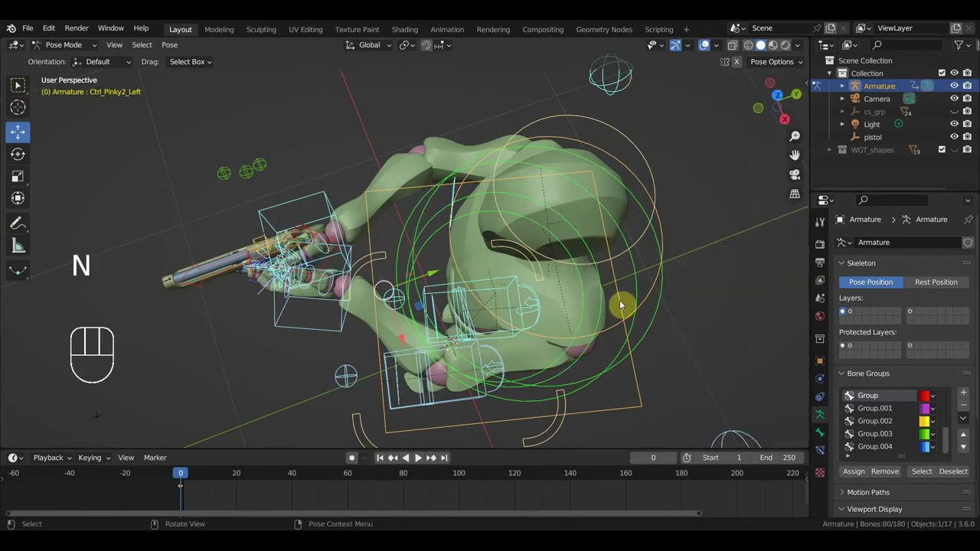
Orbit around the crouching character and select the hand holding the pistol
{"action": "middle_click", "coordinate": [601, 290]}
{"action": "left_click_drag", "start_coordinate": [611, 255], "coordinate": [619, 274]}
{"action": "left_click_drag", "start_coordinate": [402, 272], "coordinate": [648, 270]}
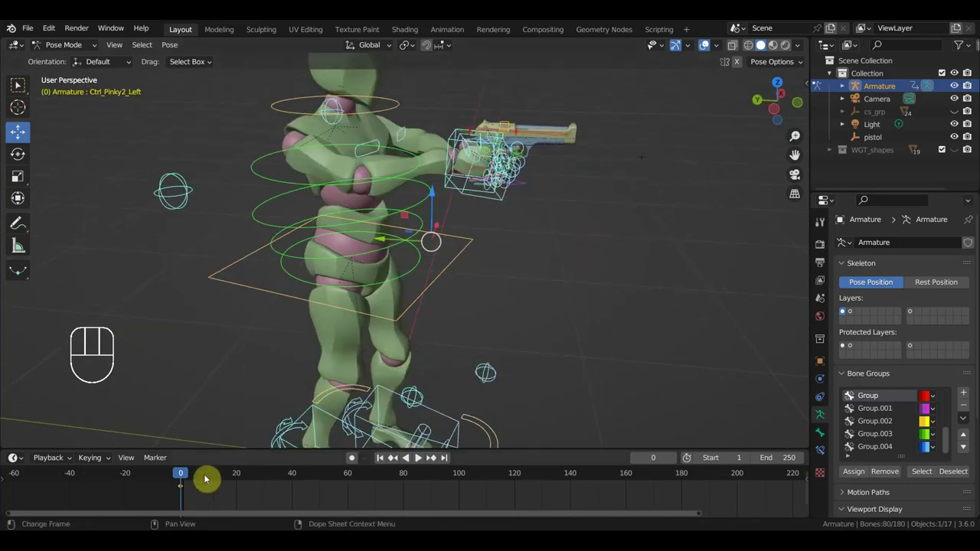
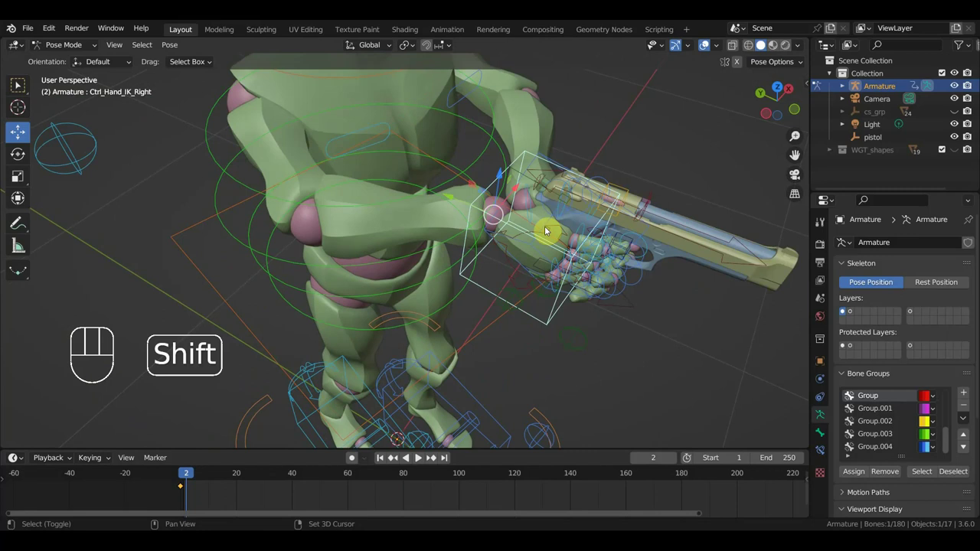
{"action": "left_click", "coordinate": [548, 229]}
{"action": "left_click_drag", "start_coordinate": [551, 252], "coordinate": [562, 266]}
{"action": "left_click", "coordinate": [596, 264]}
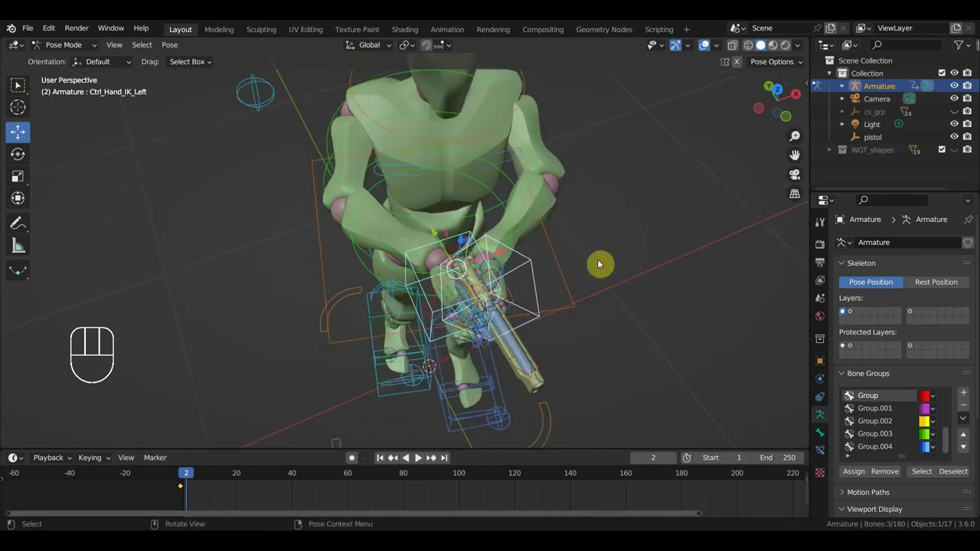
Show the Dynamic Parent add-on tools in the sidebar and select the pistol hand control
{"action": "key", "text": "n"}
{"action": "left_click", "coordinate": [805, 417]}
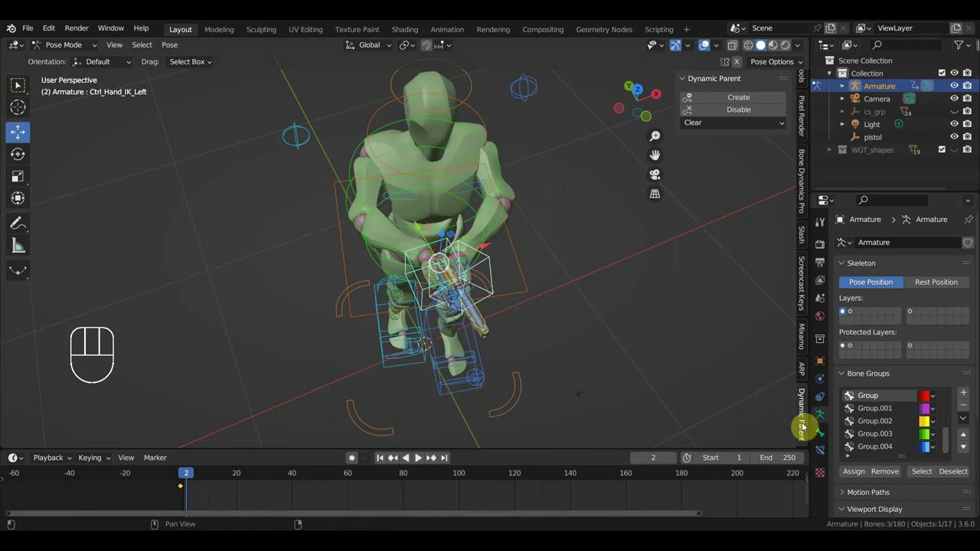
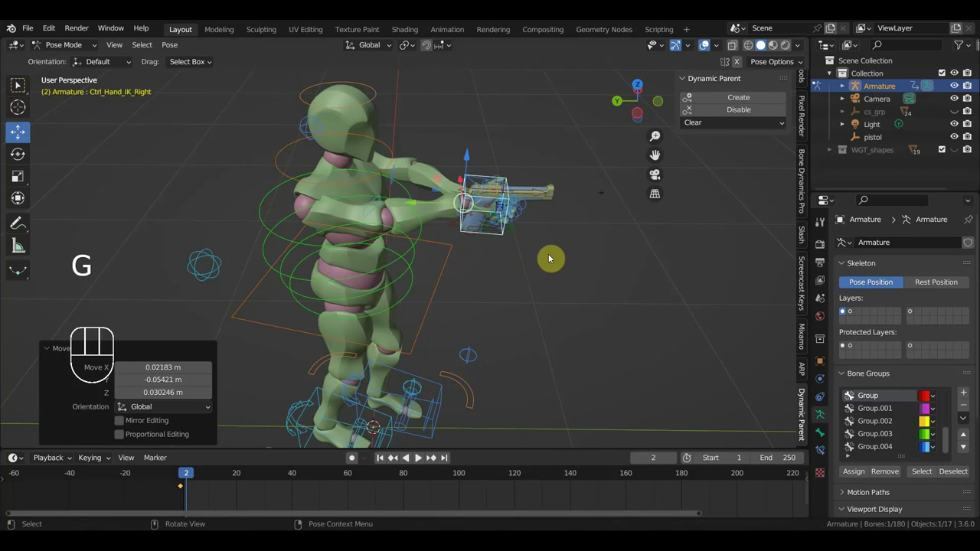
{"action": "key", "text": "ctrl+z"}
{"action": "left_click_drag", "start_coordinate": [553, 257], "coordinate": [517, 263]}
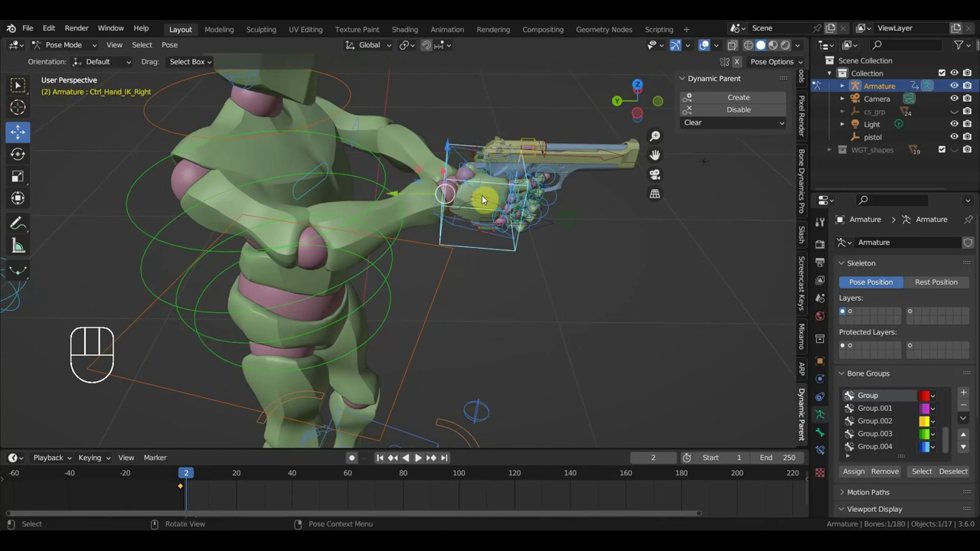
{"action": "left_click", "coordinate": [481, 184]}
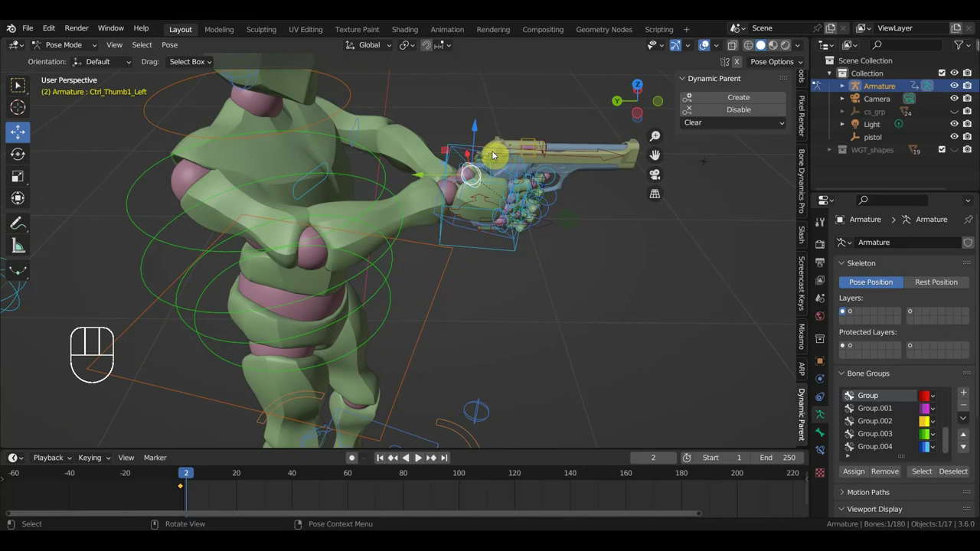
{"action": "left_click_drag", "start_coordinate": [475, 219], "coordinate": [458, 237]}
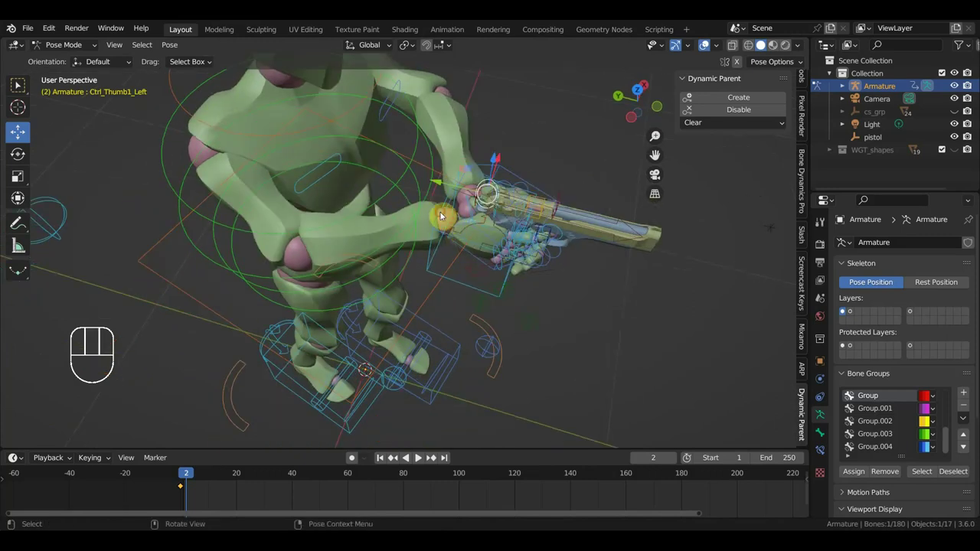
Refine the pistol hand's grip at frame 2 and key Location & Rotation on all bones
{"action": "left_click", "coordinate": [484, 218]}
{"action": "left_click", "coordinate": [756, 102]}
{"action": "left_click_drag", "start_coordinate": [667, 294], "coordinate": [635, 219]}
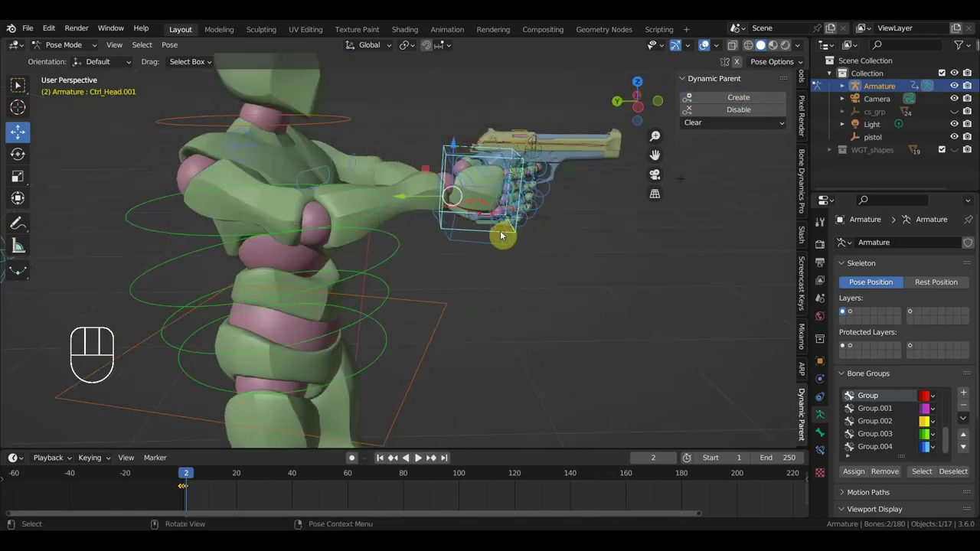
{"action": "key", "text": "g"}
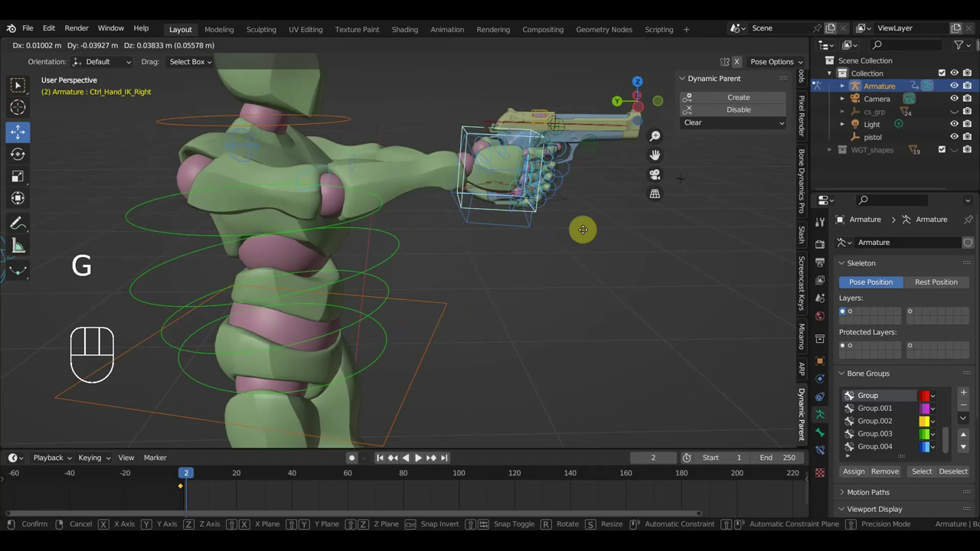
{"action": "middle_click", "coordinate": [555, 264]}
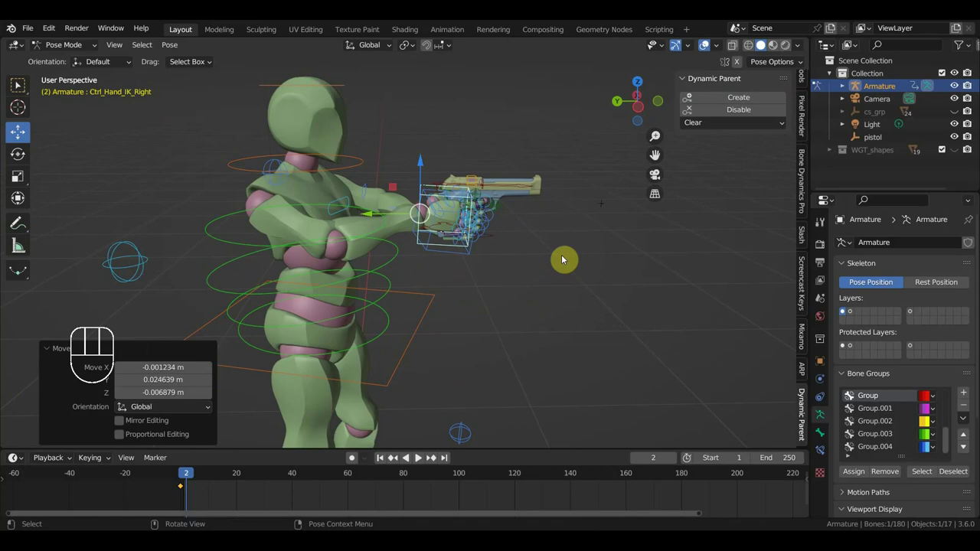
{"action": "key", "text": "ctrl+z"}
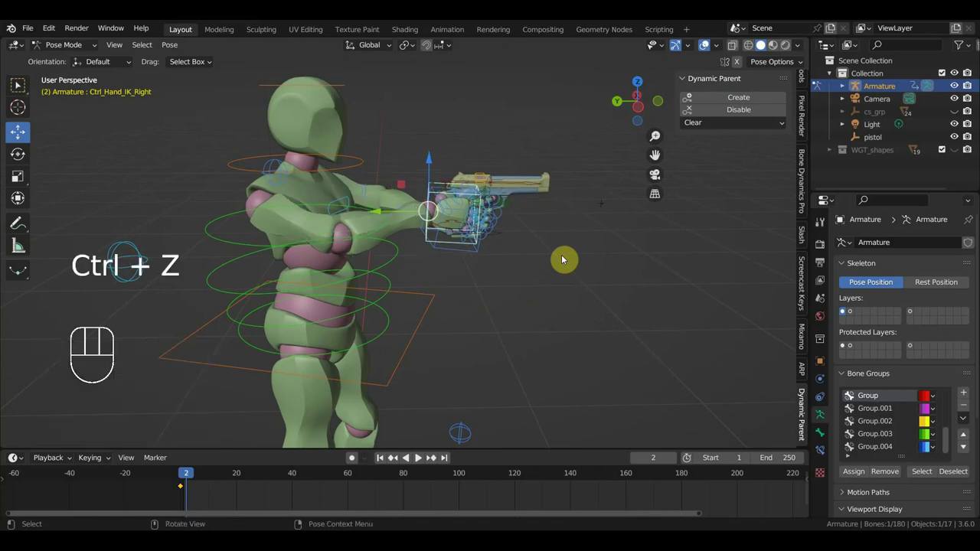
{"action": "key", "text": "a"}
{"action": "key", "text": "i"}
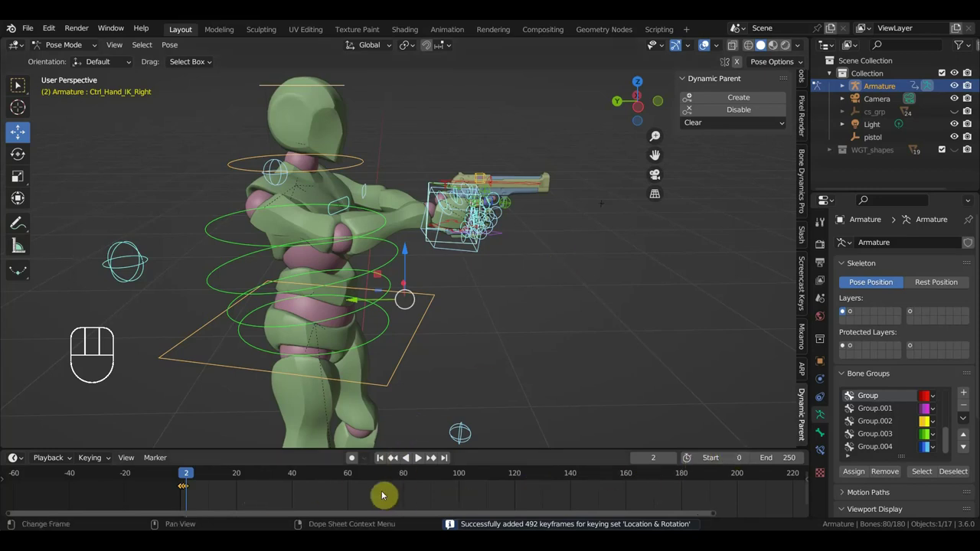
At frame 11, rotate the torso control around its vertical axis from a top view
{"action": "left_click_drag", "start_coordinate": [185, 480], "coordinate": [256, 449]}
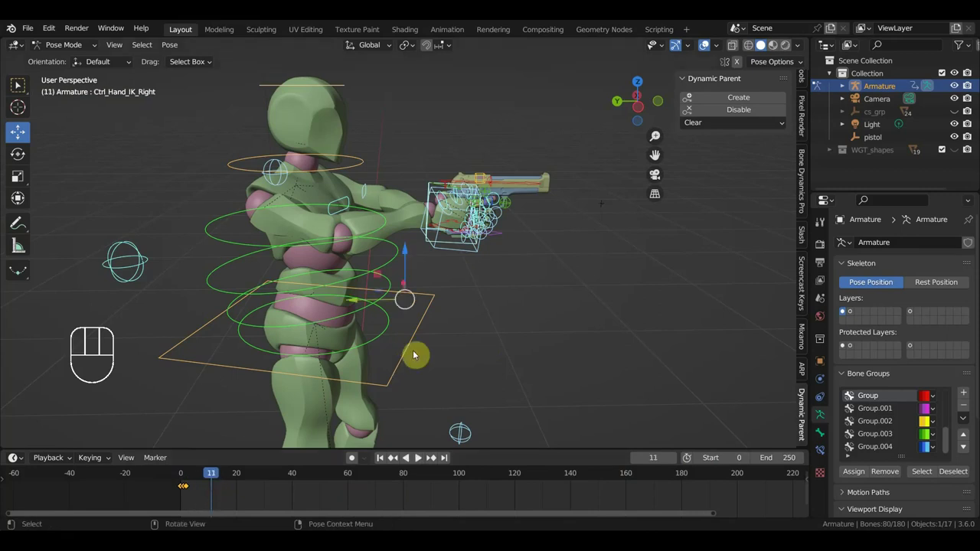
{"action": "left_click_drag", "start_coordinate": [519, 285], "coordinate": [247, 273]}
{"action": "left_click_drag", "start_coordinate": [358, 255], "coordinate": [368, 261]}
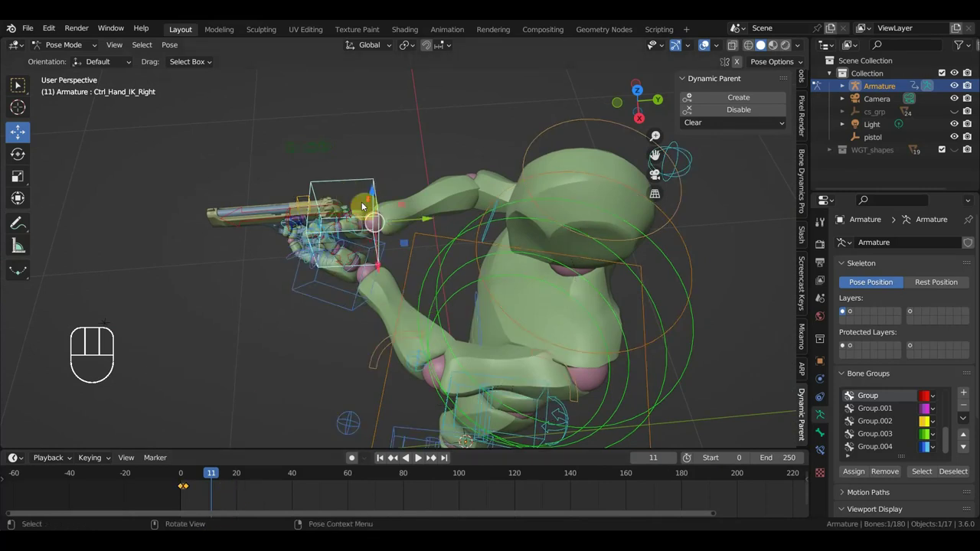
{"action": "left_click_drag", "start_coordinate": [400, 233], "coordinate": [397, 217]}
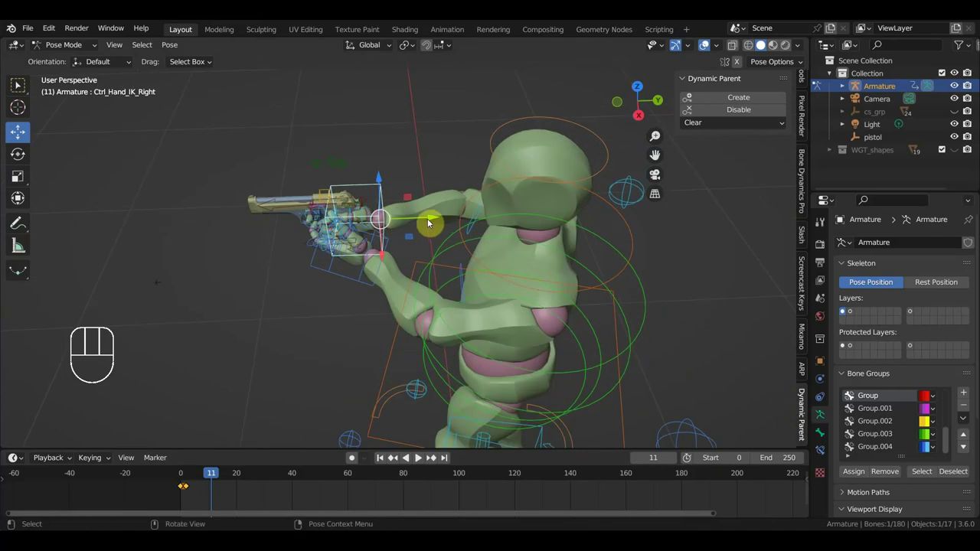
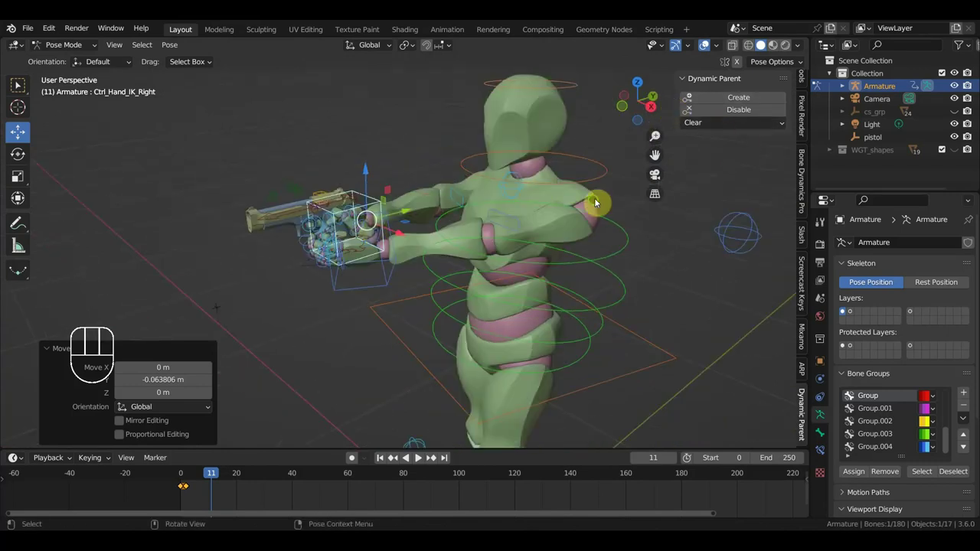
{"action": "left_click_drag", "start_coordinate": [540, 216], "coordinate": [581, 251]}
{"action": "scroll", "scroll_direction": "down", "scroll_amount": 3}
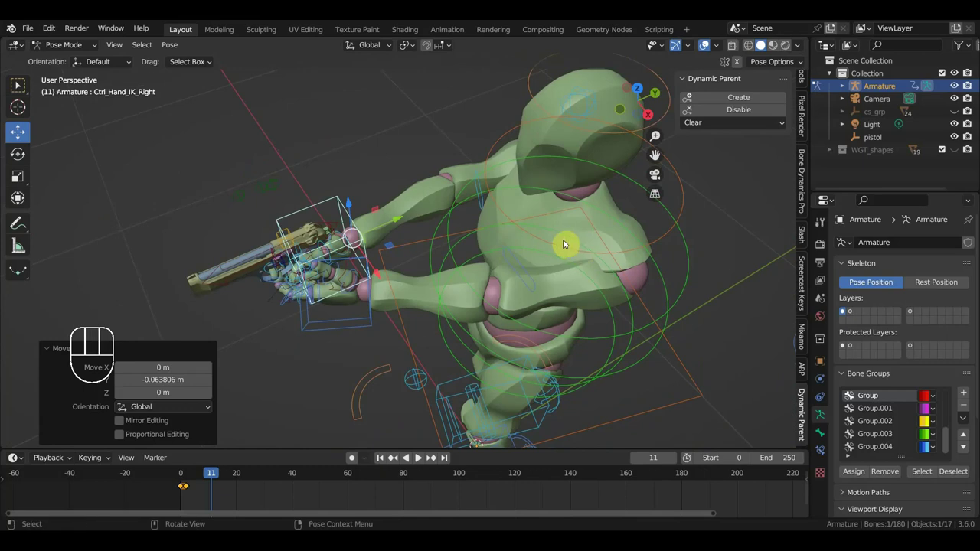
{"action": "left_click", "coordinate": [518, 268]}
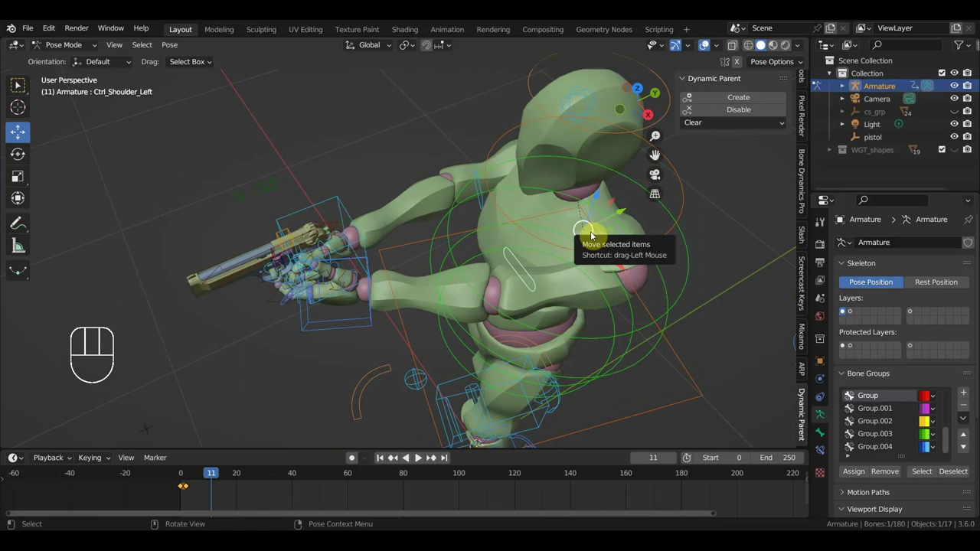
{"action": "key", "text": "KP_7"}
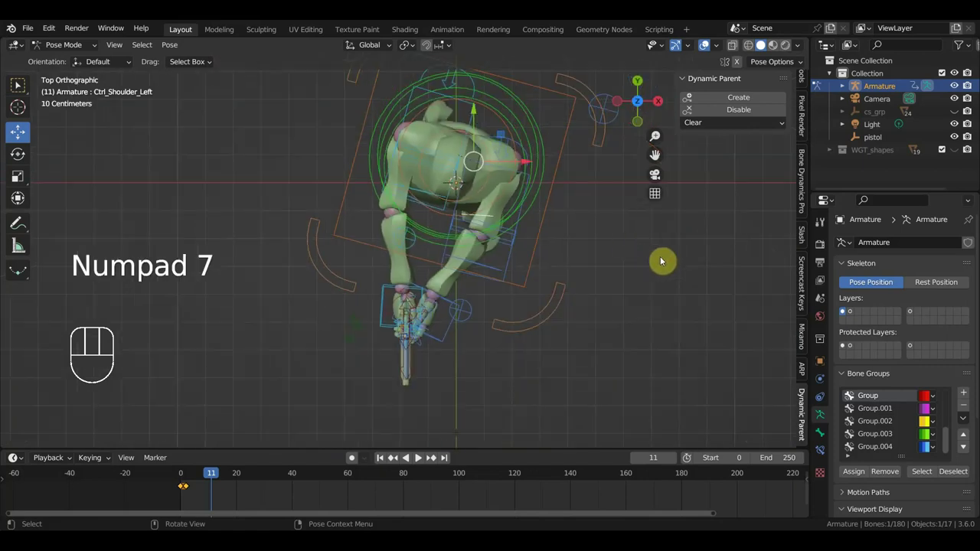
{"action": "key", "text": "r"}
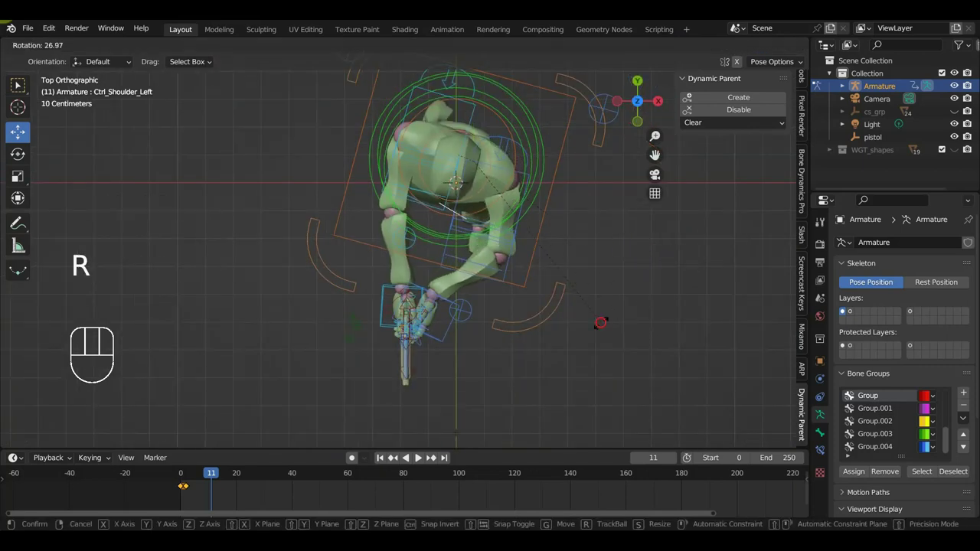
{"action": "left_click_drag", "start_coordinate": [445, 162], "coordinate": [442, 138]}
{"action": "left_click", "coordinate": [413, 185]}
Adjust the chest control for the rising pose and key Location & Rotation on all bones
{"action": "left_click_drag", "start_coordinate": [531, 208], "coordinate": [519, 259]}
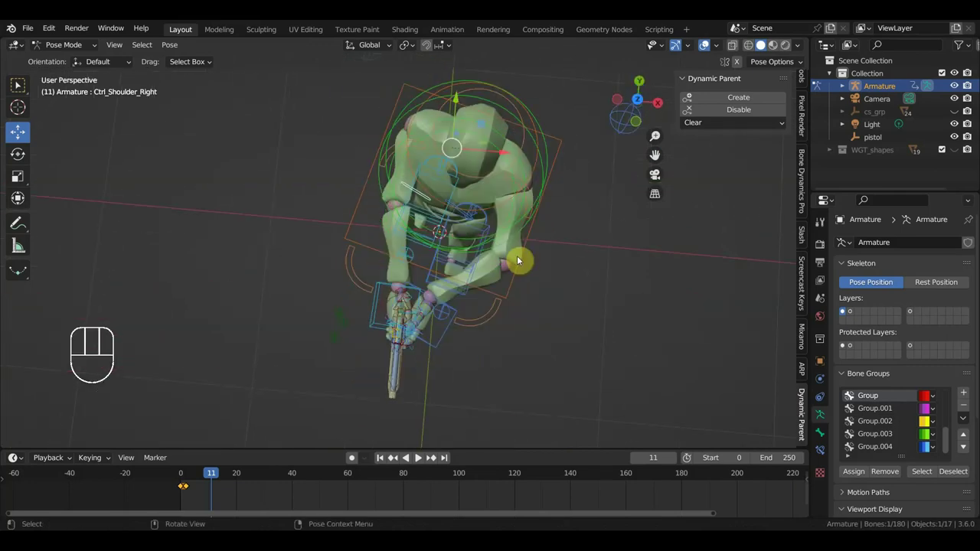
{"action": "key", "text": "KP_7"}
{"action": "key", "text": "r"}
{"action": "left_click_drag", "start_coordinate": [515, 206], "coordinate": [417, 88]}
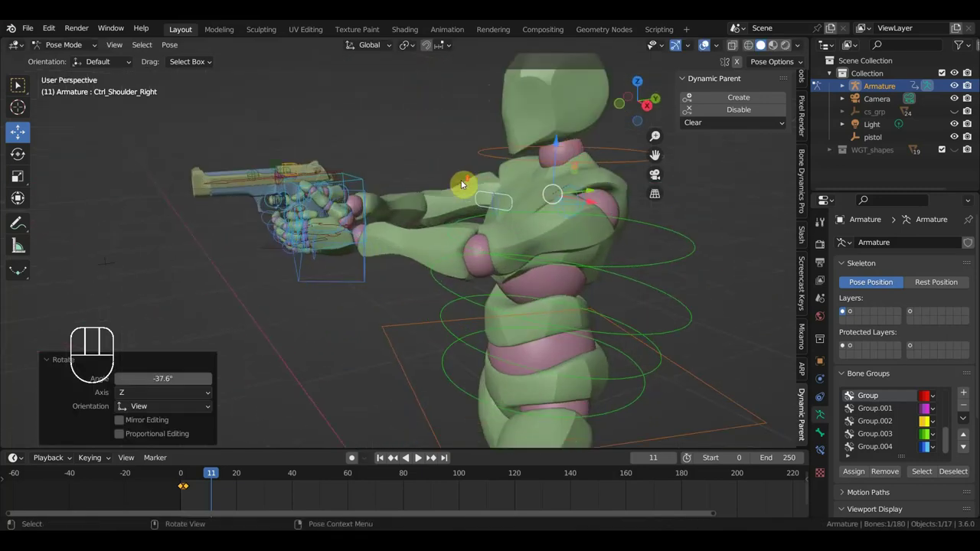
{"action": "left_click", "coordinate": [351, 176]}
{"action": "left_click_drag", "start_coordinate": [385, 214], "coordinate": [370, 195]}
{"action": "left_click", "coordinate": [357, 166]}
{"action": "left_click_drag", "start_coordinate": [403, 209], "coordinate": [386, 209]}
{"action": "left_click_drag", "start_coordinate": [457, 229], "coordinate": [479, 186]}
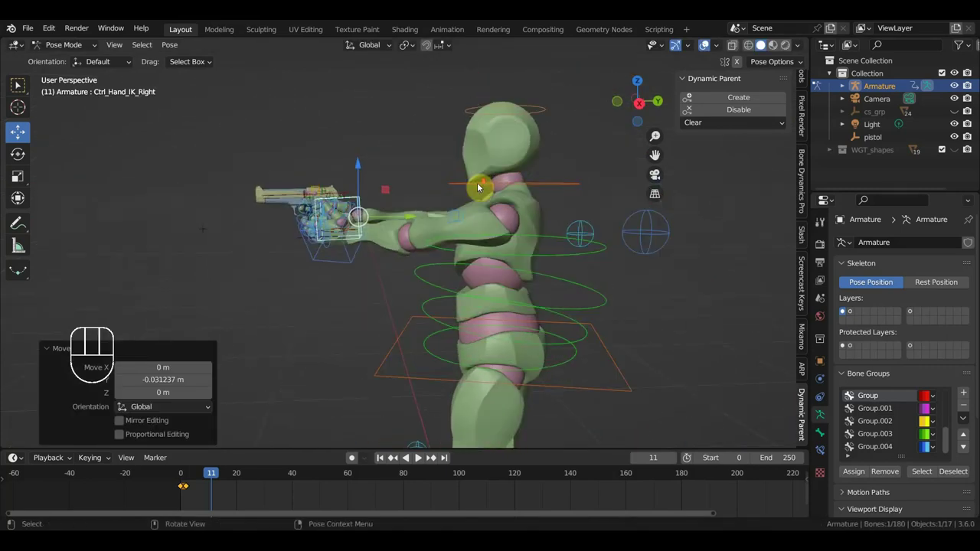
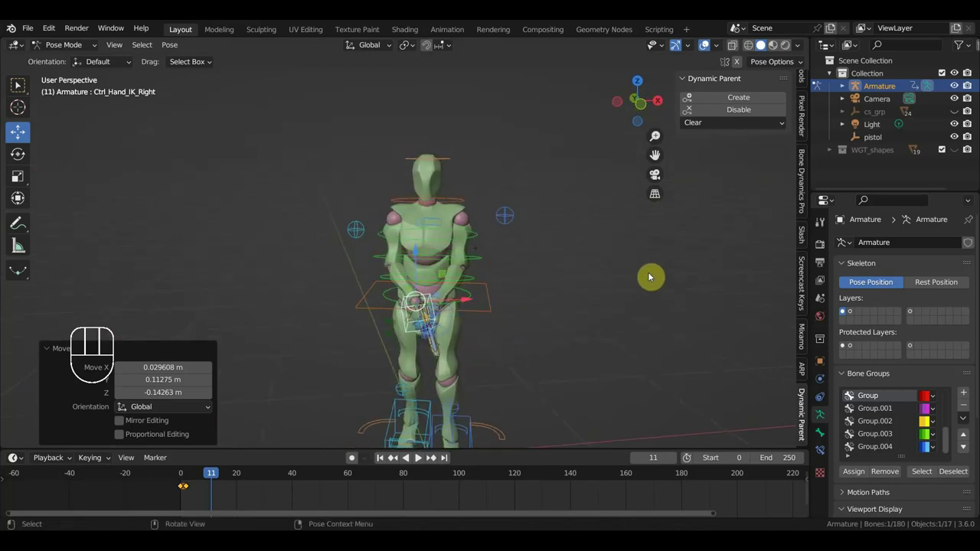
{"action": "key", "text": "a"}
{"action": "key", "text": "i"}
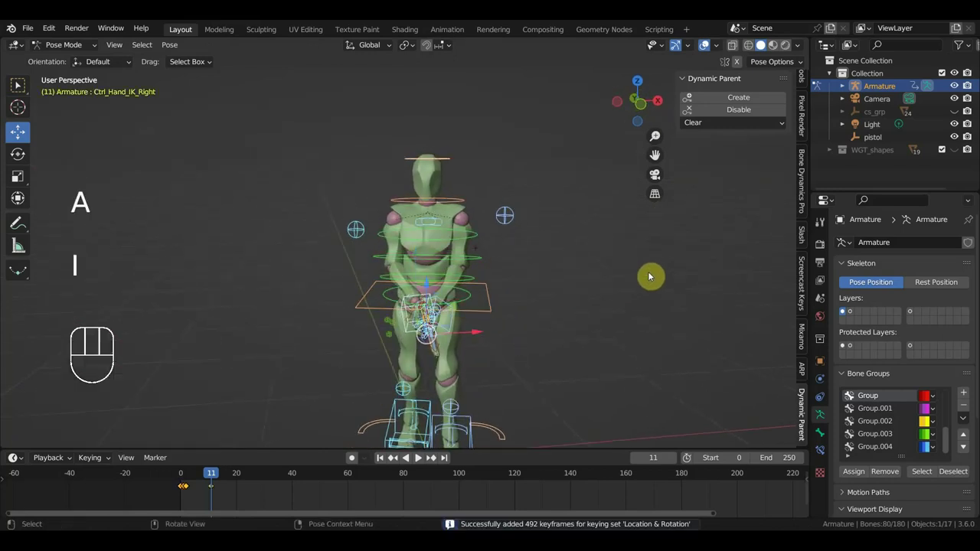
At frame 20, rotate and move the pistol hand so the gun is held at chest height
{"action": "left_click_drag", "start_coordinate": [207, 475], "coordinate": [238, 485]}
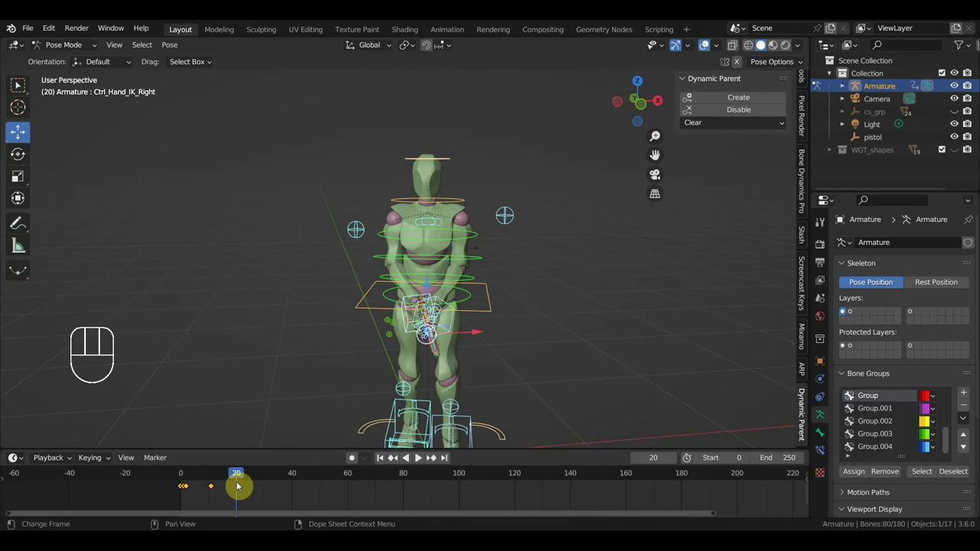
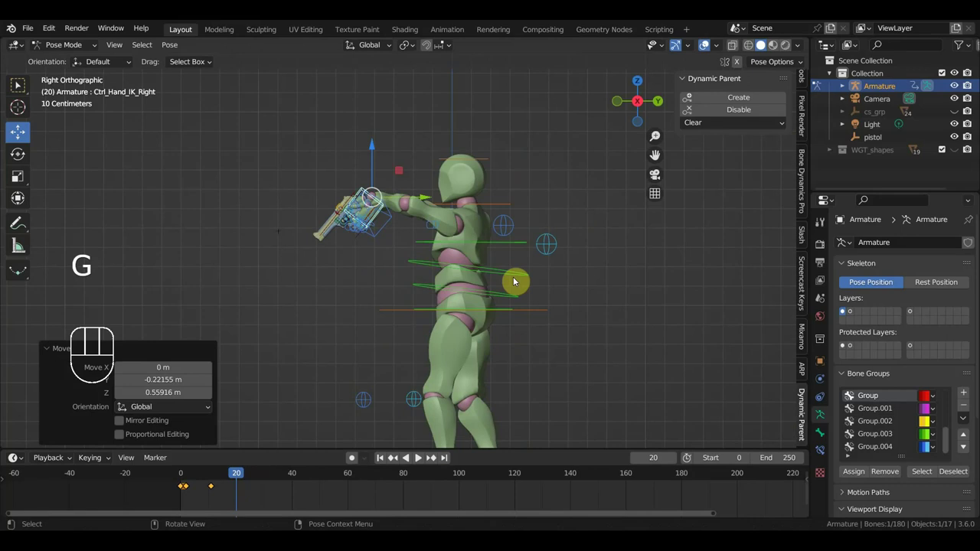
{"action": "key", "text": "r"}
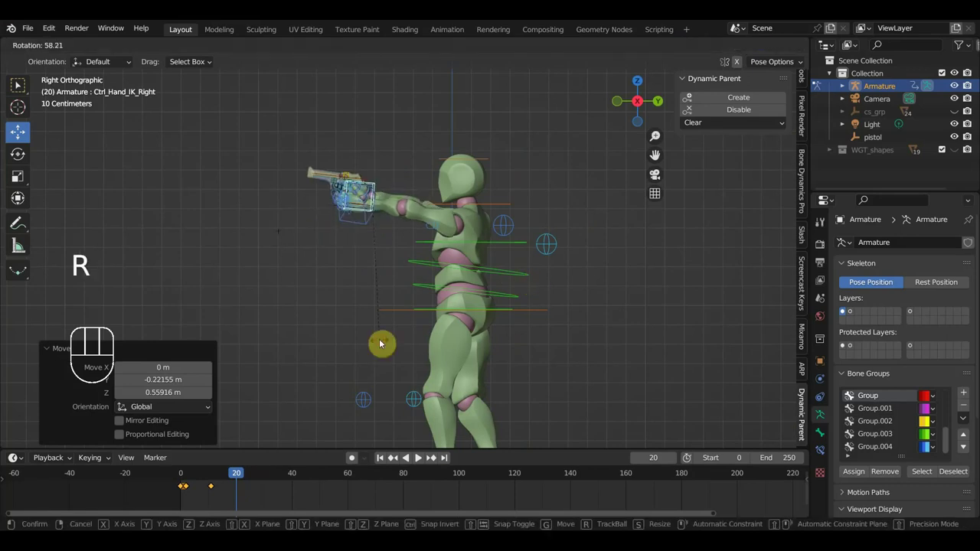
{"action": "key", "text": "g"}
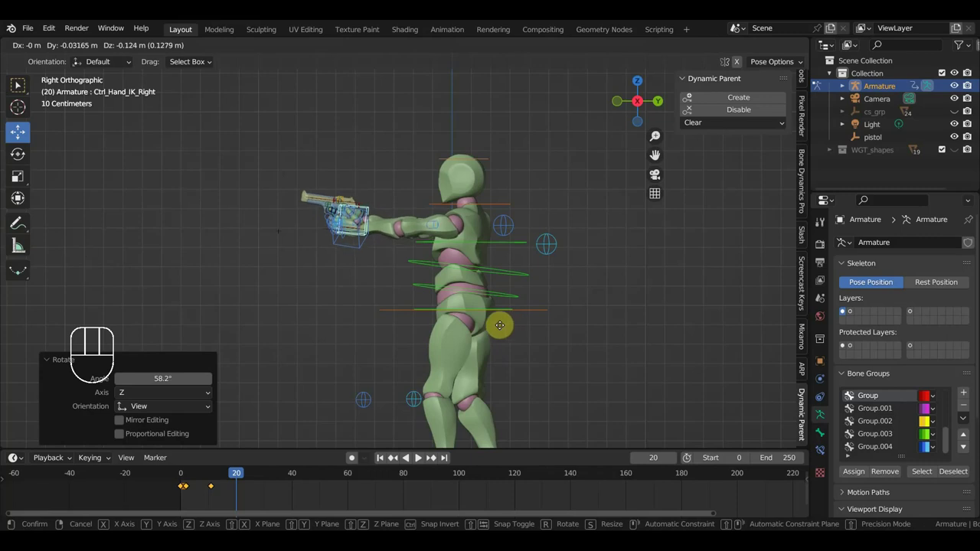
{"action": "key", "text": "r"}
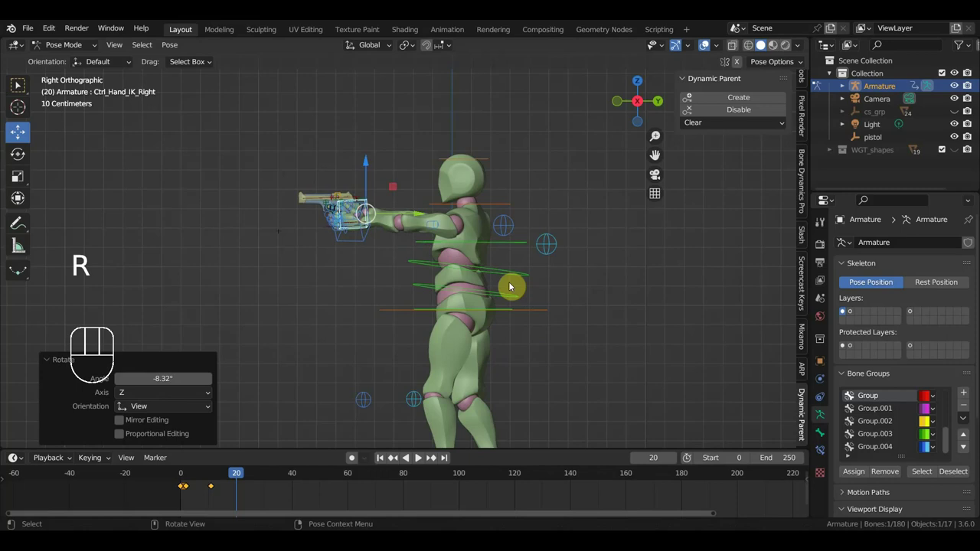
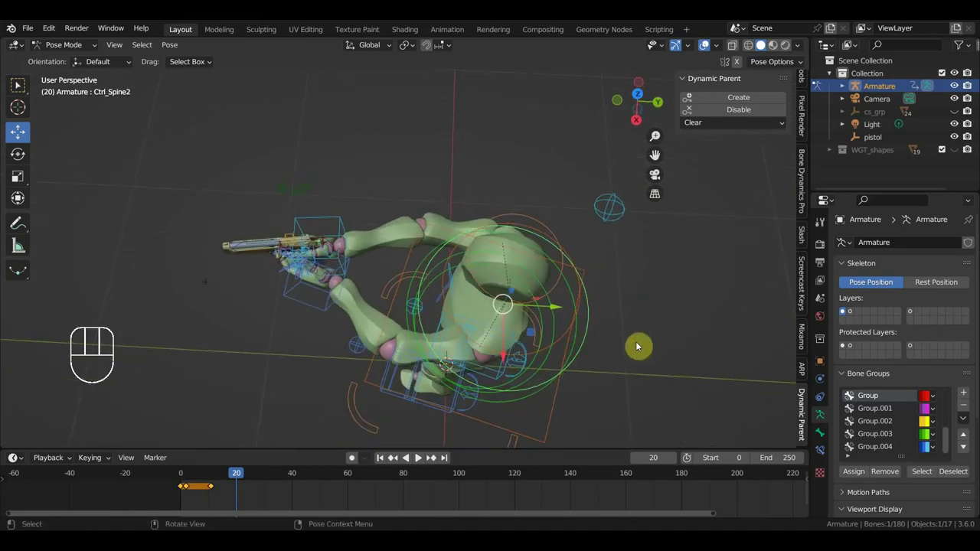
{"action": "key", "text": "r"}
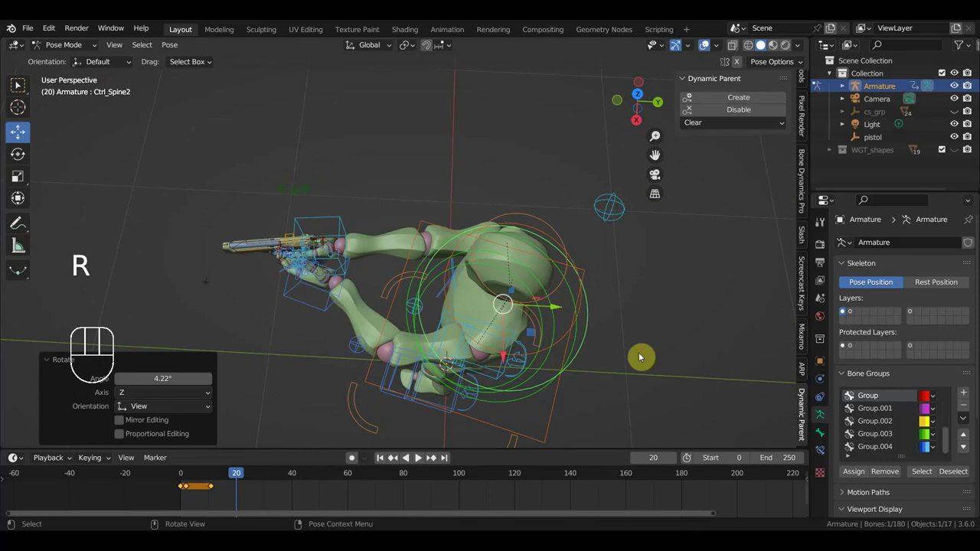
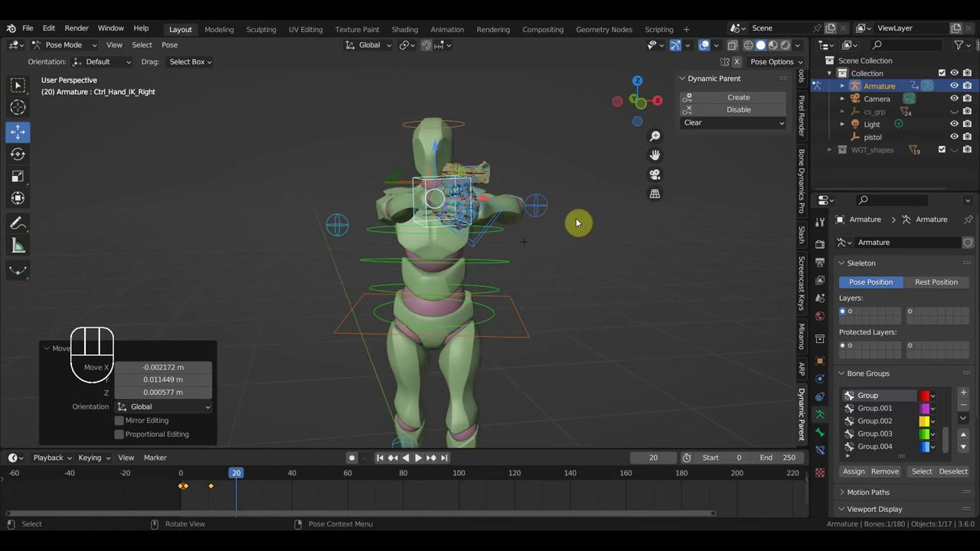
Move the hand controls forward into an aiming pose and key all bones at frame 20
{"action": "left_click_drag", "start_coordinate": [577, 221], "coordinate": [560, 222]}
{"action": "left_click_drag", "start_coordinate": [609, 245], "coordinate": [565, 309]}
{"action": "key", "text": "g"}
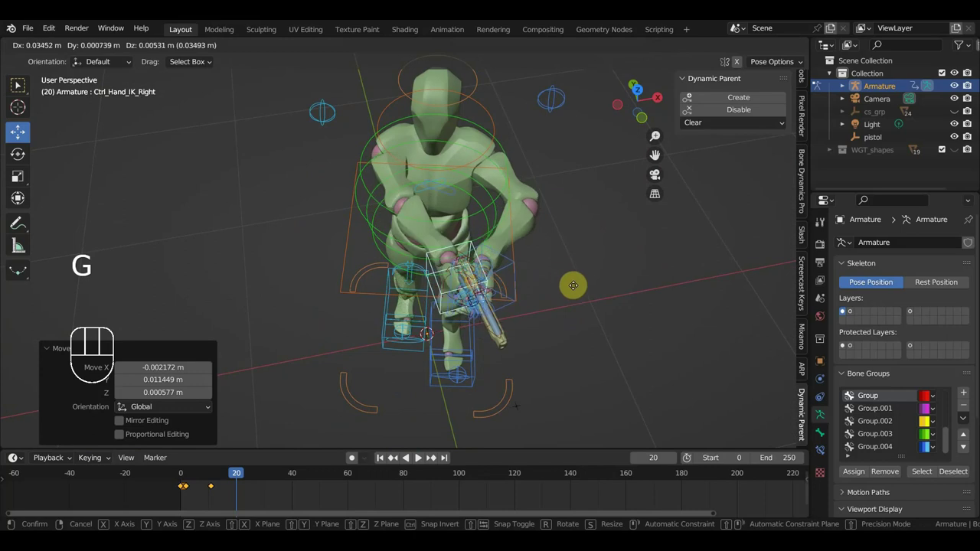
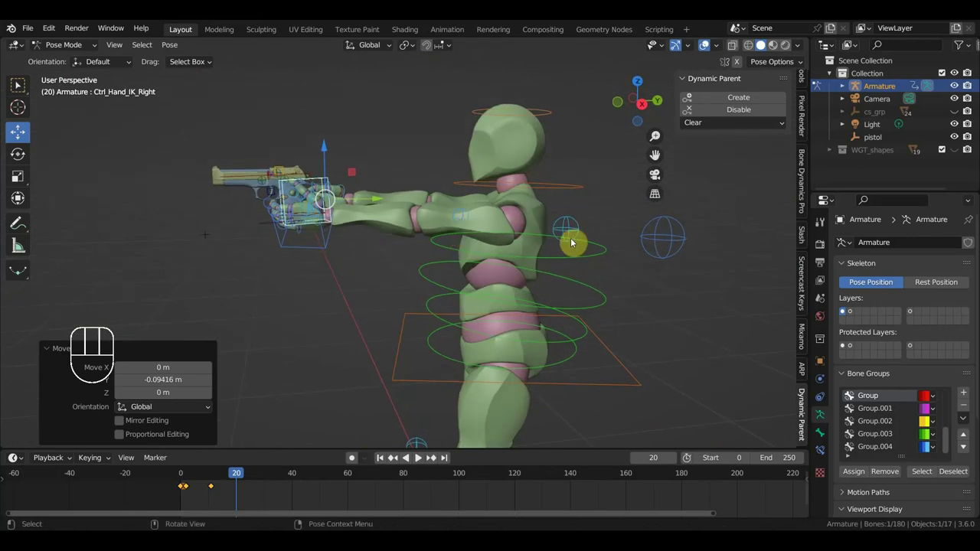
{"action": "key", "text": "a"}
{"action": "key", "text": "i"}
Nudge the hand and rotate the chest bone slightly to tweak the torso twist
{"action": "left_click_drag", "start_coordinate": [236, 477], "coordinate": [239, 475]}
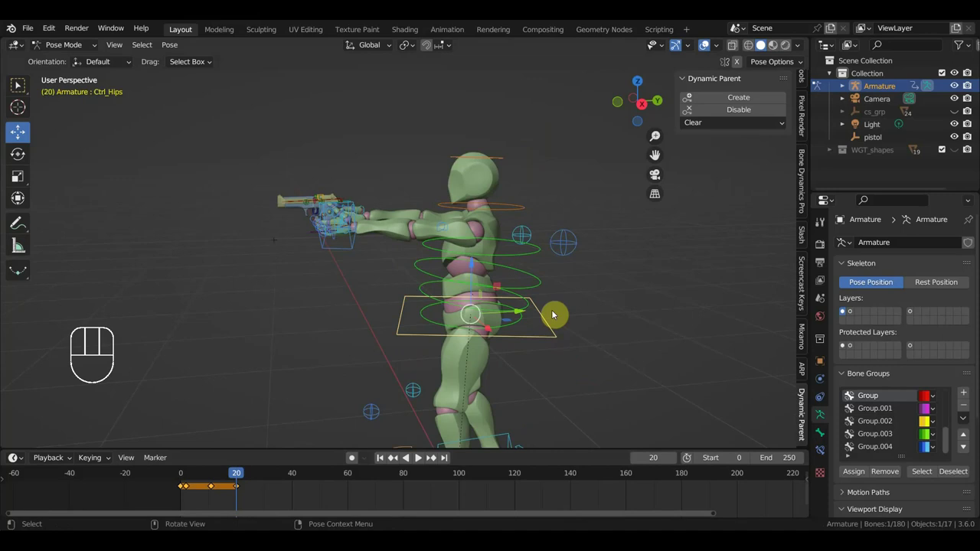
{"action": "key", "text": "g"}
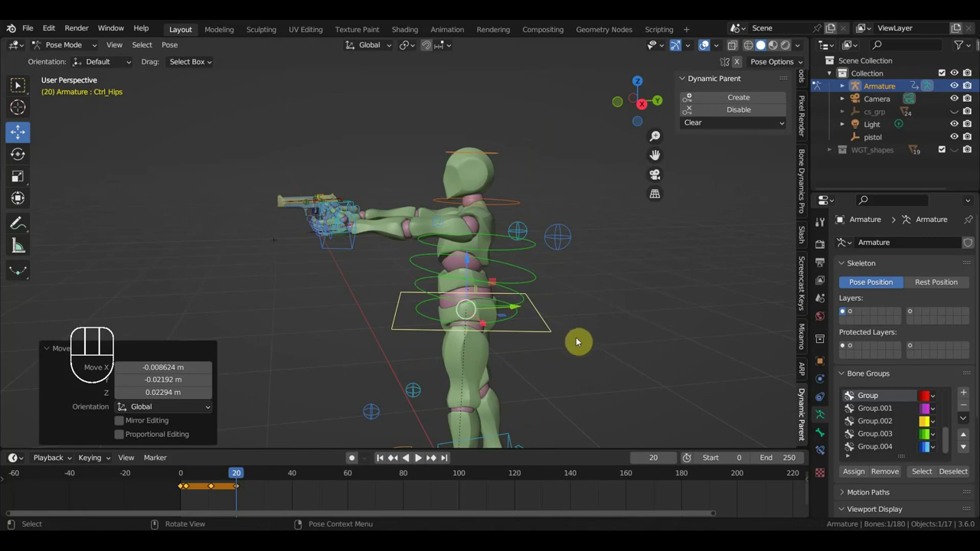
{"action": "key", "text": "r"}
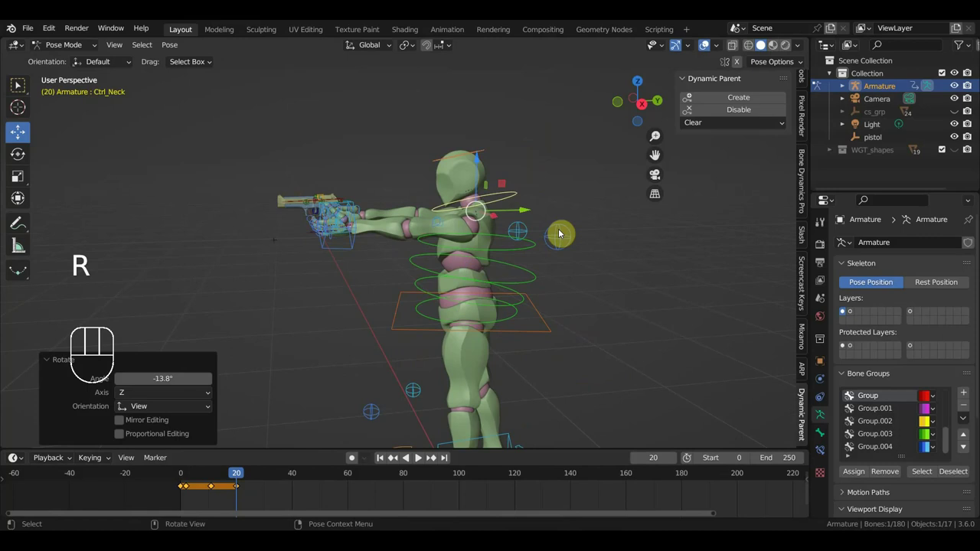
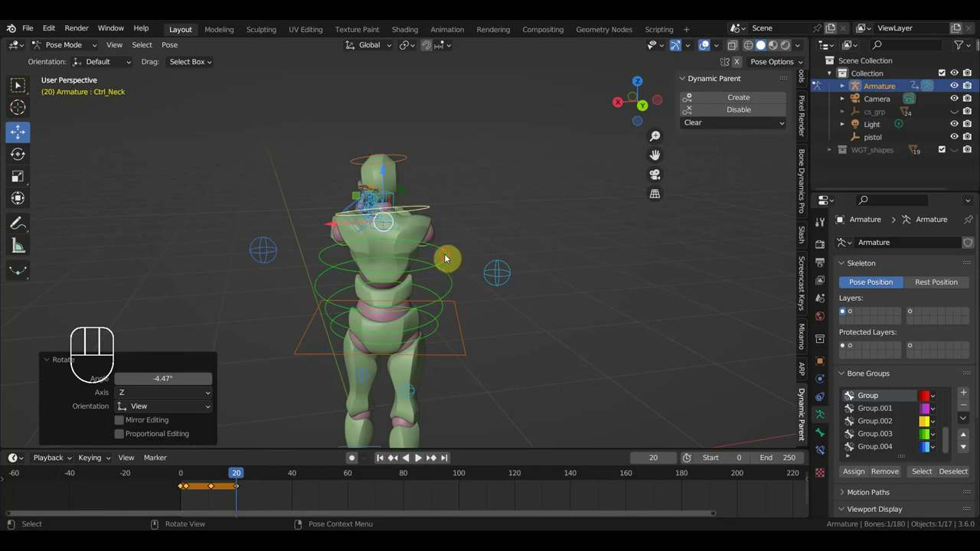
{"action": "key", "text": "r"}
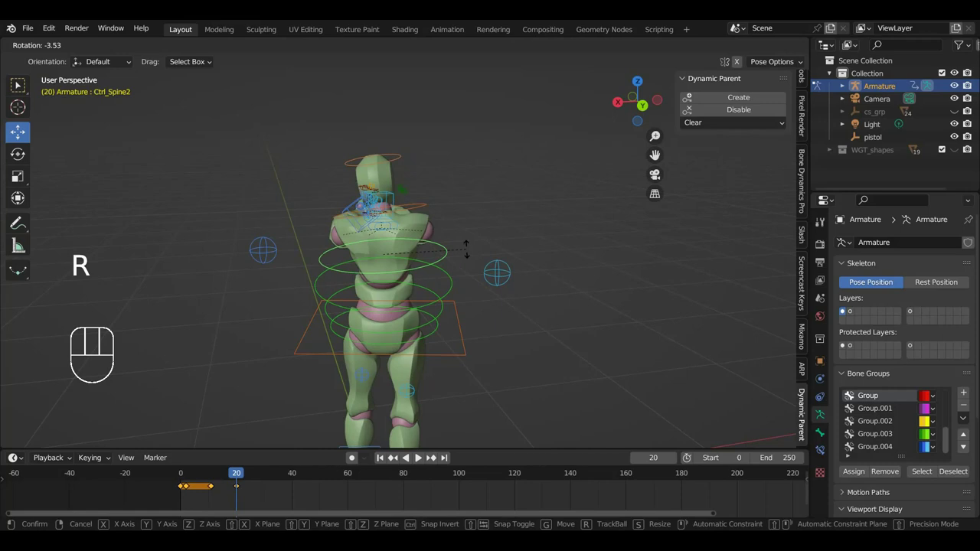
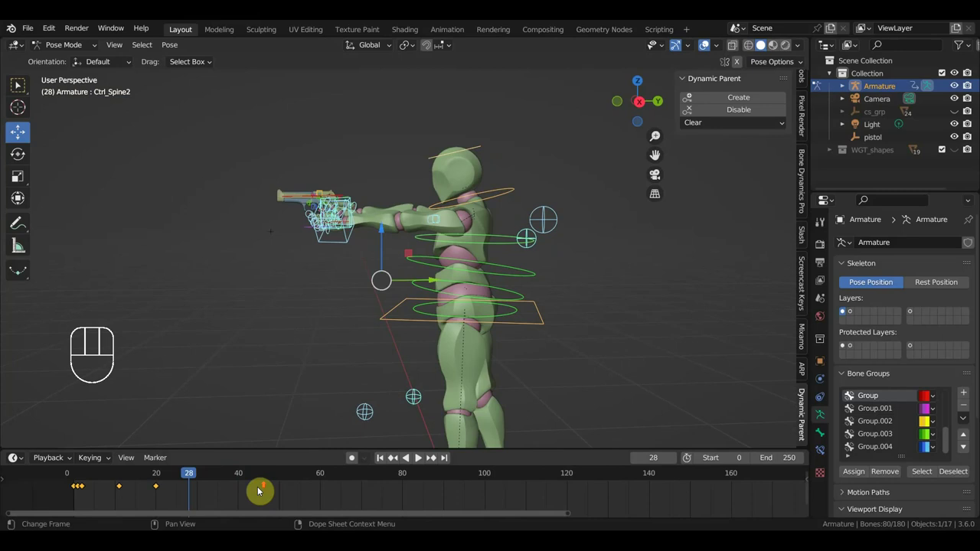
Scrub to frame 25 and zoom in on the hand gripping the pistol
{"action": "middle_click", "coordinate": [259, 490]}
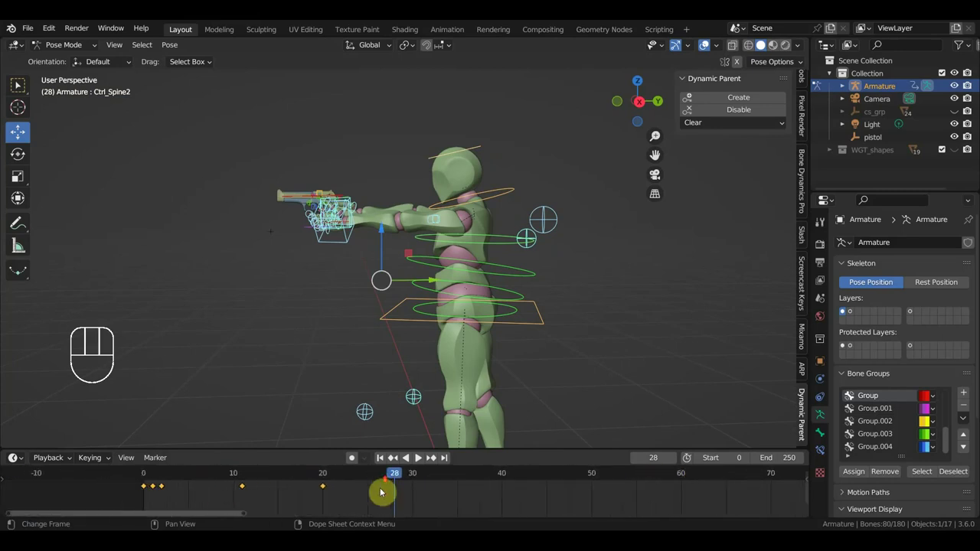
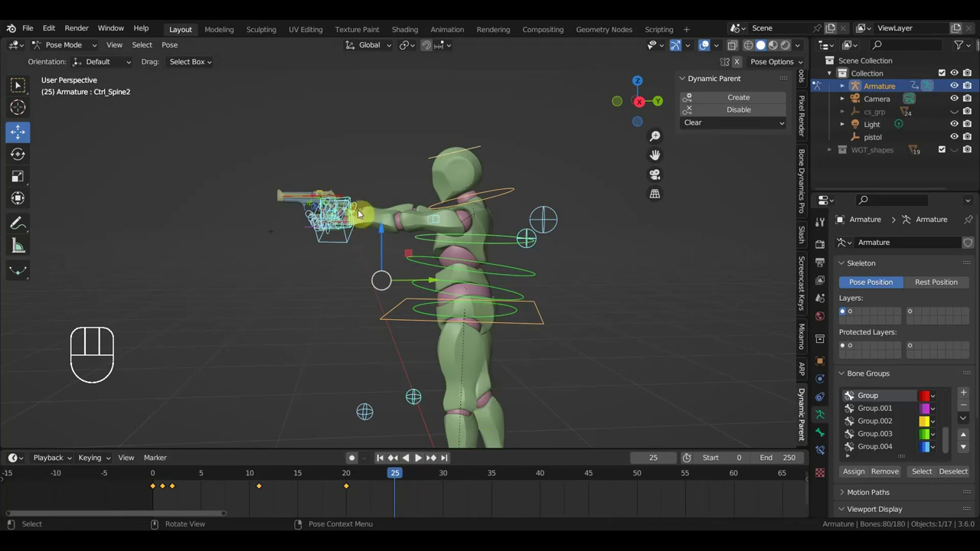
{"action": "left_click_drag", "start_coordinate": [354, 193], "coordinate": [428, 224]}
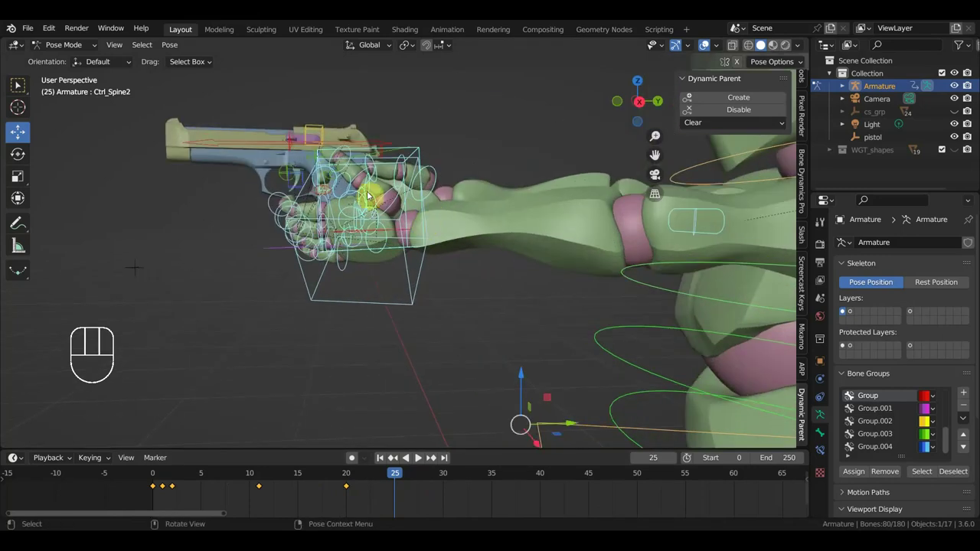
Select the hand control and orbit to view it against the pistol grip
{"action": "left_click_drag", "start_coordinate": [352, 218], "coordinate": [585, 215]}
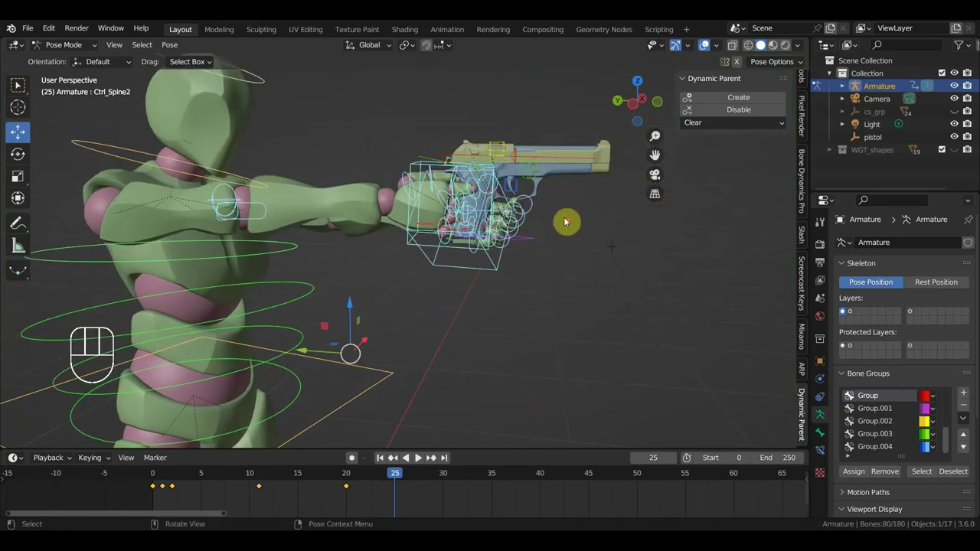
{"action": "left_click_drag", "start_coordinate": [536, 232], "coordinate": [476, 243]}
{"action": "left_click", "coordinate": [526, 218]}
{"action": "left_click_drag", "start_coordinate": [536, 229], "coordinate": [486, 211]}
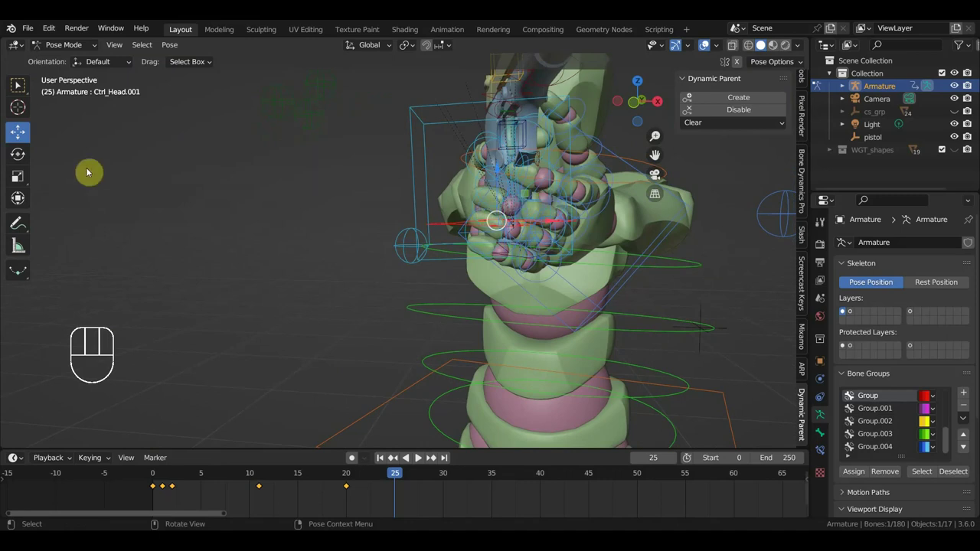
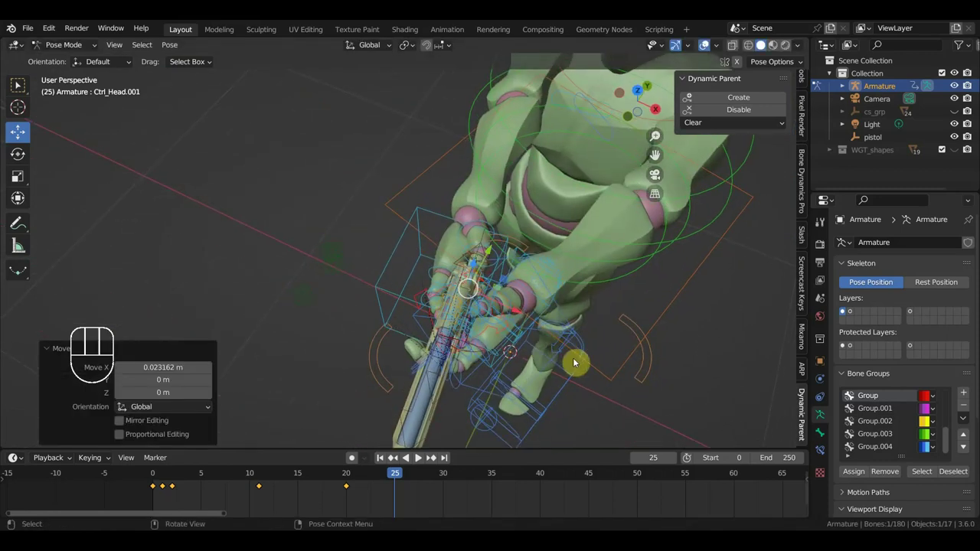
{"action": "scroll", "scroll_direction": "up", "scroll_amount": 3}
{"action": "left_click_drag", "start_coordinate": [628, 355], "coordinate": [724, 289]}
{"action": "scroll", "scroll_direction": "up", "scroll_amount": 3}
{"action": "middle_click", "coordinate": [688, 284]}
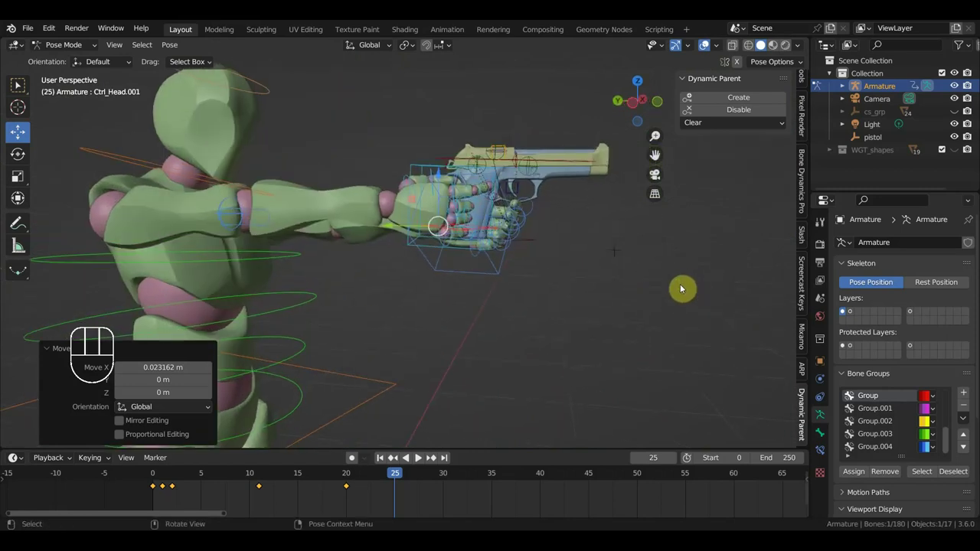
Move the hand control onto the pistol grip, undoing one misplaced move
{"action": "key", "text": "g"}
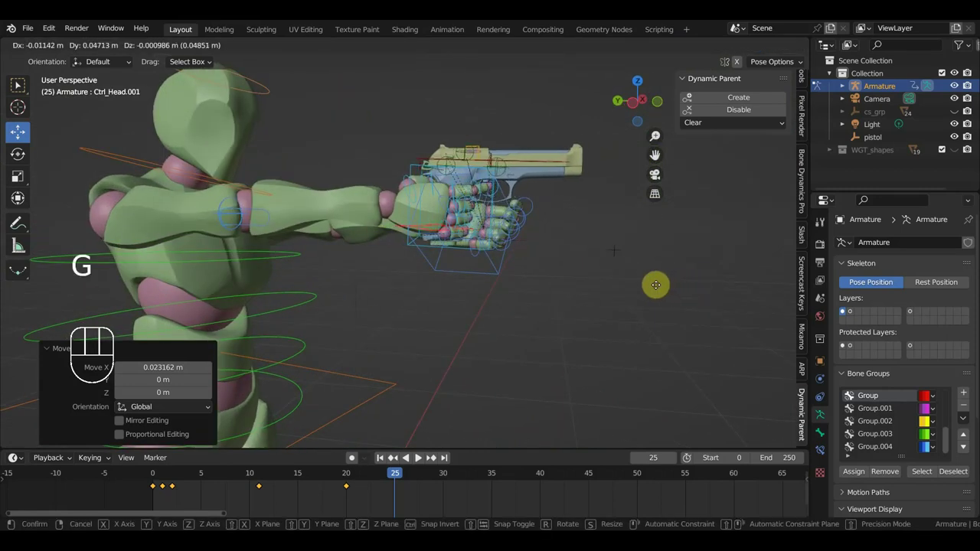
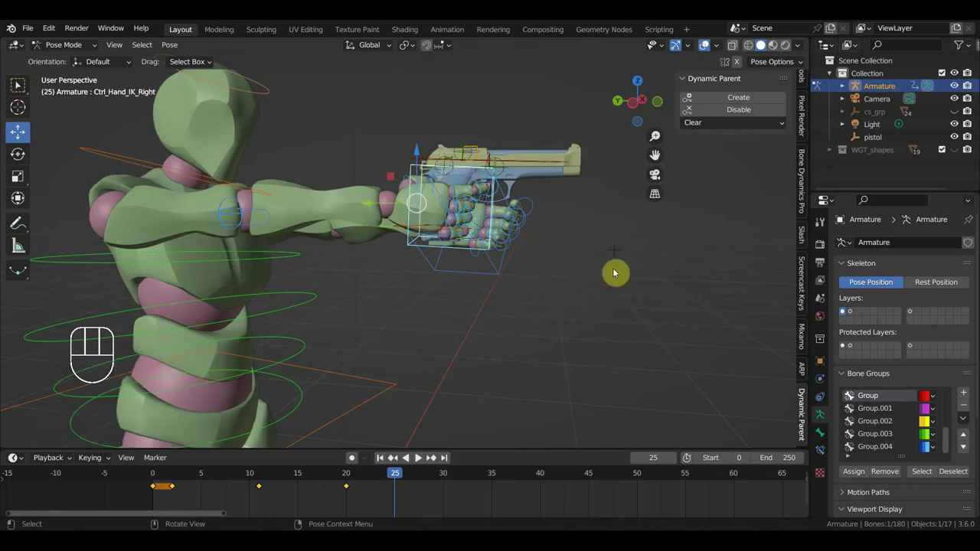
{"action": "key", "text": "g"}
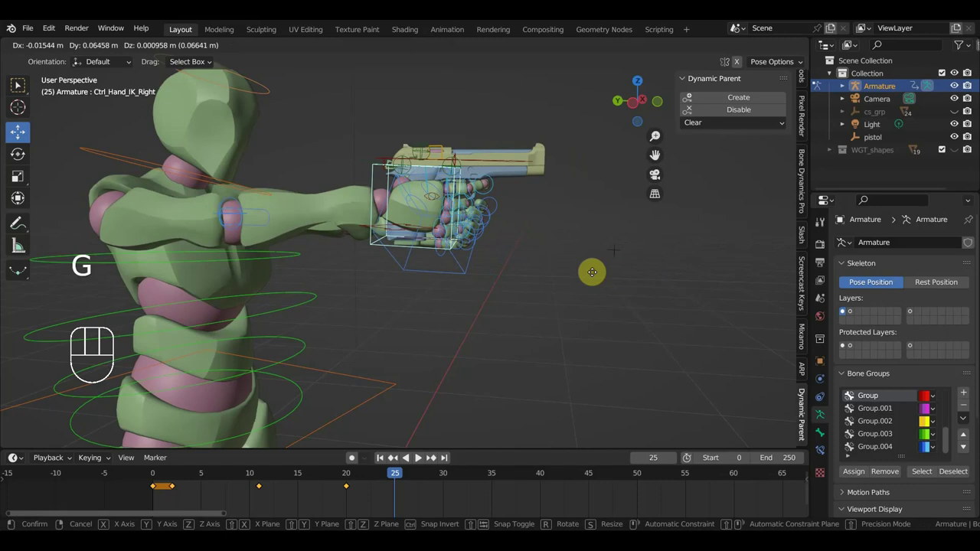
{"action": "key", "text": "ctrl+z"}
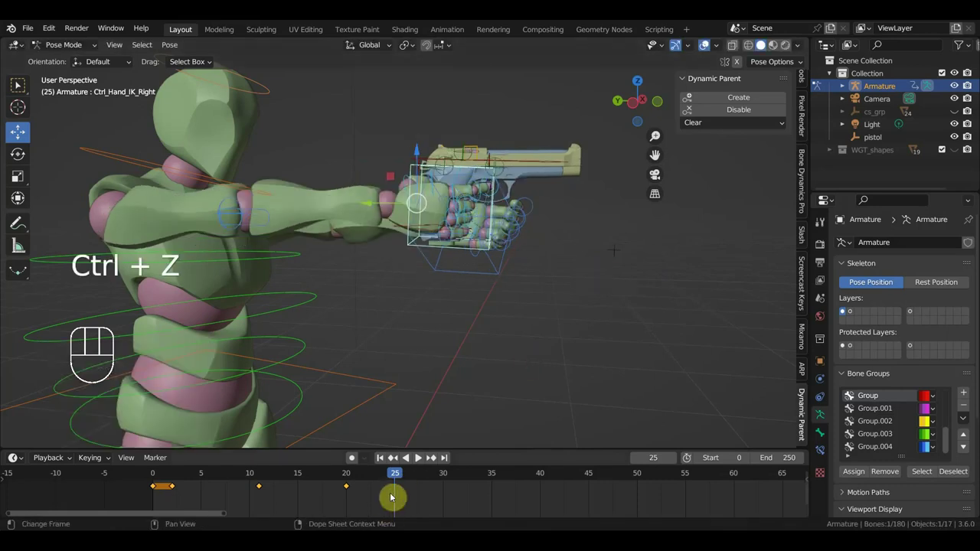
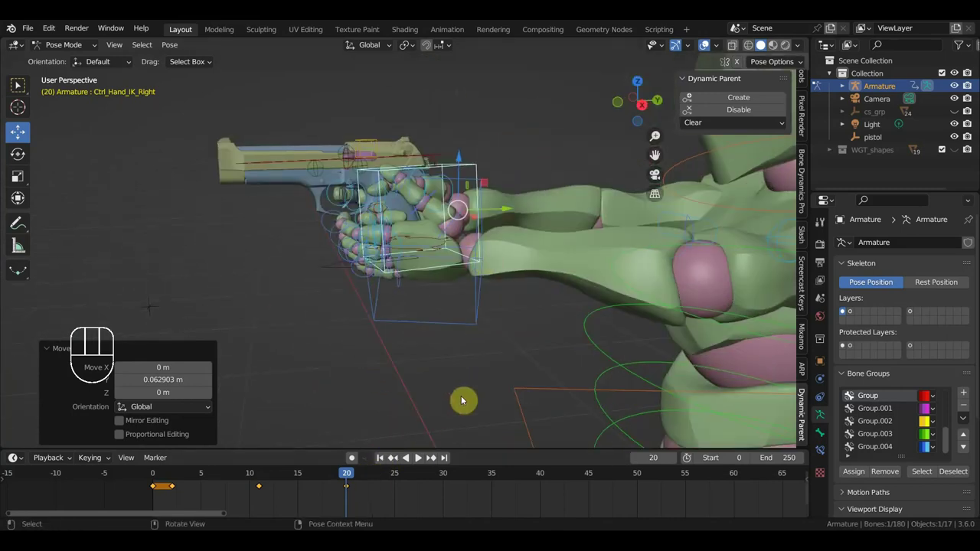
Key Location & Rotation on all bones at frame 20, then jump to frame 25
{"action": "key", "text": "a"}
{"action": "key", "text": "i"}
{"action": "left_click_drag", "start_coordinate": [492, 219], "coordinate": [452, 233]}
{"action": "left_click", "coordinate": [441, 173]}
{"action": "left_click", "coordinate": [422, 215]}
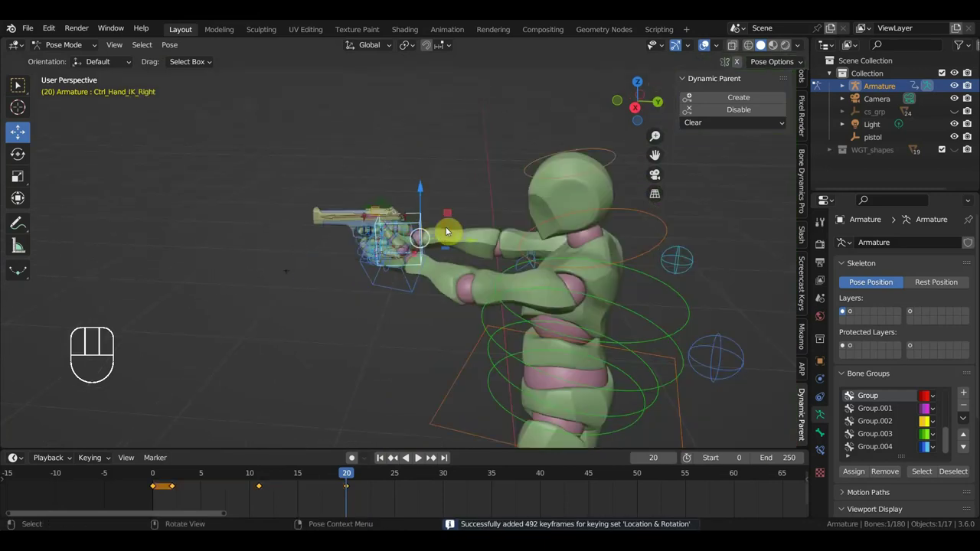
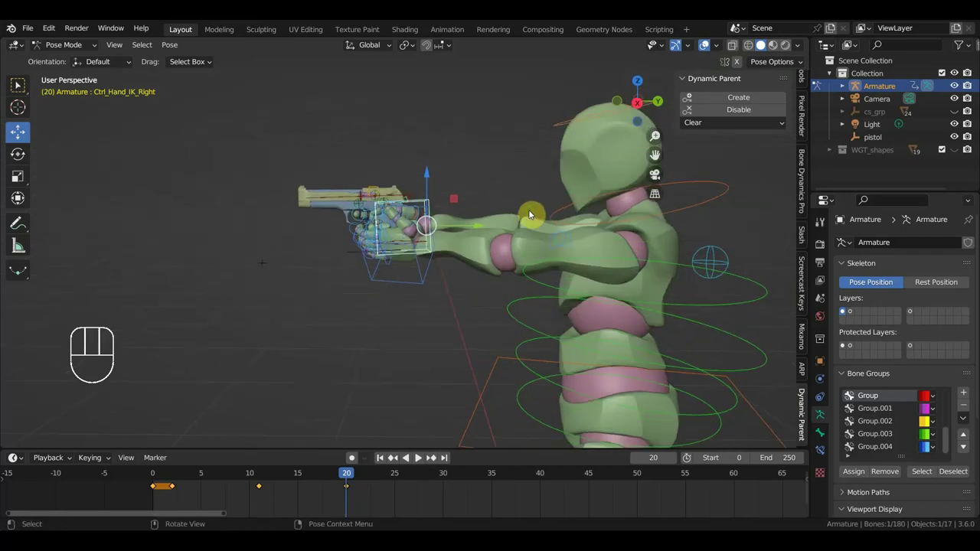
{"action": "left_click", "coordinate": [398, 478]}
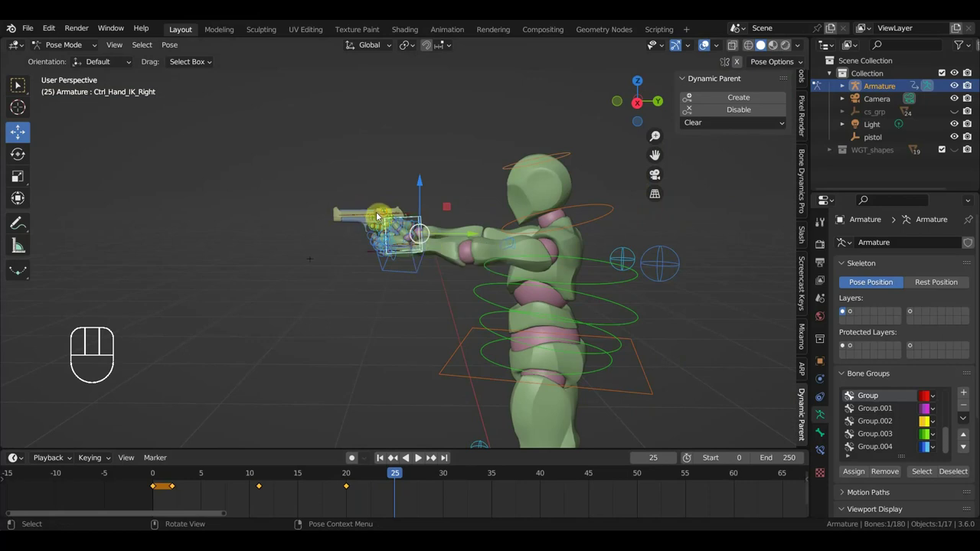
{"action": "left_click", "coordinate": [366, 212]}
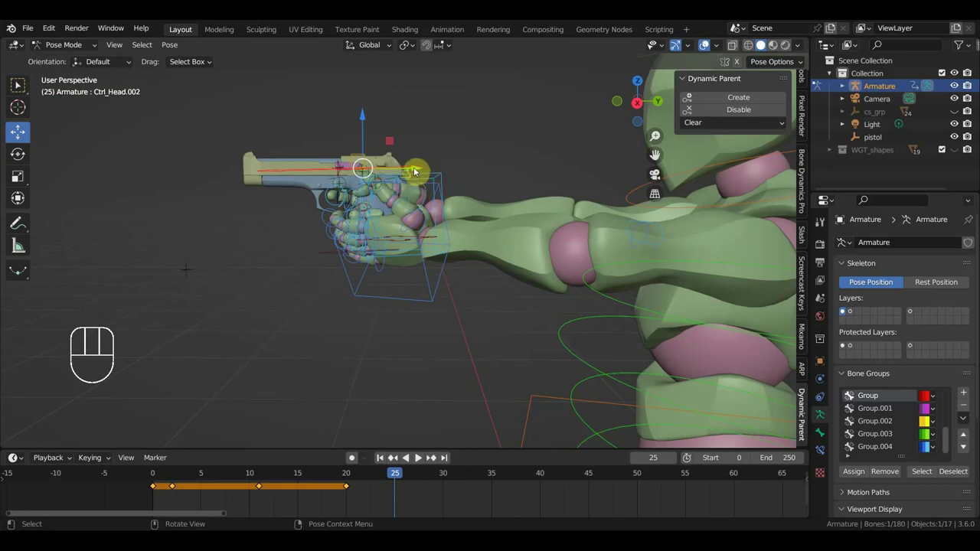
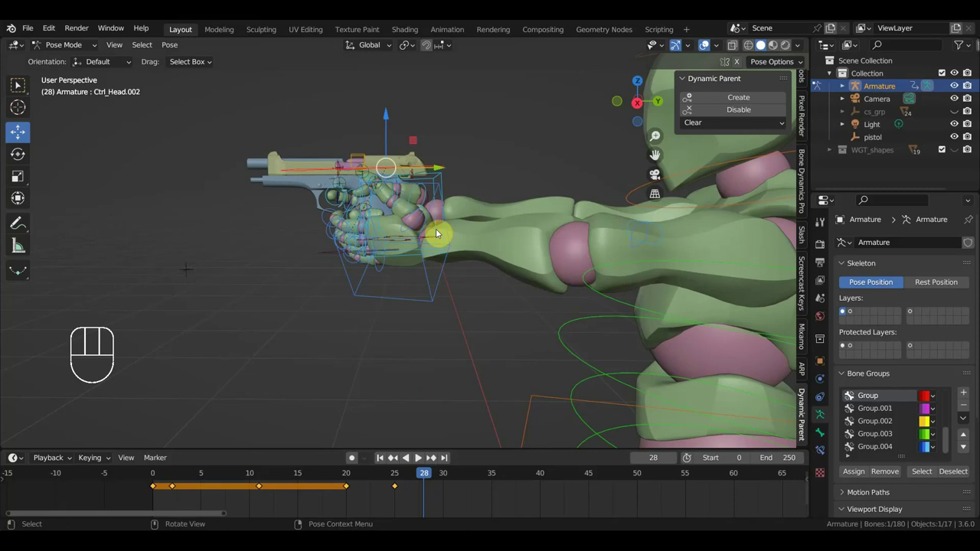
From a side view, move and rotate the hand control to tilt the pistol upward
{"action": "left_click", "coordinate": [444, 177]}
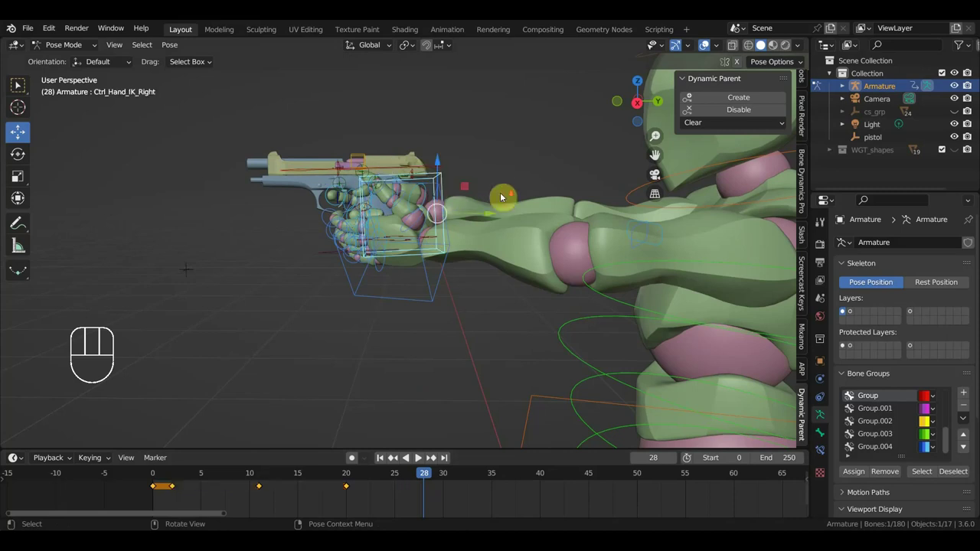
{"action": "middle_click", "coordinate": [536, 219]}
{"action": "key", "text": "KP_3"}
{"action": "key", "text": "r"}
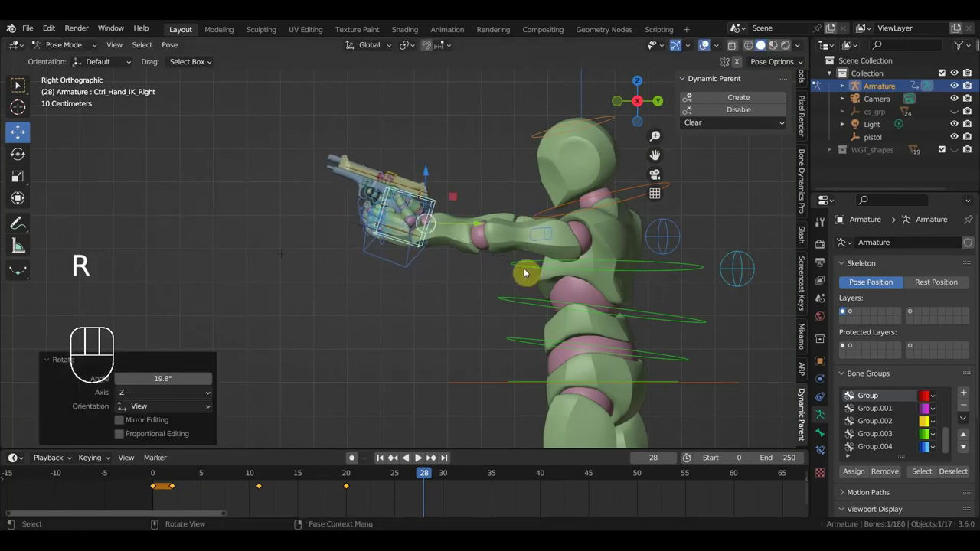
{"action": "key", "text": "g"}
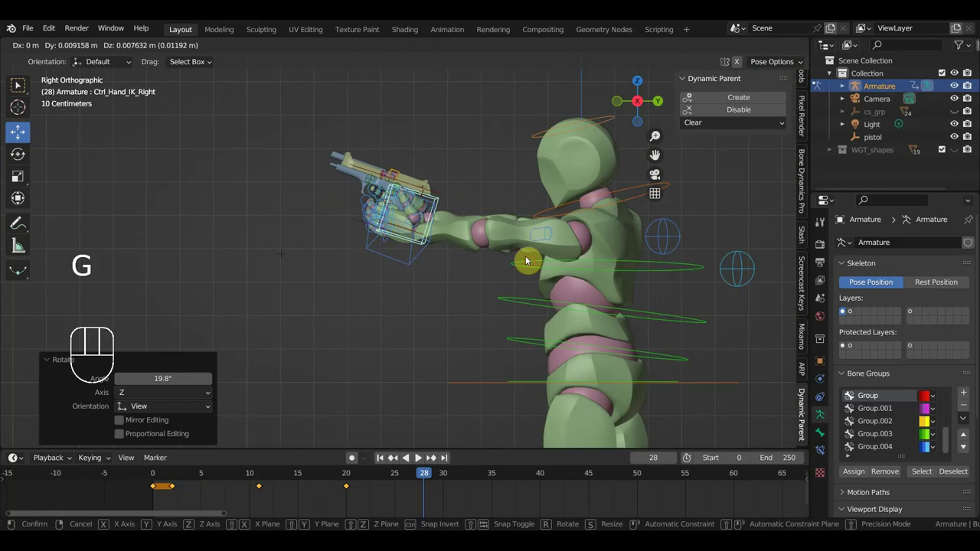
{"action": "key", "text": "r"}
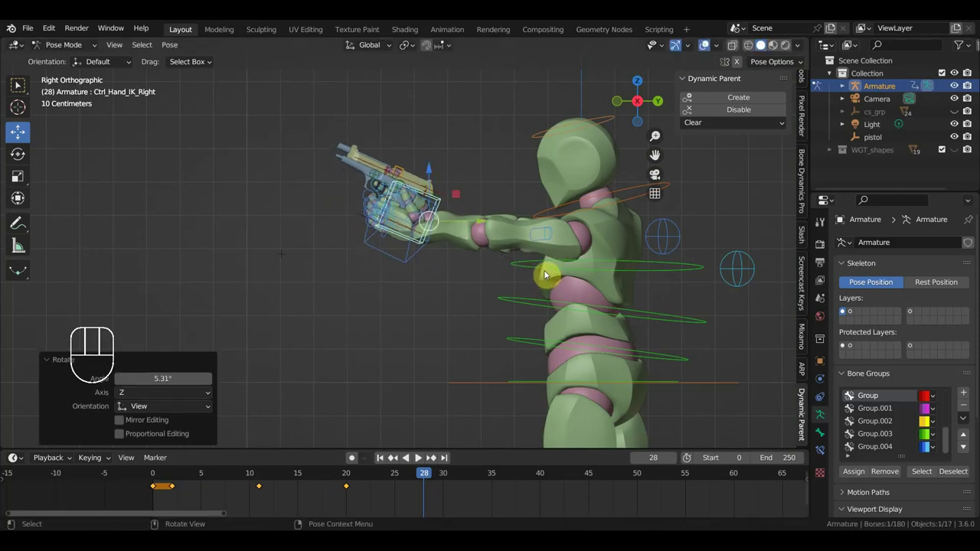
Key Location & Rotation on all bones at frame 28 and go to frame 30
{"action": "key", "text": "a"}
{"action": "key", "text": "i"}
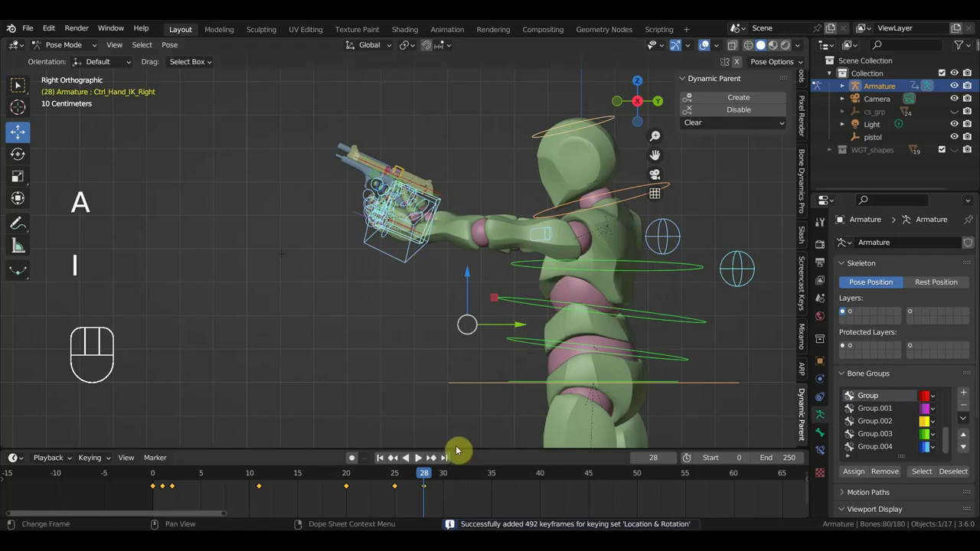
{"action": "left_click_drag", "start_coordinate": [423, 476], "coordinate": [445, 467]}
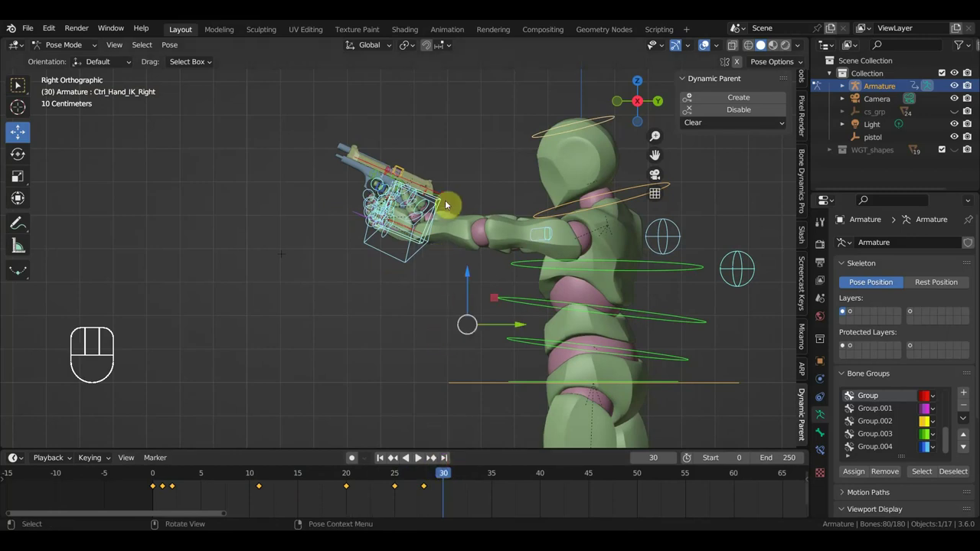
Select the pistol hand control and pull it back closer to the body
{"action": "middle_click", "coordinate": [377, 229]}
{"action": "left_click_drag", "start_coordinate": [422, 210], "coordinate": [409, 246]}
{"action": "left_click_drag", "start_coordinate": [426, 247], "coordinate": [484, 230]}
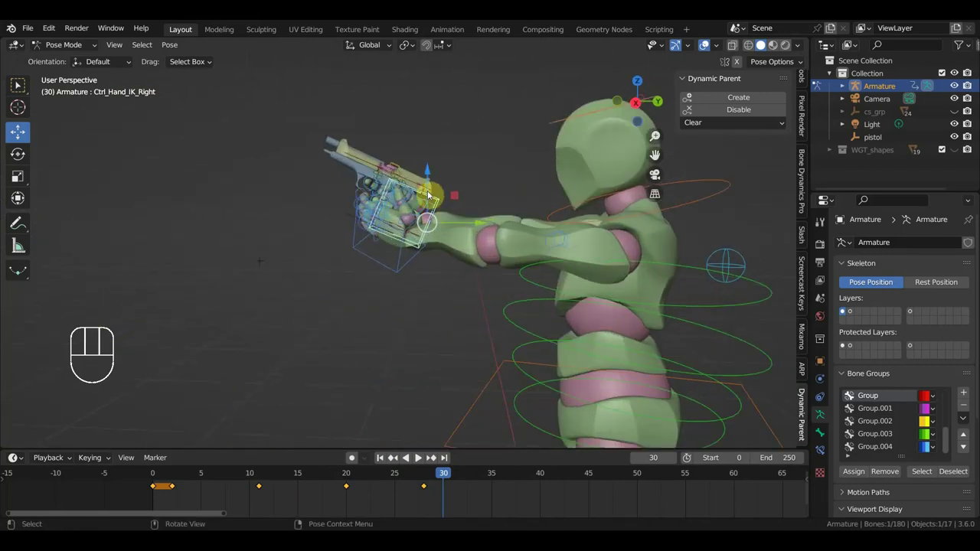
{"action": "left_click", "coordinate": [416, 182]}
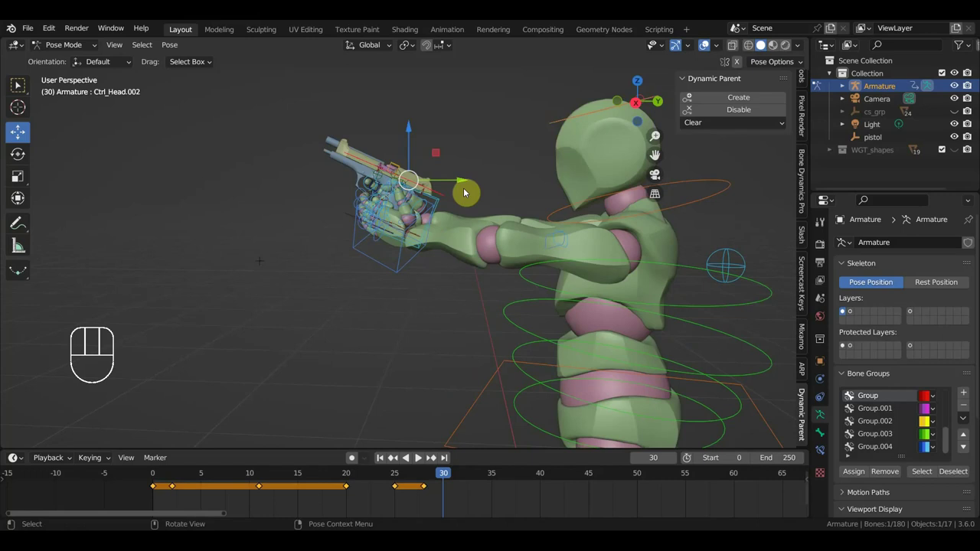
{"action": "key", "text": "g"}
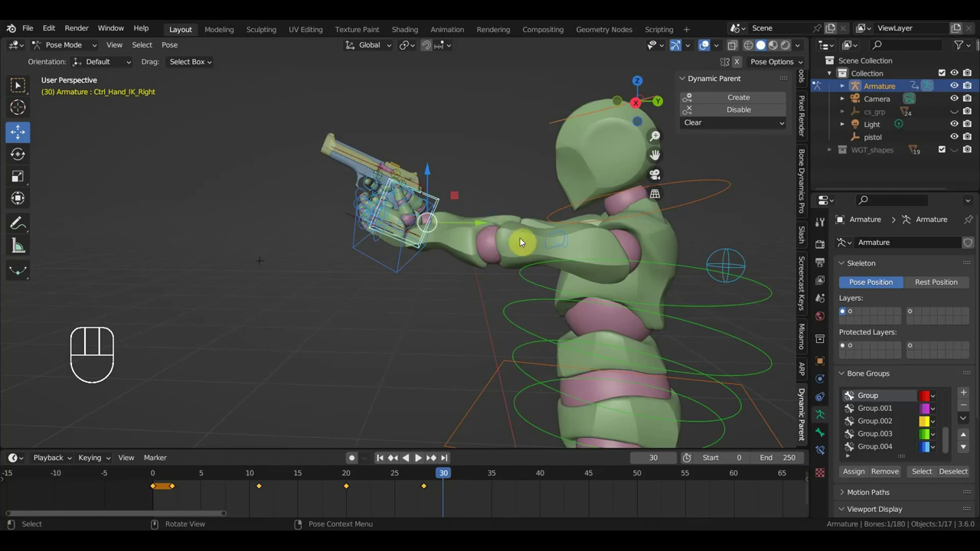
{"action": "key", "text": "r"}
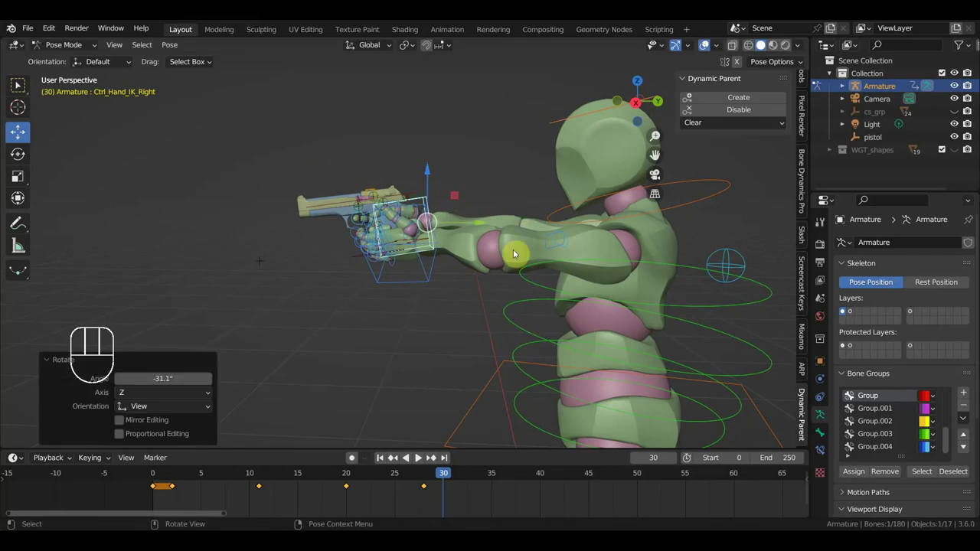
{"action": "key", "text": "g"}
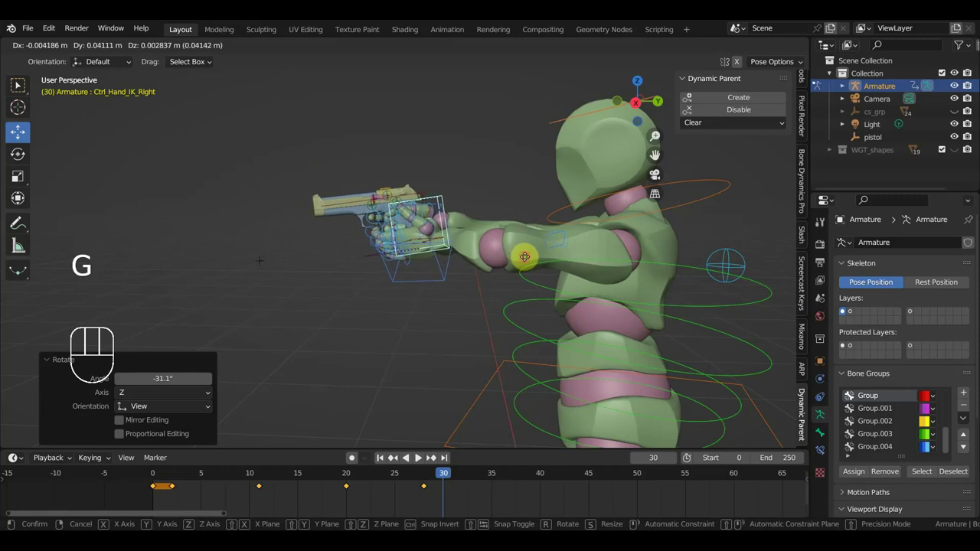
Key Location & Rotation on all bones at frame 30
{"action": "key", "text": "a"}
{"action": "key", "text": "i"}
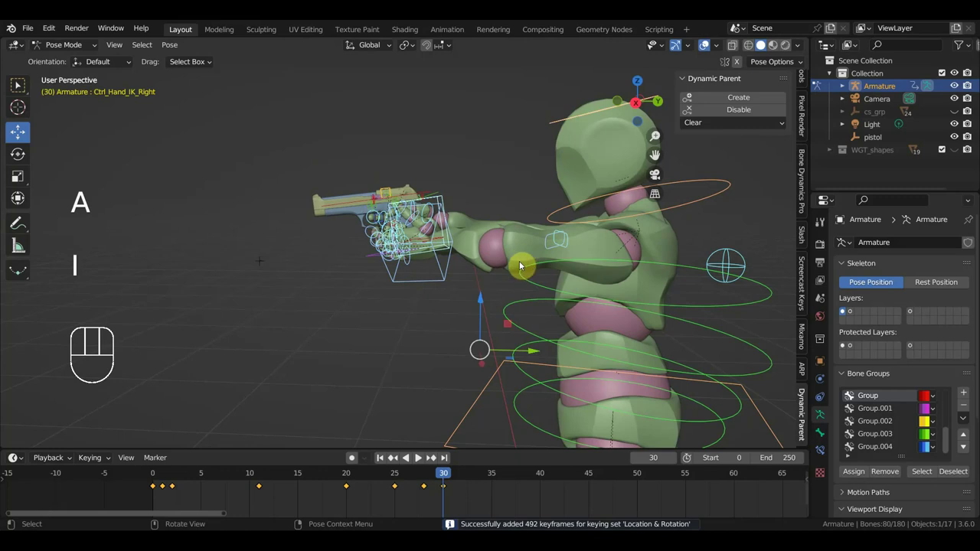
Twist the upper-body control further at frame 30 and key all bones' location and rotation
{"action": "left_click_drag", "start_coordinate": [437, 476], "coordinate": [450, 482]}
{"action": "left_click_drag", "start_coordinate": [669, 279], "coordinate": [680, 309]}
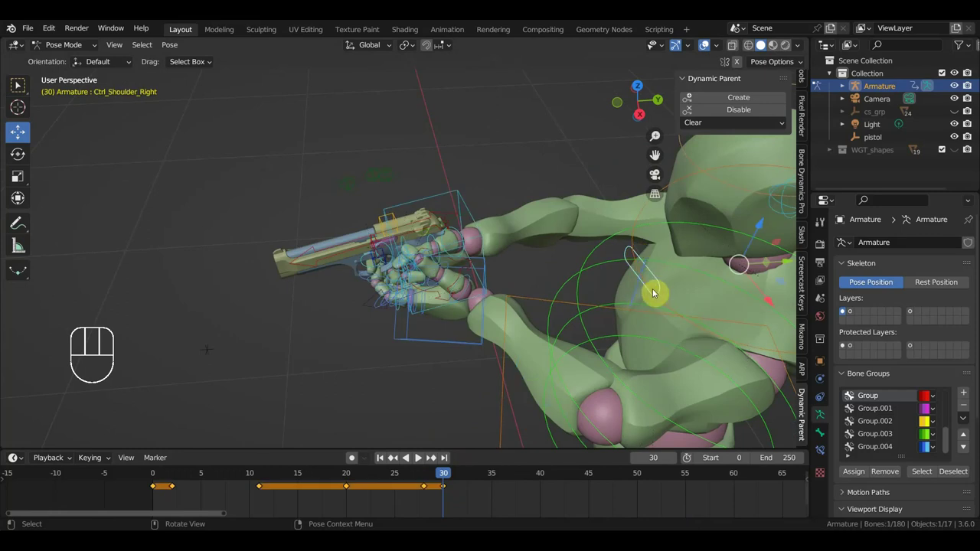
{"action": "key", "text": "KP_7"}
{"action": "left_click_drag", "start_coordinate": [670, 274], "coordinate": [666, 414]}
{"action": "key", "text": "r"}
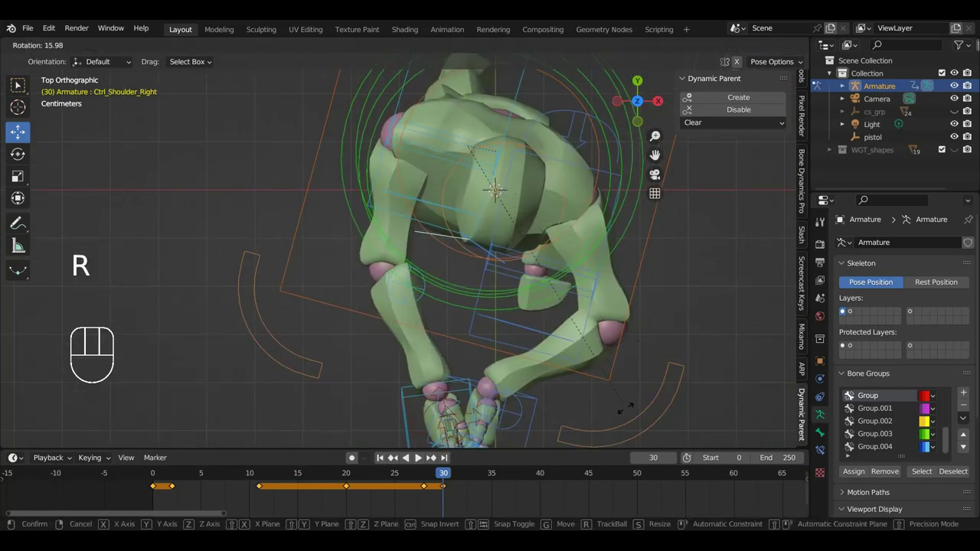
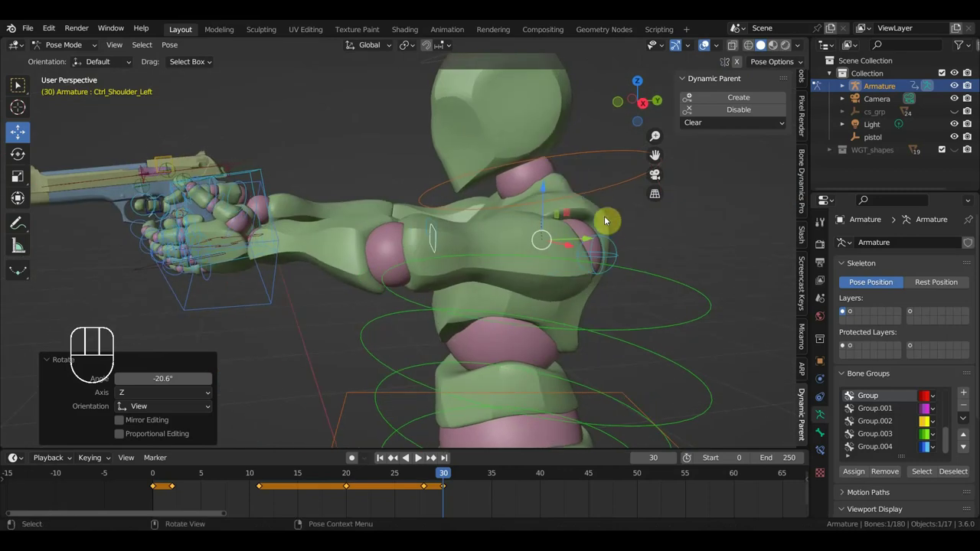
{"action": "left_click_drag", "start_coordinate": [587, 247], "coordinate": [601, 270]}
{"action": "key", "text": "a"}
{"action": "key", "text": "i"}
Shift the torso control lower at frame 30 and re-key the whole rig's pose
{"action": "left_click_drag", "start_coordinate": [433, 477], "coordinate": [443, 459]}
{"action": "key", "text": "KP_3"}
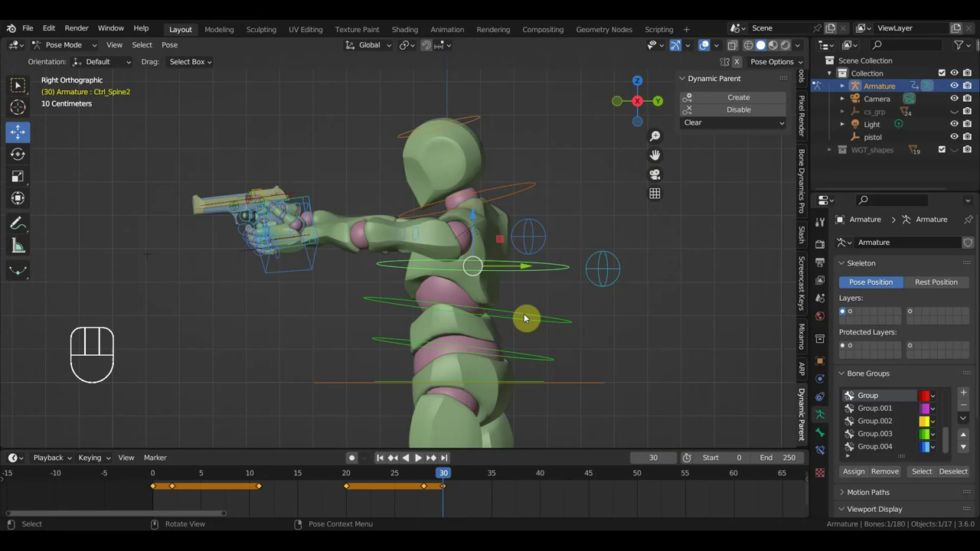
{"action": "left_click", "coordinate": [525, 318]}
{"action": "key", "text": "r"}
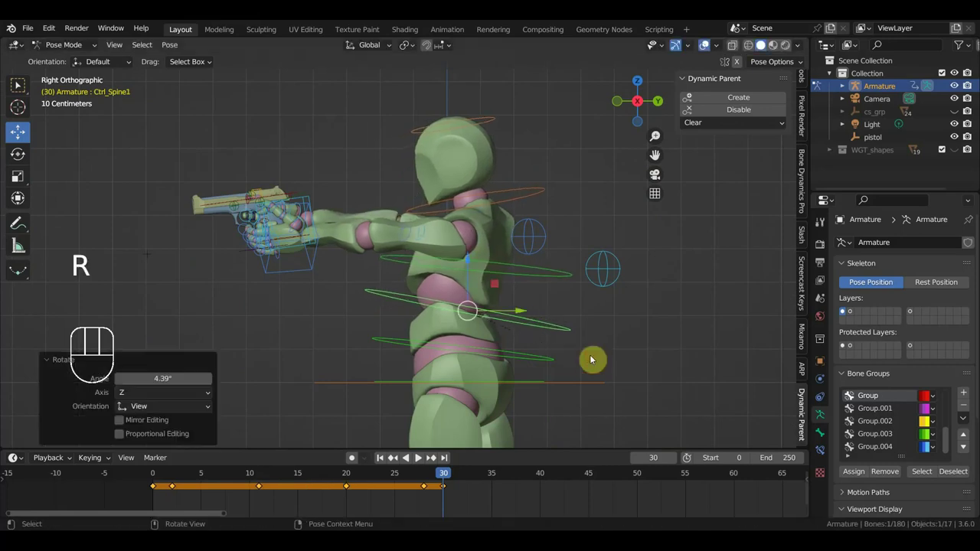
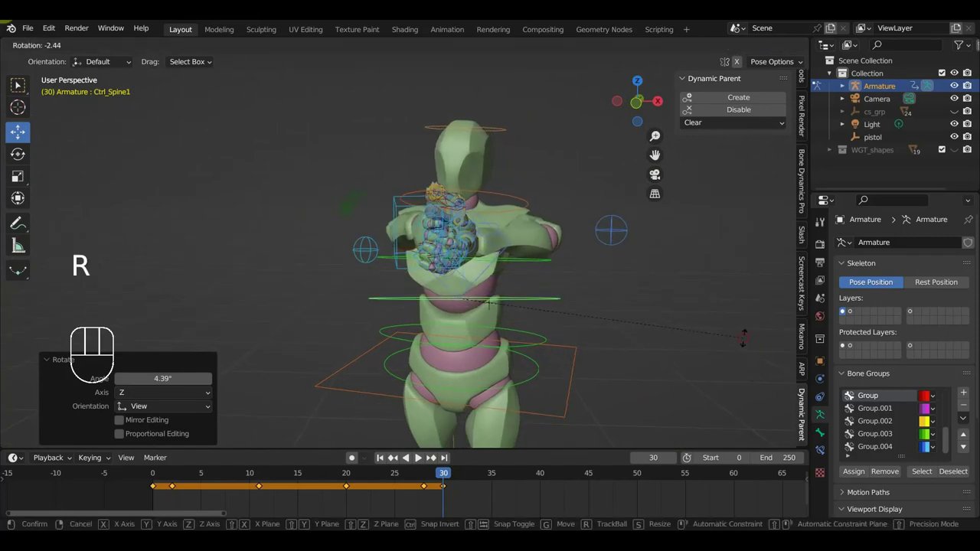
{"action": "key", "text": "a"}
{"action": "key", "text": "i"}
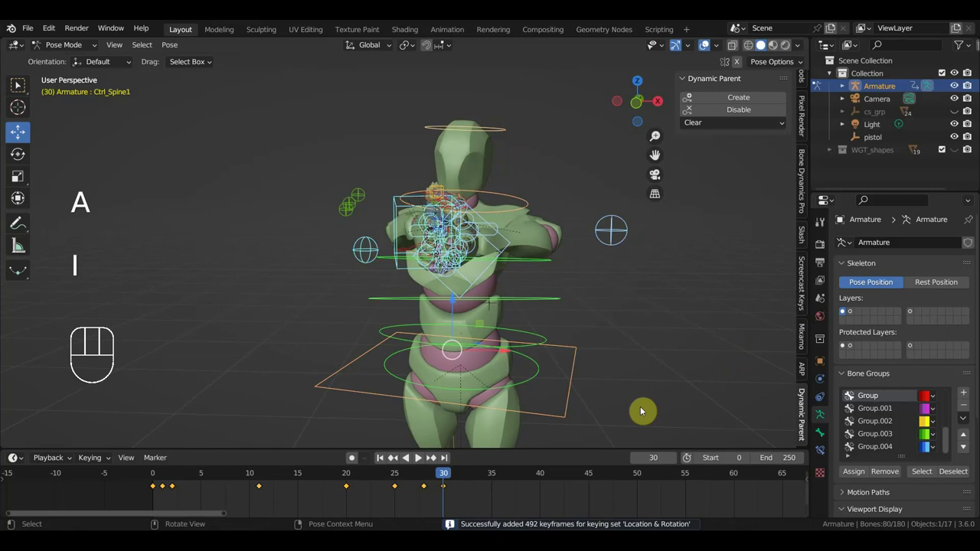
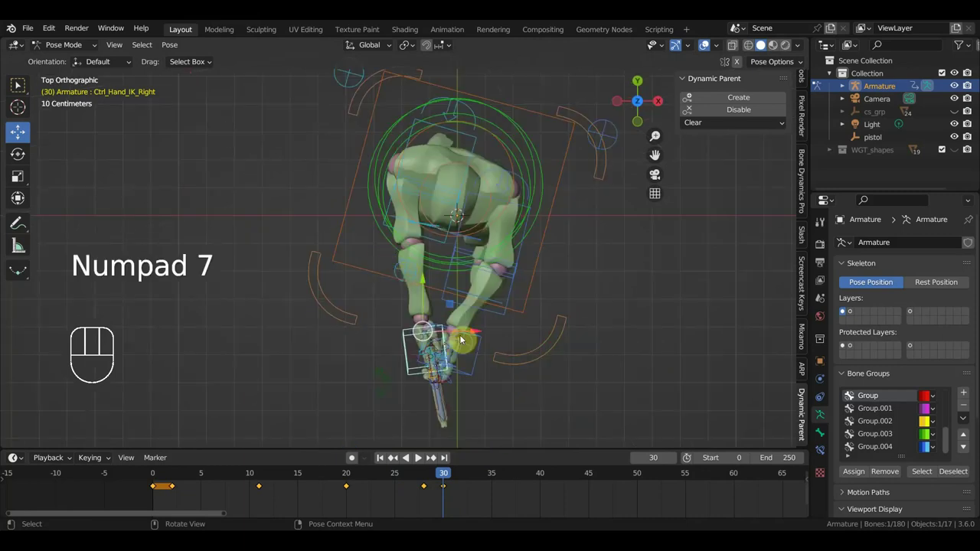
Move the pistol hand in toward the body, viewing from above
{"action": "key", "text": "g"}
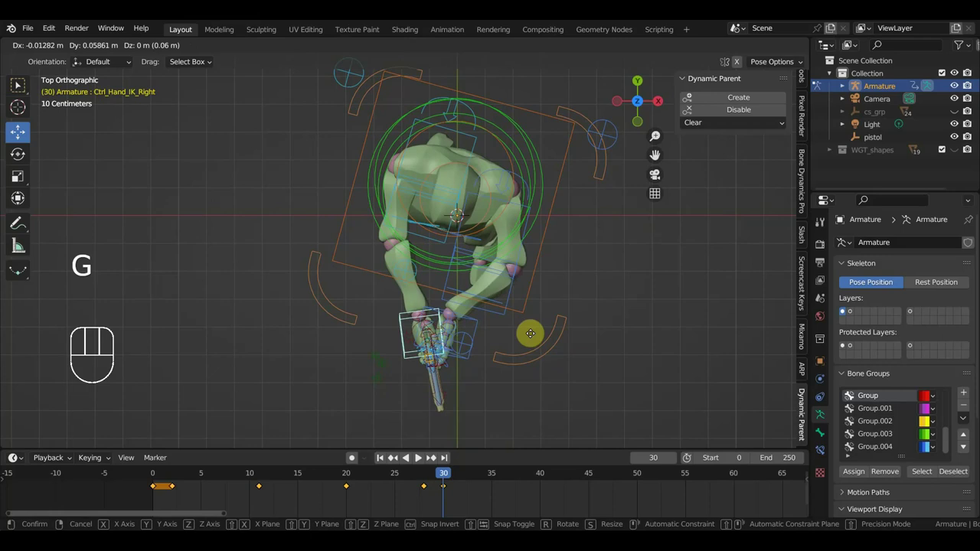
{"action": "scroll", "scroll_direction": "up", "scroll_amount": 3}
{"action": "left_click_drag", "start_coordinate": [540, 324], "coordinate": [442, 212]}
{"action": "scroll", "scroll_direction": "down", "scroll_amount": 3}
{"action": "left_click_drag", "start_coordinate": [525, 284], "coordinate": [529, 312]}
{"action": "scroll", "scroll_direction": "up", "scroll_amount": 3}
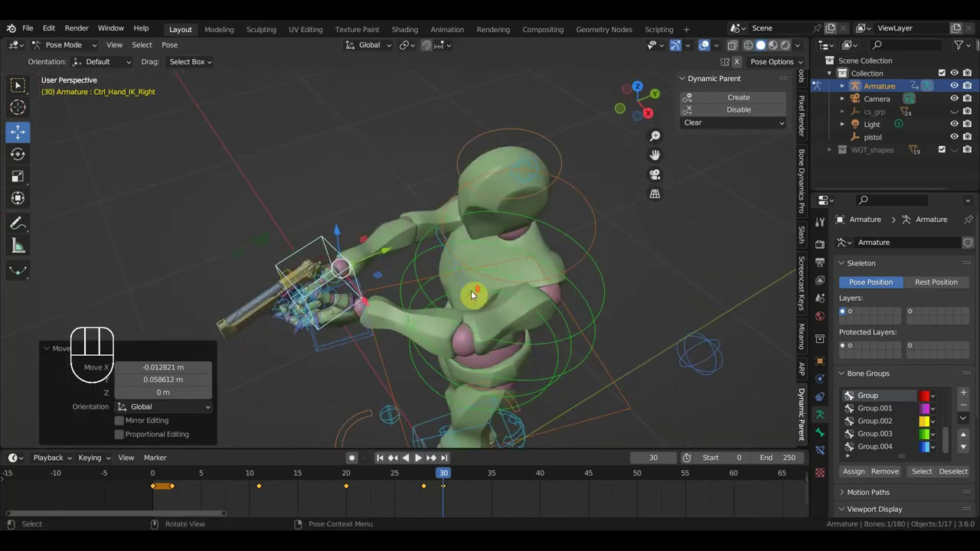
Adjust both shoulder controls and key location and rotation for every bone at frame 30
{"action": "left_click", "coordinate": [470, 287]}
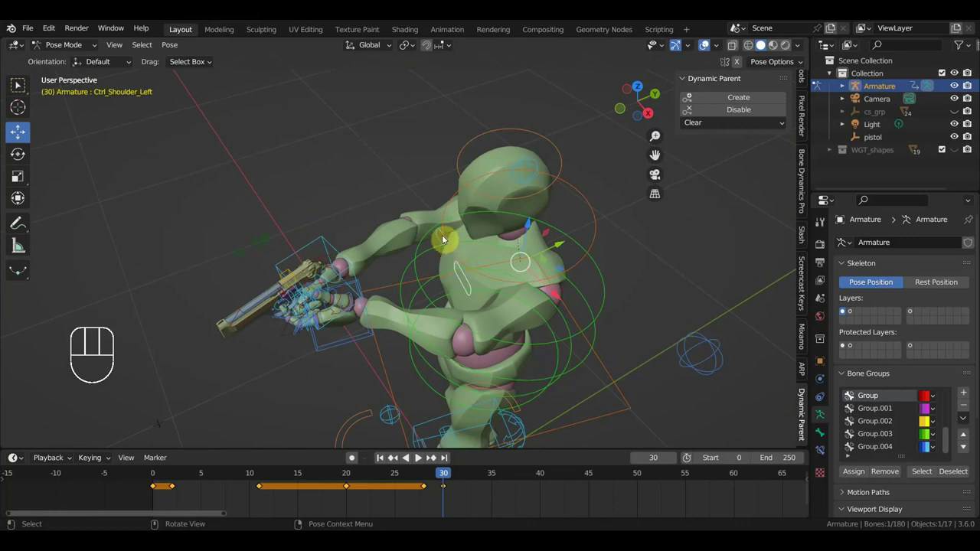
{"action": "left_click", "coordinate": [442, 235]}
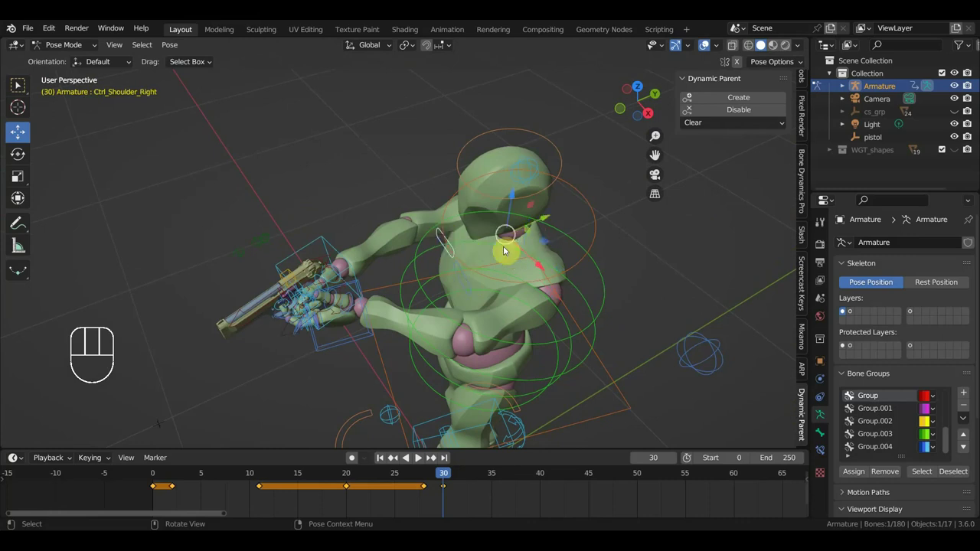
{"action": "left_click", "coordinate": [467, 283]}
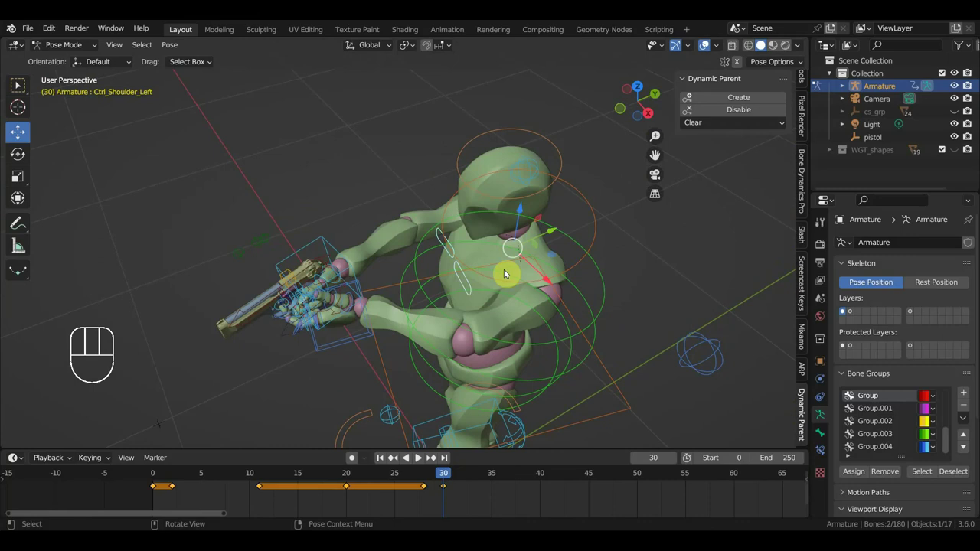
{"action": "left_click_drag", "start_coordinate": [553, 234], "coordinate": [558, 241]}
{"action": "key", "text": "a"}
{"action": "key", "text": "i"}
{"action": "left_click_drag", "start_coordinate": [512, 366], "coordinate": [486, 324]}
{"action": "middle_click", "coordinate": [473, 330]}
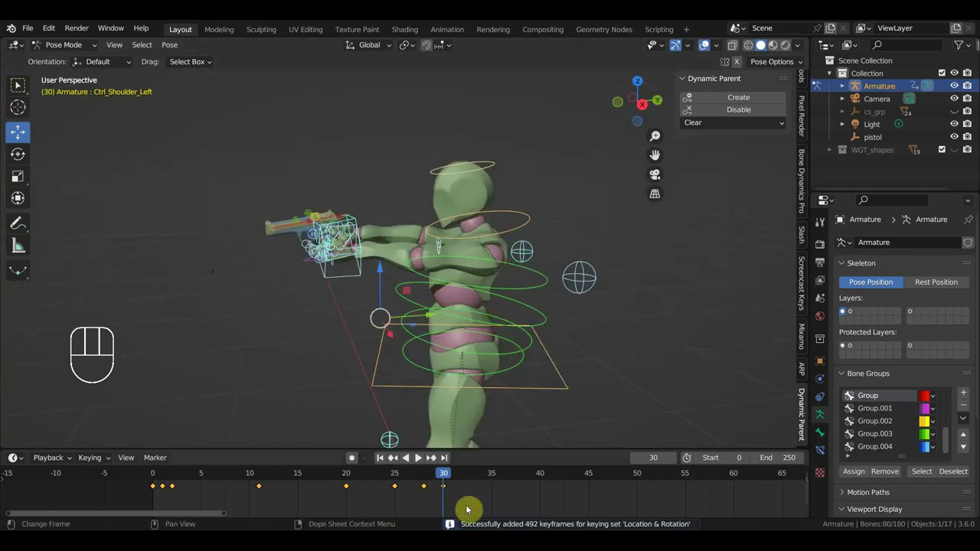
Review the motion around frame 32 and add a pose key for the rig at frame 35
{"action": "left_click_drag", "start_coordinate": [416, 477], "coordinate": [442, 482]}
{"action": "left_click_drag", "start_coordinate": [449, 478], "coordinate": [461, 479]}
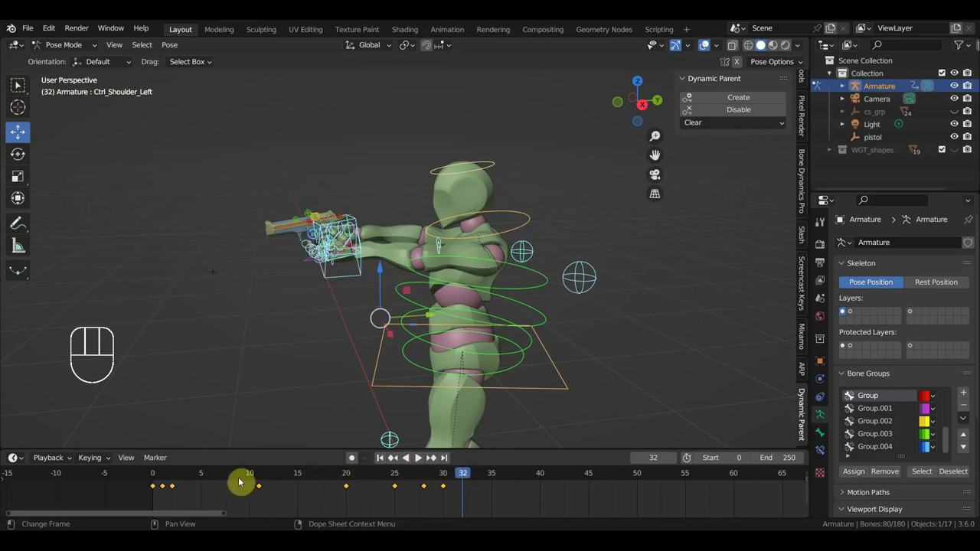
{"action": "key", "text": "a"}
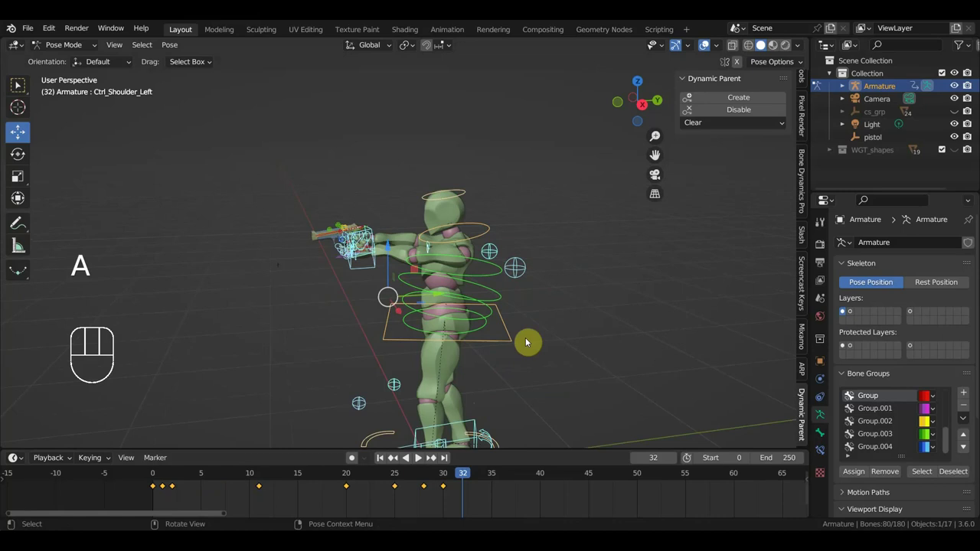
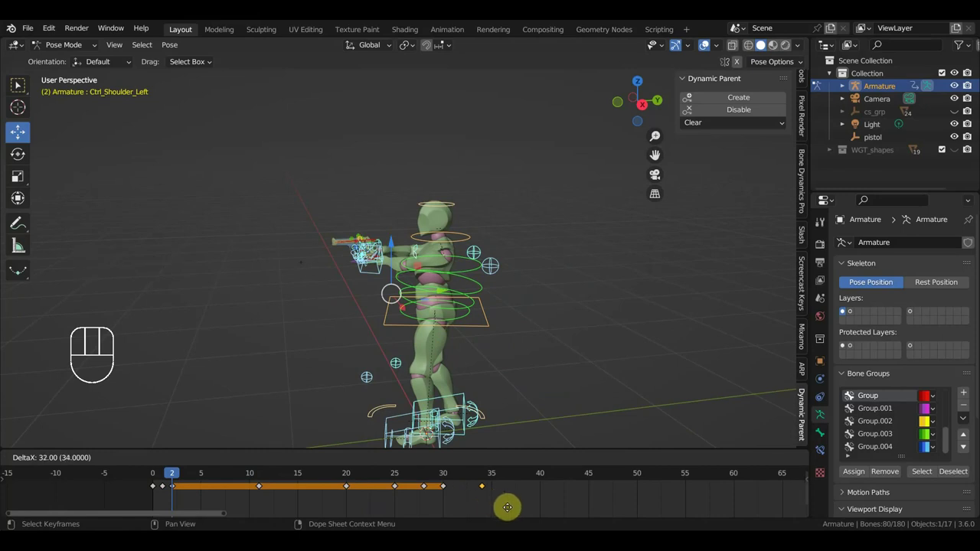
{"action": "left_click", "coordinate": [431, 481]}
{"action": "left_click_drag", "start_coordinate": [434, 480], "coordinate": [506, 508]}
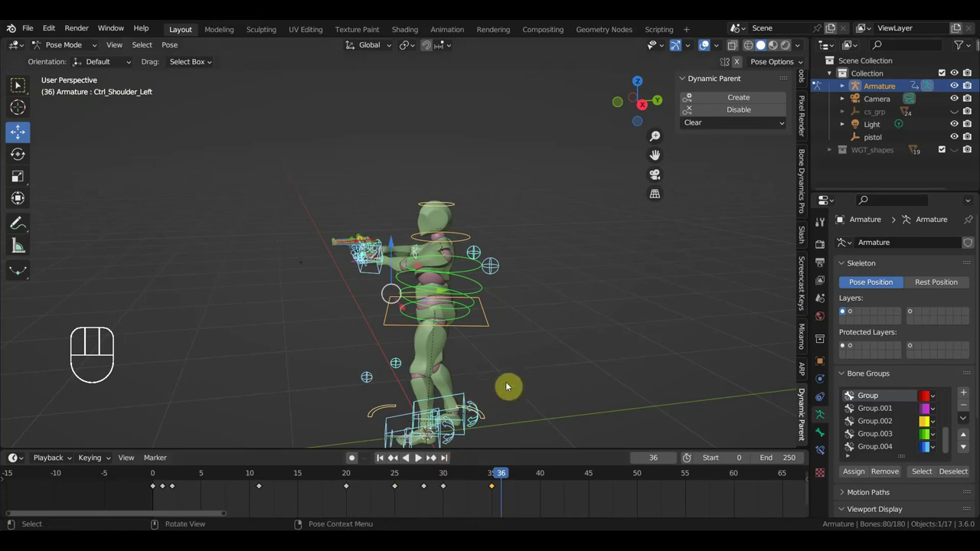
{"action": "left_click_drag", "start_coordinate": [496, 377], "coordinate": [455, 330]}
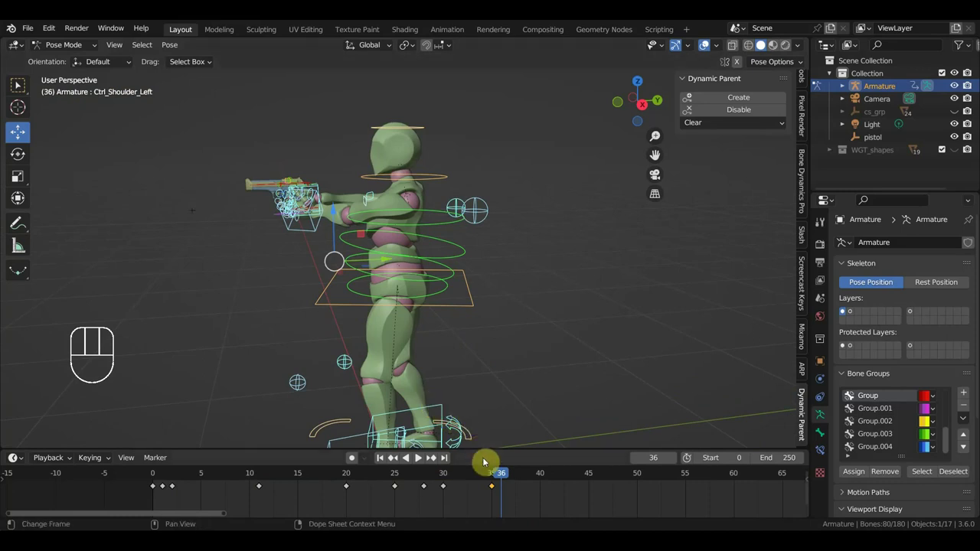
{"action": "left_click_drag", "start_coordinate": [501, 478], "coordinate": [492, 480]}
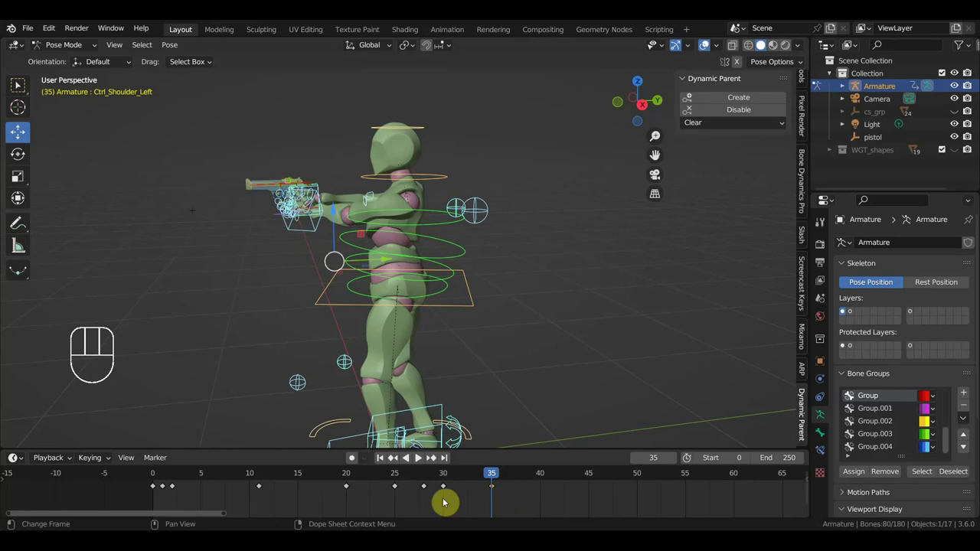
{"action": "left_click", "coordinate": [446, 476]}
{"action": "left_click_drag", "start_coordinate": [447, 475], "coordinate": [493, 497]}
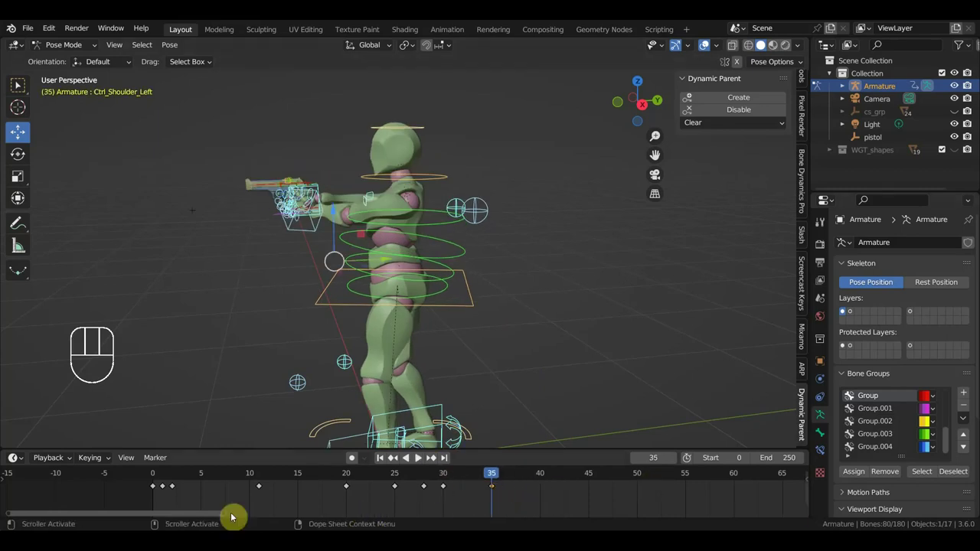
Scrub back through frames 11, 17 and 20 to check the earlier crouch poses
{"action": "left_click", "coordinate": [163, 478]}
{"action": "left_click", "coordinate": [177, 479]}
{"action": "left_click", "coordinate": [258, 477]}
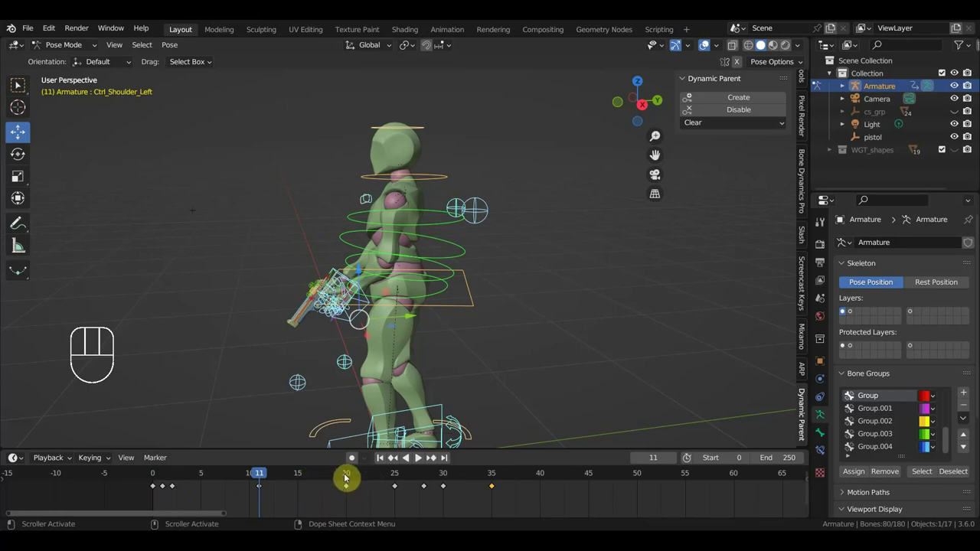
{"action": "left_click", "coordinate": [345, 476]}
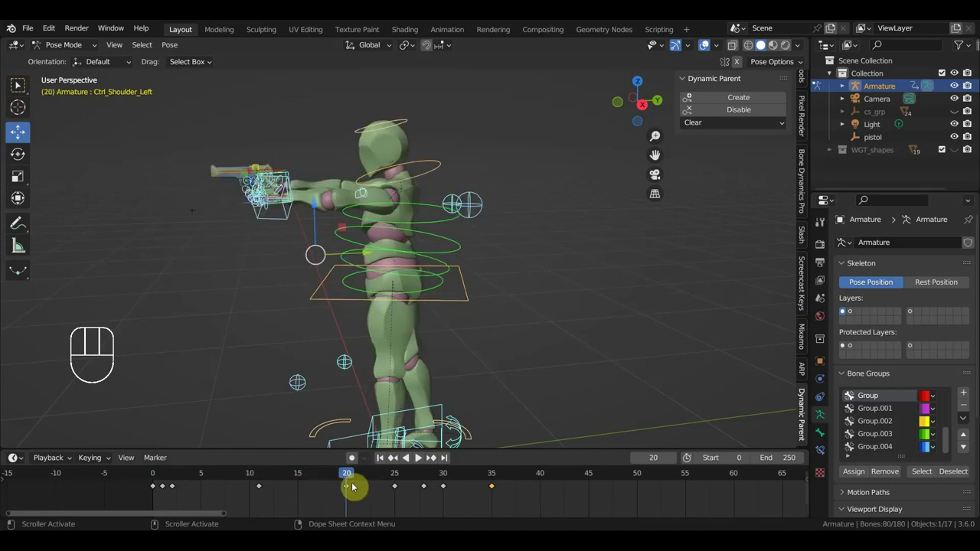
{"action": "left_click", "coordinate": [322, 480]}
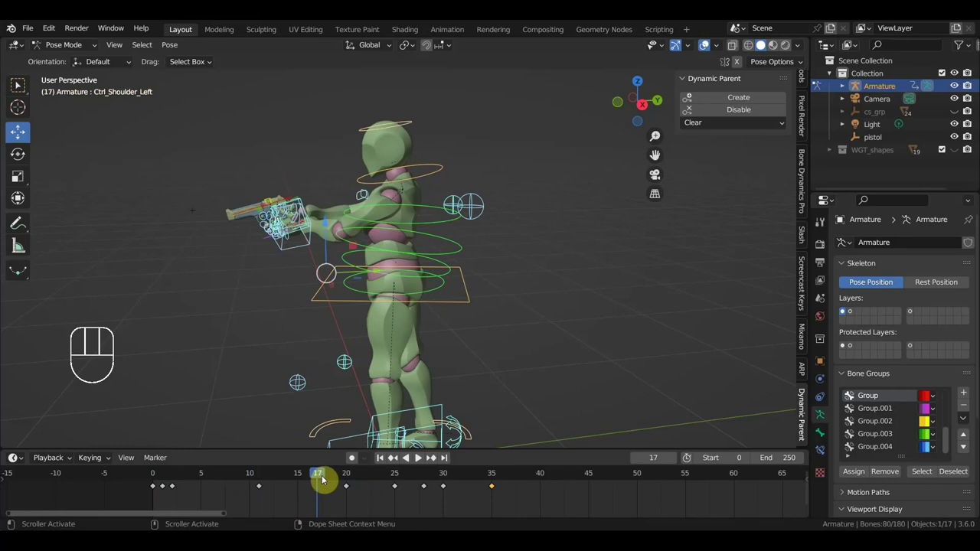
{"action": "left_click", "coordinate": [300, 477]}
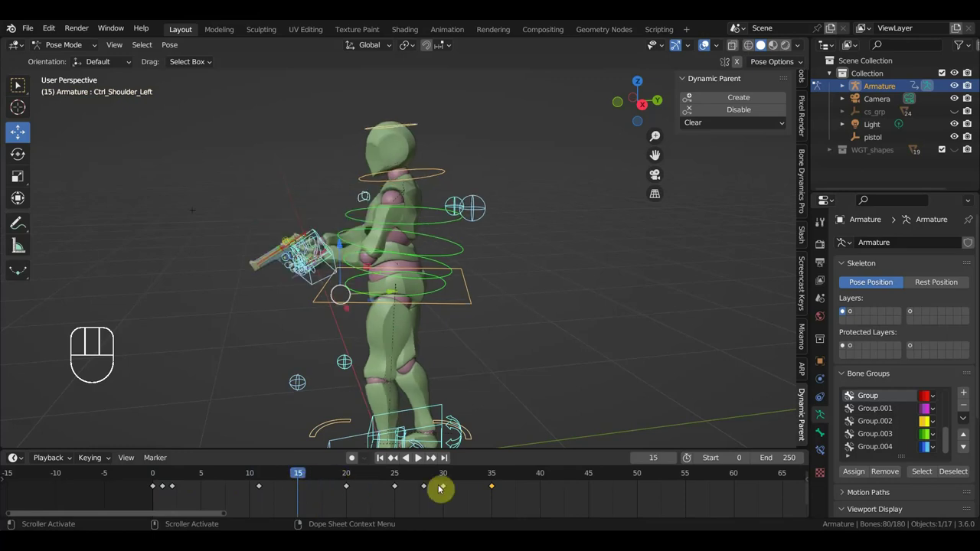
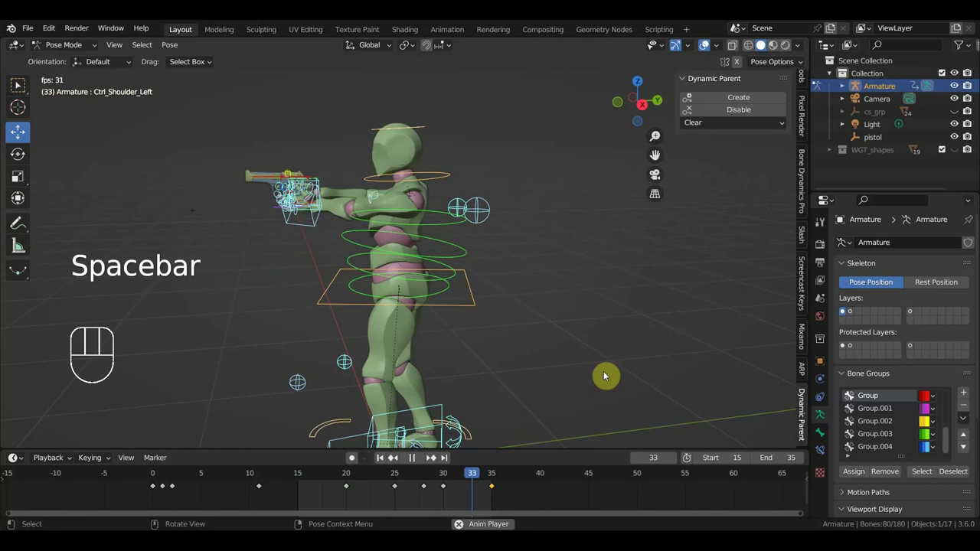
Loop frames 18–35 and inspect the aiming motion from front and side views
{"action": "left_click_drag", "start_coordinate": [588, 378], "coordinate": [680, 376]}
{"action": "left_click_drag", "start_coordinate": [585, 373], "coordinate": [472, 372]}
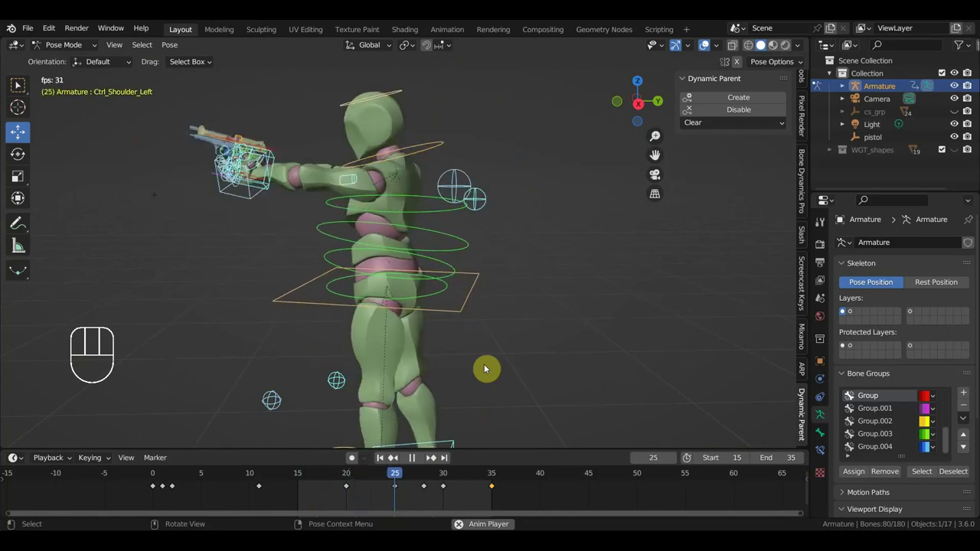
{"action": "key", "text": "space"}
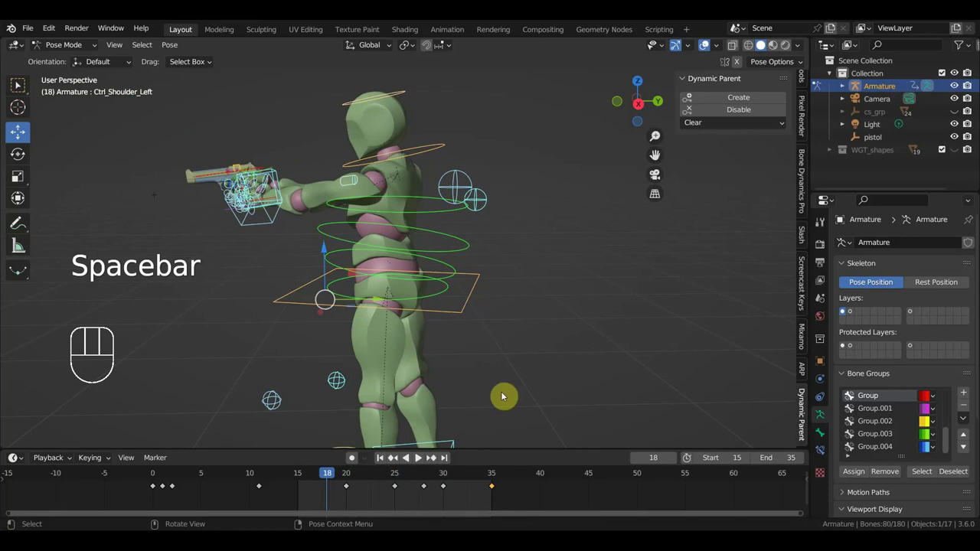
{"action": "key", "text": "KP_1"}
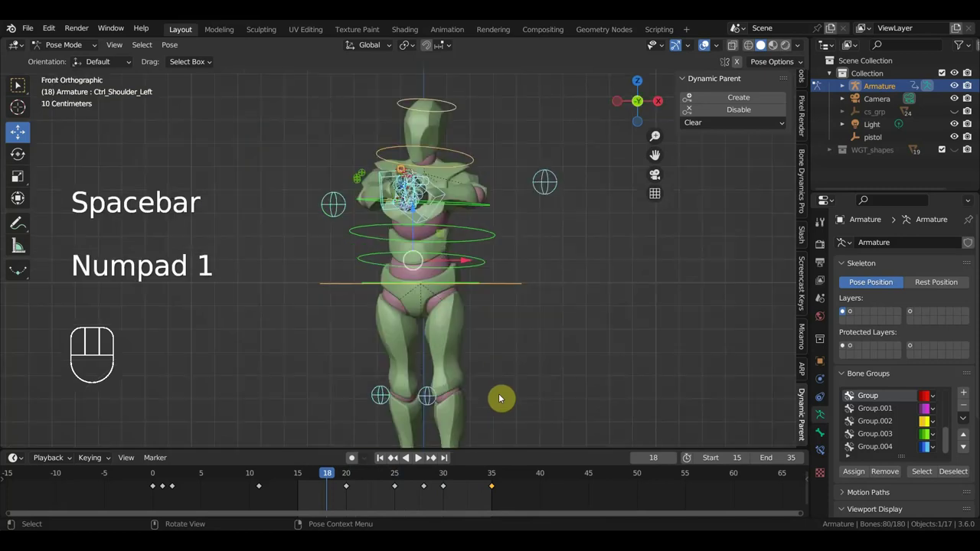
{"action": "key", "text": "KP_3"}
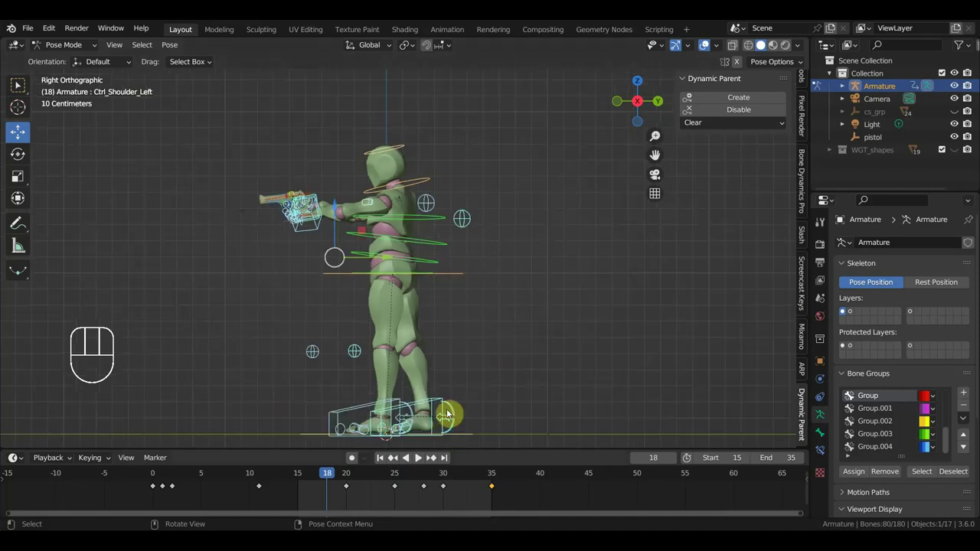
{"action": "left_click_drag", "start_coordinate": [338, 472], "coordinate": [327, 497]}
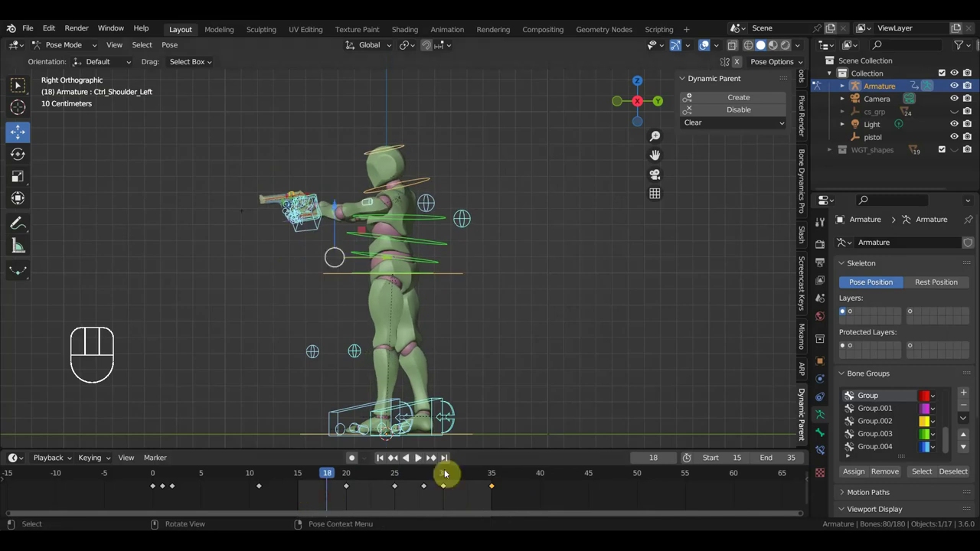
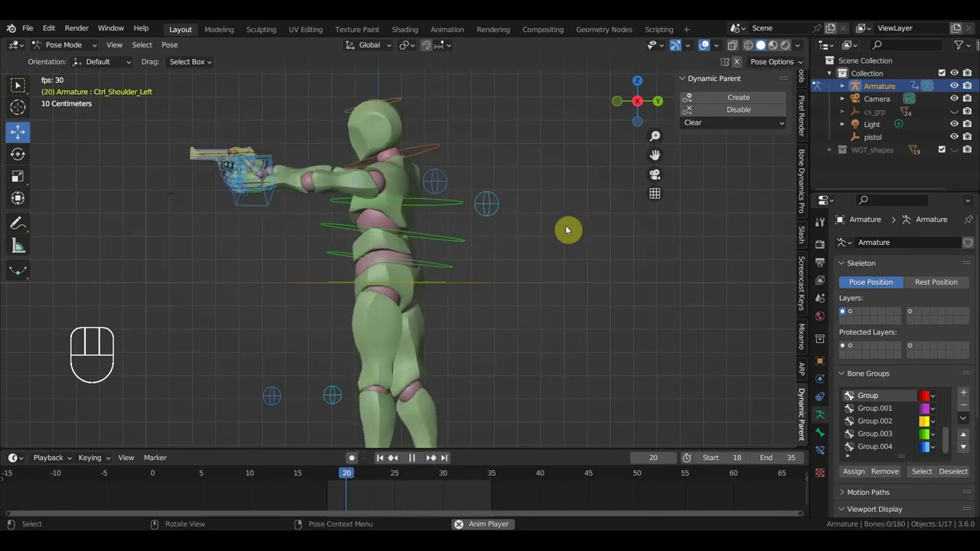
{"action": "key", "text": "space"}
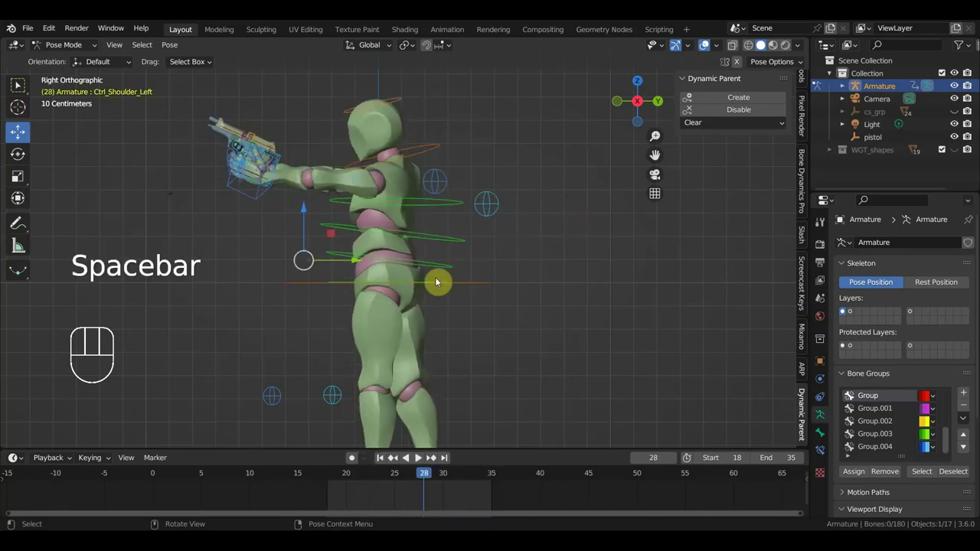
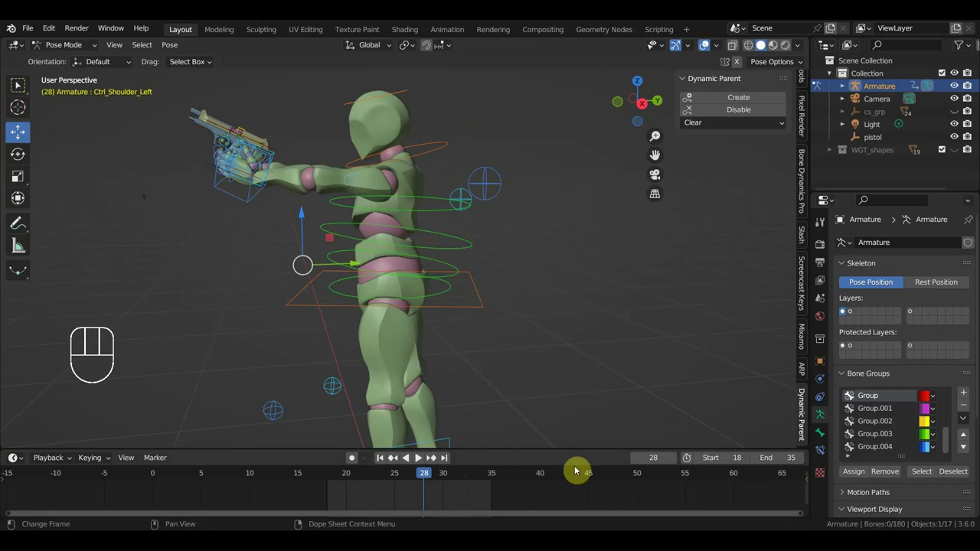
Inspect the torso and pistol hands at frame 35 and select the body control
{"action": "left_click_drag", "start_coordinate": [424, 474], "coordinate": [488, 422]}
{"action": "left_click_drag", "start_coordinate": [504, 371], "coordinate": [389, 359]}
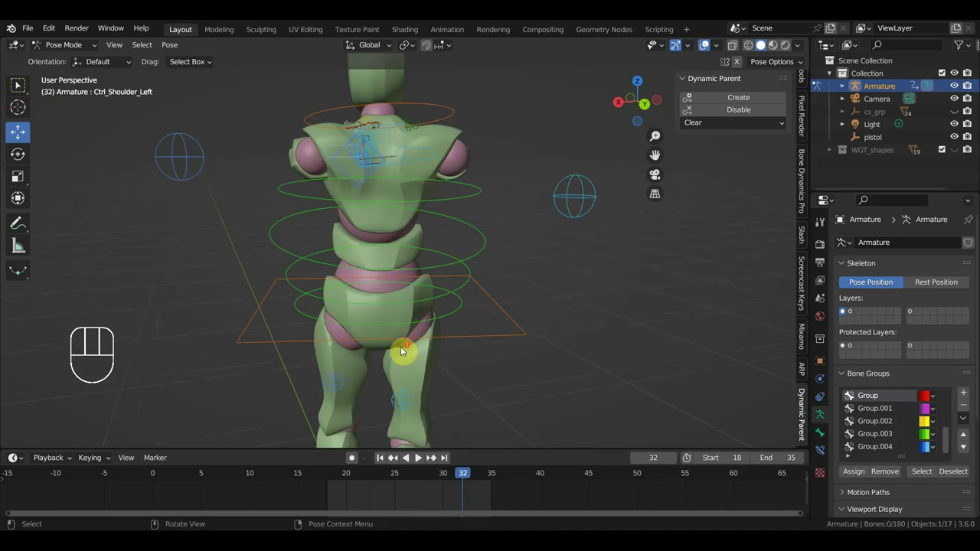
{"action": "middle_click", "coordinate": [387, 195]}
{"action": "left_click_drag", "start_coordinate": [382, 180], "coordinate": [344, 199]}
{"action": "left_click", "coordinate": [490, 477]}
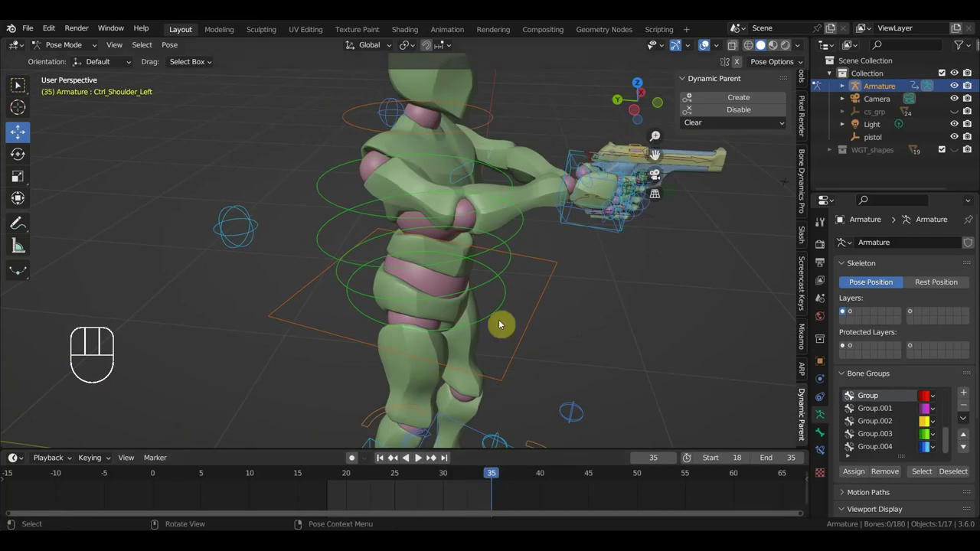
{"action": "left_click_drag", "start_coordinate": [514, 277], "coordinate": [500, 350]}
{"action": "left_click", "coordinate": [467, 243]}
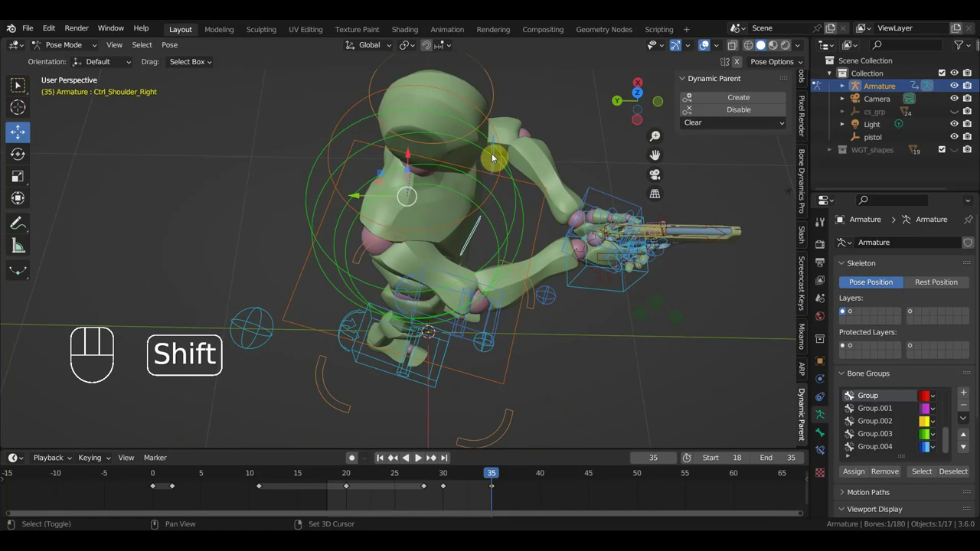
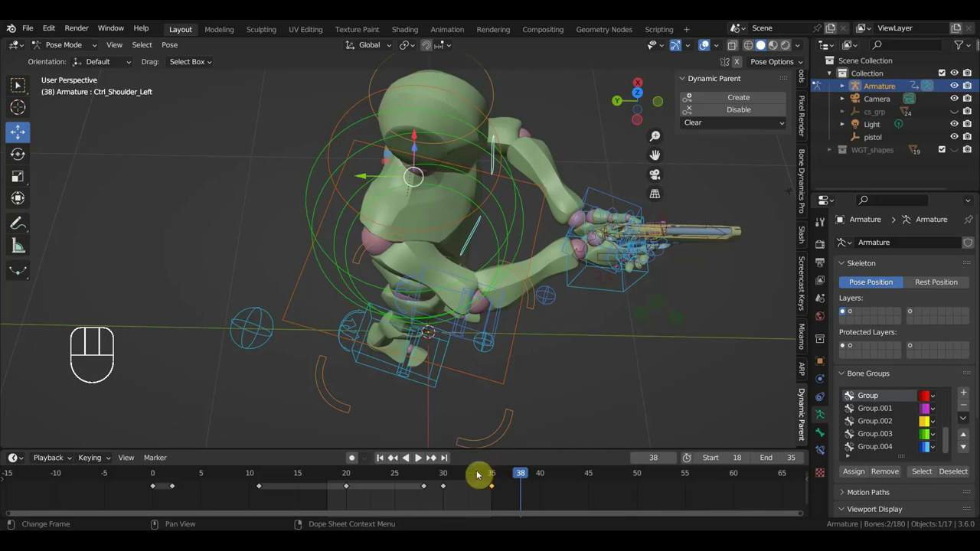
{"action": "left_click", "coordinate": [461, 476]}
From top view, rotate both hand controls so the pistol points straight ahead
{"action": "left_click_drag", "start_coordinate": [462, 476], "coordinate": [569, 390]}
{"action": "key", "text": "KP_7"}
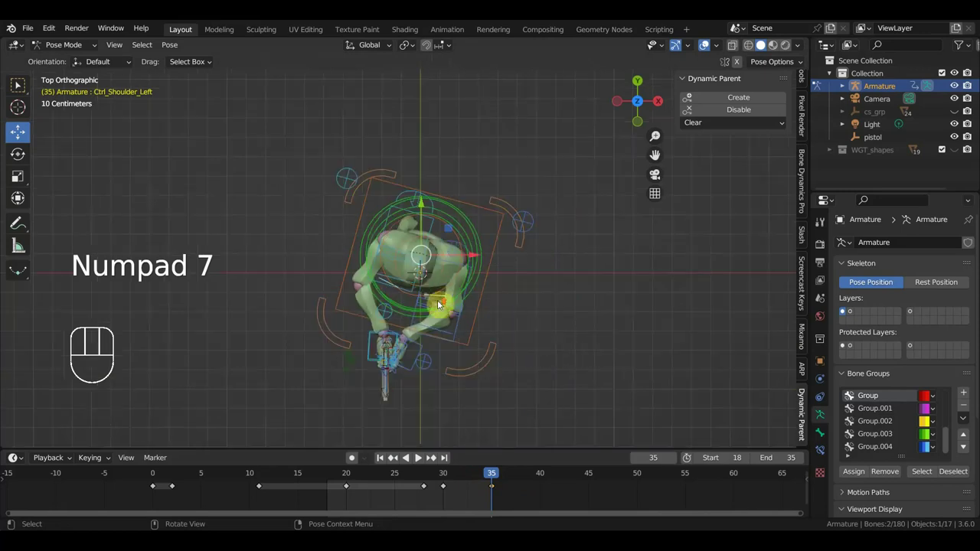
{"action": "left_click_drag", "start_coordinate": [489, 294], "coordinate": [509, 181]}
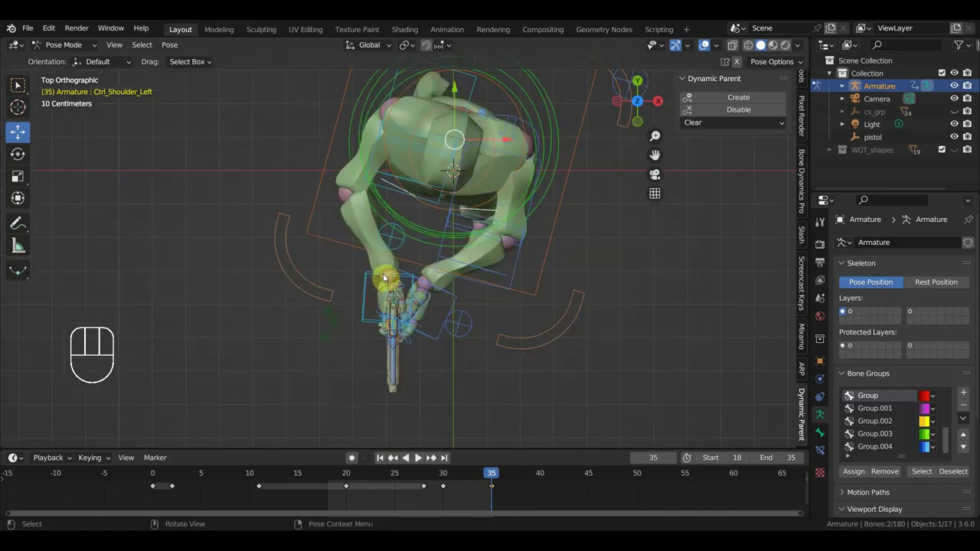
{"action": "left_click", "coordinate": [366, 280]}
{"action": "left_click_drag", "start_coordinate": [392, 227], "coordinate": [397, 245]}
{"action": "left_click", "coordinate": [397, 191]}
{"action": "key", "text": "r"}
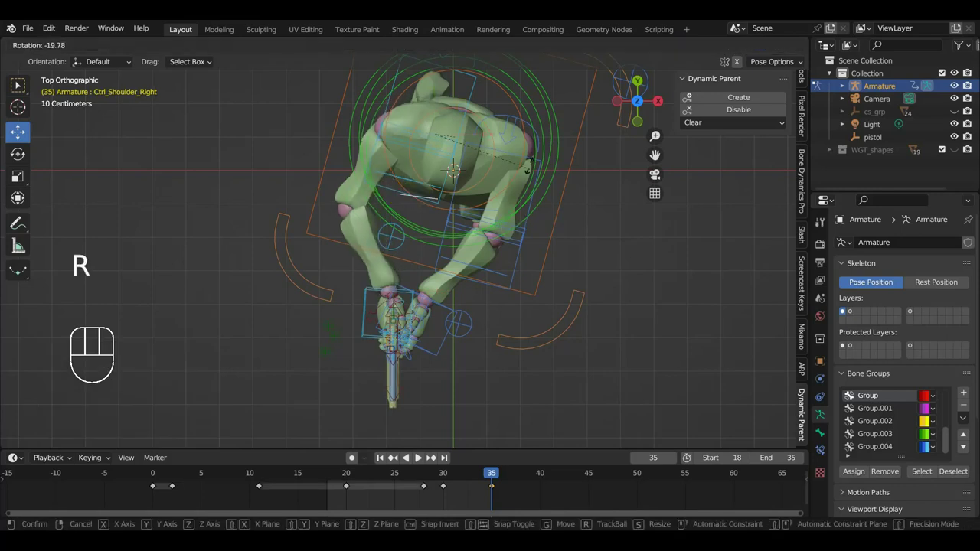
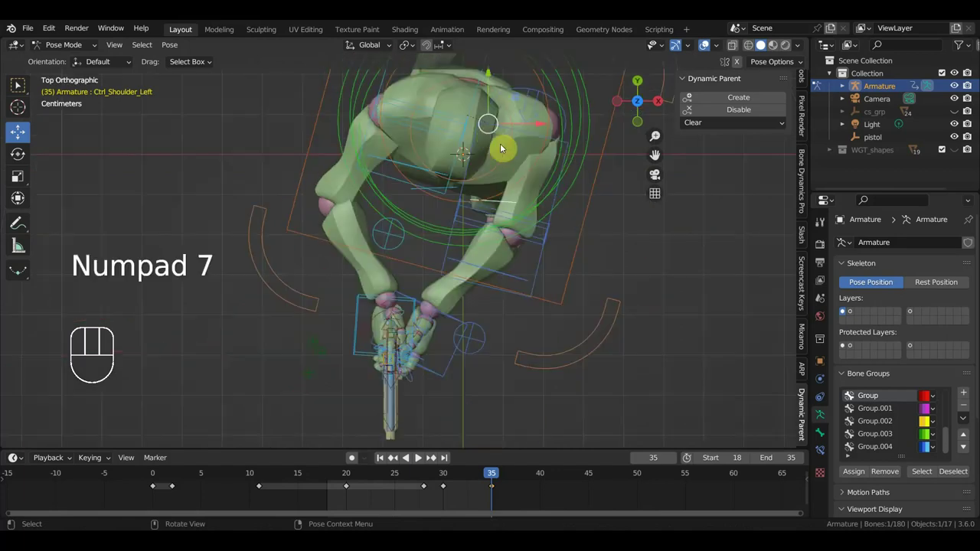
{"action": "key", "text": "r"}
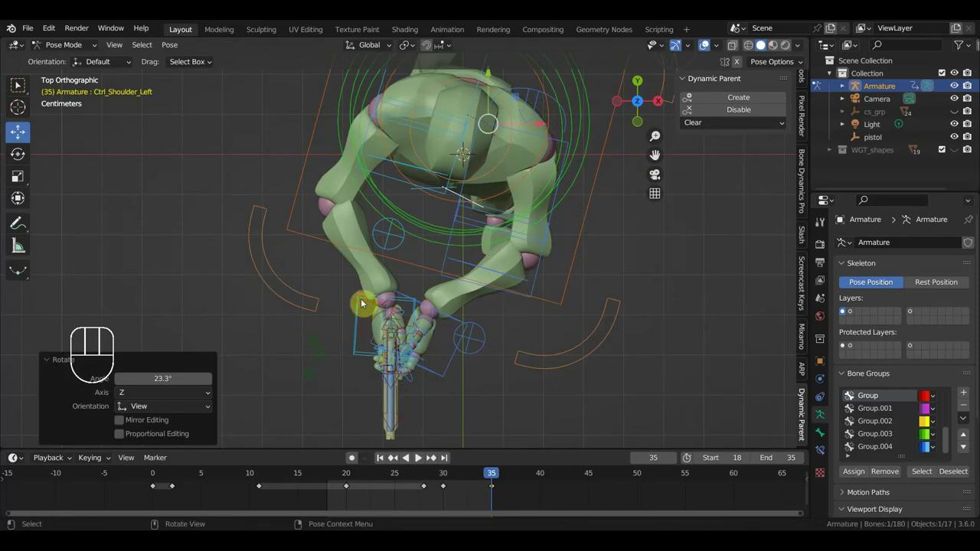
Move the hand onto the pistol grip and key location and rotation for all bones at frame 35
{"action": "key", "text": "g"}
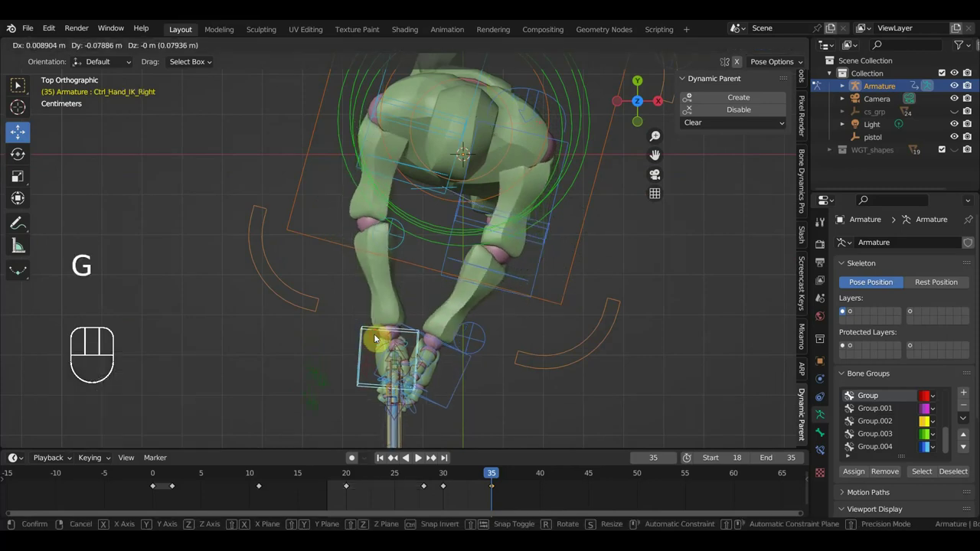
{"action": "left_click_drag", "start_coordinate": [412, 329], "coordinate": [419, 234]}
{"action": "key", "text": "g"}
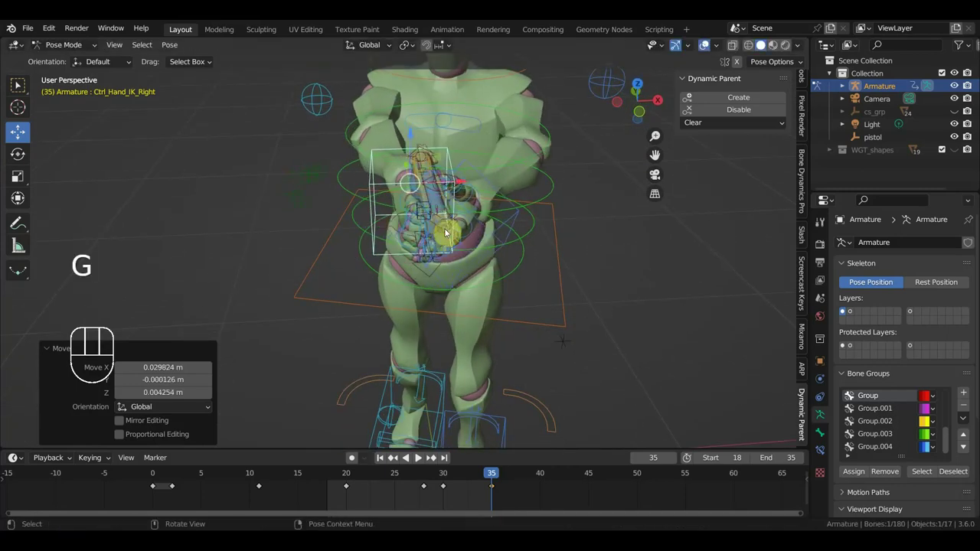
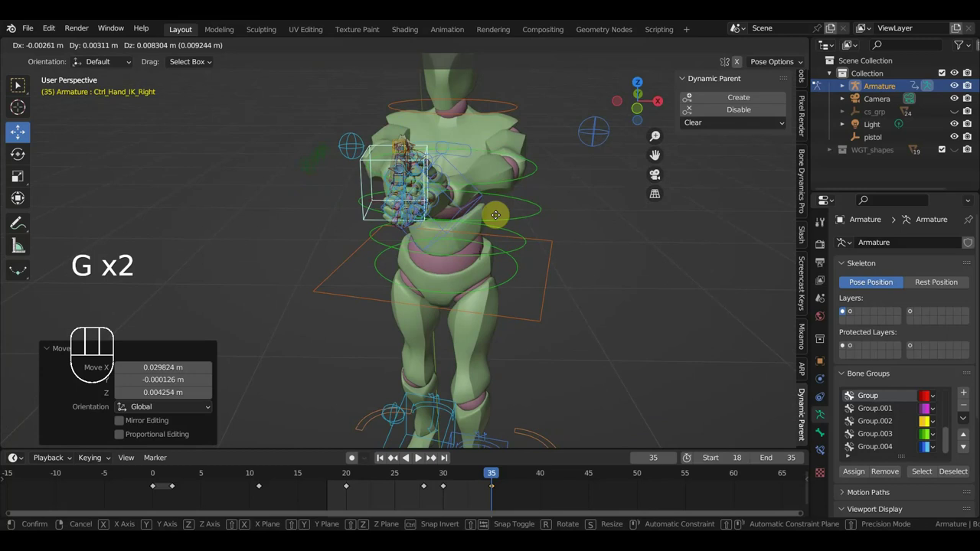
{"action": "left_click_drag", "start_coordinate": [487, 228], "coordinate": [360, 207]}
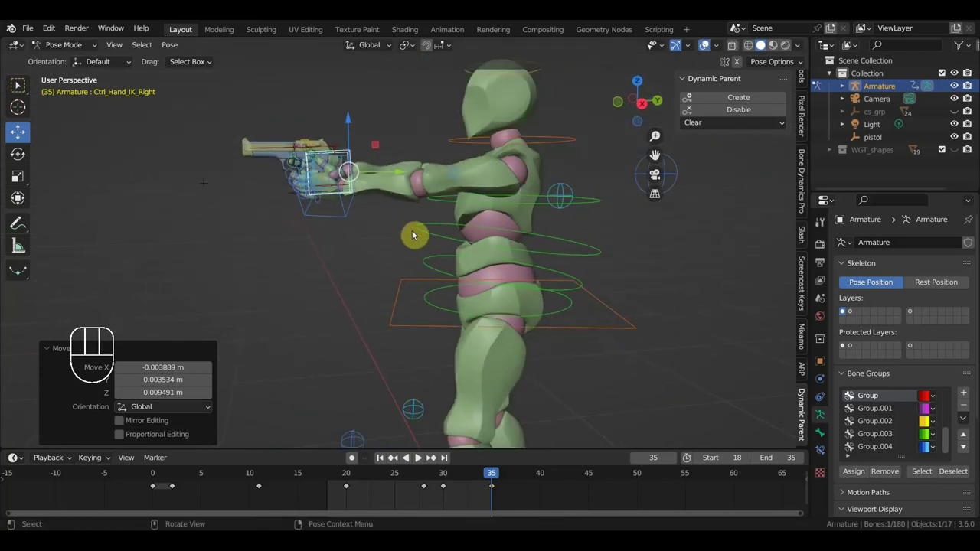
{"action": "key", "text": "a"}
{"action": "key", "text": "i"}
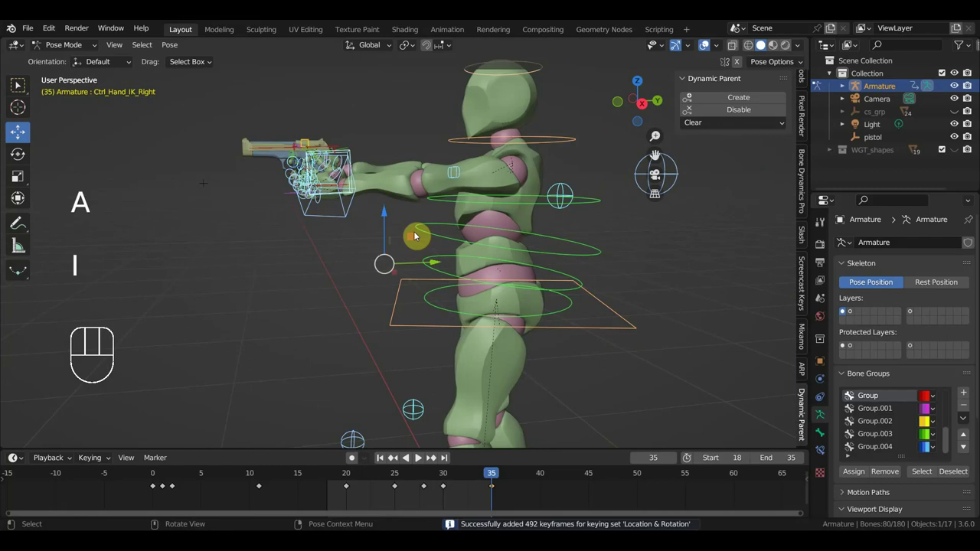
{"action": "left_click_drag", "start_coordinate": [491, 475], "coordinate": [471, 485]}
{"action": "key", "text": "KP_2"}
{"action": "key", "text": "KP_3"}
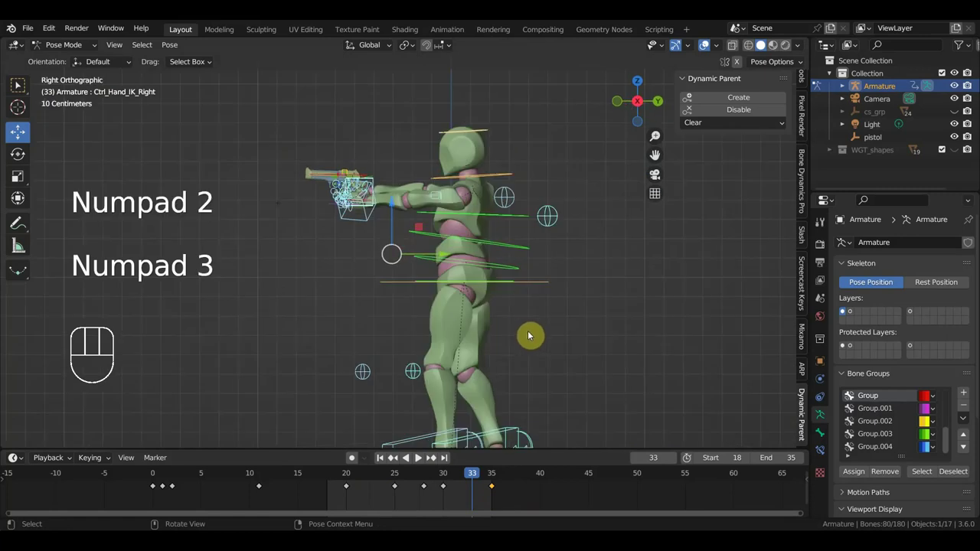
Scrub frames 7–34 and reset the playback Start frame to 0
{"action": "left_click_drag", "start_coordinate": [470, 476], "coordinate": [497, 496]}
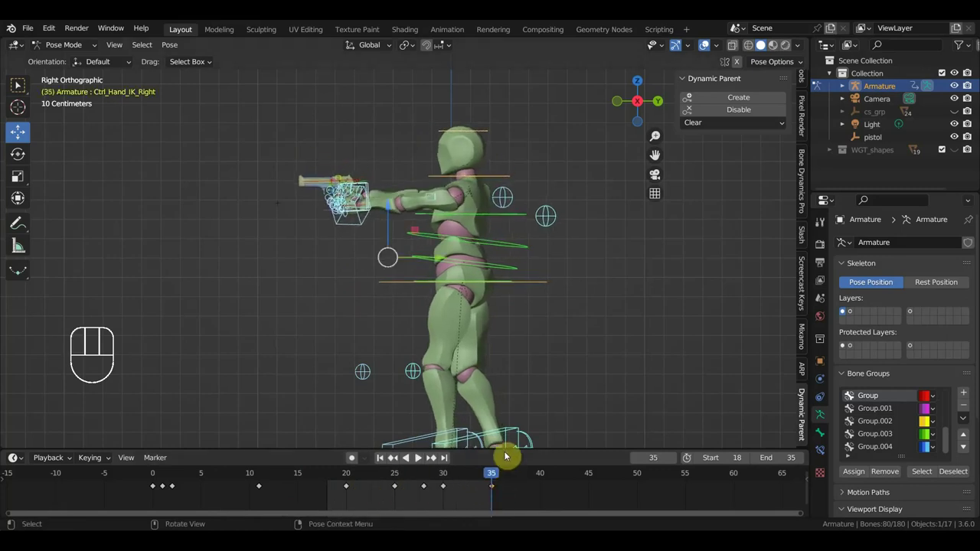
{"action": "left_click_drag", "start_coordinate": [539, 355], "coordinate": [644, 362]}
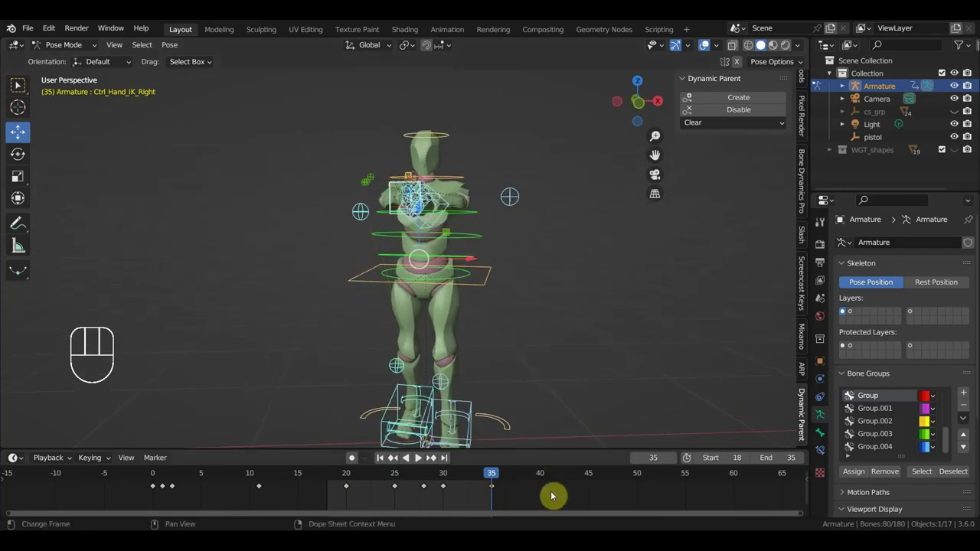
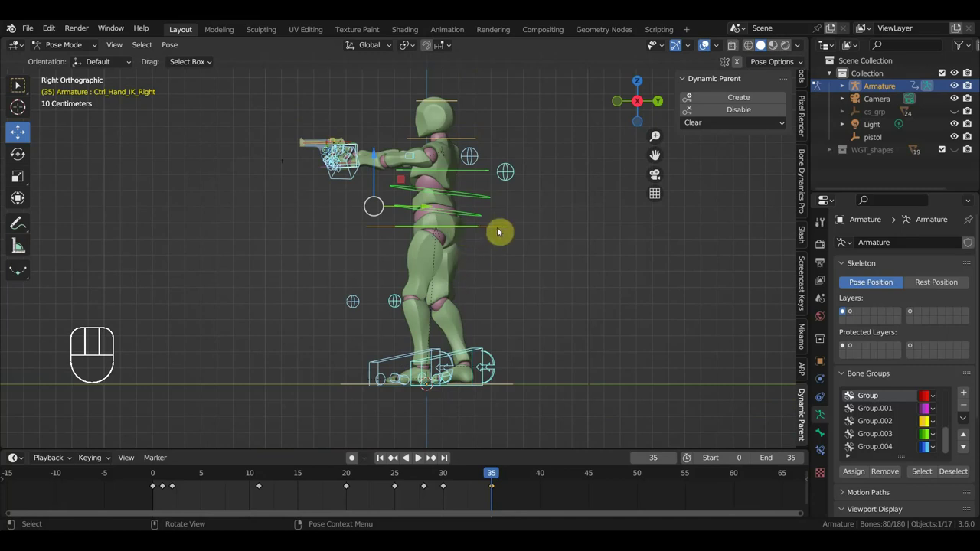
Select the body control and begin moving it vertically from the side view
{"action": "left_click", "coordinate": [506, 225]}
{"action": "left_click_drag", "start_coordinate": [511, 240], "coordinate": [600, 259]}
{"action": "left_click_drag", "start_coordinate": [483, 236], "coordinate": [451, 283]}
{"action": "left_click_drag", "start_coordinate": [344, 176], "coordinate": [361, 174]}
{"action": "key", "text": "KP_3"}
{"action": "key", "text": "g"}
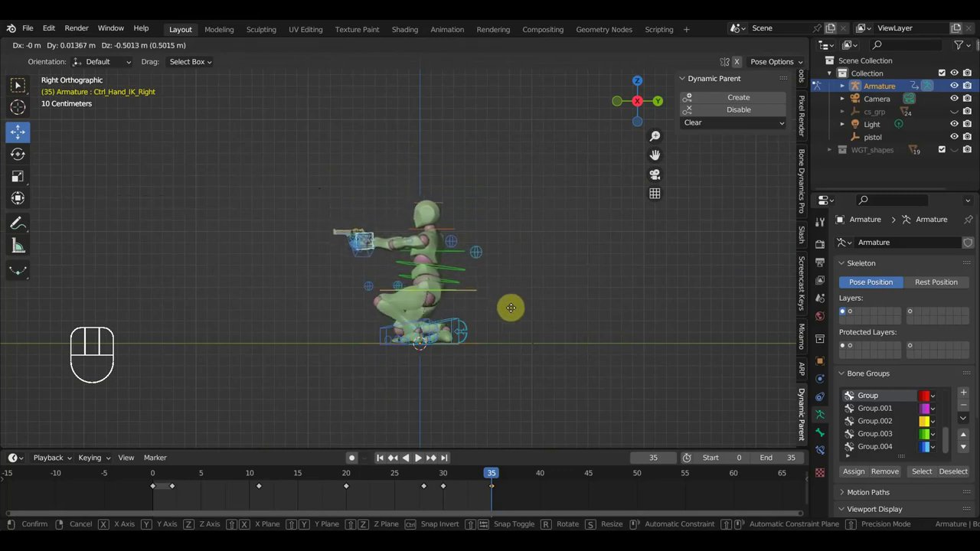
{"action": "left_click_drag", "start_coordinate": [497, 307], "coordinate": [486, 310]}
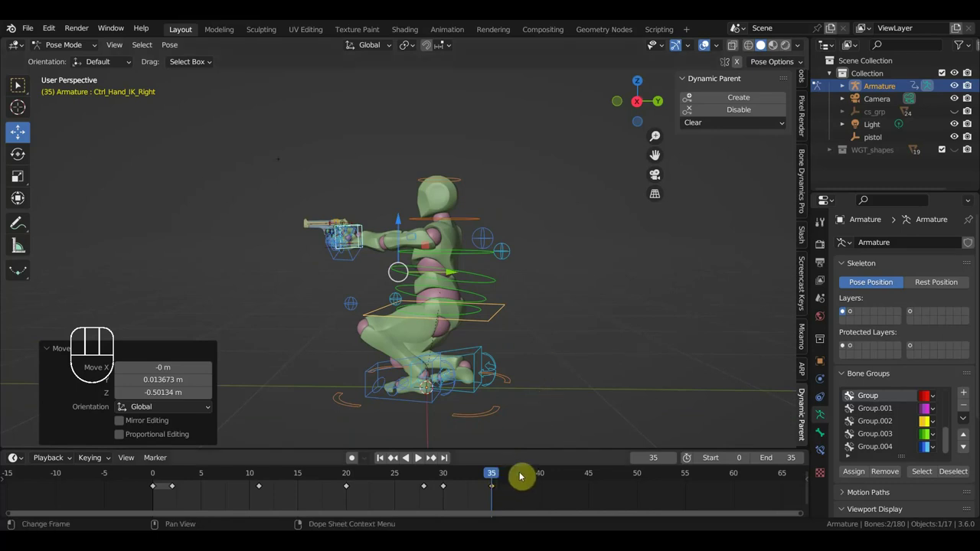
Lower the body into a crouch at frame 40 and key all bones' location and rotation
{"action": "left_click", "coordinate": [540, 476]}
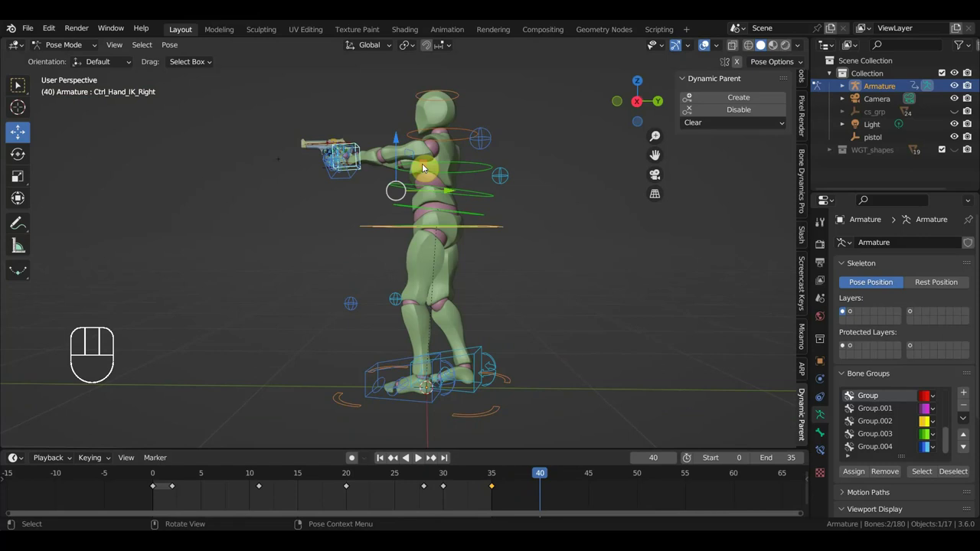
{"action": "left_click_drag", "start_coordinate": [398, 138], "coordinate": [414, 236]}
{"action": "key", "text": "KP_3"}
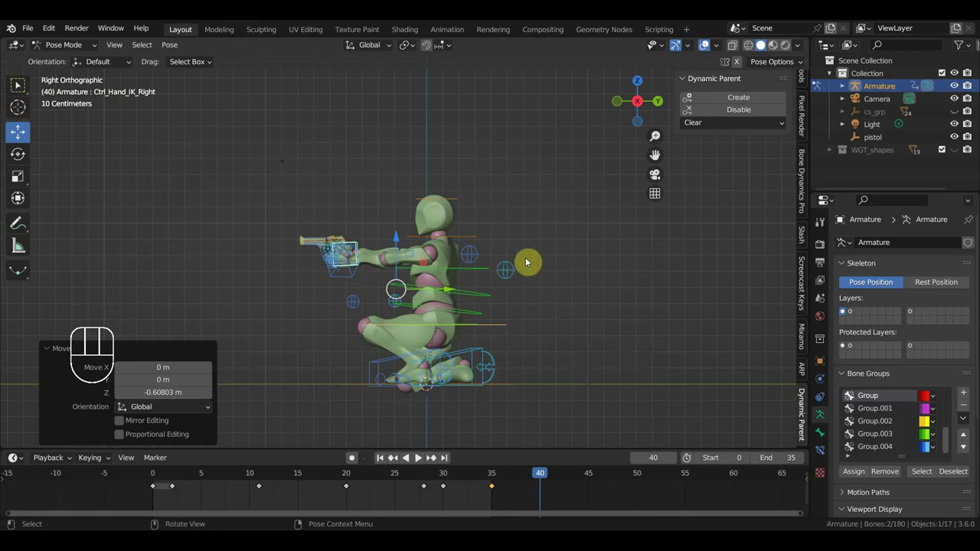
{"action": "key", "text": "a"}
{"action": "key", "text": "i"}
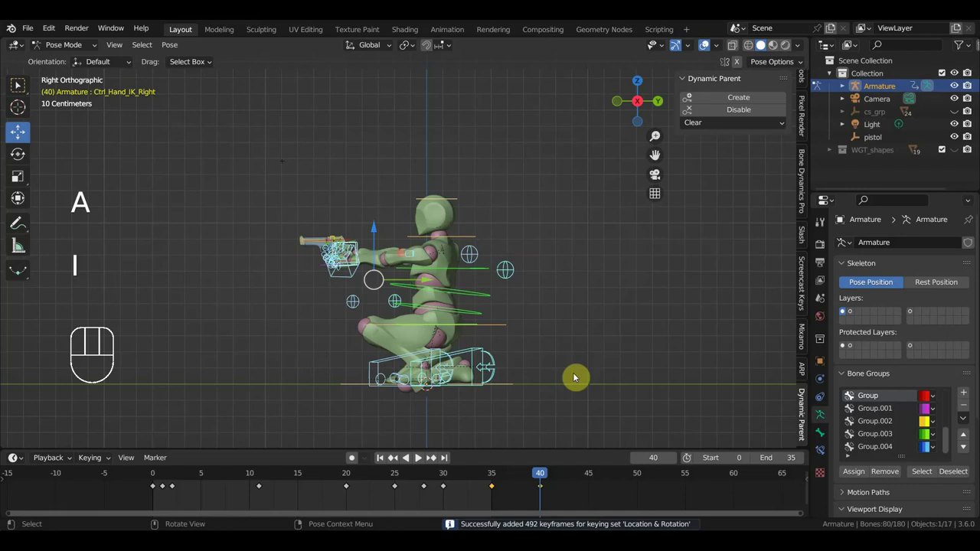
{"action": "left_click_drag", "start_coordinate": [542, 477], "coordinate": [542, 486]}
{"action": "left_click_drag", "start_coordinate": [518, 374], "coordinate": [611, 393]}
{"action": "left_click_drag", "start_coordinate": [419, 334], "coordinate": [419, 337]}
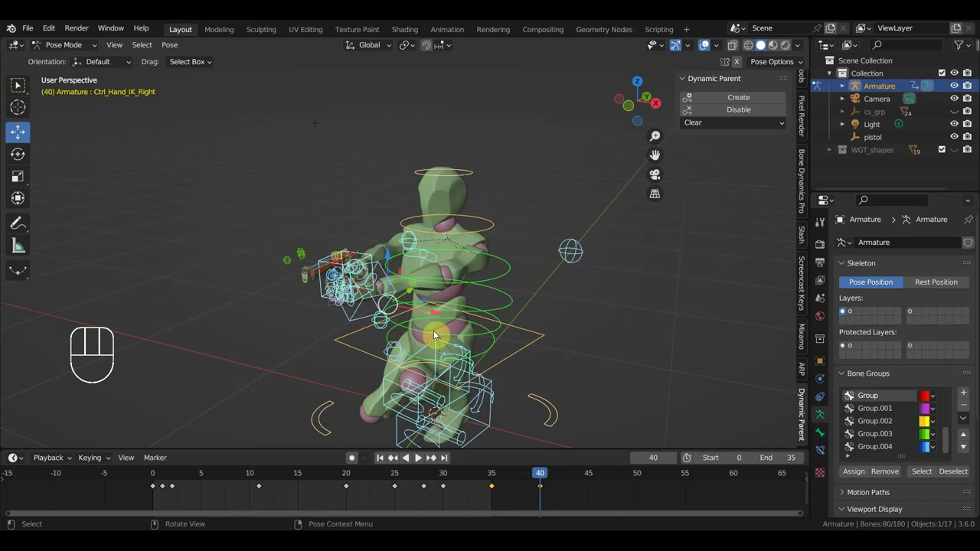
{"action": "left_click_drag", "start_coordinate": [487, 343], "coordinate": [486, 281]}
{"action": "left_click_drag", "start_coordinate": [461, 280], "coordinate": [393, 285]}
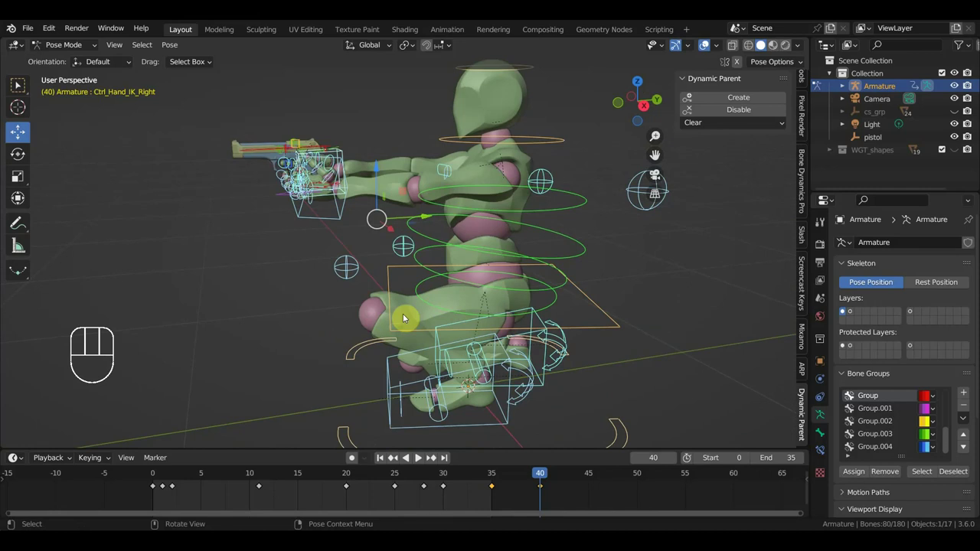
{"action": "left_click_drag", "start_coordinate": [423, 320], "coordinate": [365, 324]}
{"action": "middle_click", "coordinate": [400, 329]}
{"action": "left_click_drag", "start_coordinate": [434, 317], "coordinate": [531, 309]}
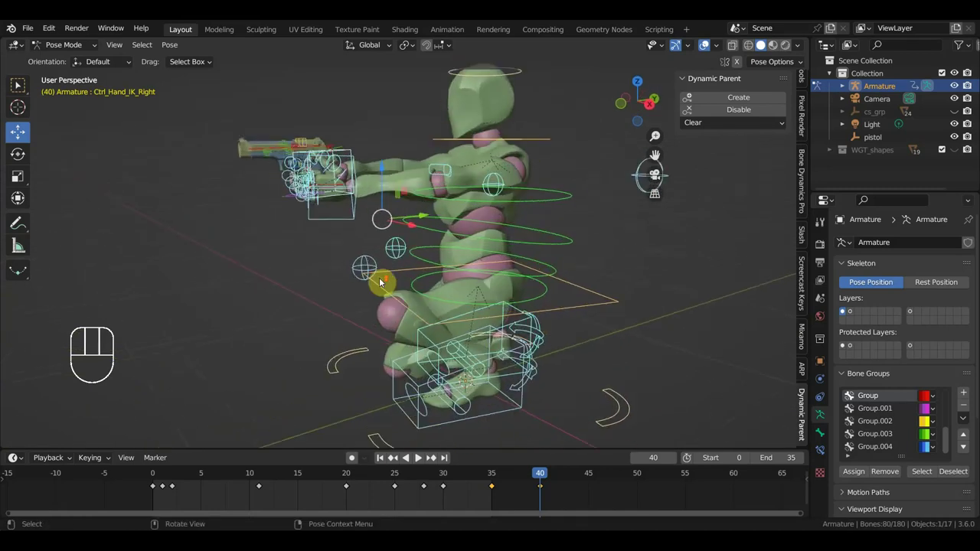
{"action": "left_click_drag", "start_coordinate": [400, 273], "coordinate": [379, 241]}
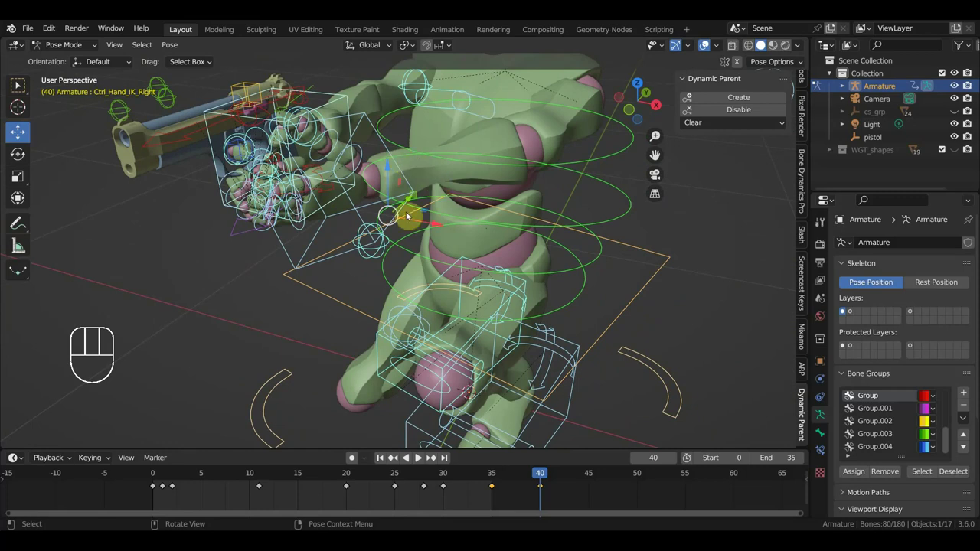
{"action": "left_click_drag", "start_coordinate": [497, 309], "coordinate": [445, 294]}
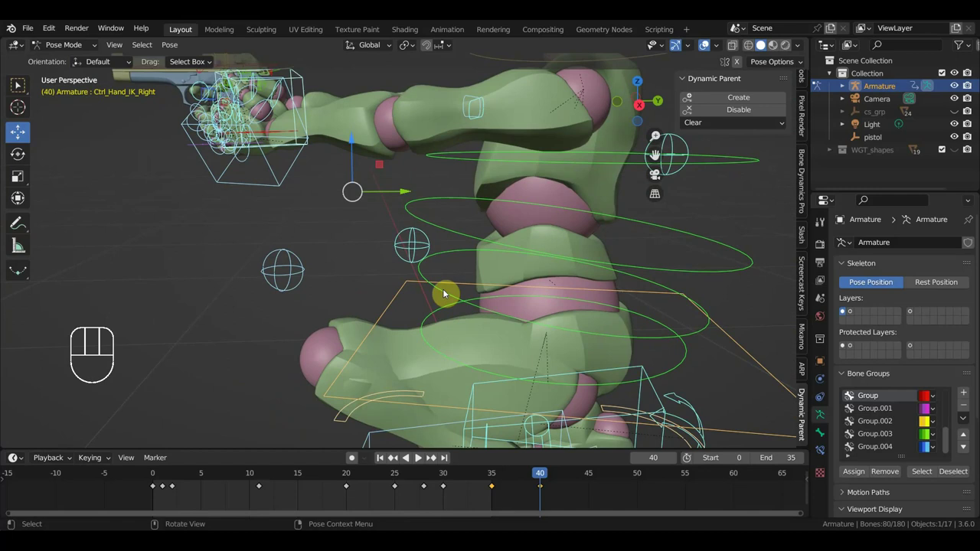
{"action": "left_click_drag", "start_coordinate": [468, 270], "coordinate": [581, 307]}
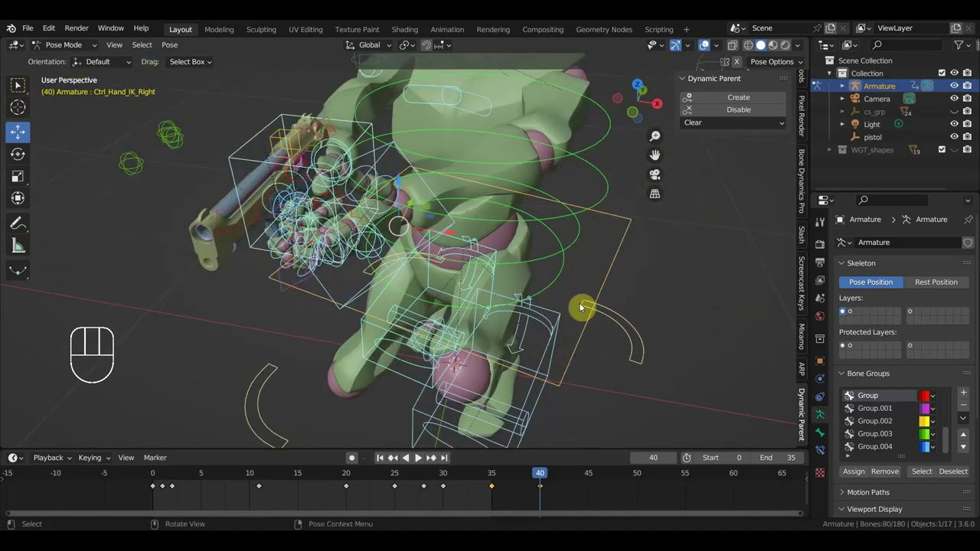
Disable the hand's dynamic parent and move and rotate it down beside the knee
{"action": "left_click", "coordinate": [409, 166]}
{"action": "left_click", "coordinate": [729, 112]}
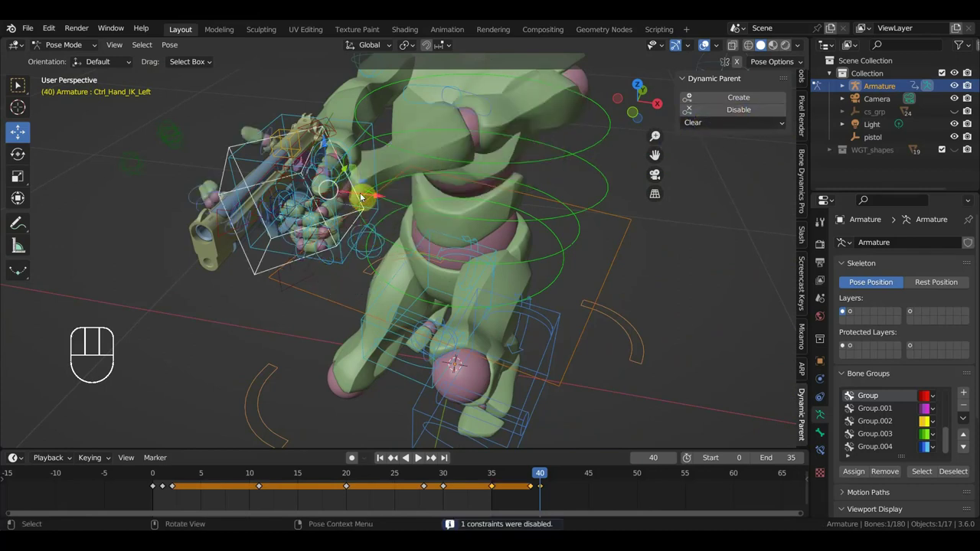
{"action": "left_click_drag", "start_coordinate": [445, 300], "coordinate": [402, 278]}
{"action": "key", "text": "g"}
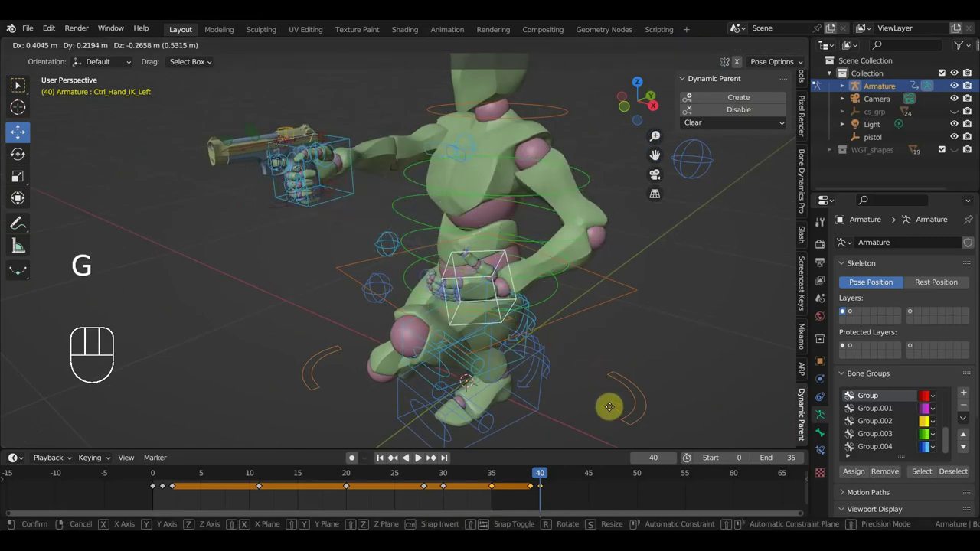
{"action": "key", "text": "r"}
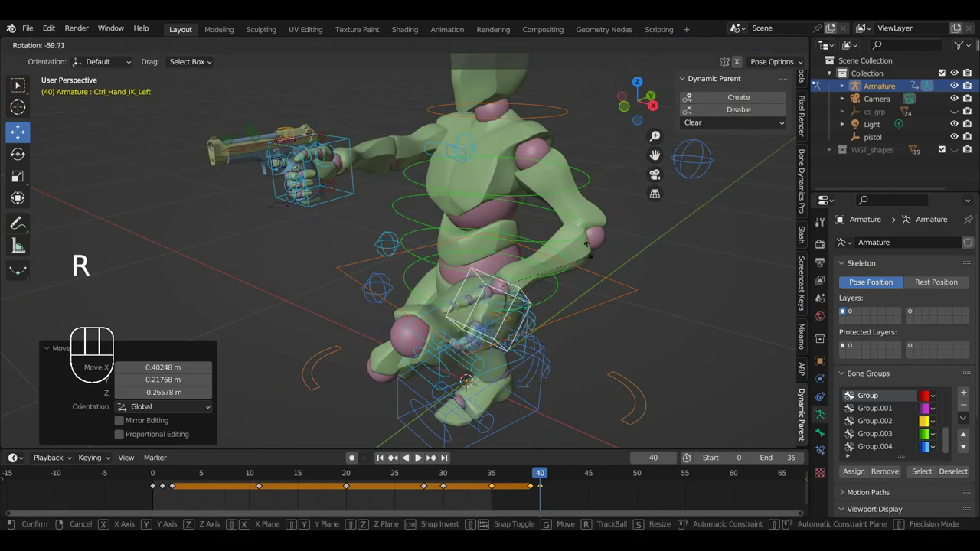
{"action": "key", "text": "g"}
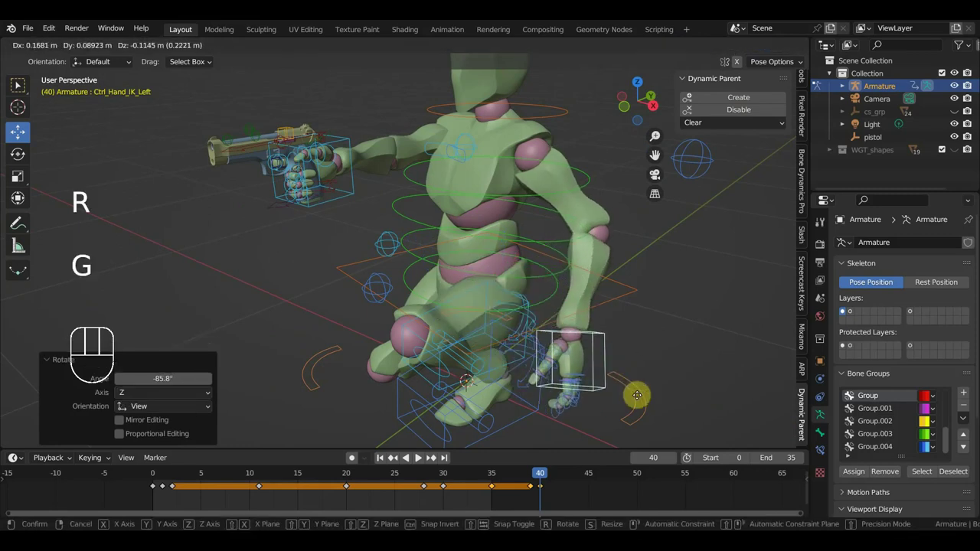
Reposition the lowered hand near the knee, adjust the body control's turn, and review from several angles
{"action": "left_click_drag", "start_coordinate": [631, 399], "coordinate": [537, 377]}
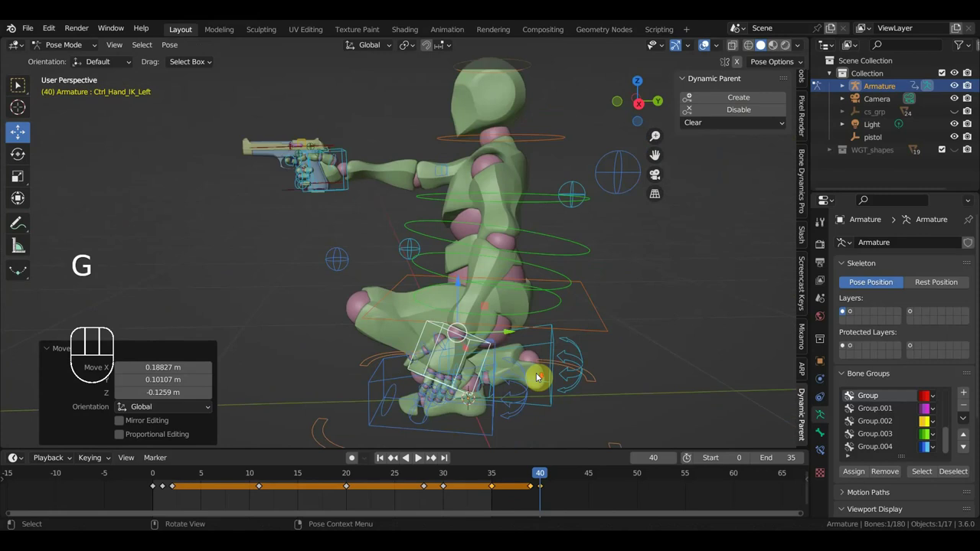
{"action": "left_click_drag", "start_coordinate": [555, 374], "coordinate": [704, 387]}
{"action": "key", "text": "g"}
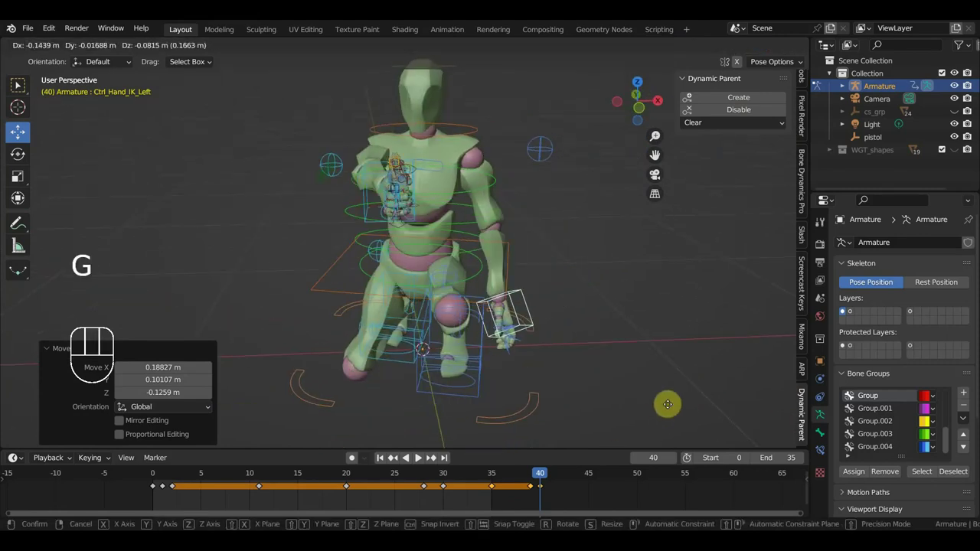
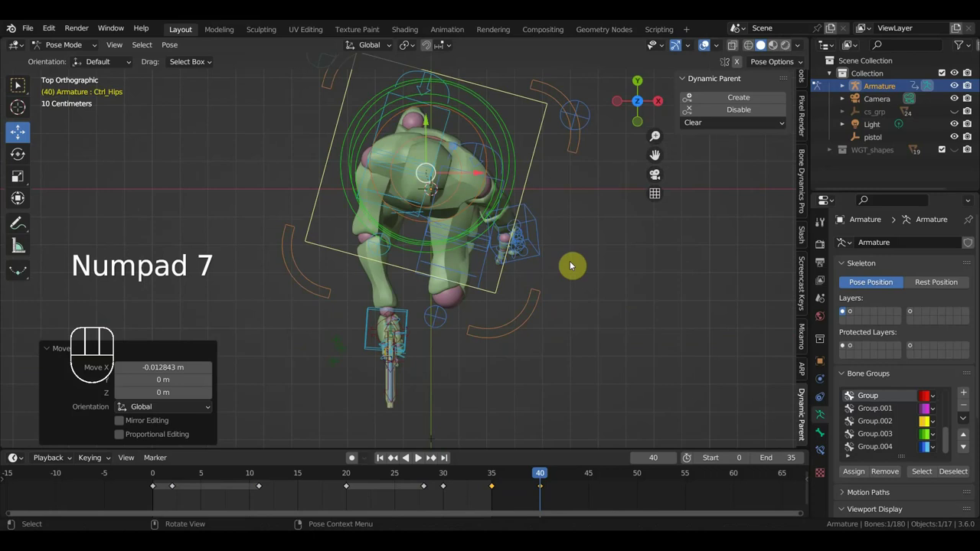
{"action": "key", "text": "r"}
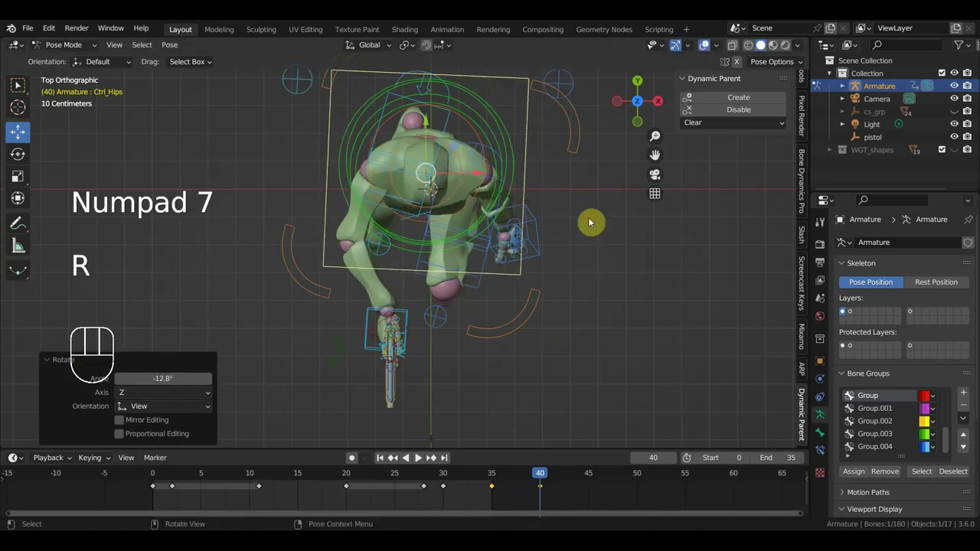
{"action": "left_click_drag", "start_coordinate": [585, 196], "coordinate": [589, 221]}
{"action": "left_click_drag", "start_coordinate": [600, 243], "coordinate": [649, 258]}
{"action": "left_click_drag", "start_coordinate": [606, 275], "coordinate": [616, 280]}
{"action": "left_click_drag", "start_coordinate": [605, 279], "coordinate": [441, 296]}
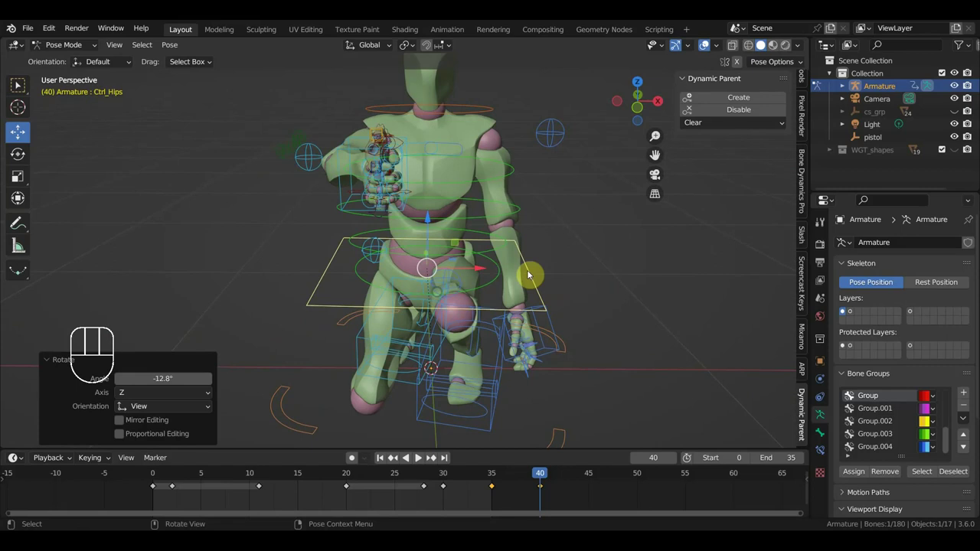
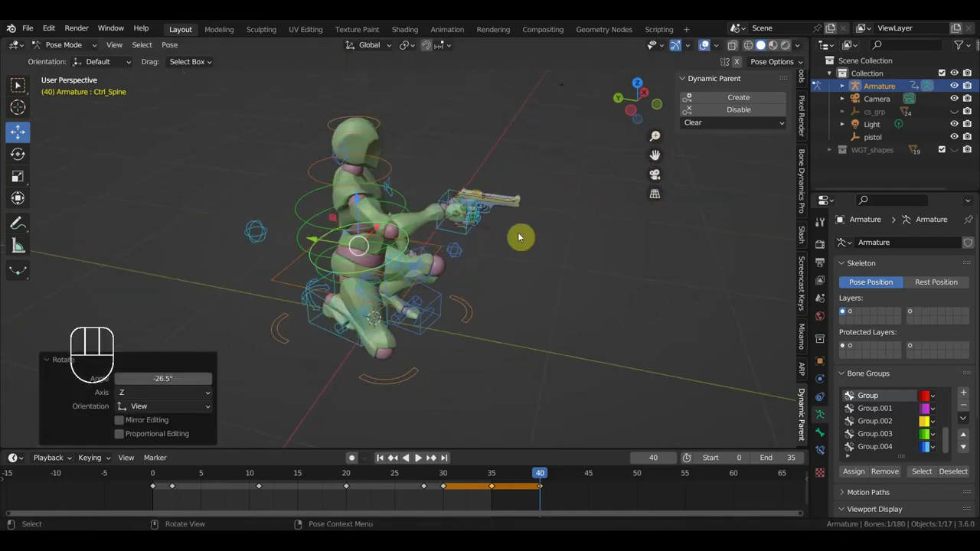
Review the lowered-hand pose and undo it back to the keyed two-handed aiming crouch
{"action": "left_click_drag", "start_coordinate": [500, 243], "coordinate": [360, 216]}
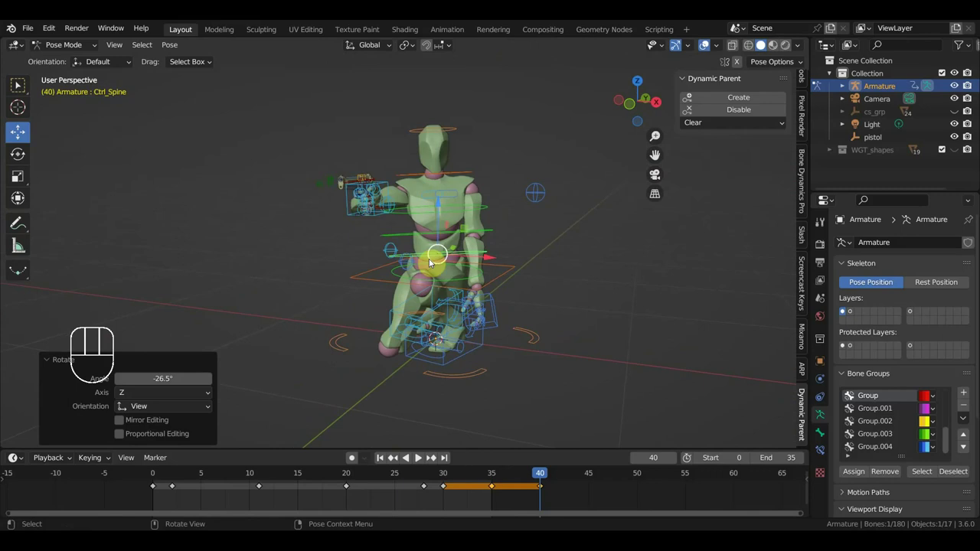
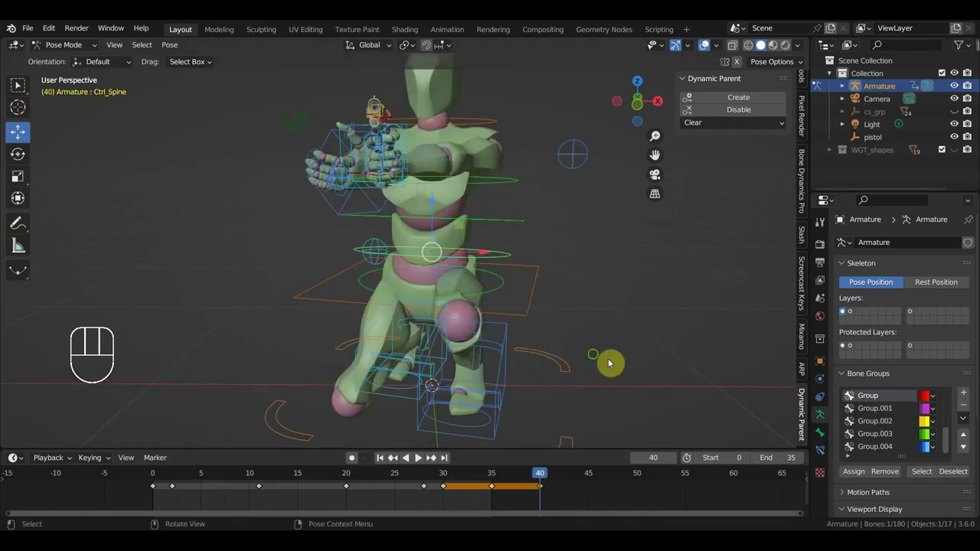
{"action": "left_click_drag", "start_coordinate": [416, 224], "coordinate": [491, 251]}
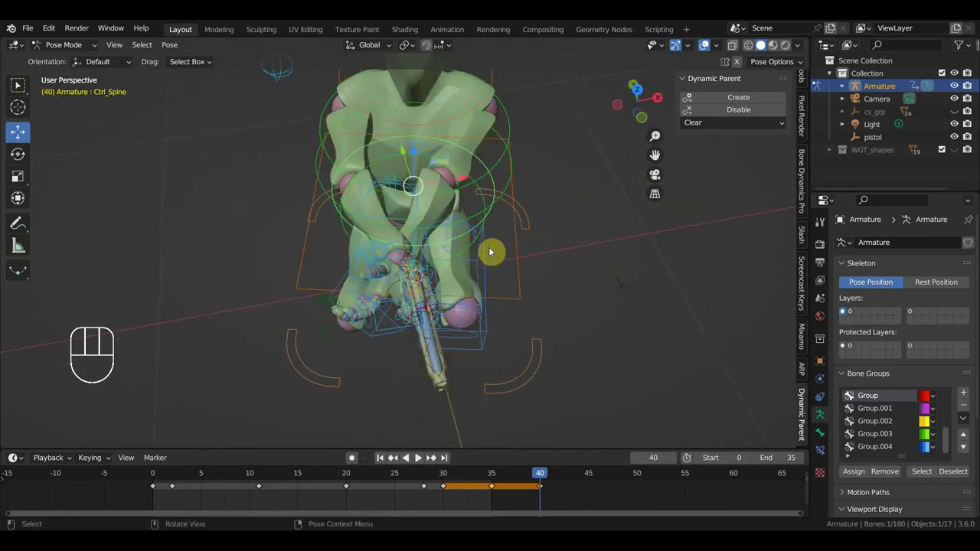
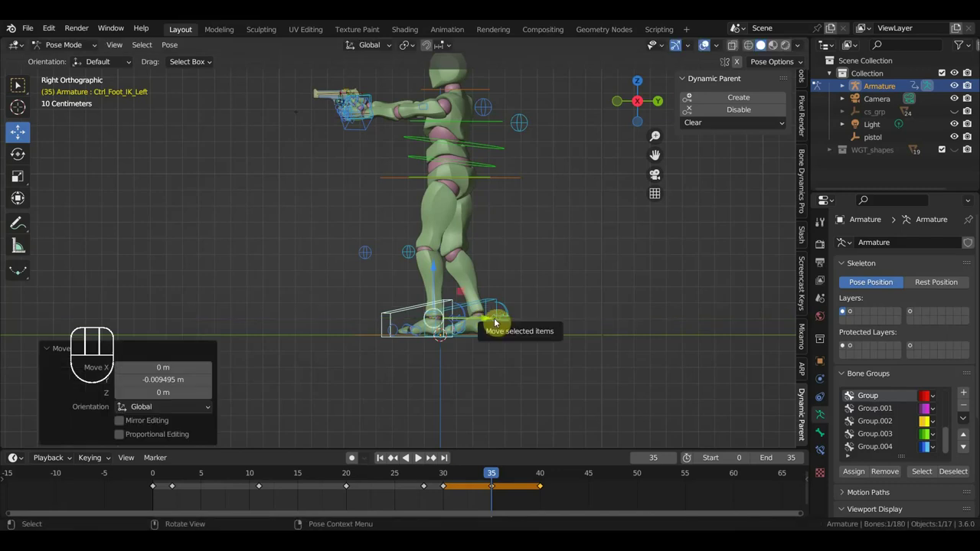
{"action": "key", "text": "ctrl+z"}
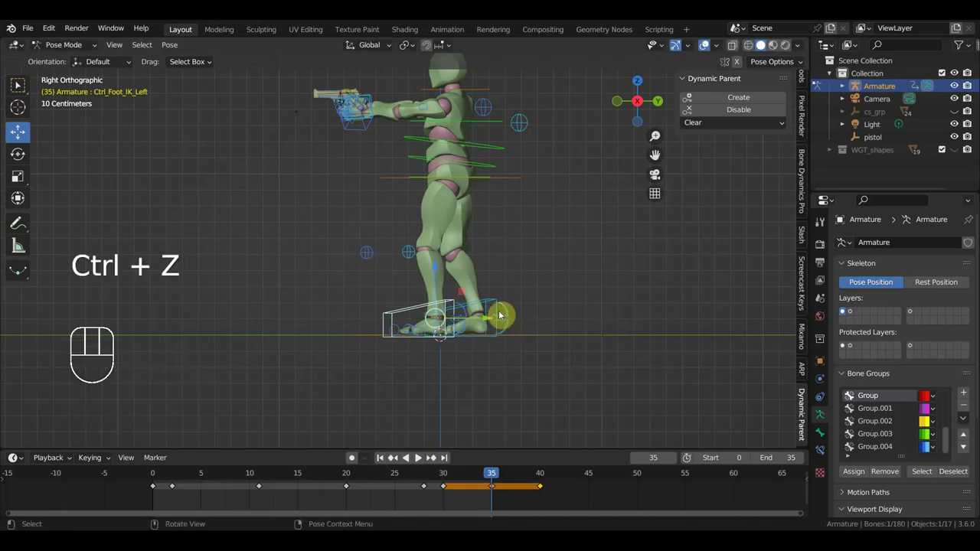
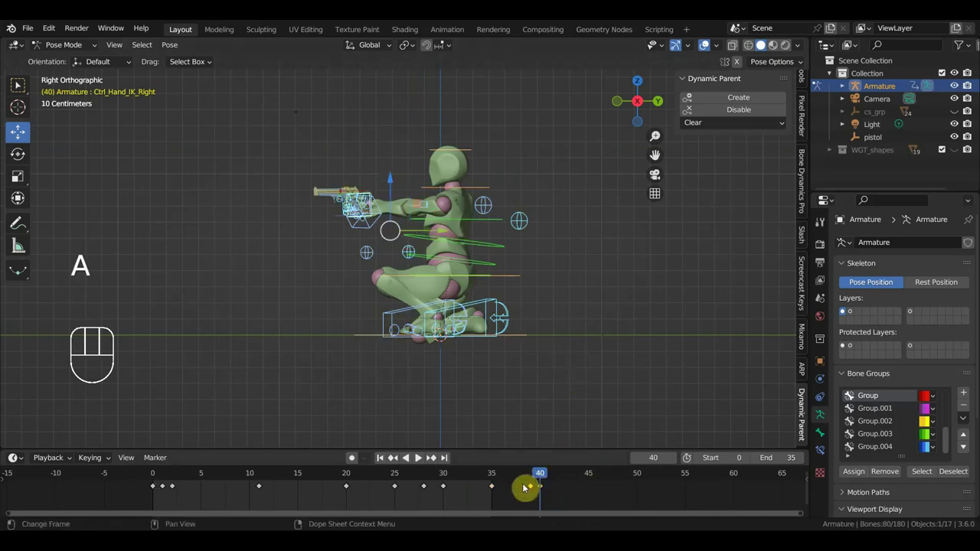
Replace the frame-40 key with a fresh Location & Rotation key on all bones, then scrub to frame 45
{"action": "key", "text": "Delete"}
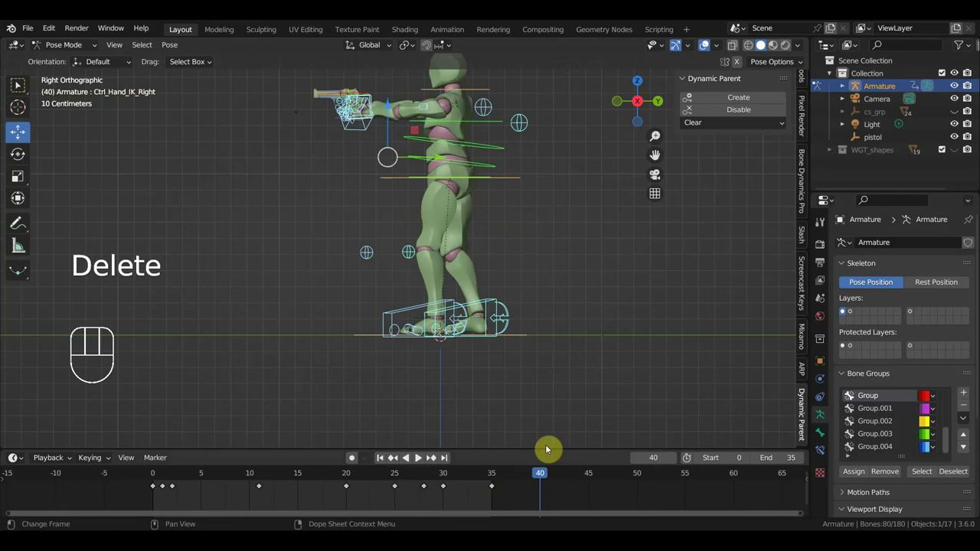
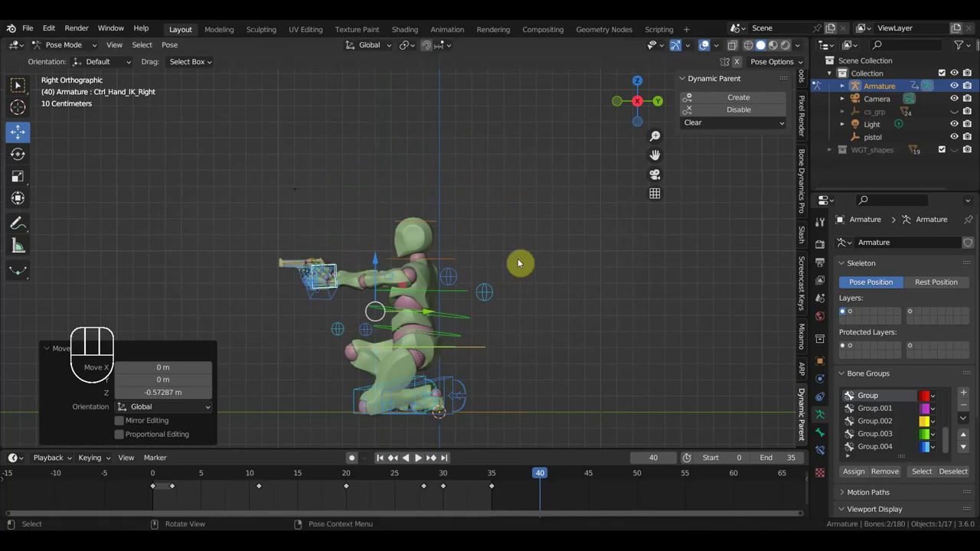
{"action": "key", "text": "a"}
{"action": "key", "text": "i"}
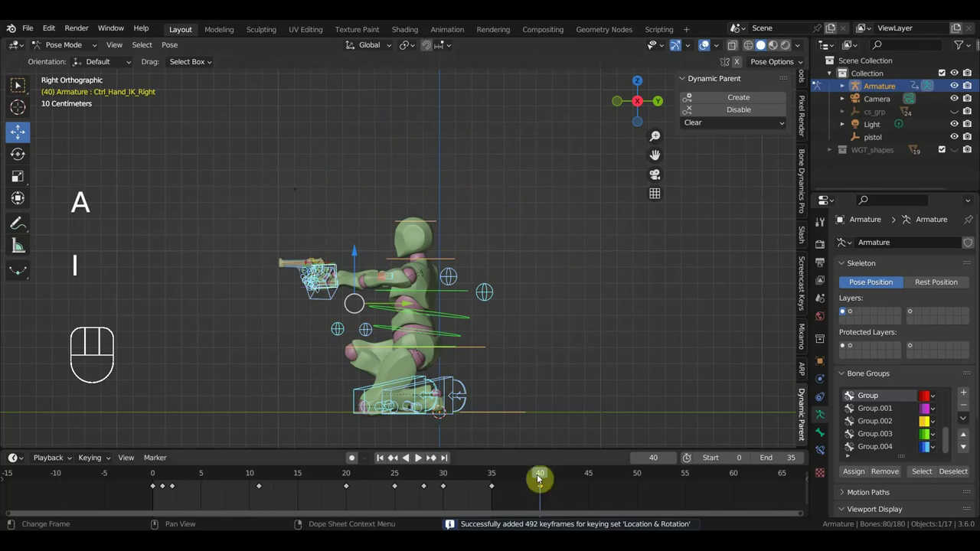
{"action": "left_click_drag", "start_coordinate": [527, 478], "coordinate": [587, 507]}
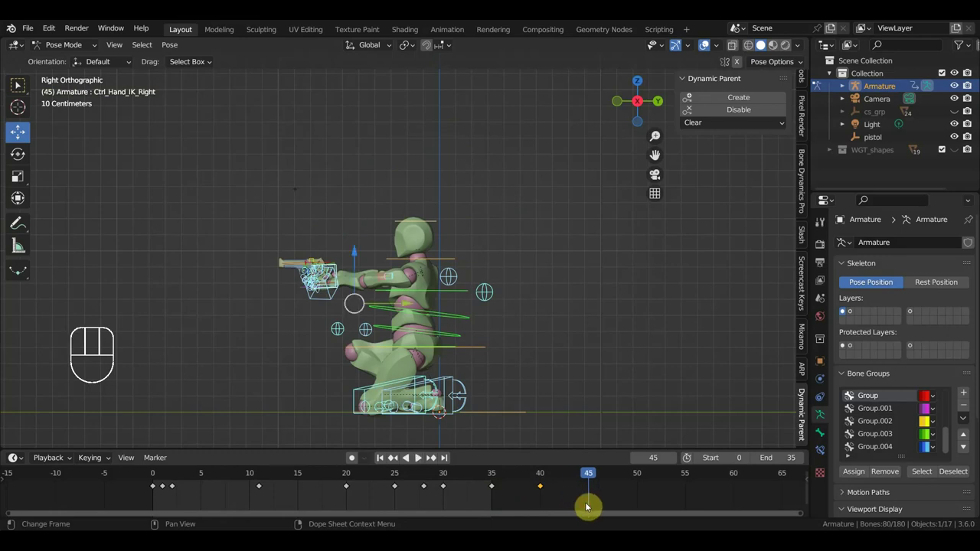
Select the body control and rotate it to a new angle from the top view
{"action": "left_click_drag", "start_coordinate": [473, 312], "coordinate": [504, 270]}
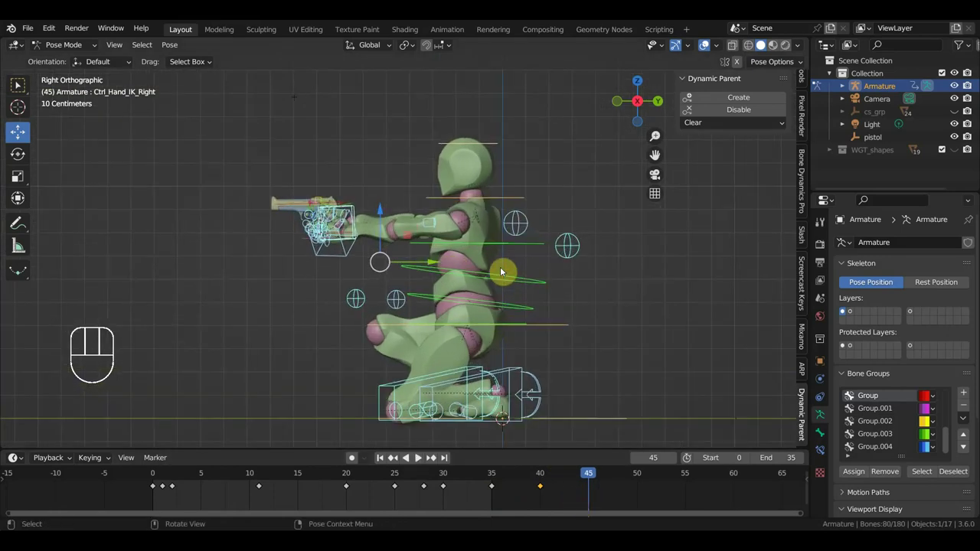
{"action": "left_click_drag", "start_coordinate": [466, 261], "coordinate": [508, 269]}
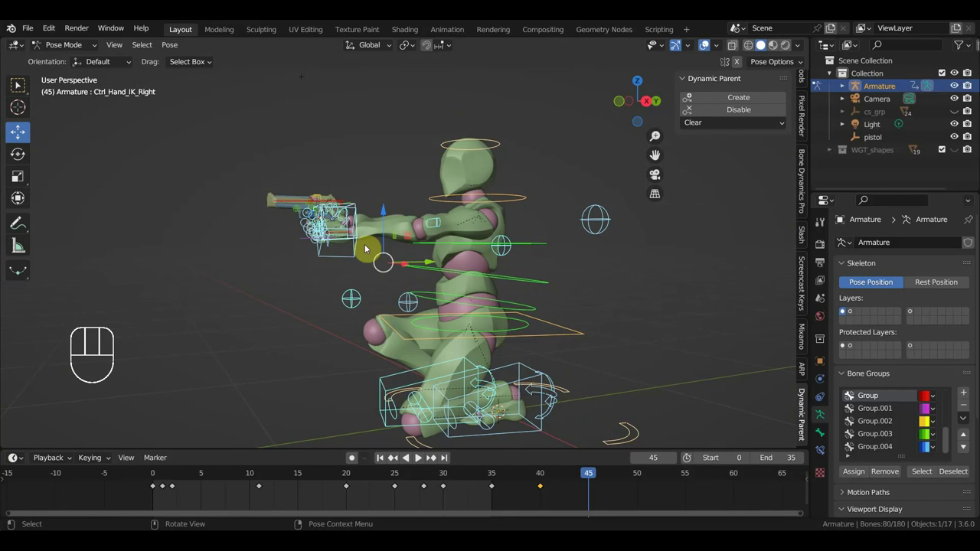
{"action": "left_click_drag", "start_coordinate": [358, 248], "coordinate": [373, 256]}
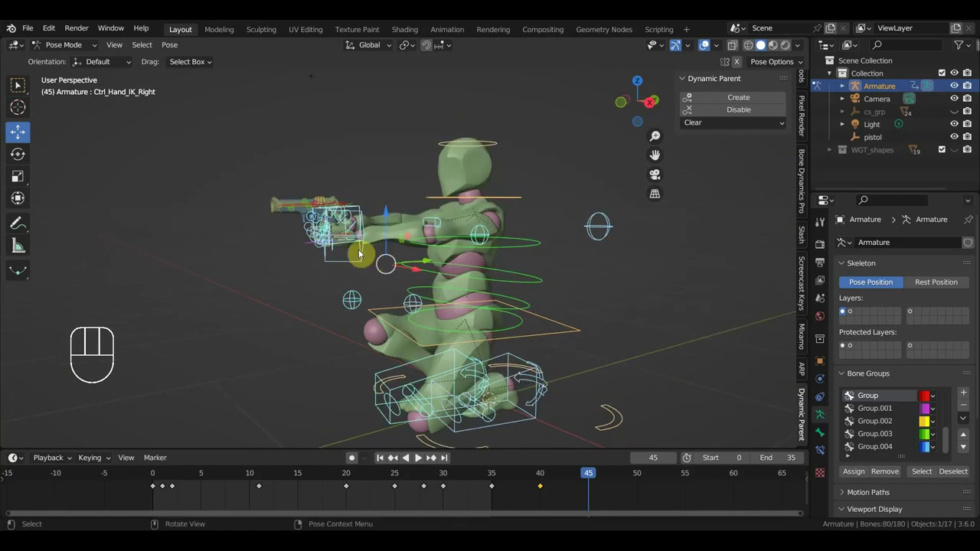
{"action": "left_click_drag", "start_coordinate": [407, 274], "coordinate": [467, 290]}
{"action": "left_click", "coordinate": [535, 303]}
{"action": "key", "text": "KP_7"}
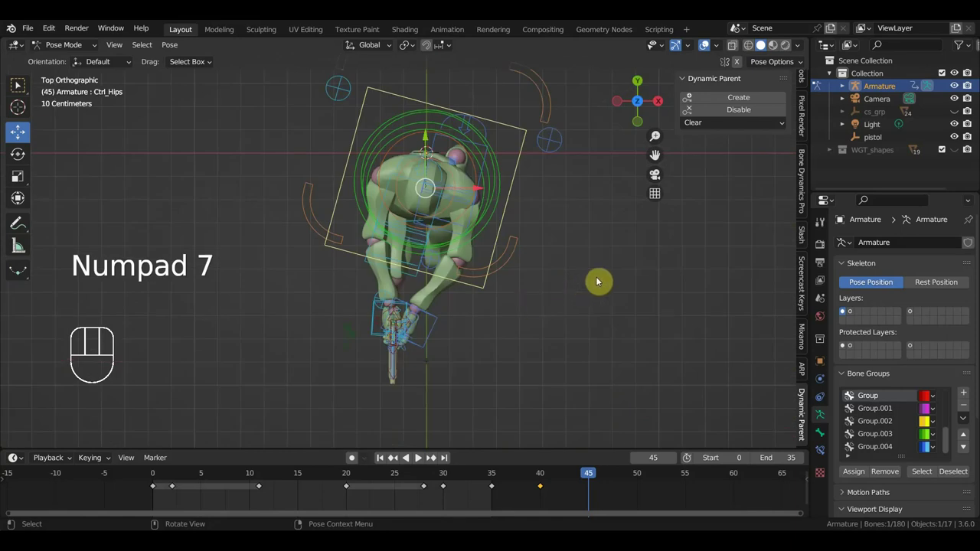
{"action": "key", "text": "r"}
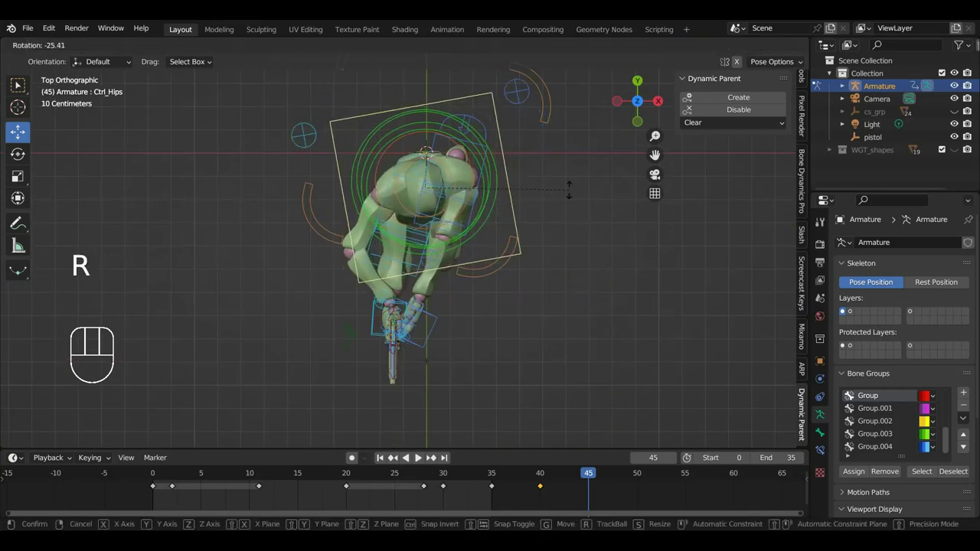
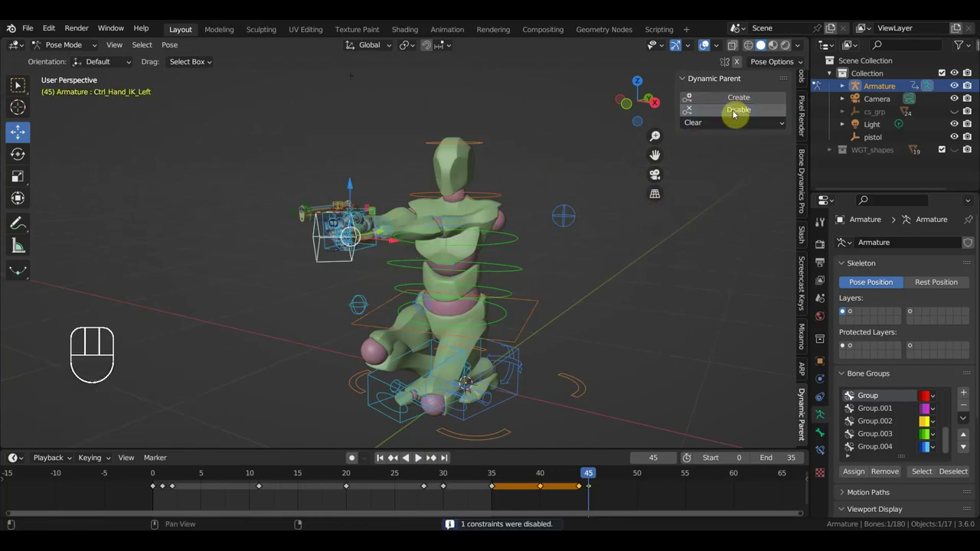
Slide the foot control into its new spot and start turning the root from above
{"action": "key", "text": "g"}
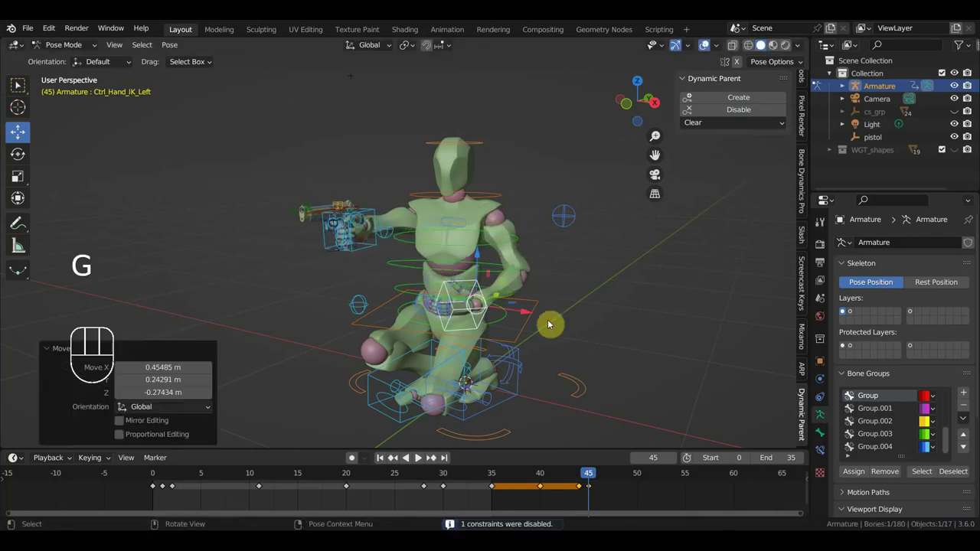
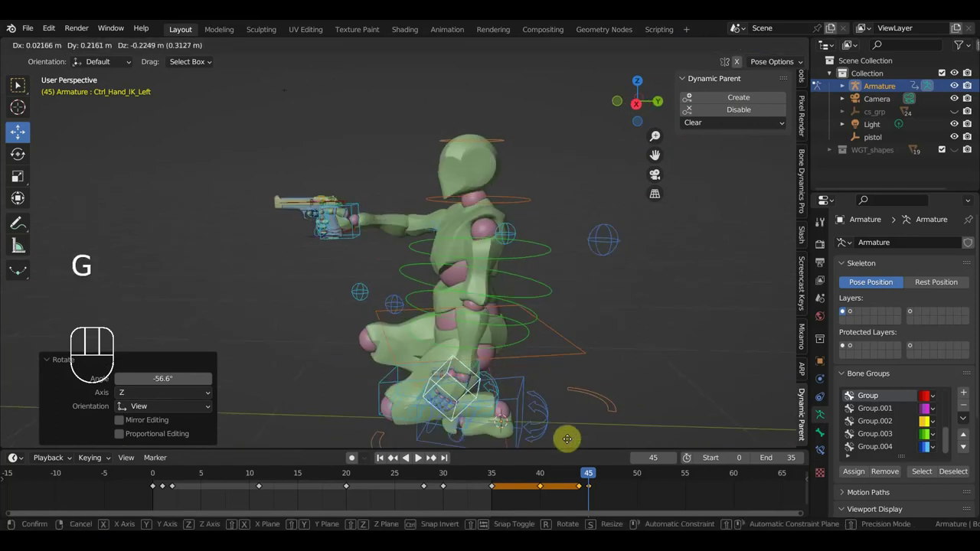
{"action": "left_click_drag", "start_coordinate": [558, 429], "coordinate": [592, 414]}
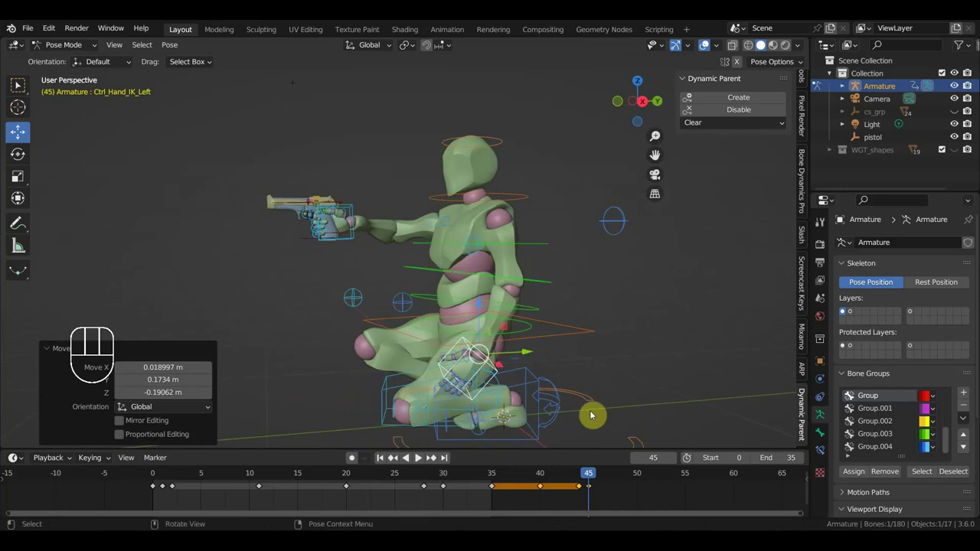
{"action": "key", "text": "KP_7"}
{"action": "key", "text": "r"}
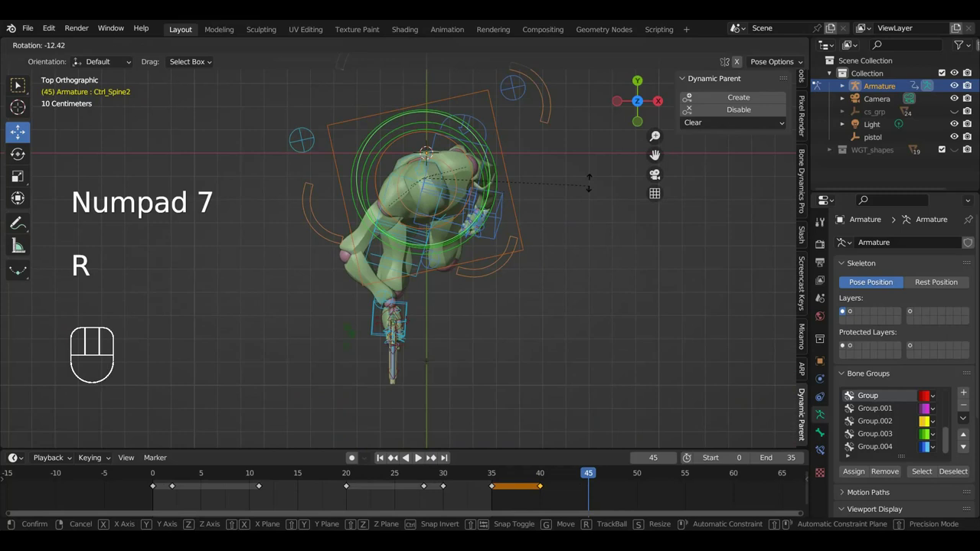
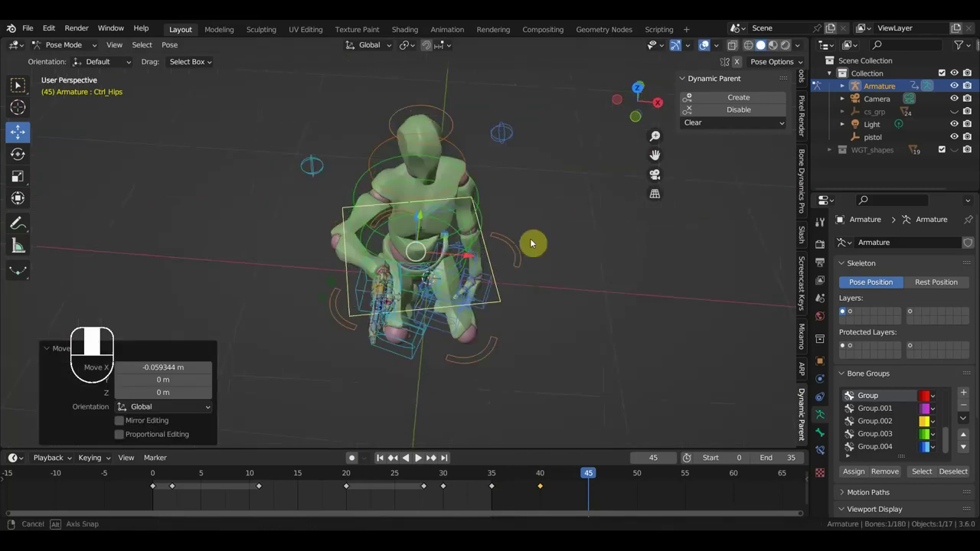
Move the foot control along one axis in side view, then twist it in a three-quarter view
{"action": "scroll", "scroll_direction": "up", "scroll_amount": 3}
{"action": "left_click_drag", "start_coordinate": [539, 245], "coordinate": [553, 242]}
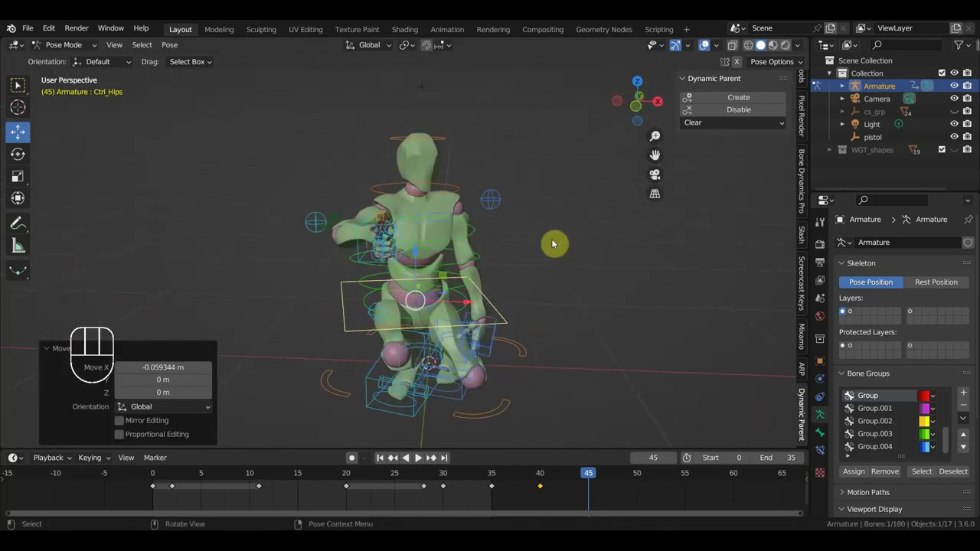
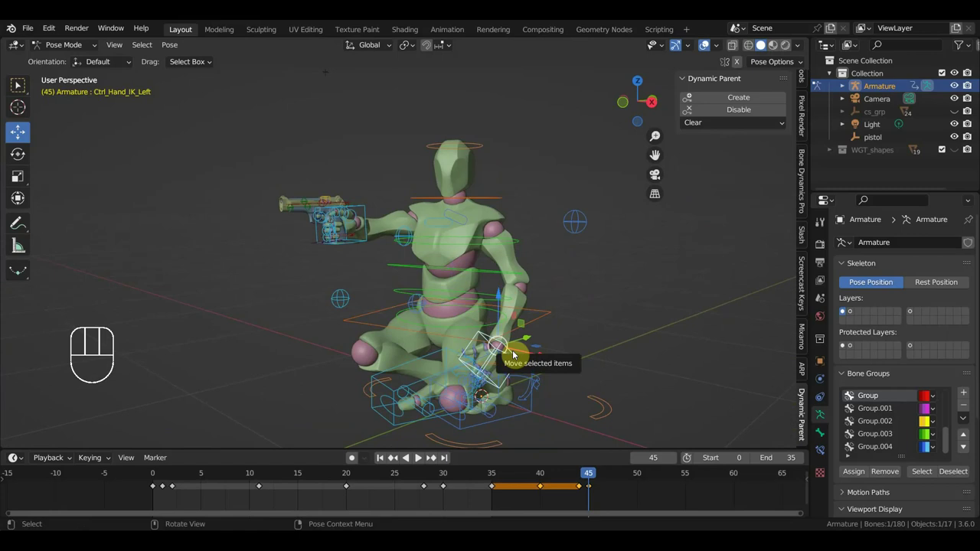
{"action": "key", "text": "KP_3"}
{"action": "key", "text": "r"}
{"action": "key", "text": "g"}
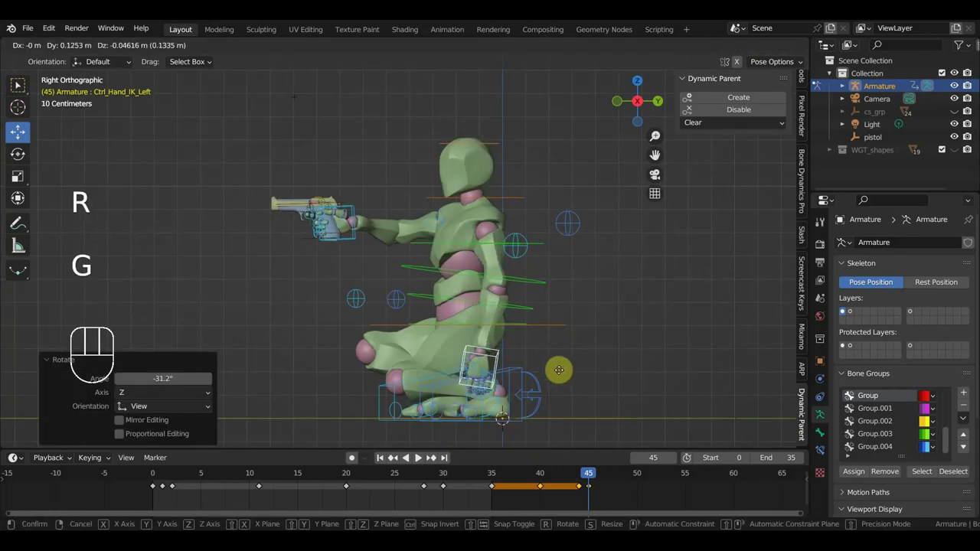
{"action": "left_click_drag", "start_coordinate": [596, 374], "coordinate": [716, 378]}
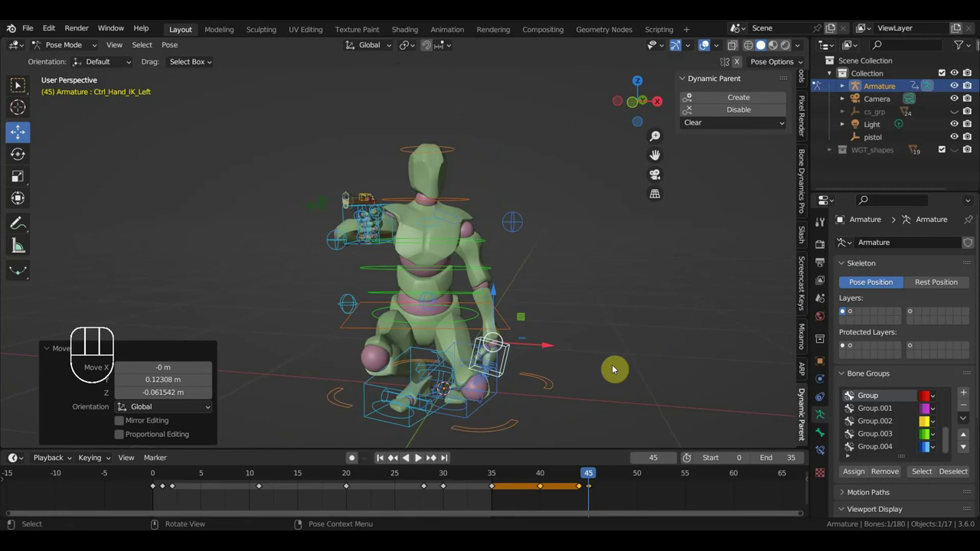
{"action": "key", "text": "r"}
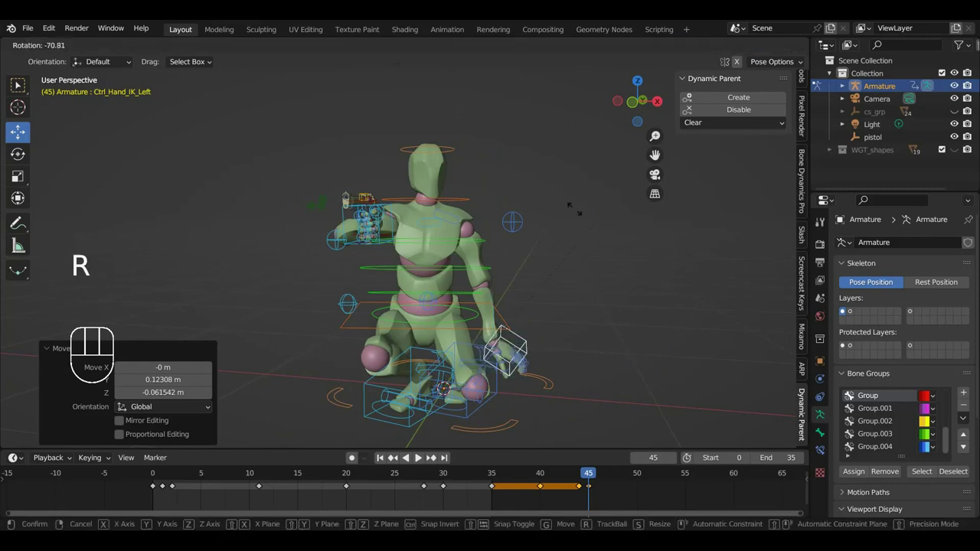
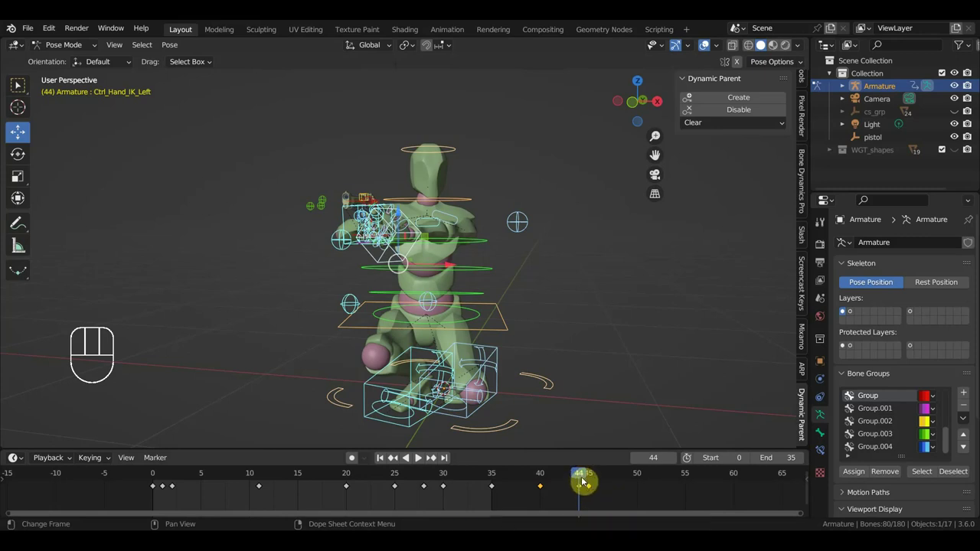
Return to frame 40 and select a body control of the rig
{"action": "left_click", "coordinate": [583, 489]}
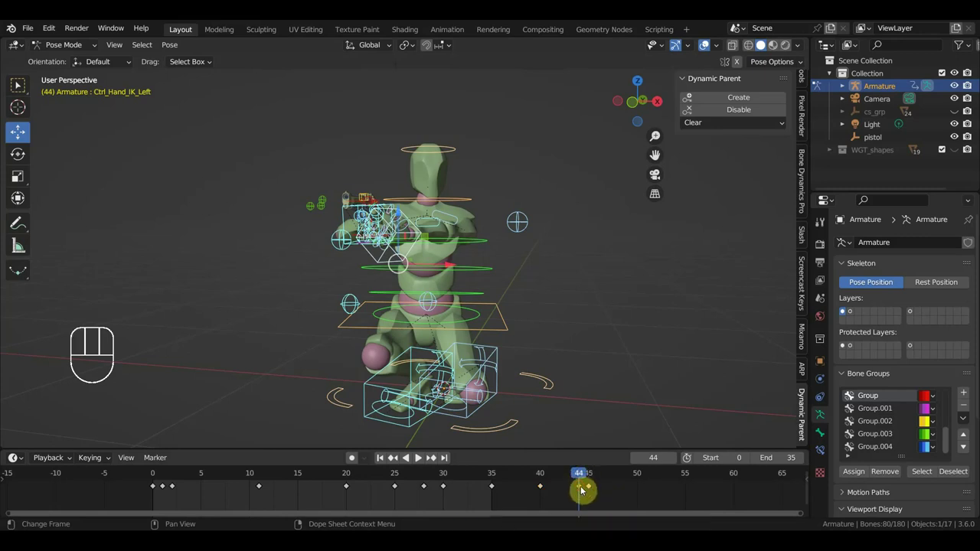
{"action": "key", "text": "Delete"}
{"action": "left_click_drag", "start_coordinate": [582, 478], "coordinate": [546, 484]}
{"action": "left_click_drag", "start_coordinate": [504, 372], "coordinate": [458, 374]}
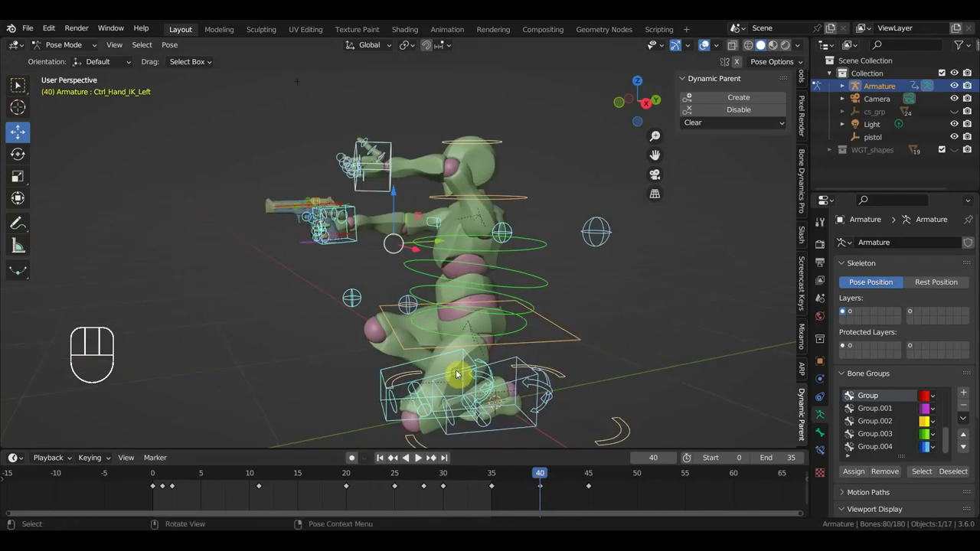
{"action": "left_click", "coordinate": [394, 166]}
{"action": "left_click_drag", "start_coordinate": [425, 220], "coordinate": [476, 232]}
Key Location & Rotation for all controls at frame 40 and scrub to frame 41
{"action": "key", "text": "g"}
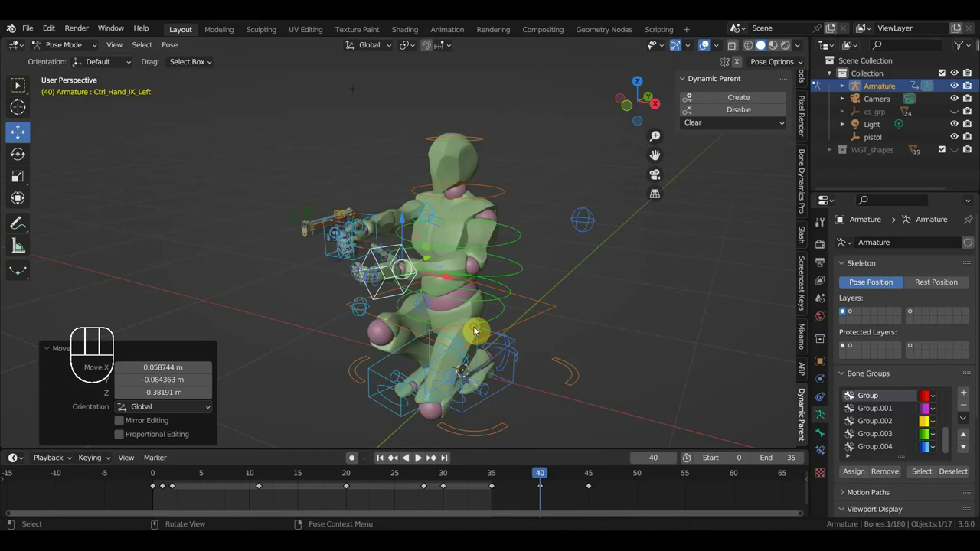
{"action": "key", "text": "a"}
{"action": "key", "text": "i"}
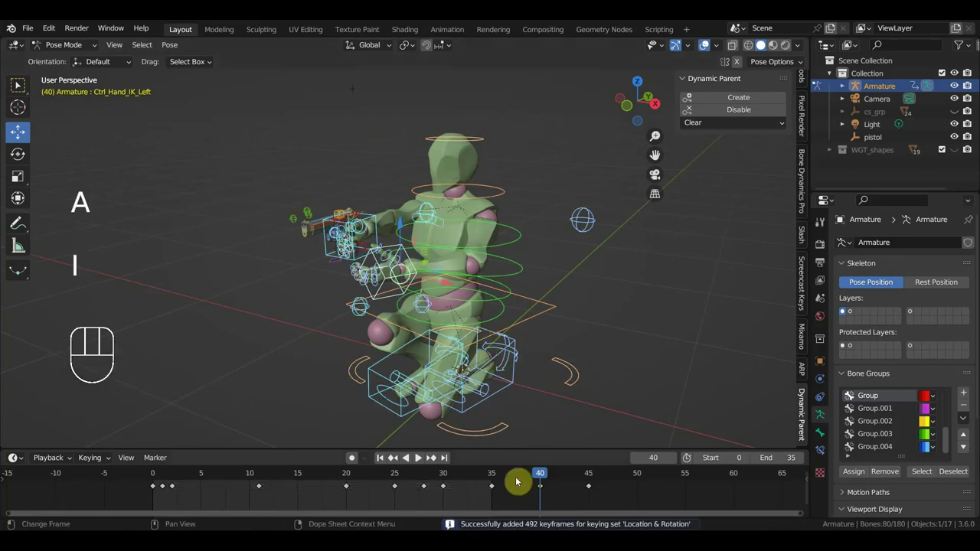
{"action": "left_click_drag", "start_coordinate": [521, 476], "coordinate": [485, 401]}
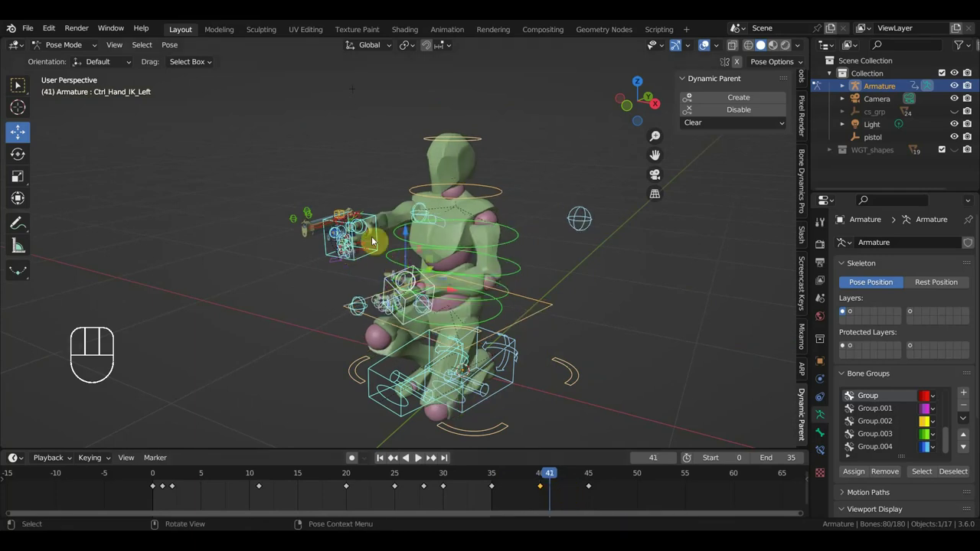
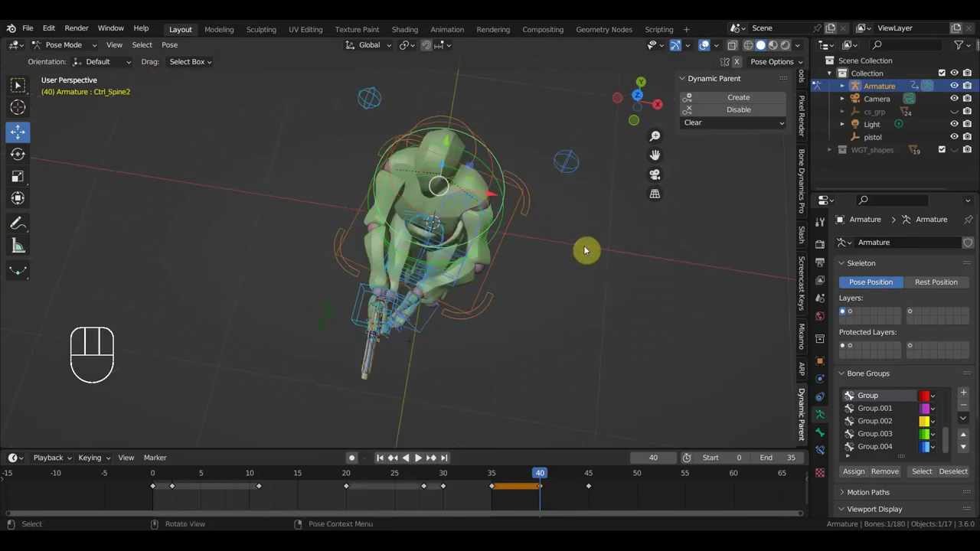
Turn the character's body and key Location & Rotation for all controls at frame 40
{"action": "key", "text": "r"}
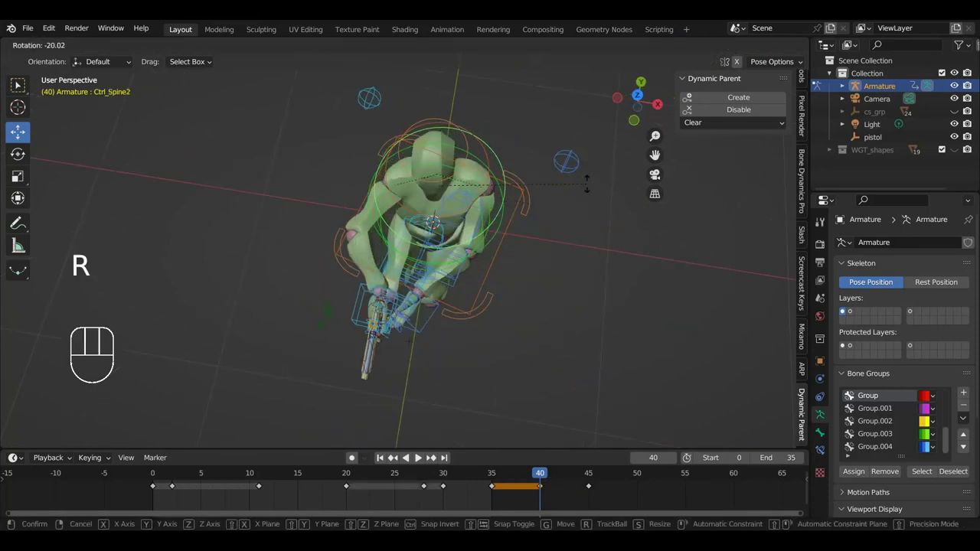
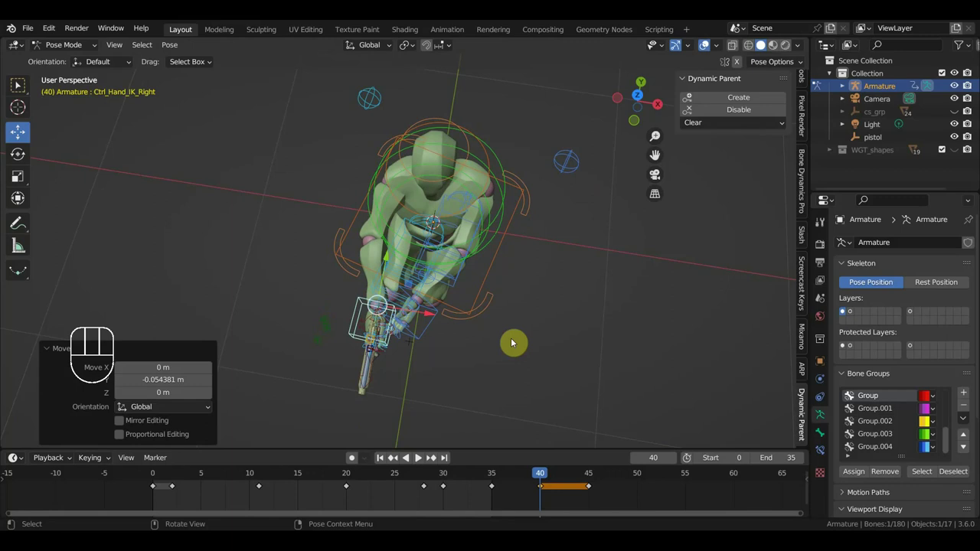
{"action": "key", "text": "a"}
{"action": "key", "text": "i"}
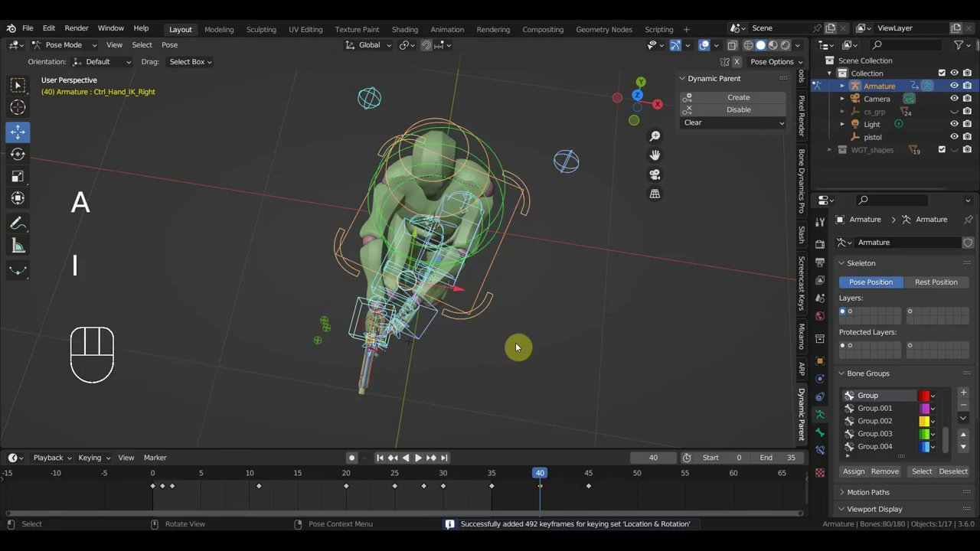
Move to frame 45 and turn the body around its vertical axis
{"action": "left_click_drag", "start_coordinate": [549, 475], "coordinate": [591, 491]}
{"action": "left_click_drag", "start_coordinate": [590, 387], "coordinate": [552, 303]}
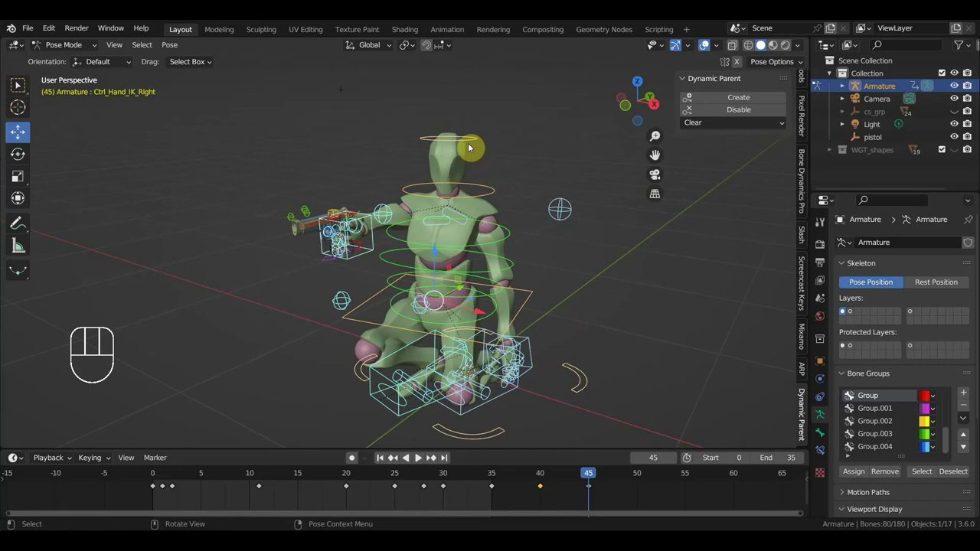
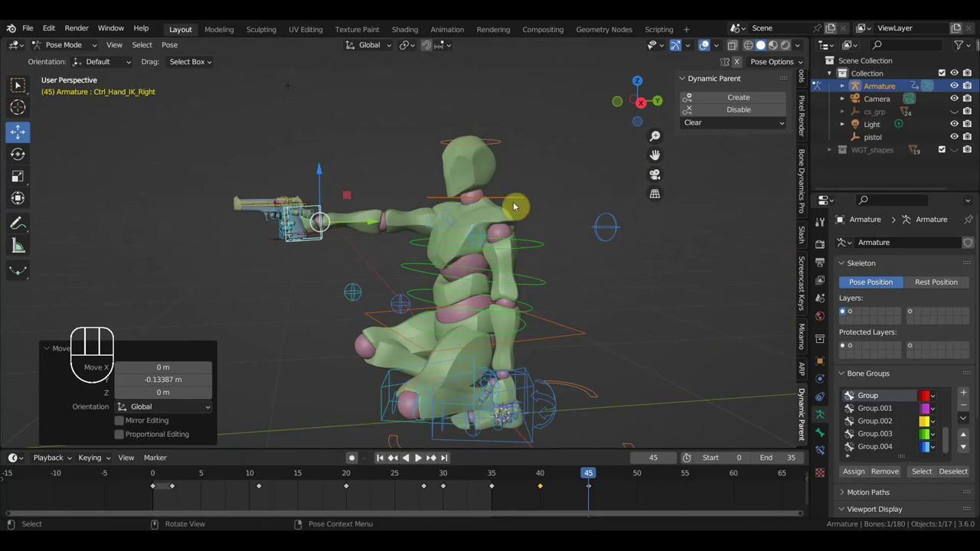
{"action": "scroll", "scroll_direction": "up", "scroll_amount": 3}
{"action": "left_click_drag", "start_coordinate": [540, 246], "coordinate": [622, 244]}
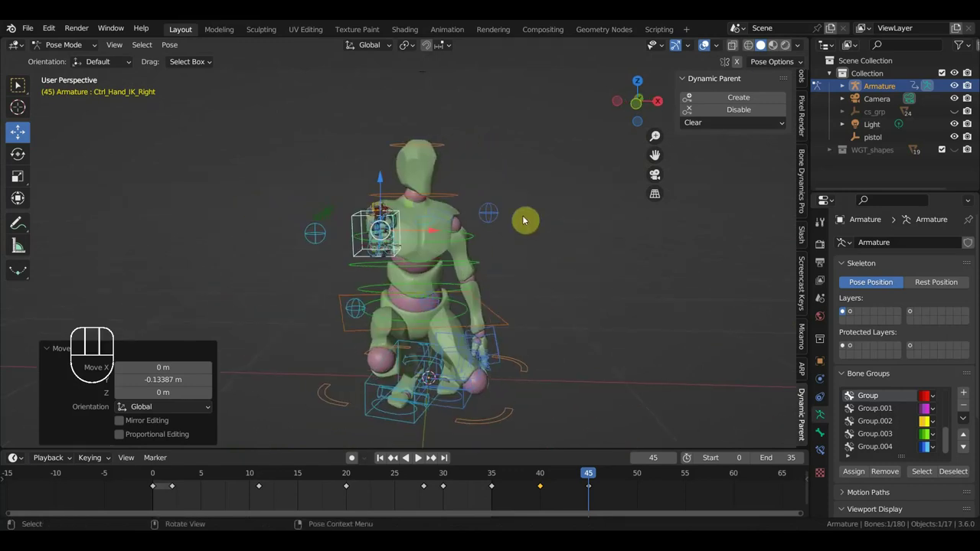
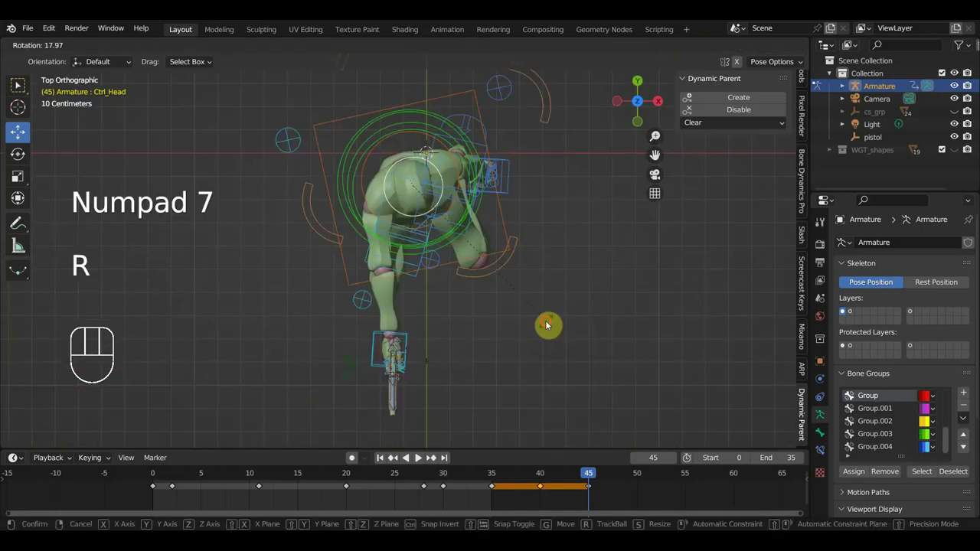
{"action": "left_click_drag", "start_coordinate": [549, 317], "coordinate": [558, 170]}
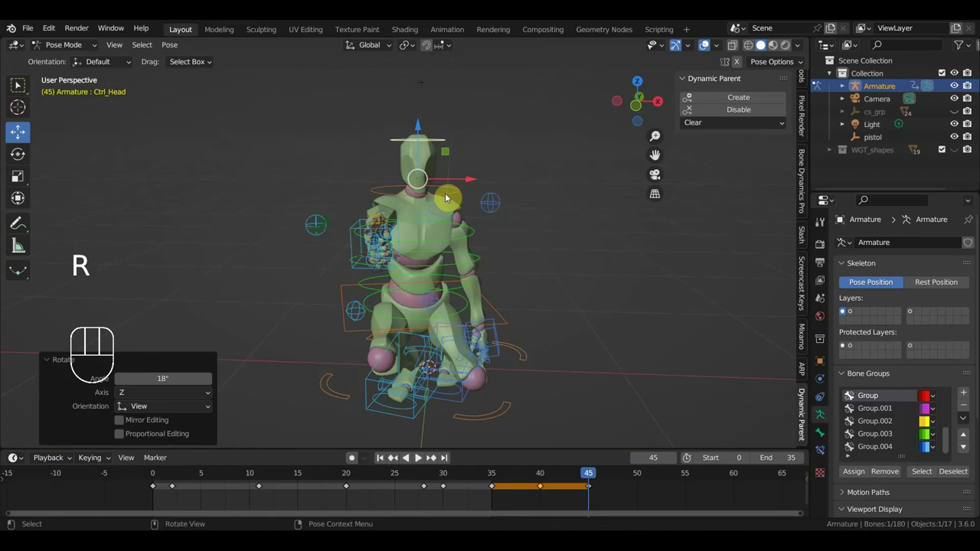
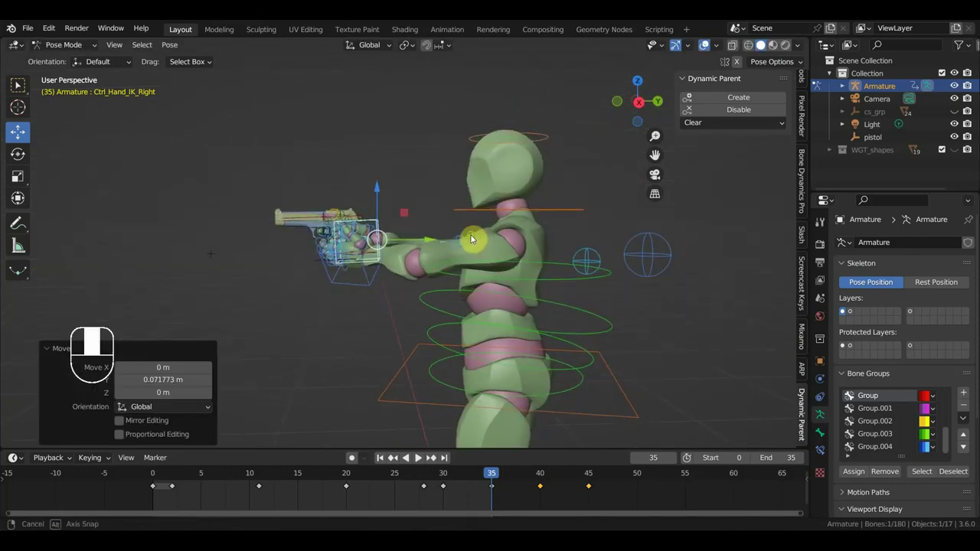
{"action": "key", "text": "a"}
{"action": "key", "text": "i"}
{"action": "left_click_drag", "start_coordinate": [500, 476], "coordinate": [541, 489]}
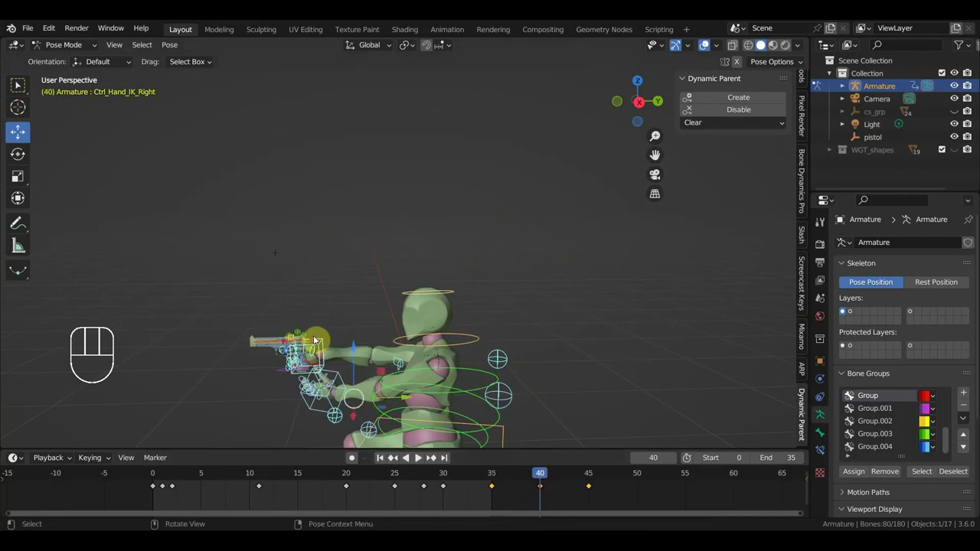
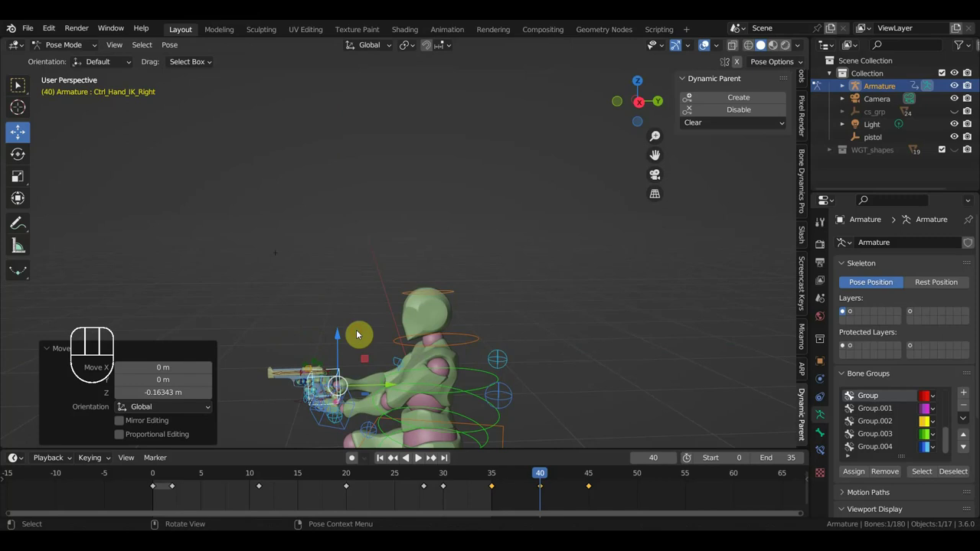
{"action": "key", "text": "a"}
{"action": "key", "text": "i"}
{"action": "middle_click", "coordinate": [486, 346]}
{"action": "left_click_drag", "start_coordinate": [547, 473], "coordinate": [636, 519]}
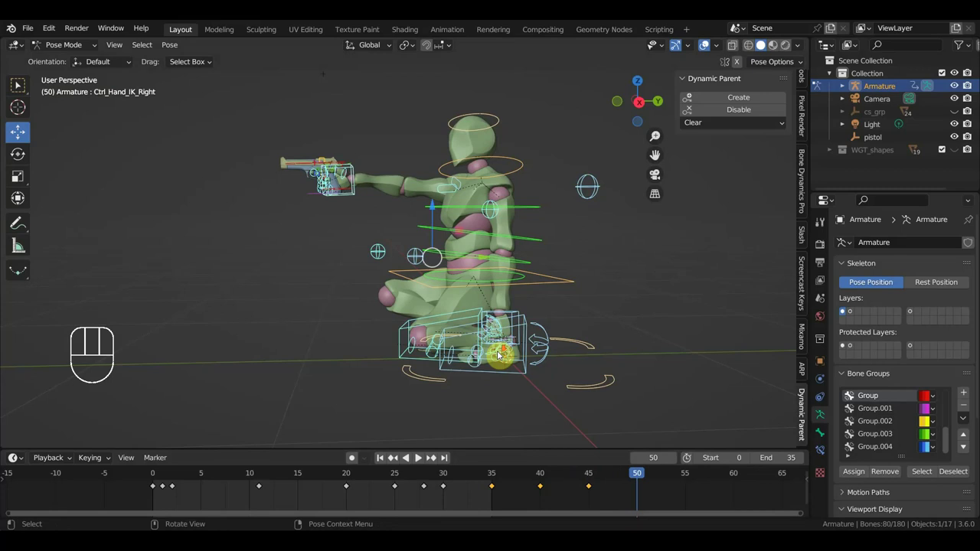
{"action": "left_click_drag", "start_coordinate": [506, 353], "coordinate": [599, 360]}
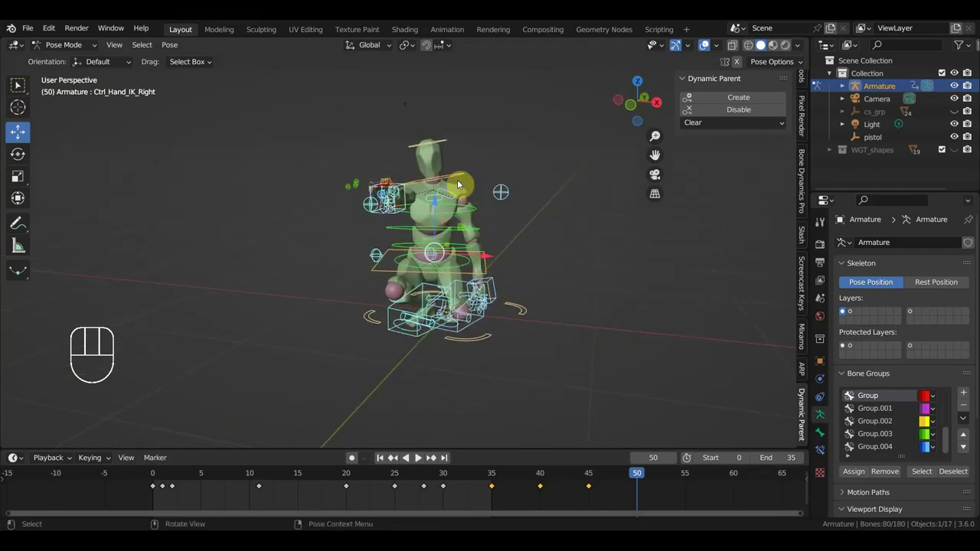
{"action": "left_click_drag", "start_coordinate": [546, 255], "coordinate": [495, 257]}
{"action": "left_click_drag", "start_coordinate": [501, 259], "coordinate": [387, 251]}
{"action": "left_click_drag", "start_coordinate": [400, 214], "coordinate": [562, 238]}
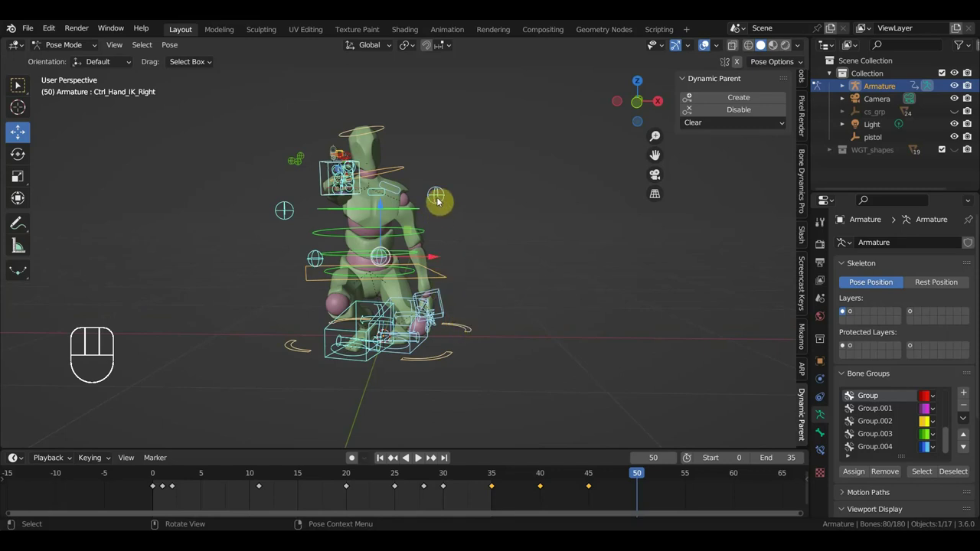
Rotate and move the hand IK controller off the pistol and raise it above the shoulder
{"action": "left_click", "coordinate": [442, 301]}
{"action": "key", "text": "r"}
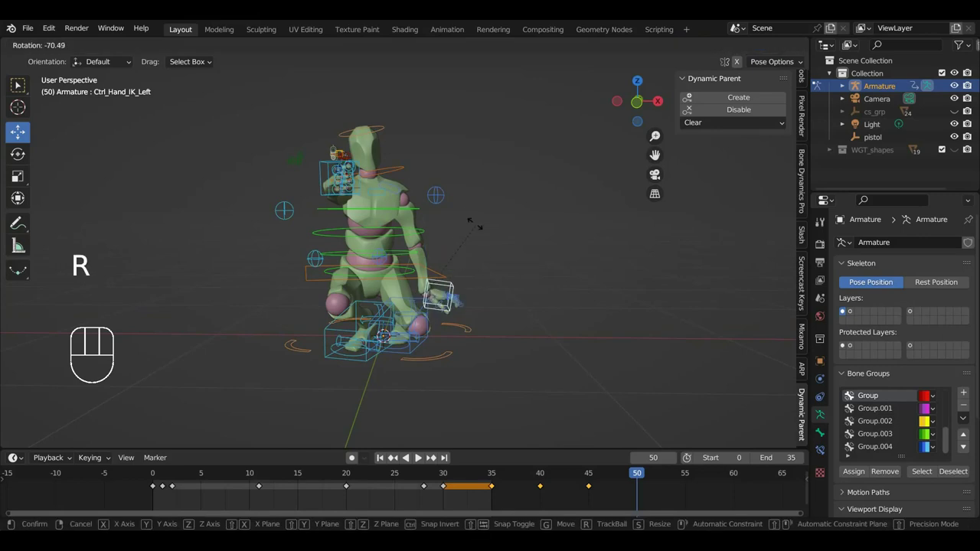
{"action": "key", "text": "g"}
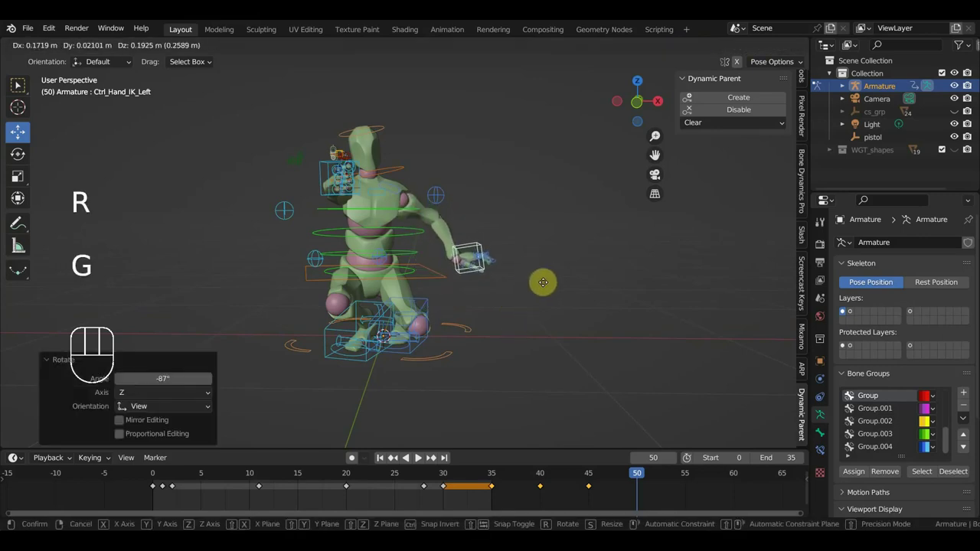
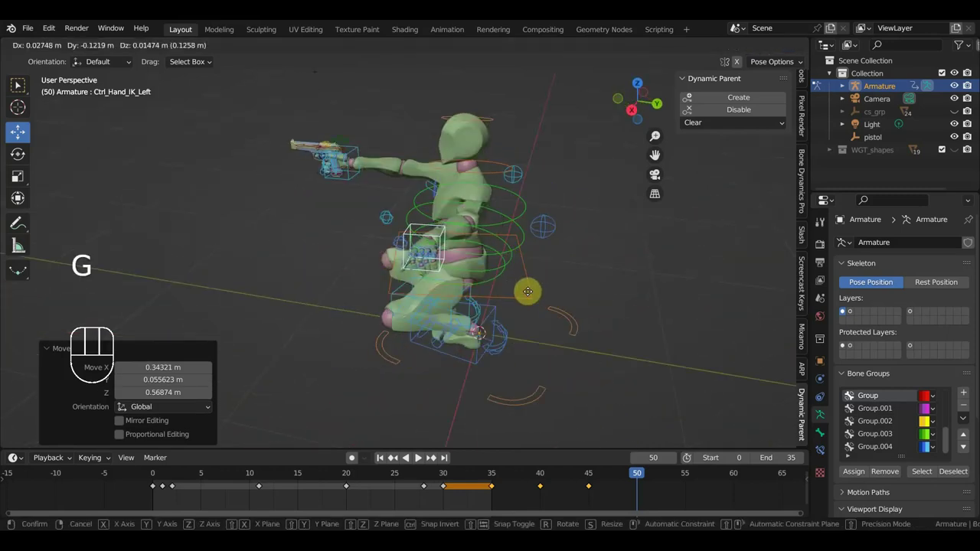
{"action": "left_click_drag", "start_coordinate": [621, 289], "coordinate": [610, 263]}
{"action": "scroll", "scroll_direction": "down", "scroll_amount": 3}
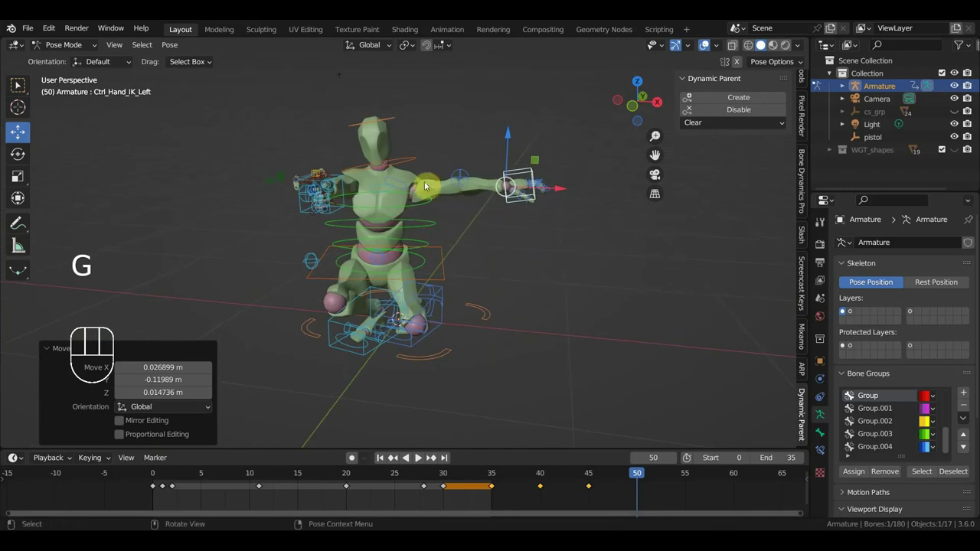
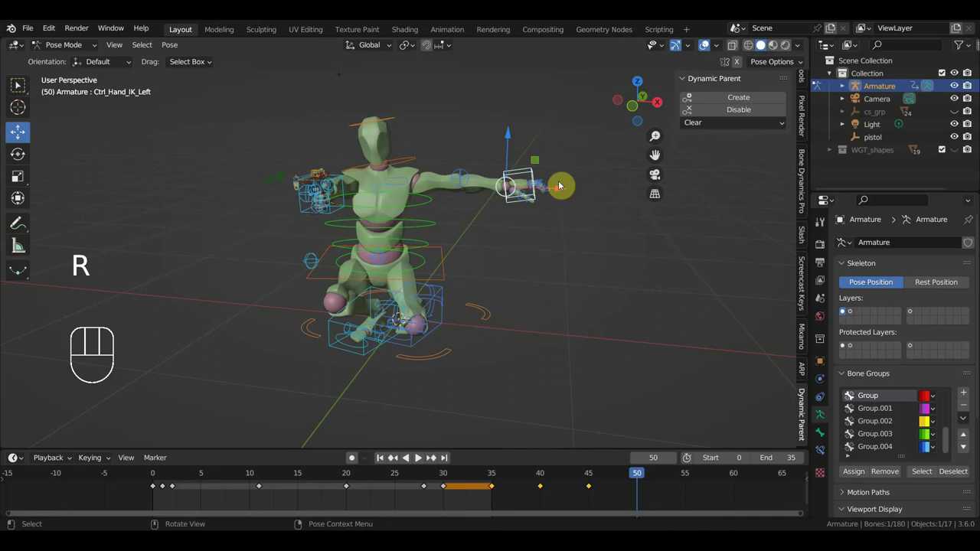
{"action": "key", "text": "r"}
{"action": "key", "text": "g"}
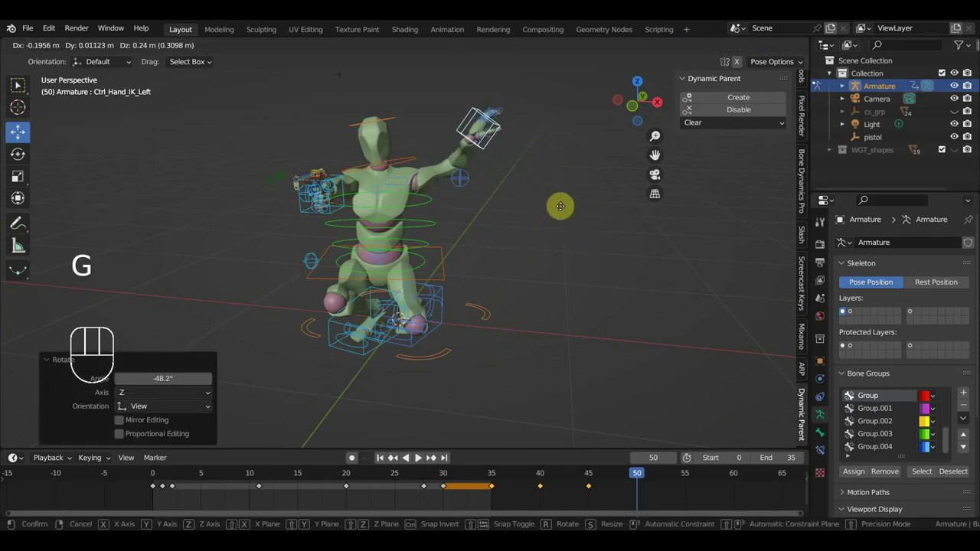
{"action": "scroll", "scroll_direction": "up", "scroll_amount": 3}
{"action": "left_click_drag", "start_coordinate": [504, 205], "coordinate": [468, 197]}
{"action": "key", "text": "g"}
Orbit, zoom and center the view on the raised hand to inspect it
{"action": "scroll", "scroll_direction": "up", "scroll_amount": 3}
{"action": "left_click_drag", "start_coordinate": [565, 180], "coordinate": [601, 194]}
{"action": "scroll", "scroll_direction": "down", "scroll_amount": 3}
{"action": "scroll", "scroll_direction": "up", "scroll_amount": 3}
{"action": "left_click_drag", "start_coordinate": [564, 259], "coordinate": [557, 306]}
{"action": "key", "text": "r"}
{"action": "left_click_drag", "start_coordinate": [508, 202], "coordinate": [444, 213]}
{"action": "left_click_drag", "start_coordinate": [483, 278], "coordinate": [486, 296]}
{"action": "middle_click", "coordinate": [569, 264]}
{"action": "middle_click", "coordinate": [626, 226]}
{"action": "left_click_drag", "start_coordinate": [626, 227], "coordinate": [573, 254]}
{"action": "middle_click", "coordinate": [581, 253]}
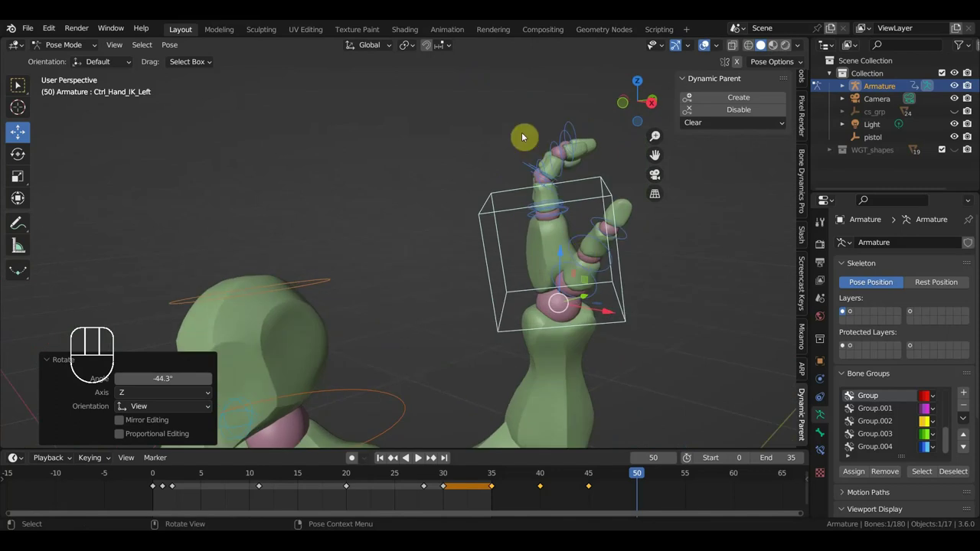
Clear location and rotation on two bent fingers so they straighten
{"action": "left_click", "coordinate": [581, 151]}
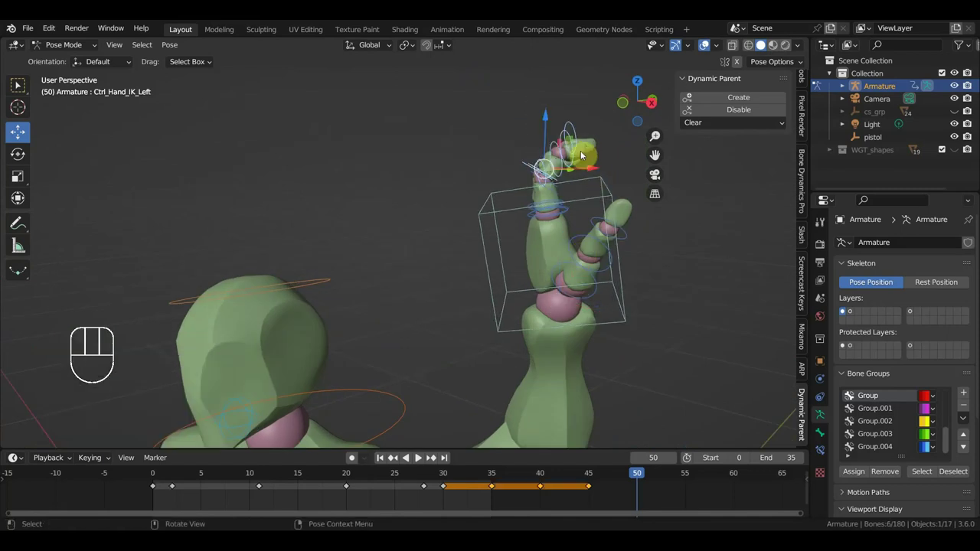
{"action": "key", "text": "alt+g"}
{"action": "key", "text": "alt+r"}
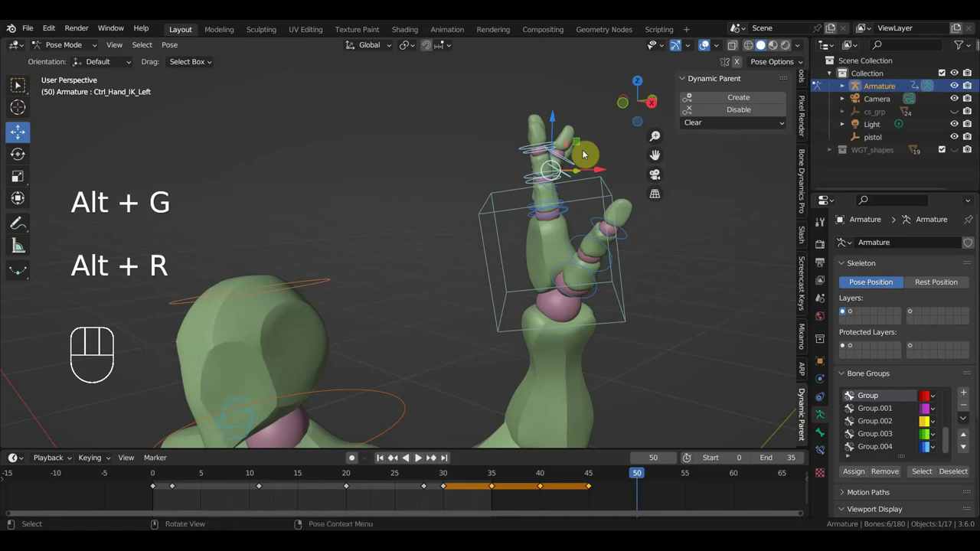
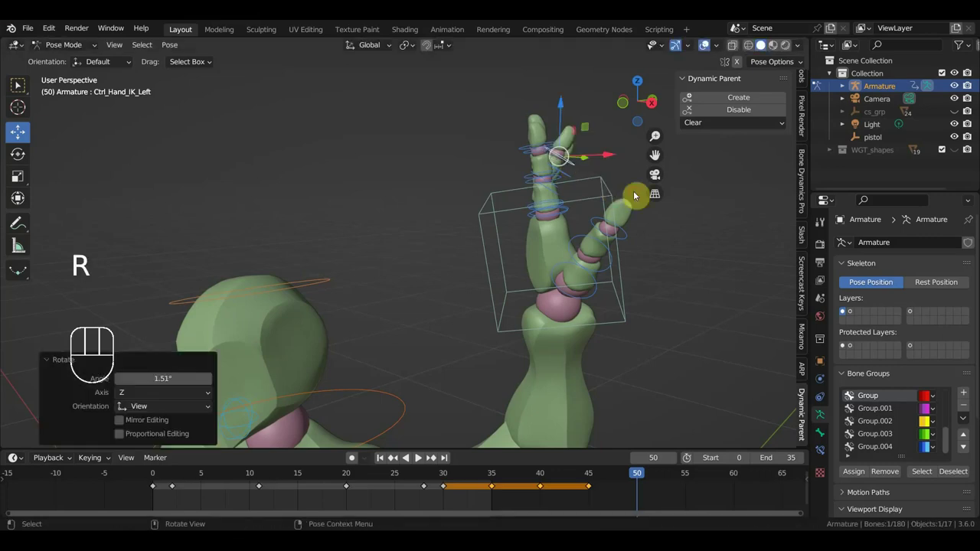
{"action": "left_click_drag", "start_coordinate": [582, 186], "coordinate": [535, 199]}
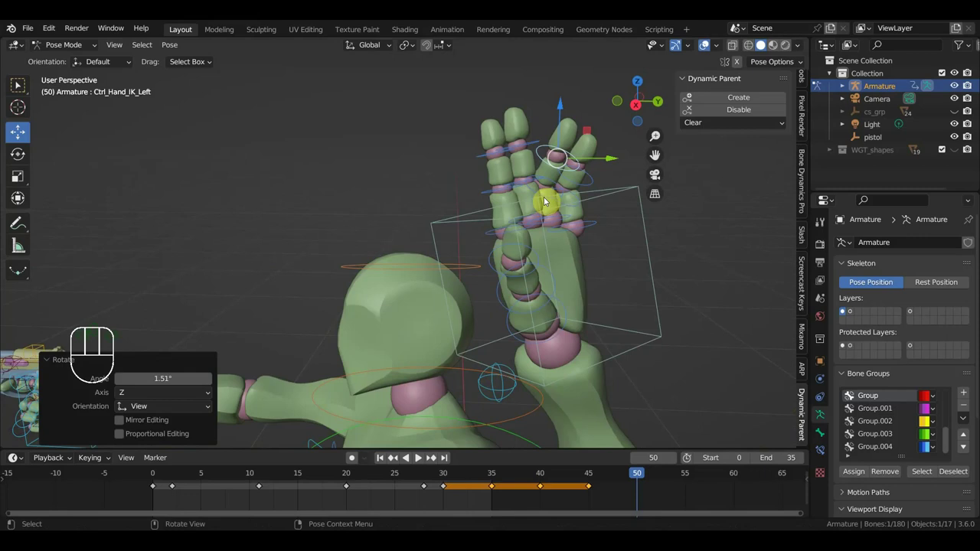
{"action": "left_click", "coordinate": [553, 184]}
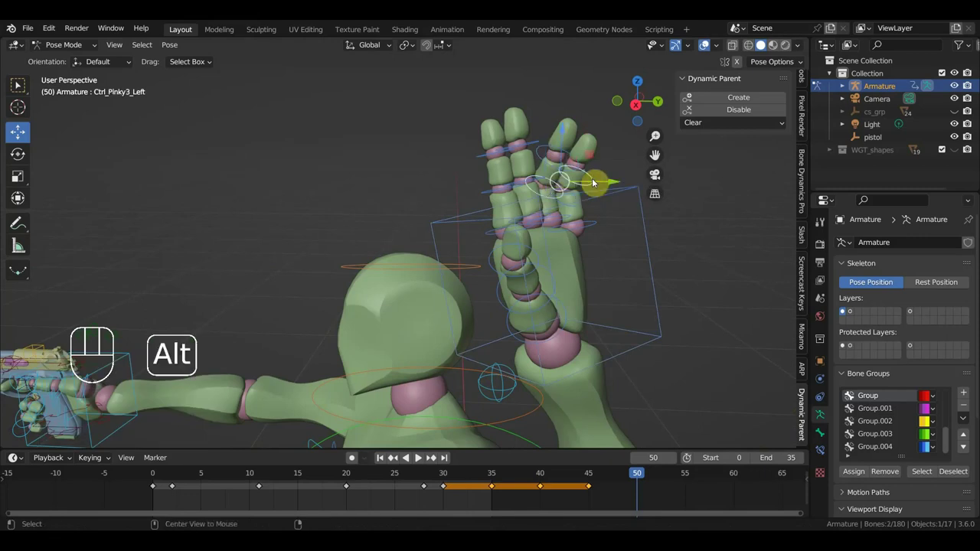
{"action": "key", "text": "alt+g"}
{"action": "key", "text": "alt+r"}
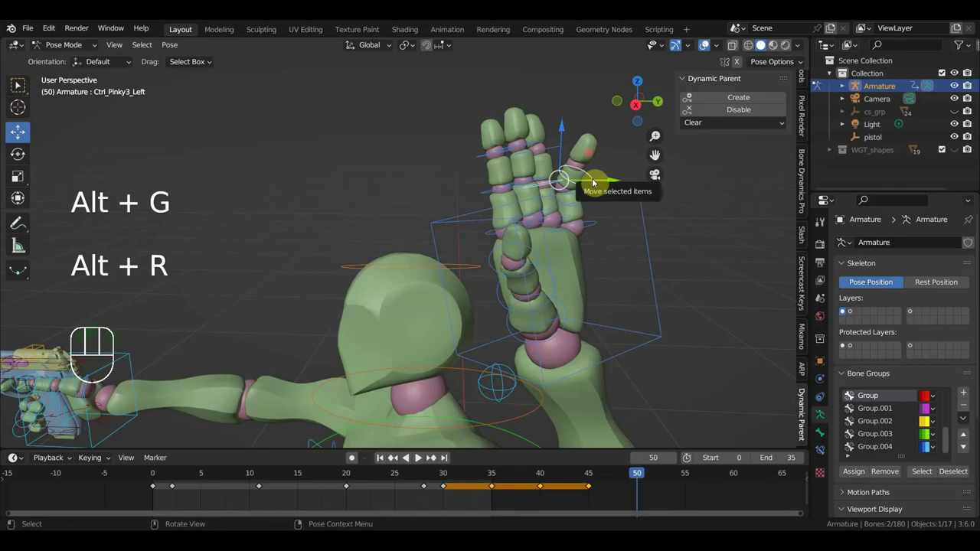
Straighten a finger on the other side, recenter on the open hand and select the chest controller
{"action": "left_click_drag", "start_coordinate": [589, 223], "coordinate": [549, 230]}
{"action": "left_click", "coordinate": [536, 201]}
{"action": "left_click_drag", "start_coordinate": [580, 216], "coordinate": [504, 215]}
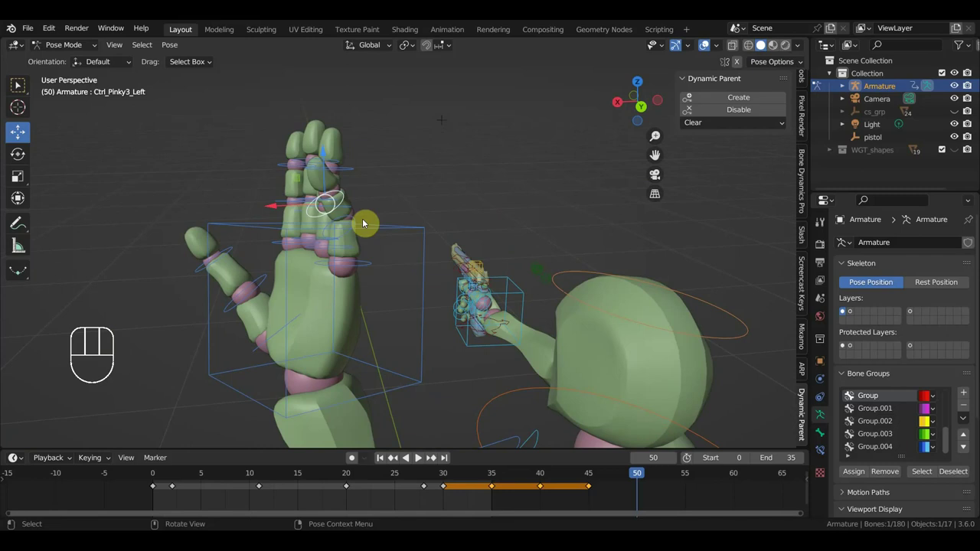
{"action": "left_click", "coordinate": [355, 219]}
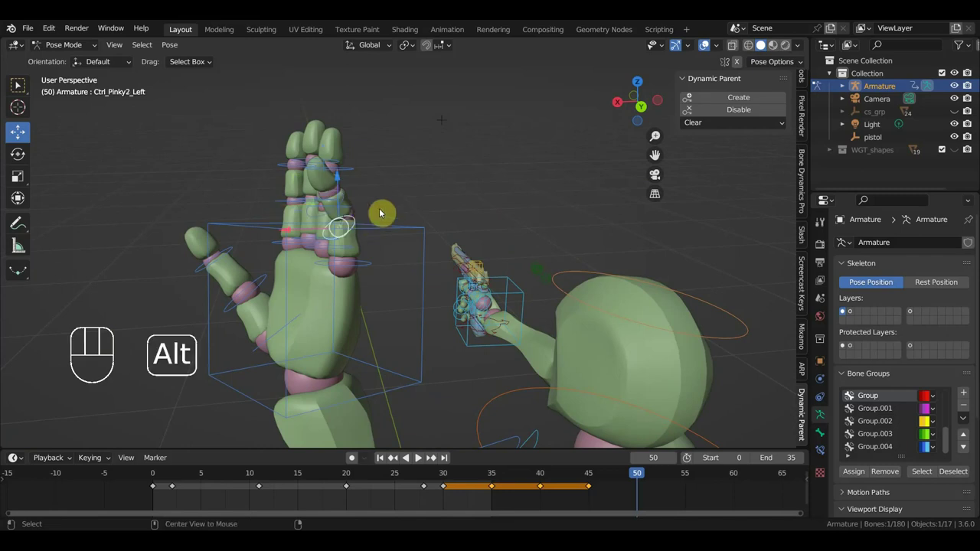
{"action": "key", "text": "alt+g"}
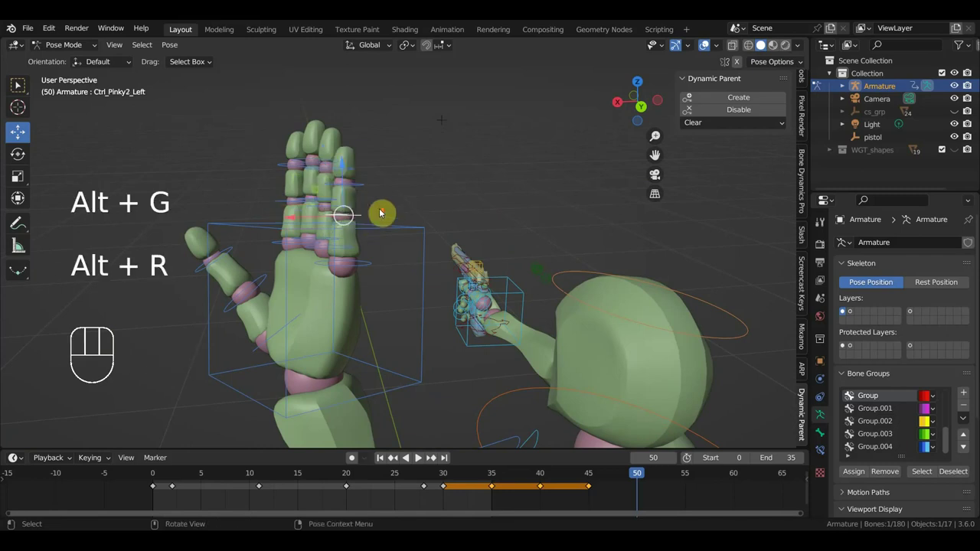
{"action": "left_click_drag", "start_coordinate": [355, 274], "coordinate": [504, 253]}
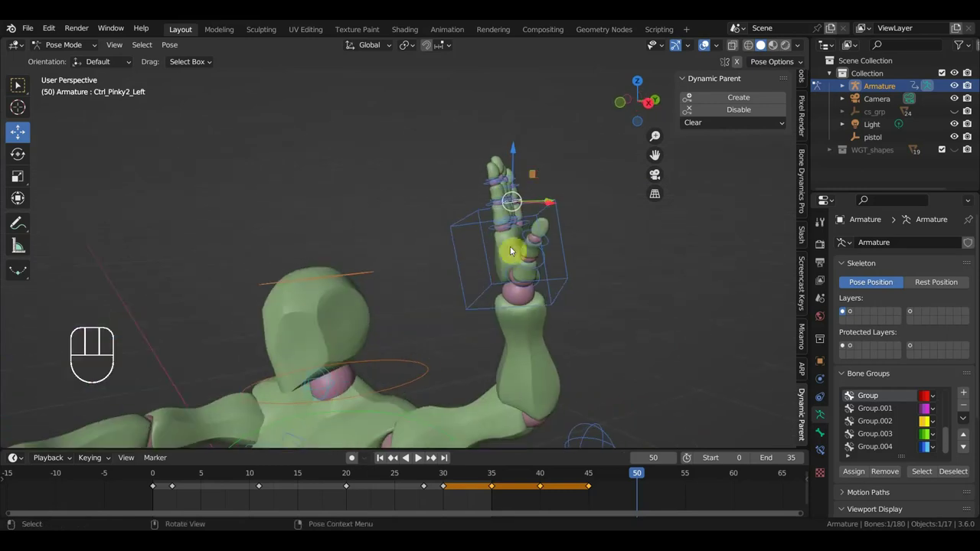
{"action": "middle_click", "coordinate": [612, 232]}
{"action": "left_click", "coordinate": [423, 212]}
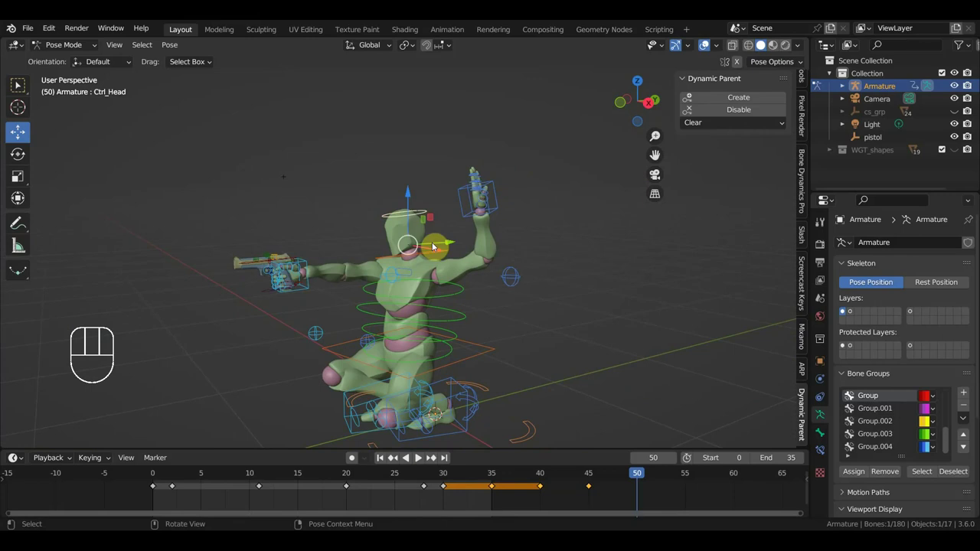
Rotate the chest from top view and key Location & Rotation for all bones
{"action": "left_click_drag", "start_coordinate": [427, 256], "coordinate": [438, 259]}
{"action": "key", "text": "KP_7"}
{"action": "key", "text": "r"}
{"action": "left_click_drag", "start_coordinate": [544, 266], "coordinate": [529, 115]}
{"action": "key", "text": "a"}
{"action": "key", "text": "i"}
{"action": "left_click_drag", "start_coordinate": [639, 474], "coordinate": [614, 474]}
{"action": "left_click_drag", "start_coordinate": [562, 302], "coordinate": [558, 225]}
{"action": "left_click_drag", "start_coordinate": [553, 232], "coordinate": [501, 266]}
Angle the raised hand controller forward and key Location & Rotation for all bones at frame 49
{"action": "left_click", "coordinate": [470, 215]}
{"action": "left_click_drag", "start_coordinate": [546, 233], "coordinate": [596, 233]}
{"action": "key", "text": "r"}
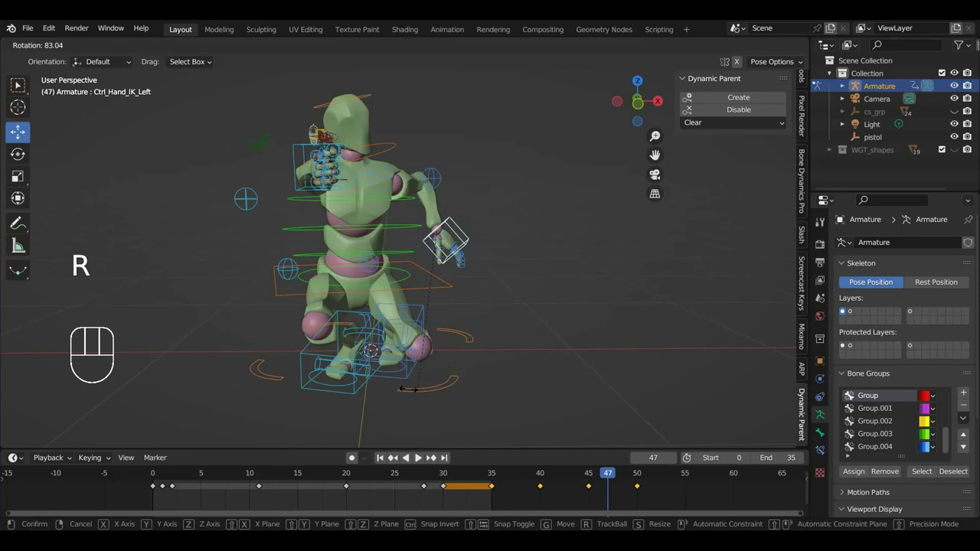
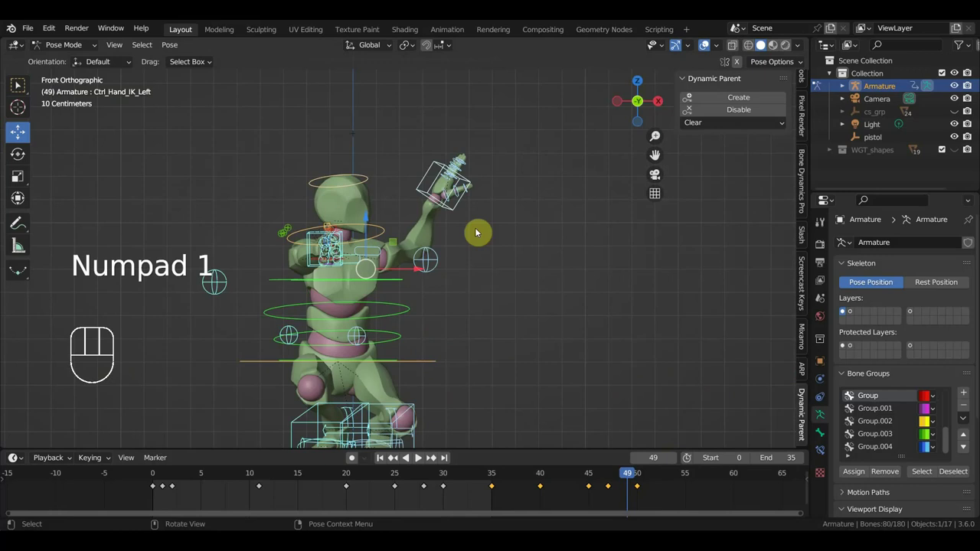
{"action": "key", "text": "r"}
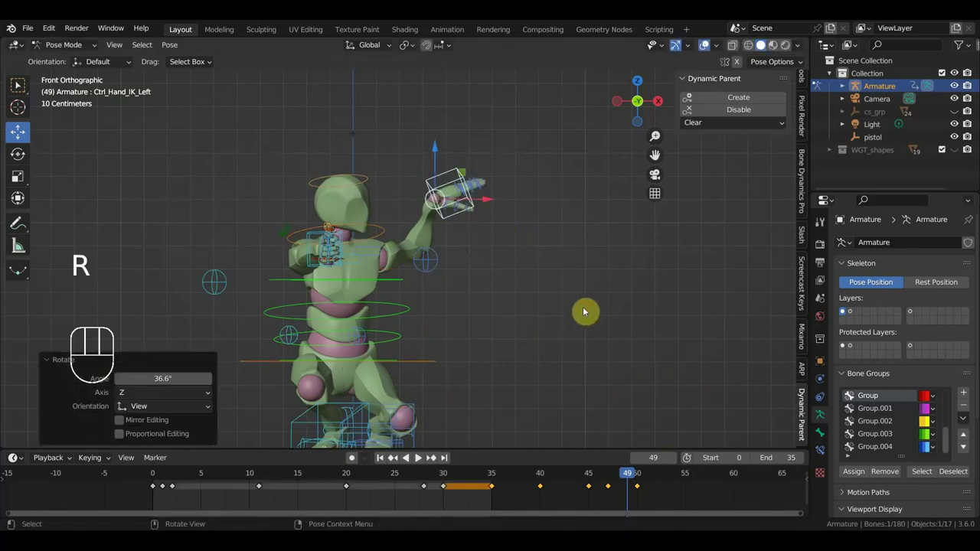
{"action": "key", "text": "a"}
{"action": "key", "text": "i"}
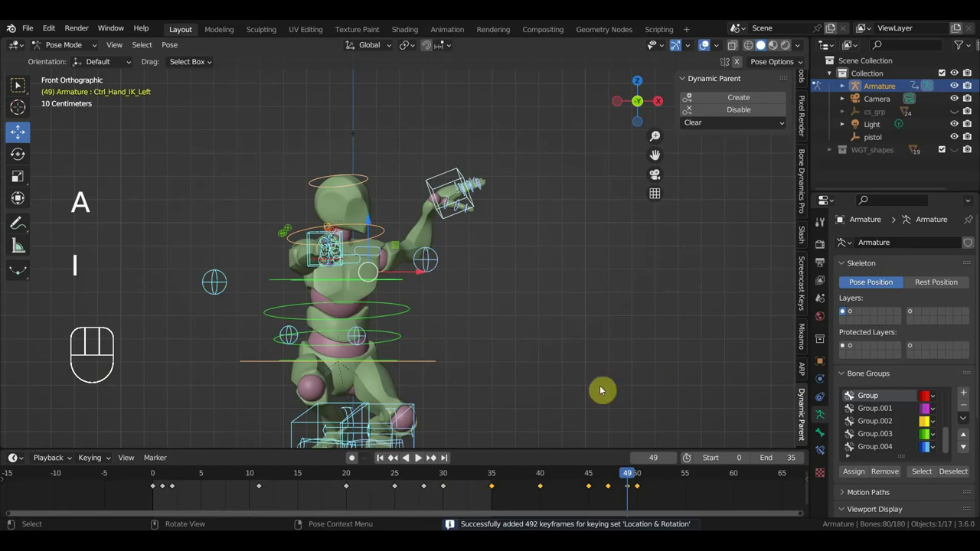
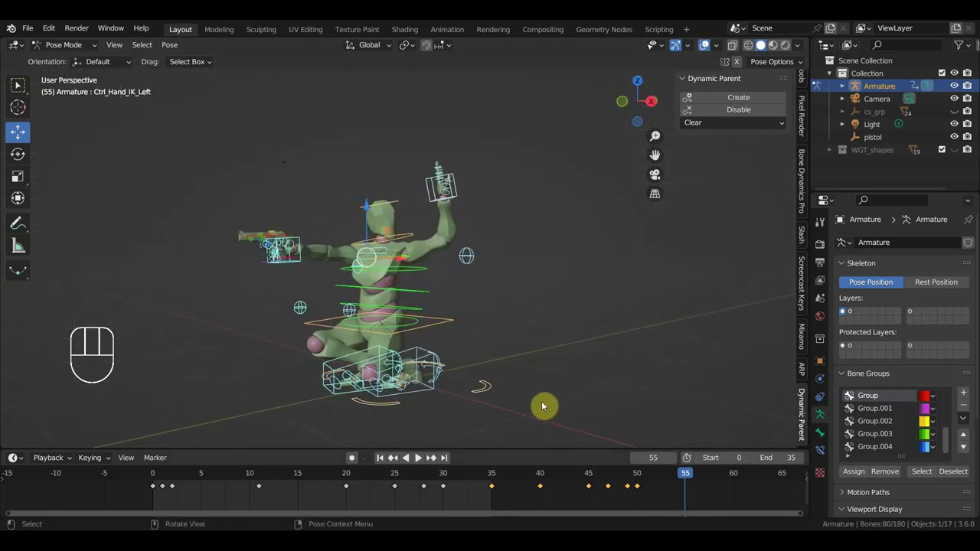
Slide the hand-raise keys so the hand lowers at frame 47 and is up by frame 50, removing a stray key
{"action": "key", "text": "a"}
{"action": "left_click", "coordinate": [591, 475]}
{"action": "left_click", "coordinate": [610, 472]}
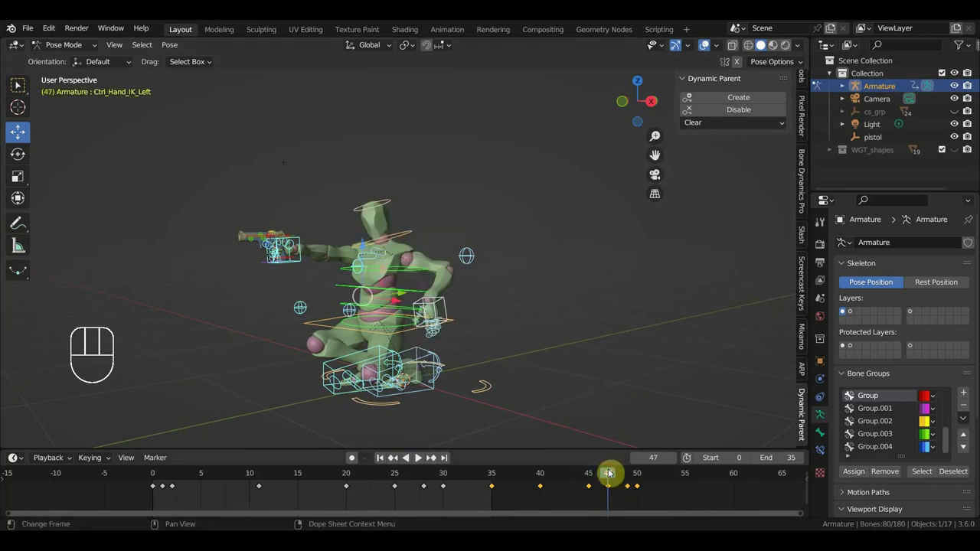
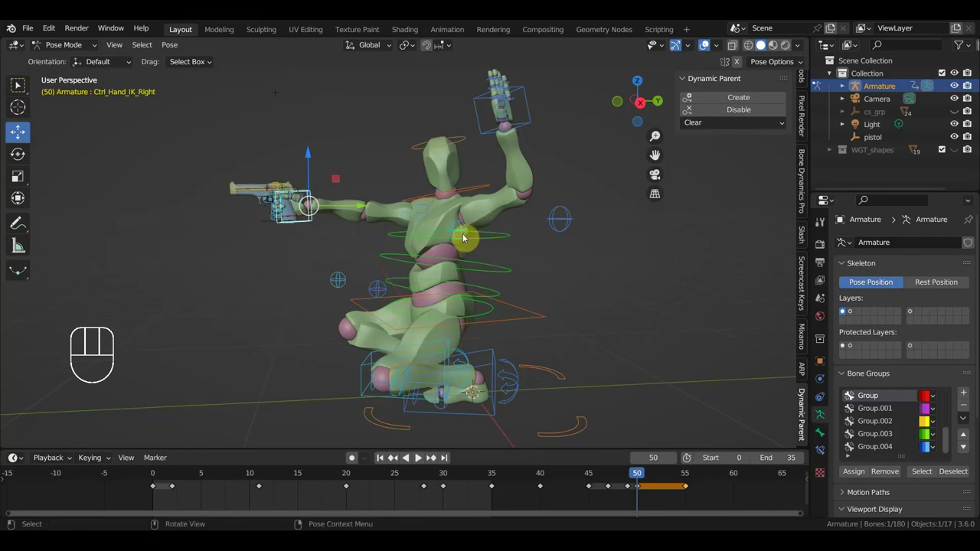
{"action": "key", "text": "g"}
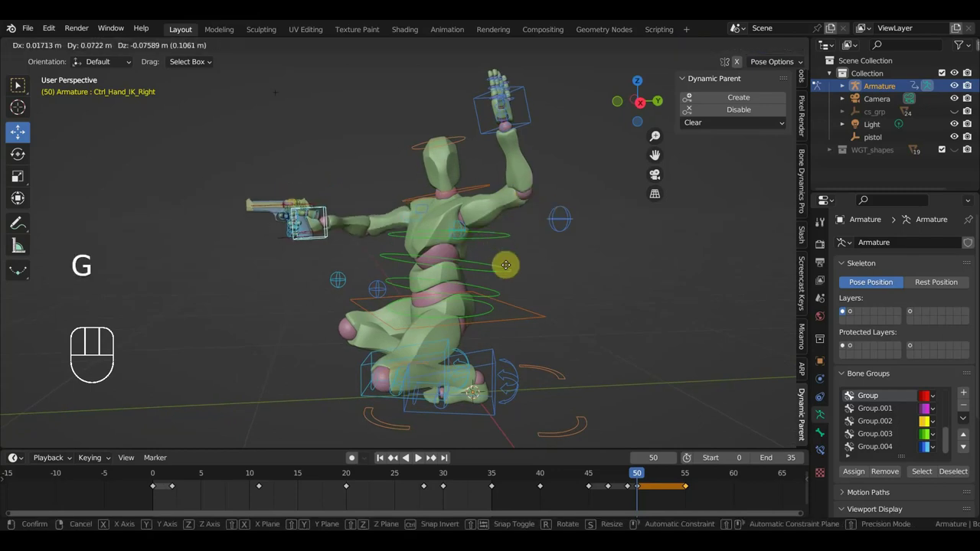
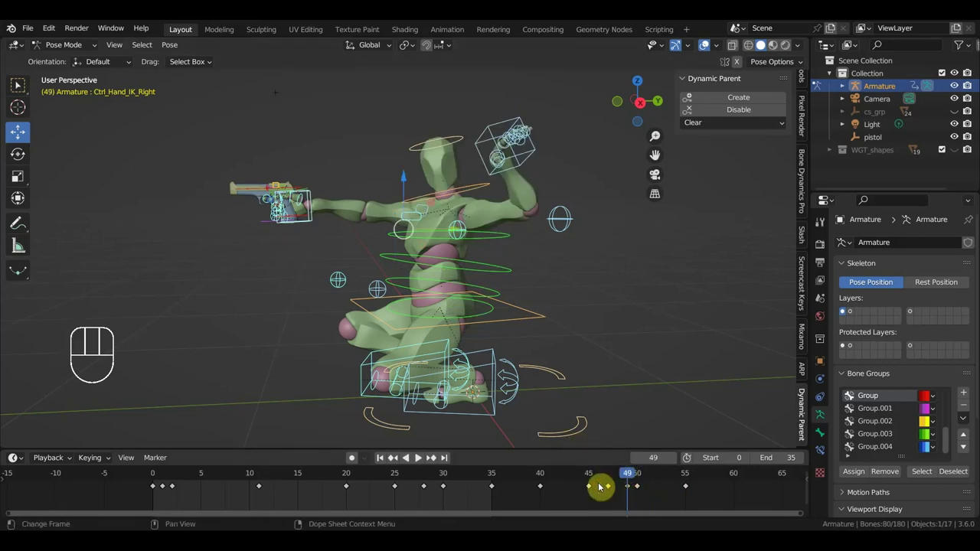
{"action": "key", "text": "Delete"}
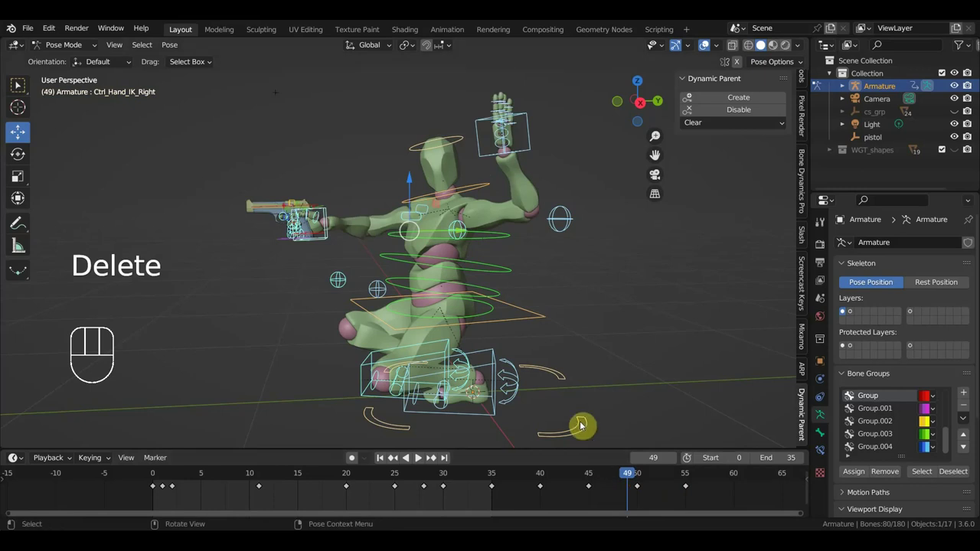
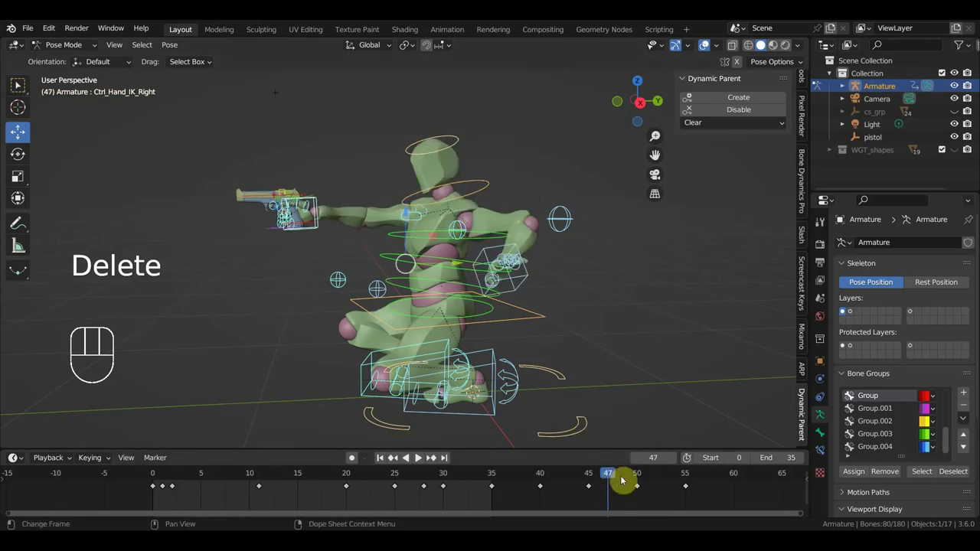
{"action": "left_click_drag", "start_coordinate": [617, 478], "coordinate": [737, 519]}
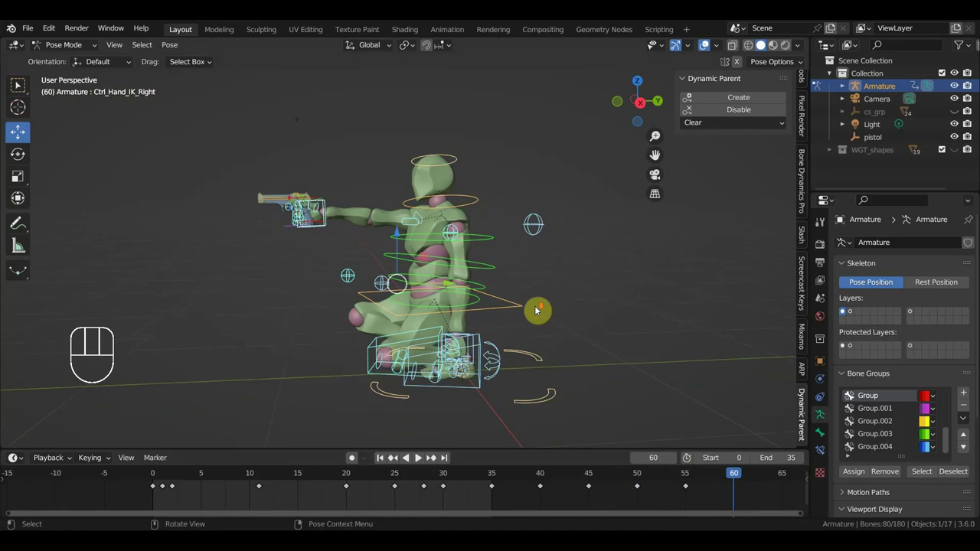
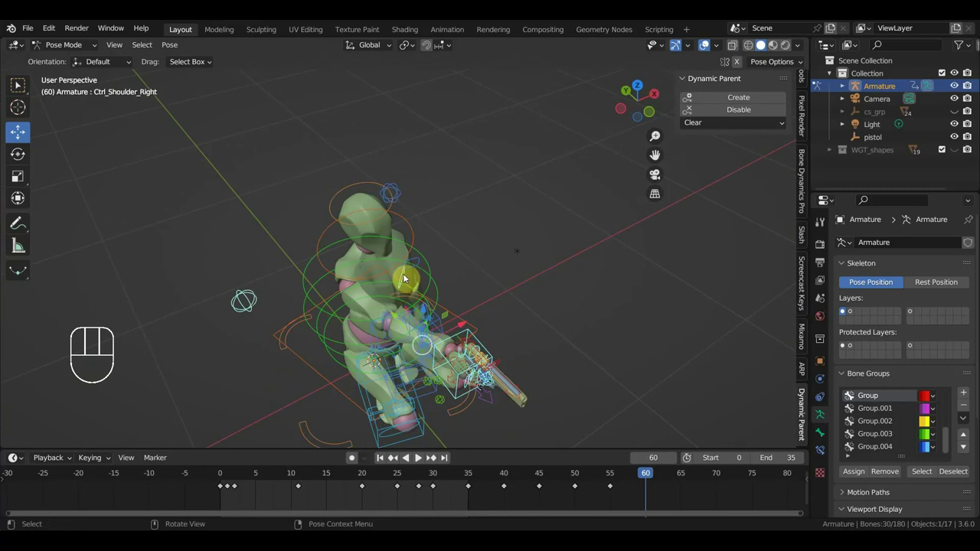
{"action": "left_click_drag", "start_coordinate": [359, 280], "coordinate": [215, 243]}
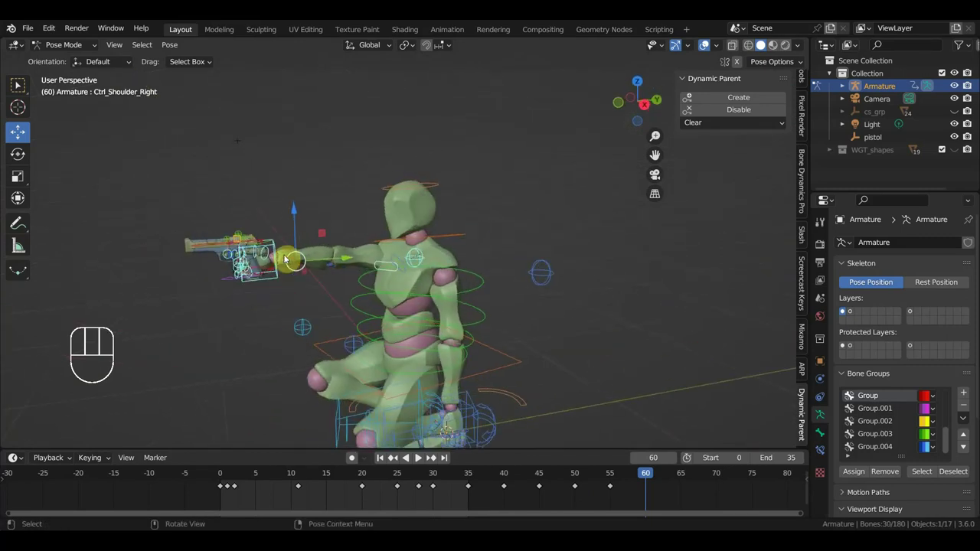
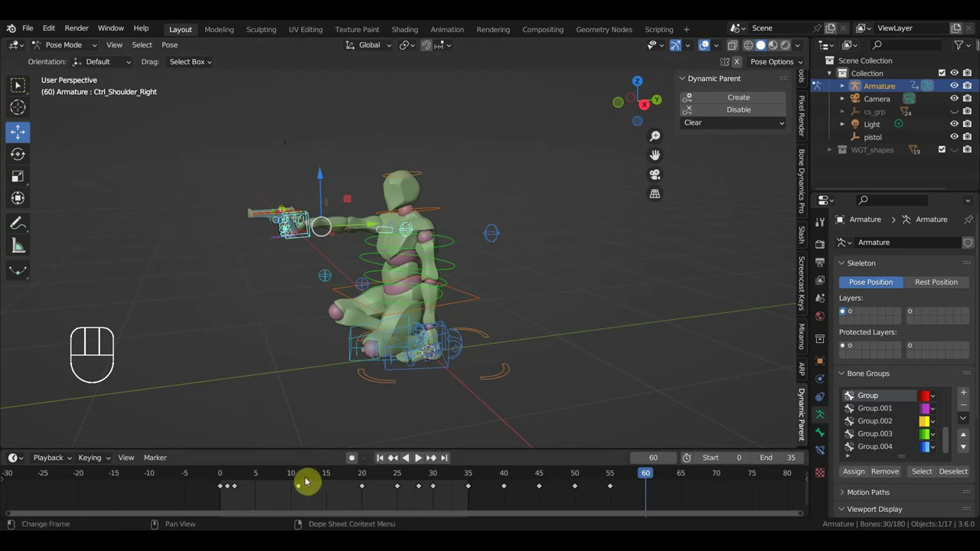
Review the motion from frame 35, select the later keyframes and push them further along the timeline
{"action": "left_click", "coordinate": [300, 475]}
{"action": "left_click_drag", "start_coordinate": [308, 475], "coordinate": [386, 497]}
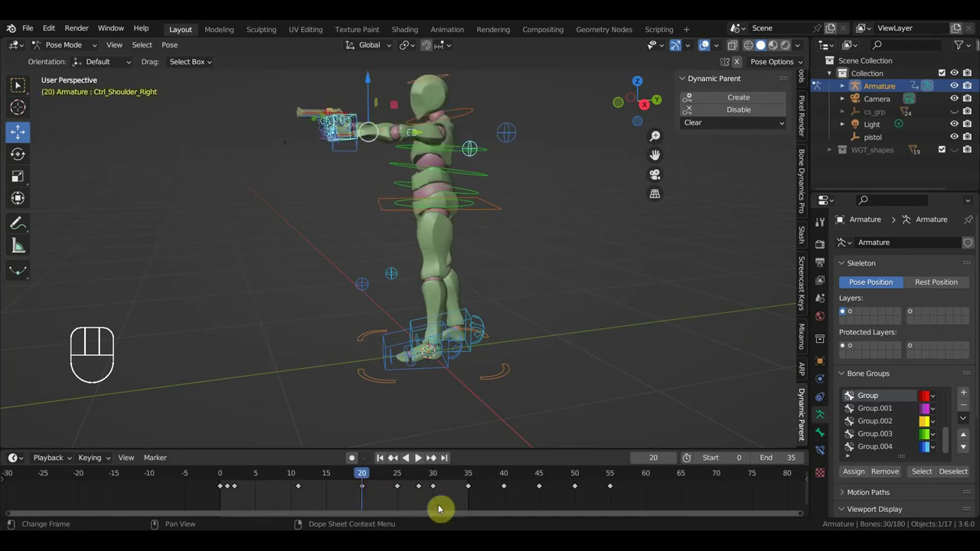
{"action": "left_click", "coordinate": [469, 475]}
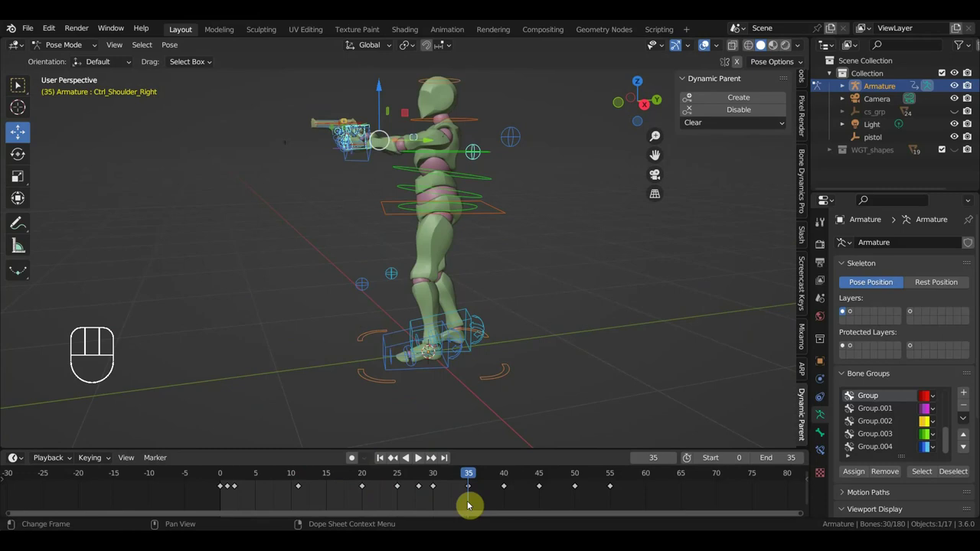
{"action": "left_click_drag", "start_coordinate": [475, 507], "coordinate": [356, 480]}
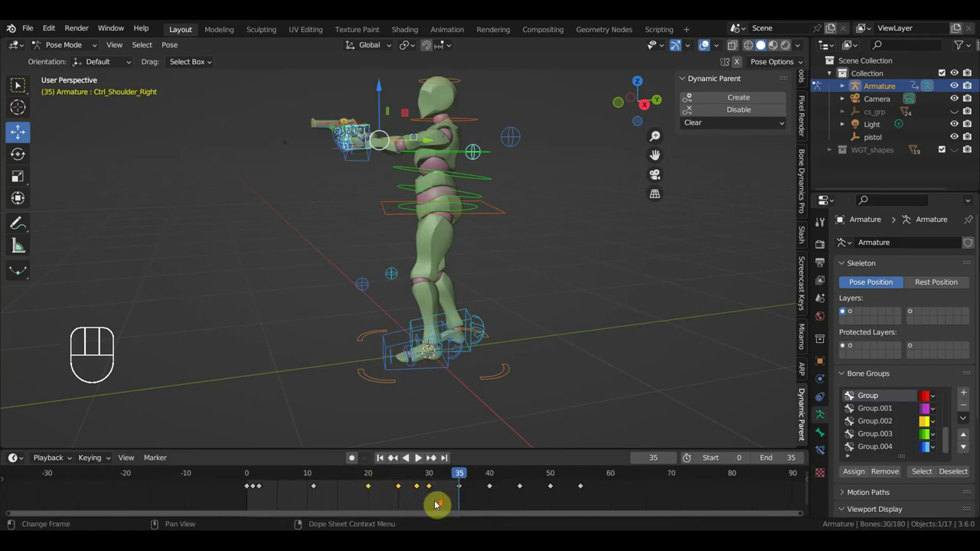
{"action": "key", "text": "shift+d"}
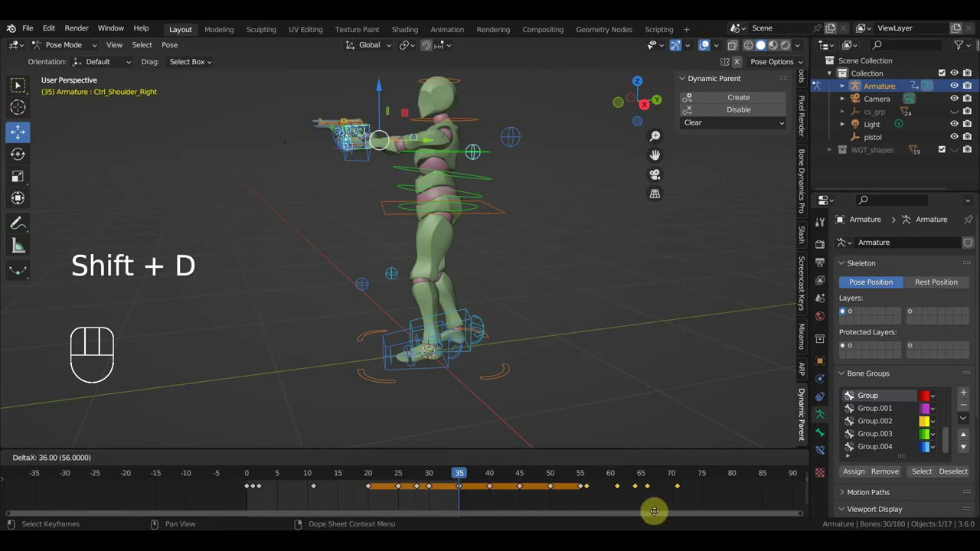
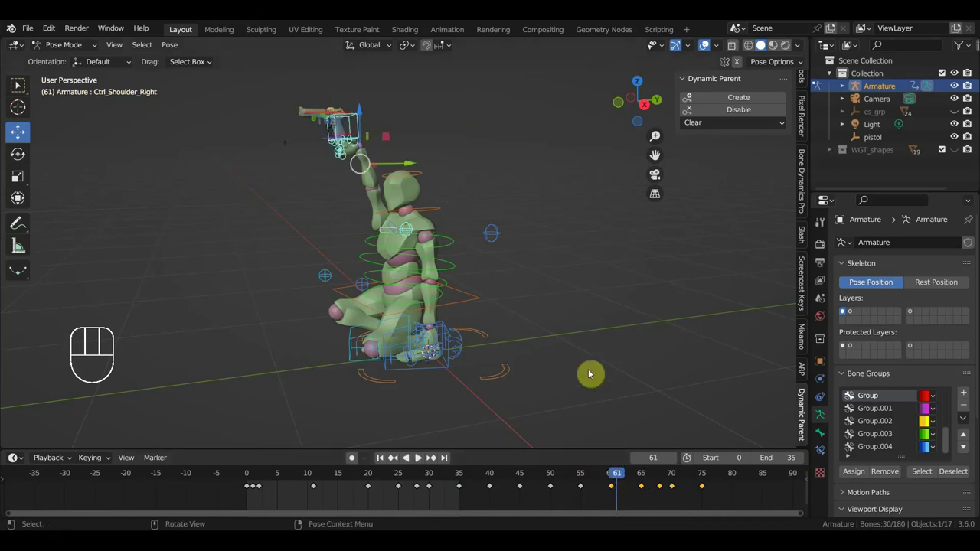
Pose the pistol hand in side view at frame 68, then duplicate the keys at frames 60 and 68 toward frame 70
{"action": "key", "text": "KP_3"}
{"action": "left_click_drag", "start_coordinate": [559, 334], "coordinate": [569, 374]}
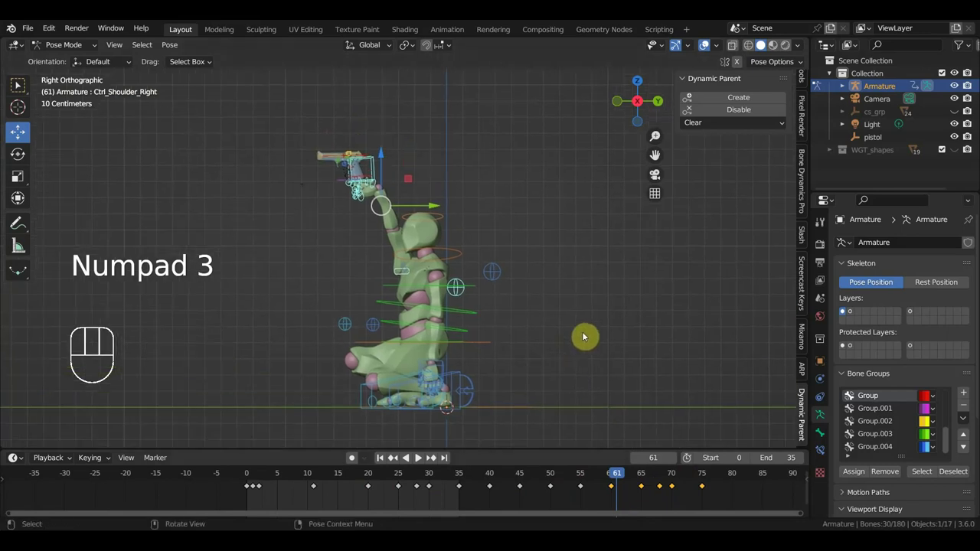
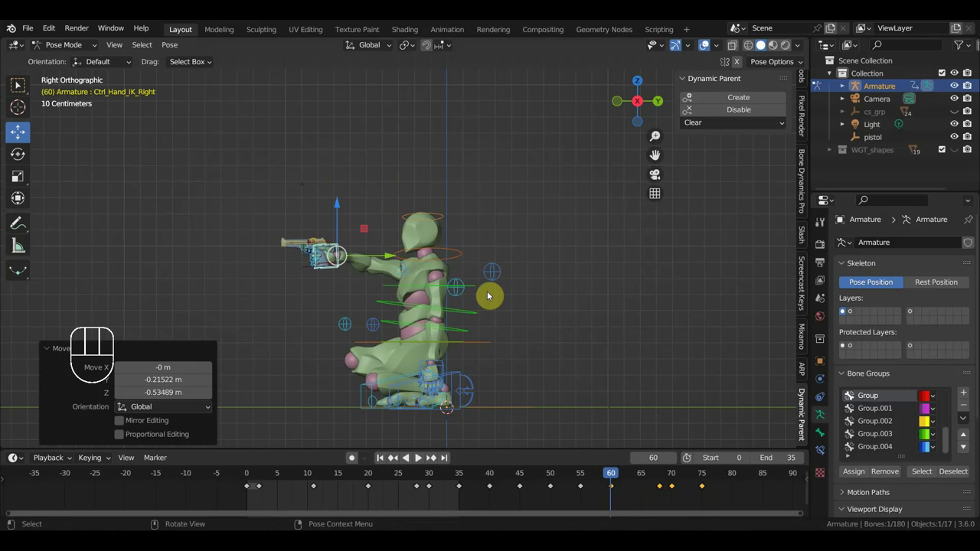
{"action": "left_click", "coordinate": [661, 476]}
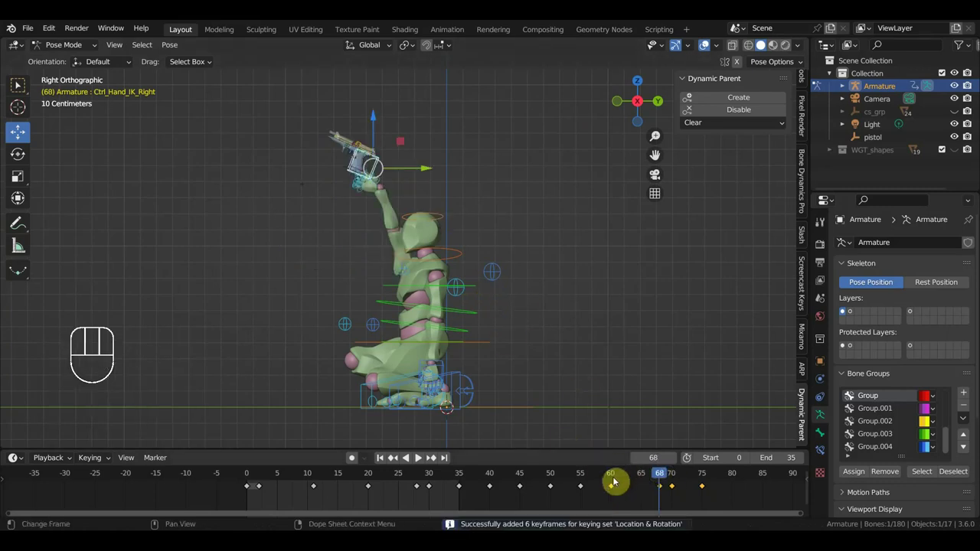
{"action": "left_click", "coordinate": [613, 480]}
{"action": "left_click", "coordinate": [614, 488]}
{"action": "left_click", "coordinate": [621, 498]}
{"action": "key", "text": "shift+d"}
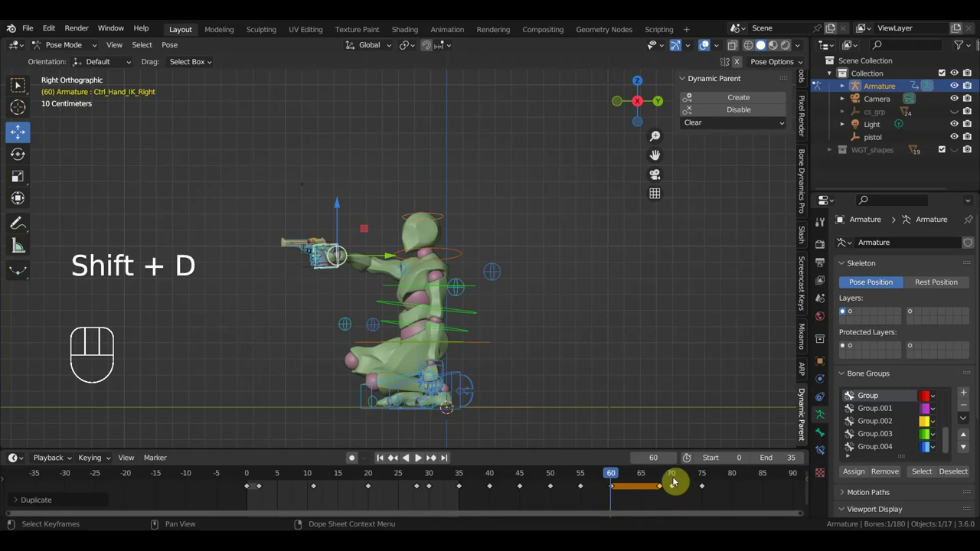
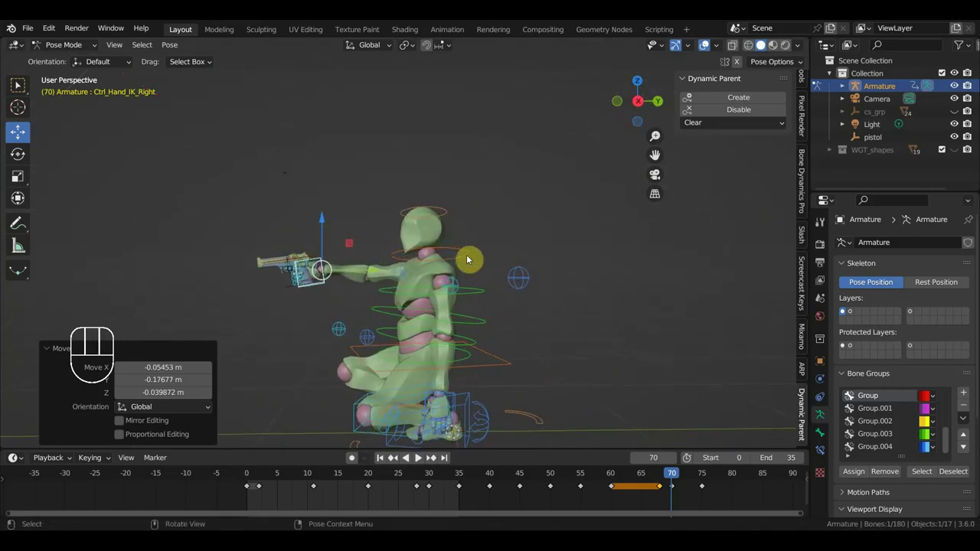
Rotate the arm control at frames 70 and 68 so the pistol aims forward
{"action": "key", "text": "r"}
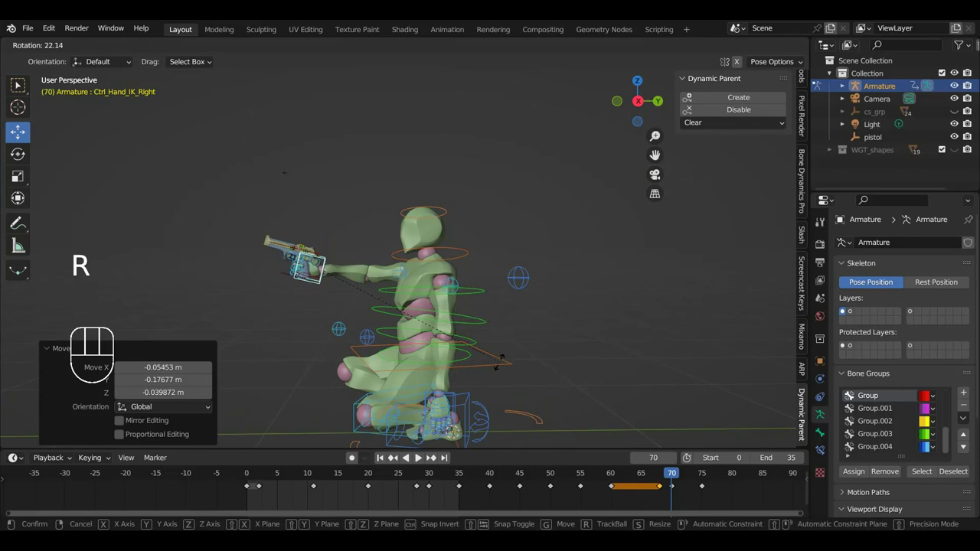
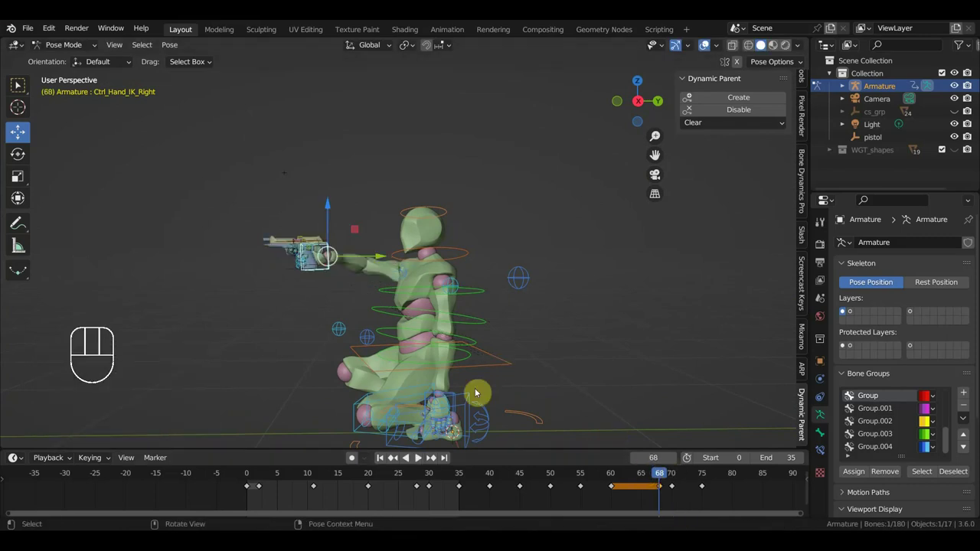
{"action": "key", "text": "r"}
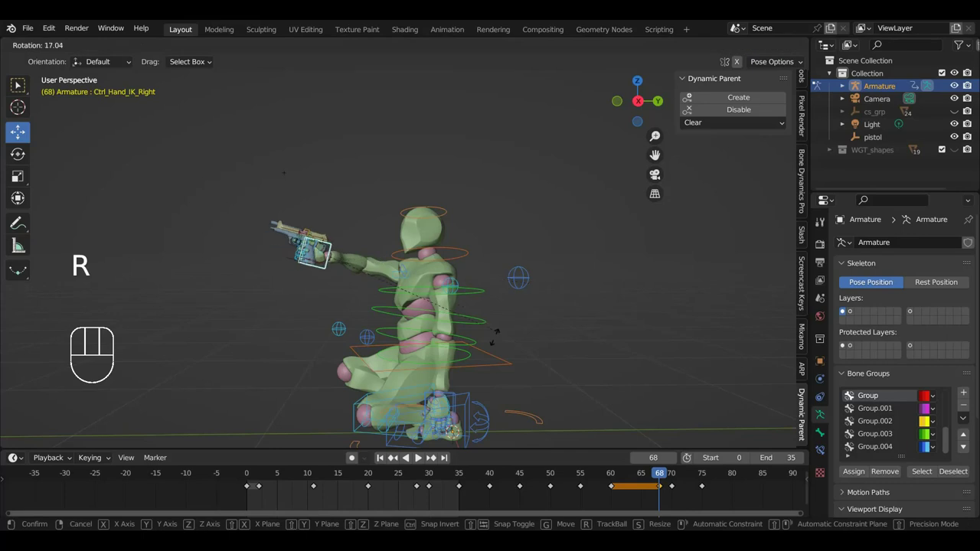
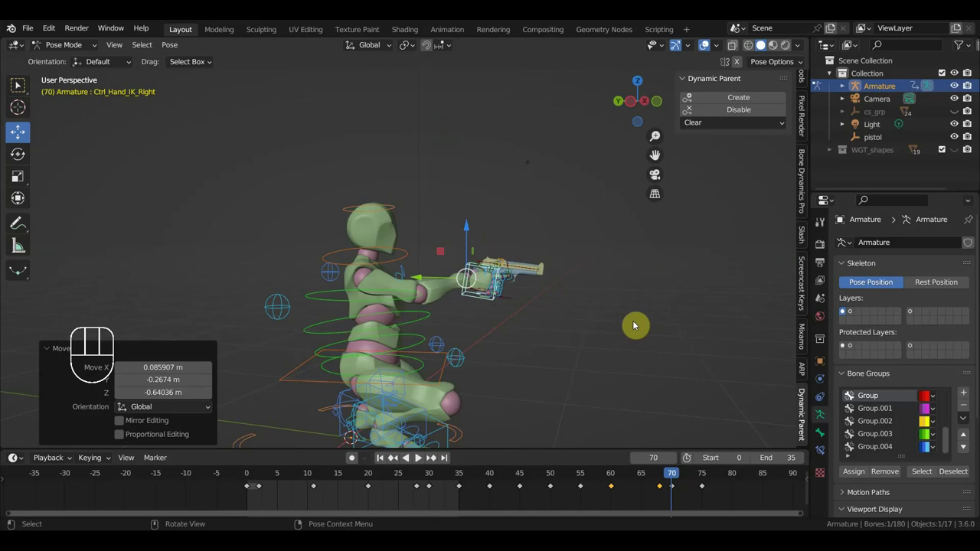
Tilt the pistol hand and rotate the aiming arm from a top-down view at frame 70
{"action": "key", "text": "r"}
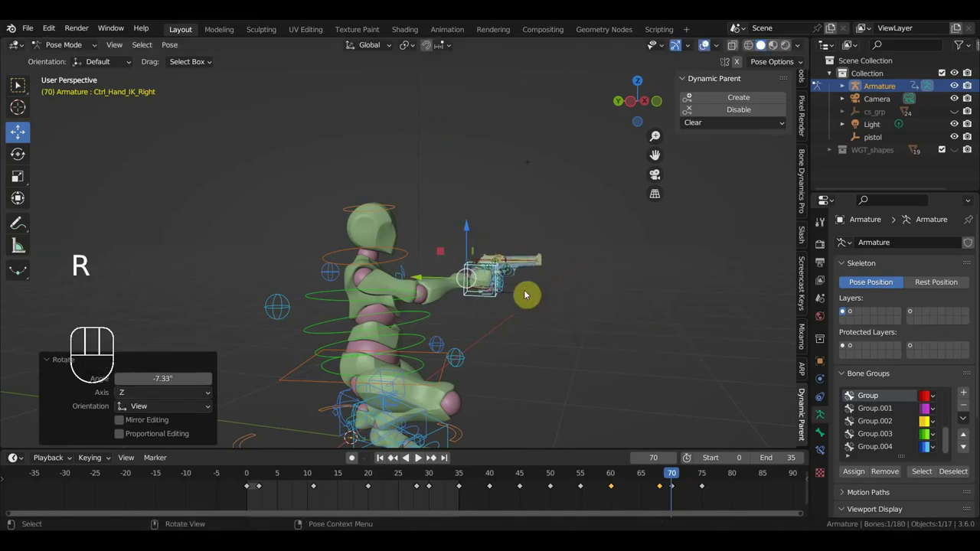
{"action": "middle_click", "coordinate": [351, 339]}
{"action": "left_click", "coordinate": [395, 297]}
{"action": "left_click", "coordinate": [394, 291]}
{"action": "left_click_drag", "start_coordinate": [502, 311], "coordinate": [508, 319]}
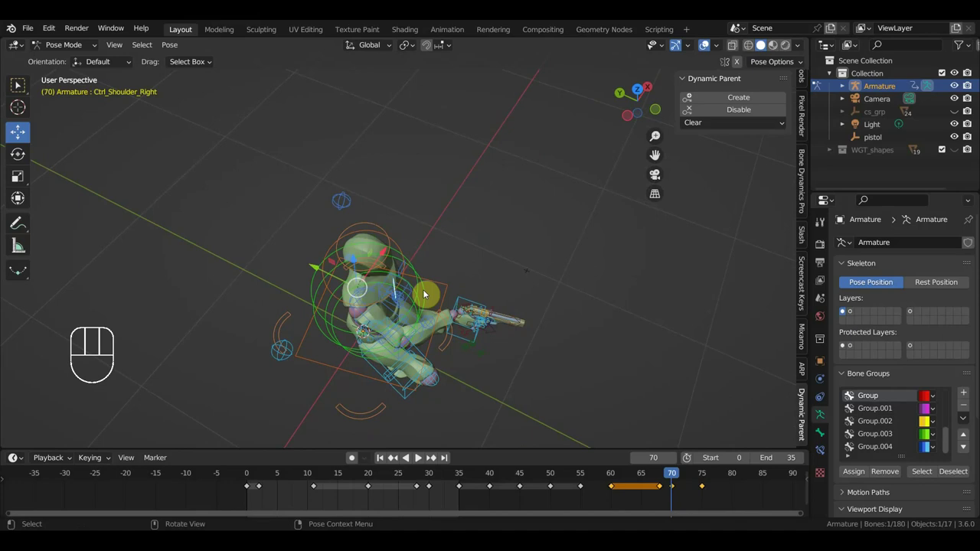
{"action": "left_click_drag", "start_coordinate": [543, 336], "coordinate": [552, 342]}
{"action": "key", "text": "KP_7"}
{"action": "key", "text": "r"}
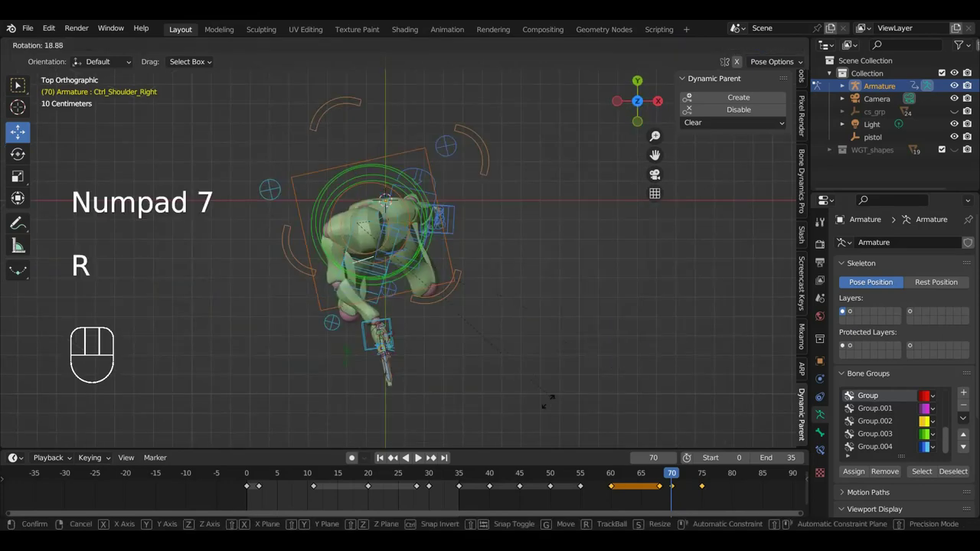
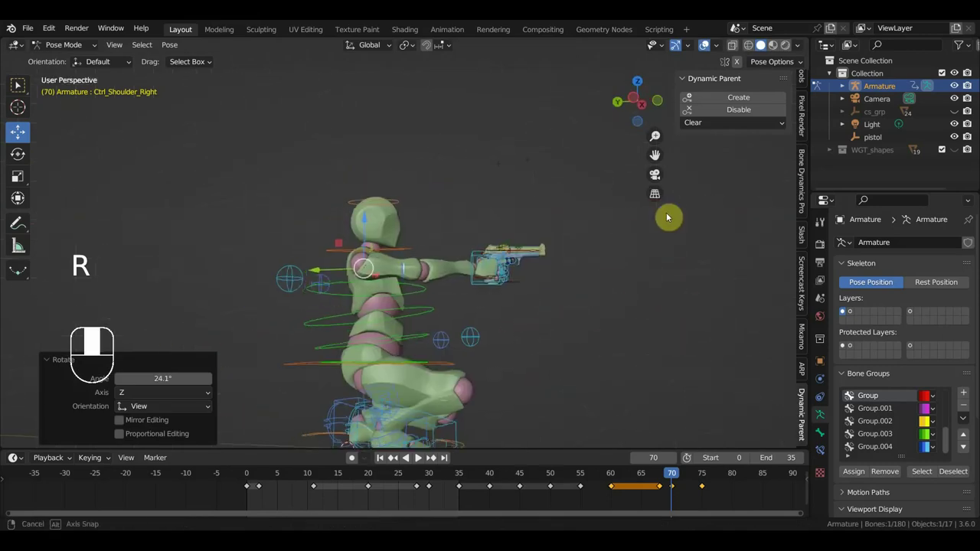
Rotate the lower spine and chest controls to angle the upper body toward the target
{"action": "left_click", "coordinate": [294, 363]}
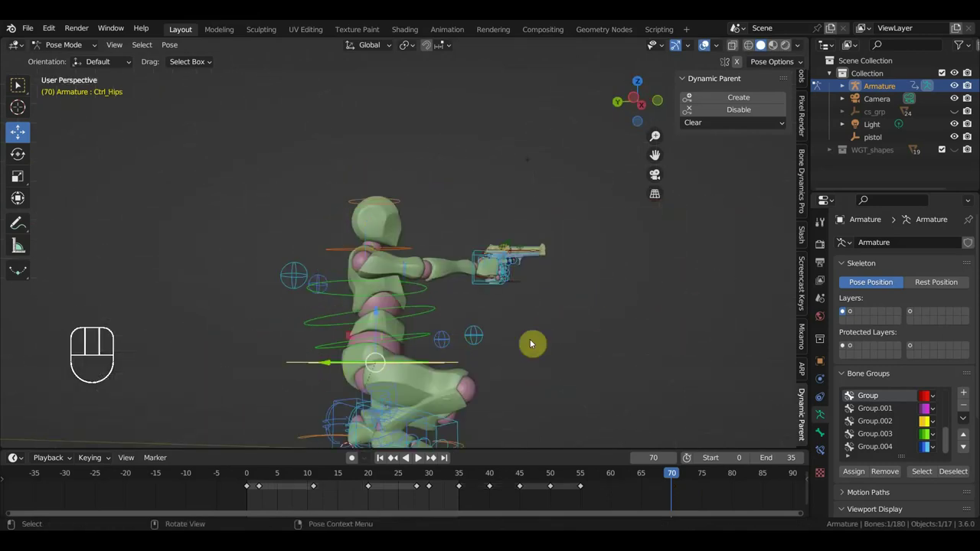
{"action": "left_click", "coordinate": [420, 293]}
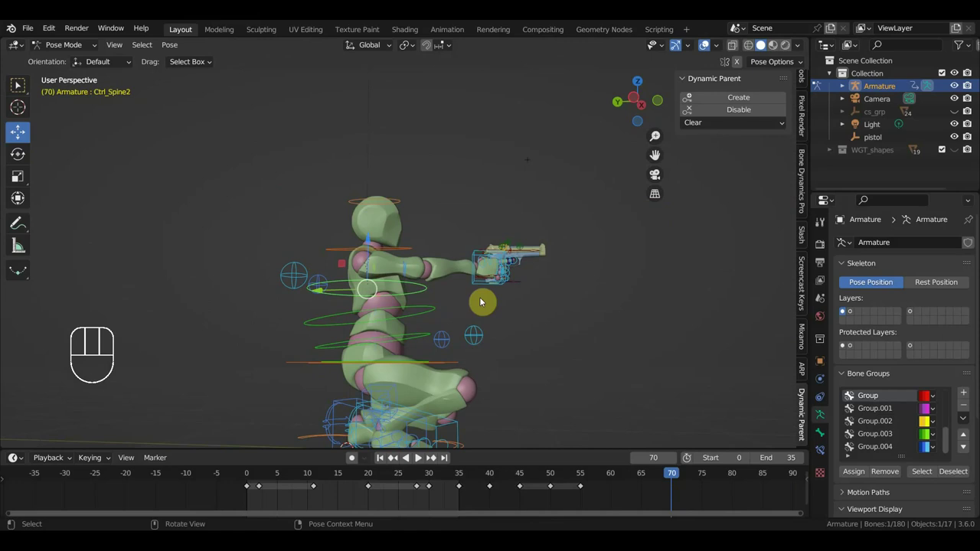
{"action": "key", "text": "r"}
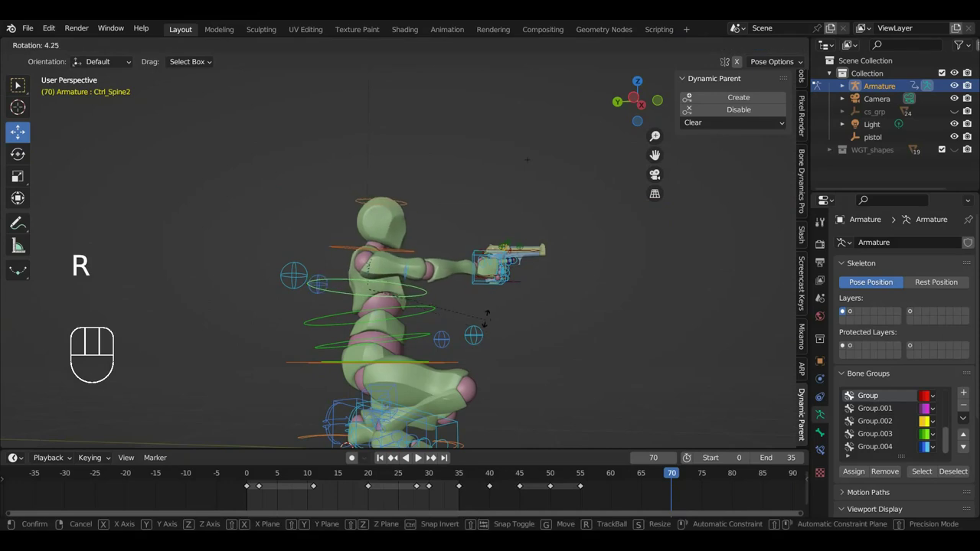
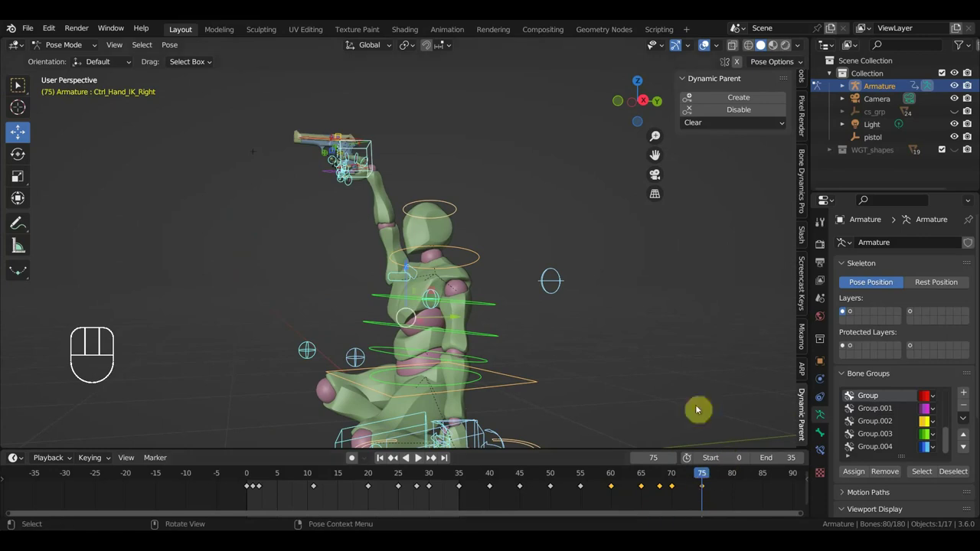
Move the raised hand control down toward aiming height from a side view at frame 75
{"action": "left_click", "coordinate": [372, 147]}
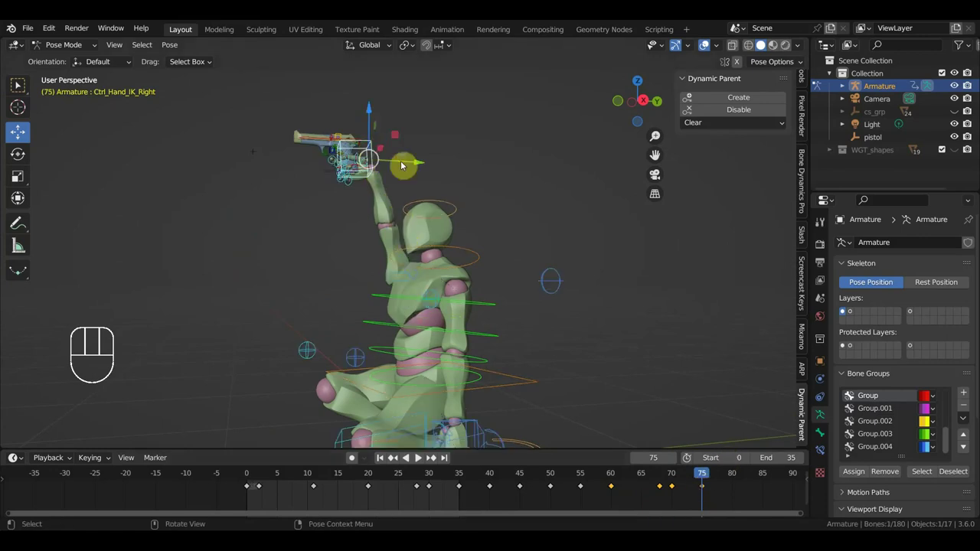
{"action": "key", "text": "KP_3"}
{"action": "key", "text": "g"}
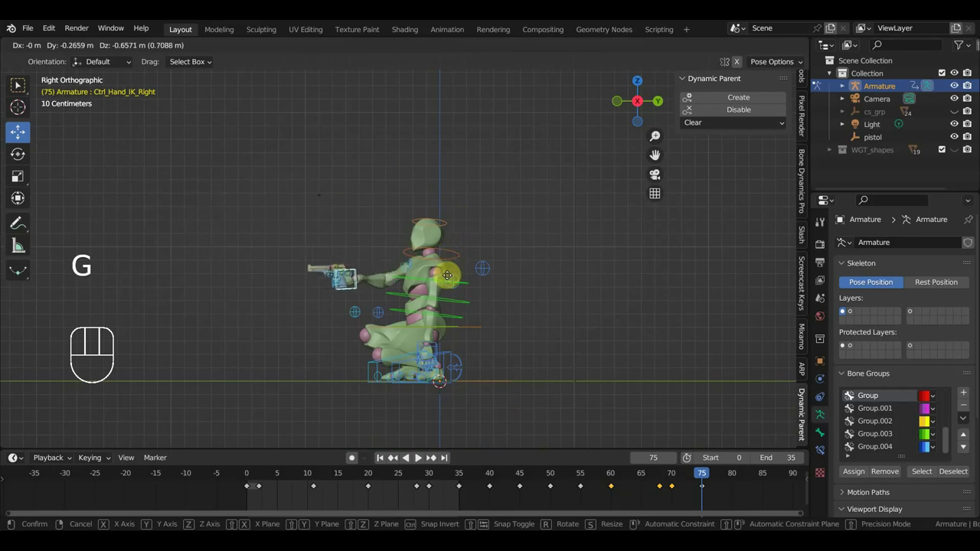
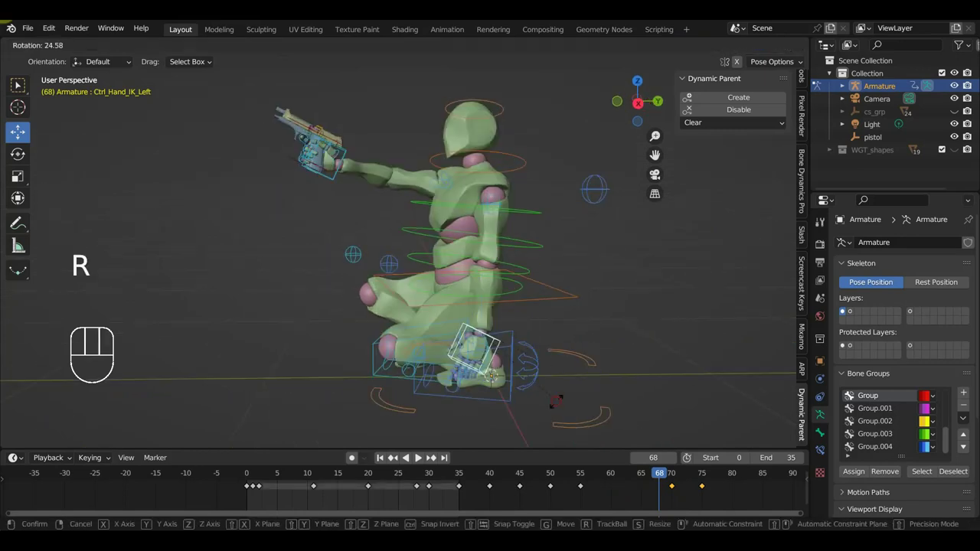
Move the foot control into place and key location and rotation of all bones at frame 68
{"action": "key", "text": "g"}
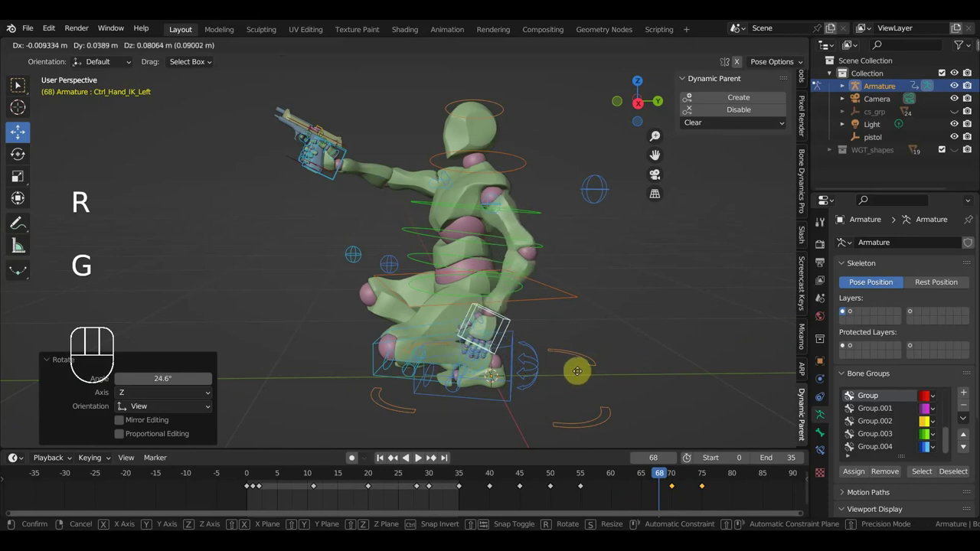
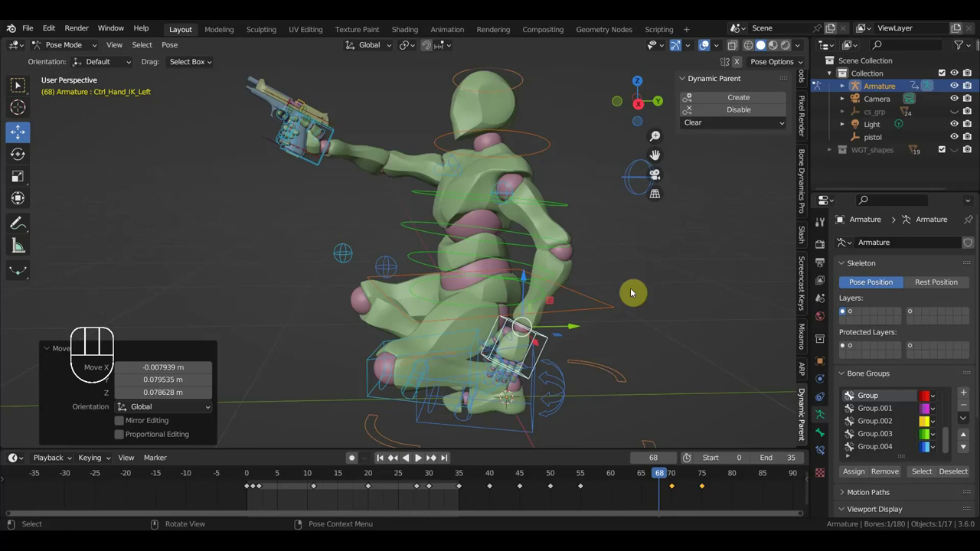
{"action": "key", "text": "a"}
{"action": "key", "text": "i"}
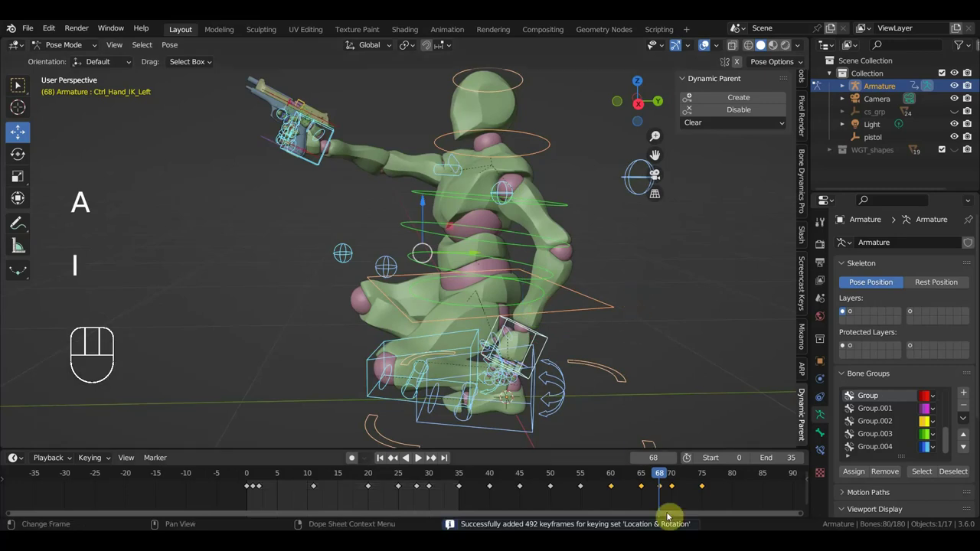
Scrub the timeline to check the motion, land on frame 75 and select the hip control
{"action": "left_click", "coordinate": [675, 477]}
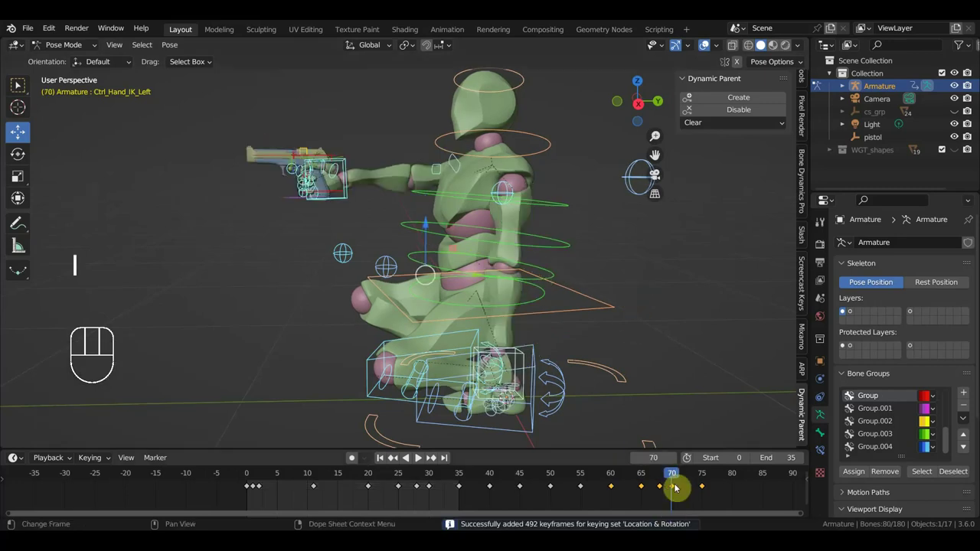
{"action": "left_click_drag", "start_coordinate": [679, 500], "coordinate": [672, 482]}
{"action": "key", "text": "Delete"}
{"action": "left_click_drag", "start_coordinate": [681, 478], "coordinate": [702, 507]}
{"action": "left_click", "coordinate": [606, 309]}
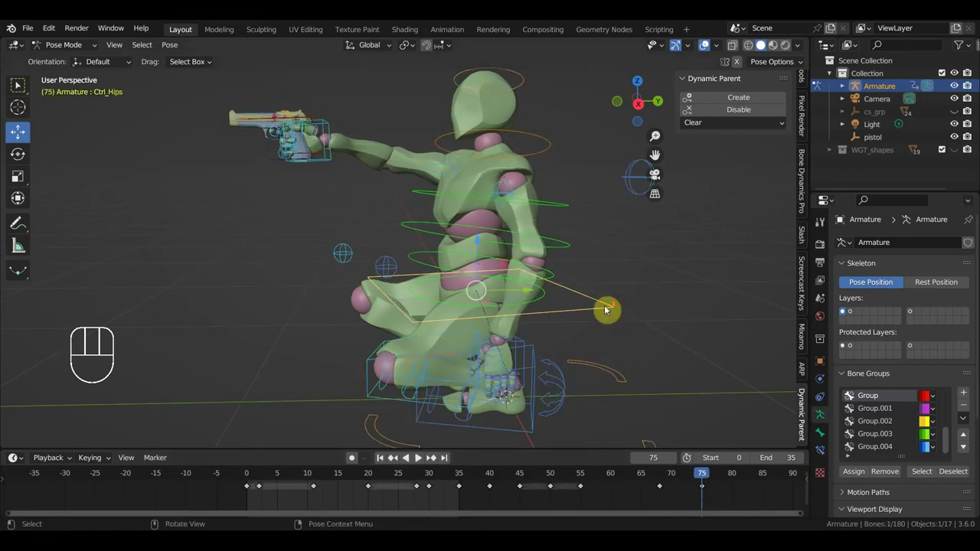
Adjust the crouch from the side: rotate and shift the spine, reposition the foot, tilt the torso
{"action": "middle_click", "coordinate": [379, 211]}
{"action": "left_click", "coordinate": [356, 146]}
{"action": "key", "text": "KP_3"}
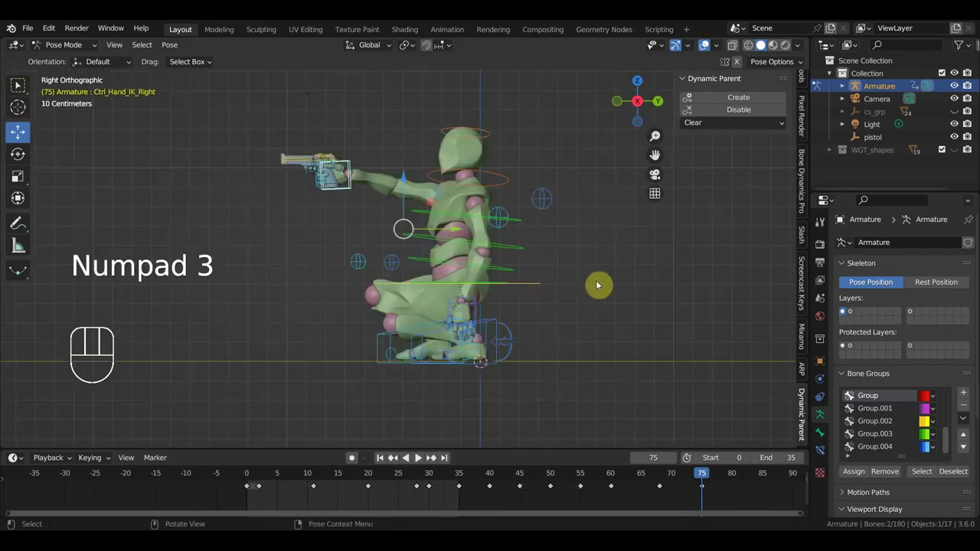
{"action": "key", "text": "r"}
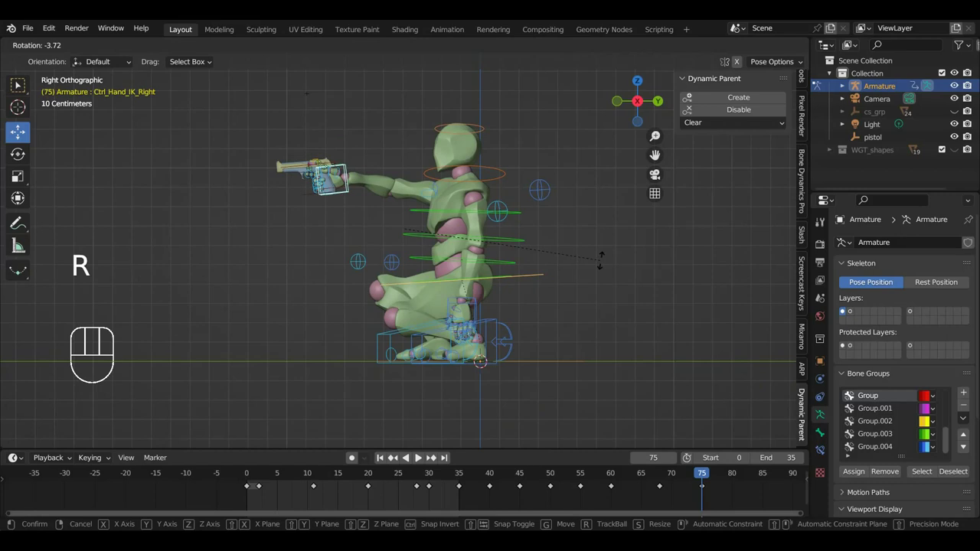
{"action": "key", "text": "g"}
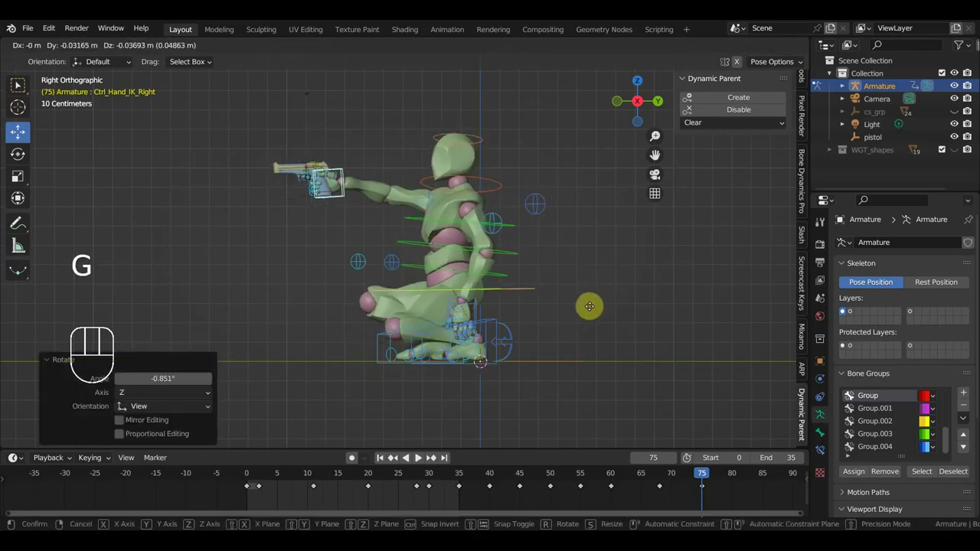
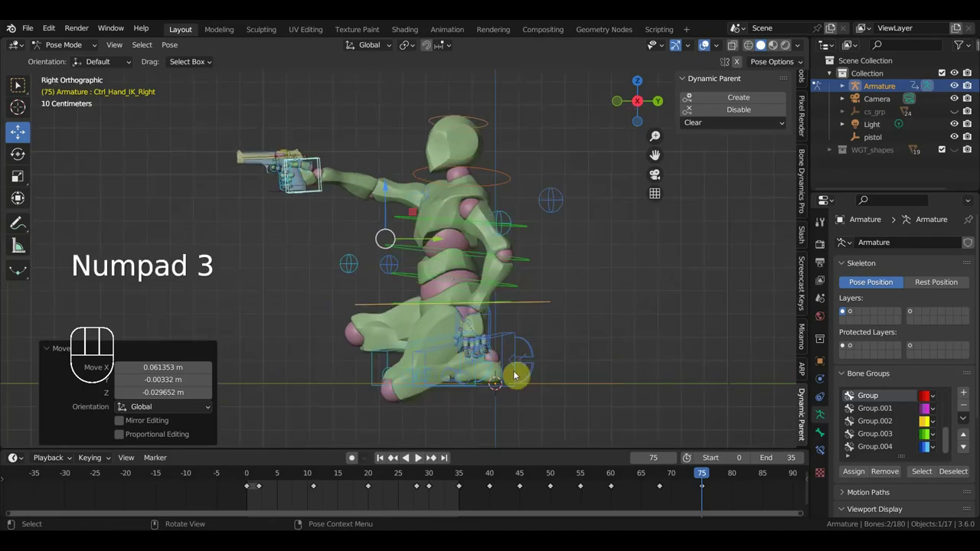
{"action": "key", "text": "g"}
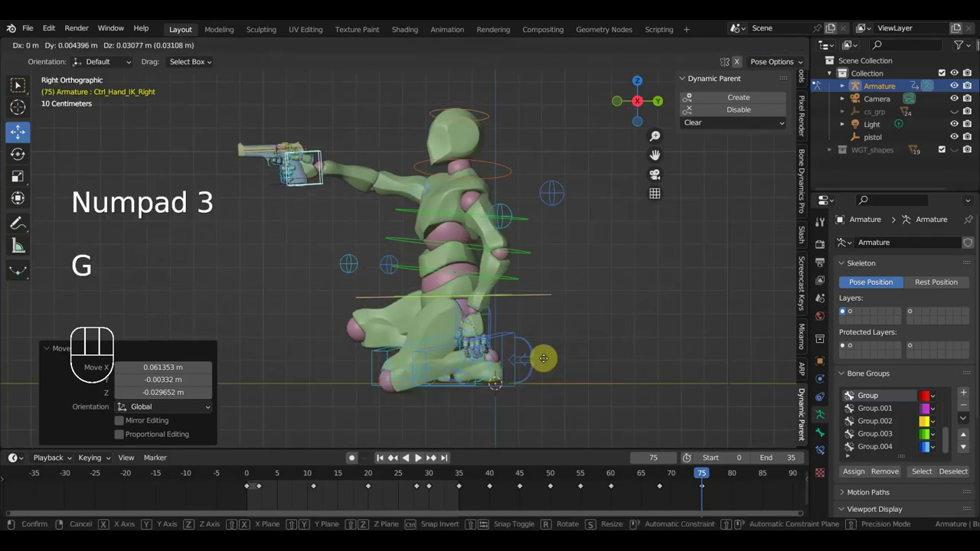
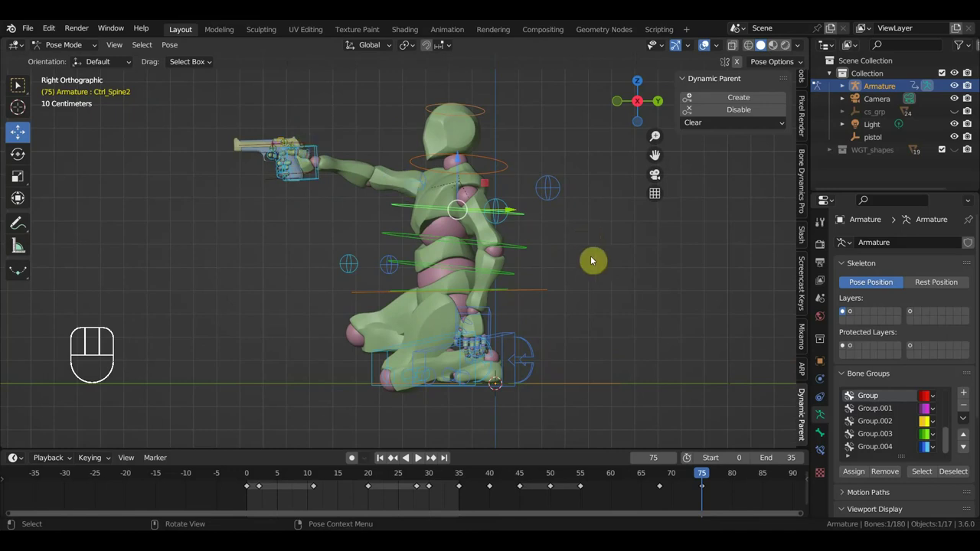
{"action": "key", "text": "r"}
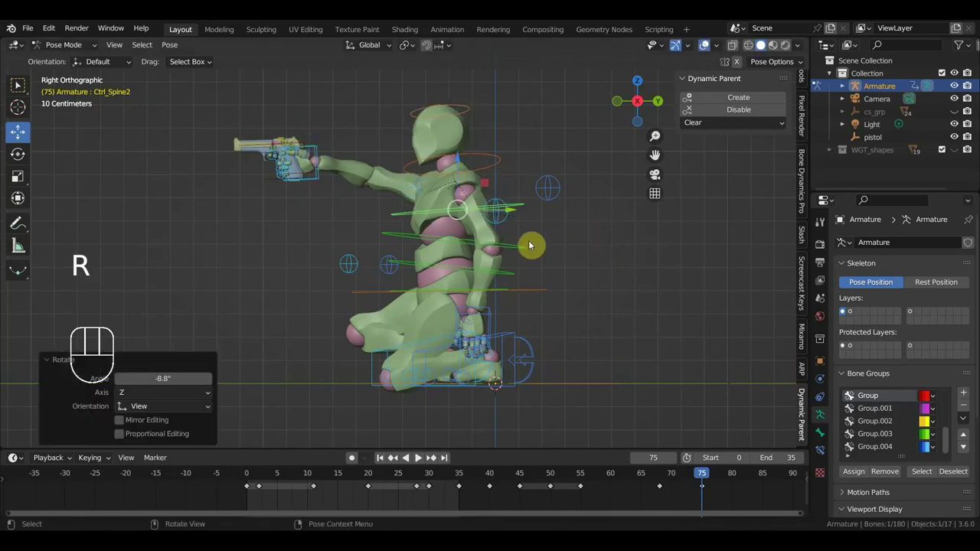
{"action": "key", "text": "r"}
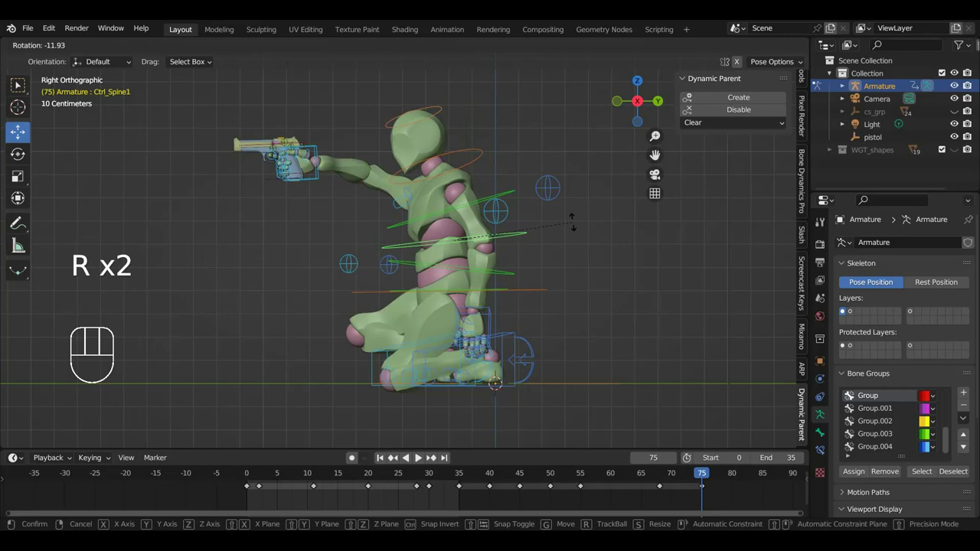
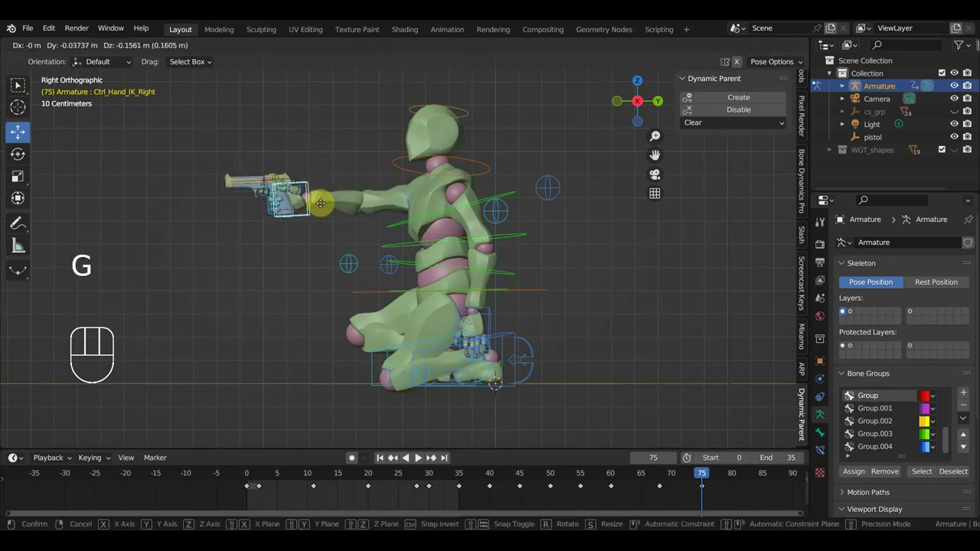
Lower the reaching hand control down beside the knee at frame 75
{"action": "key", "text": "r"}
{"action": "key", "text": "g"}
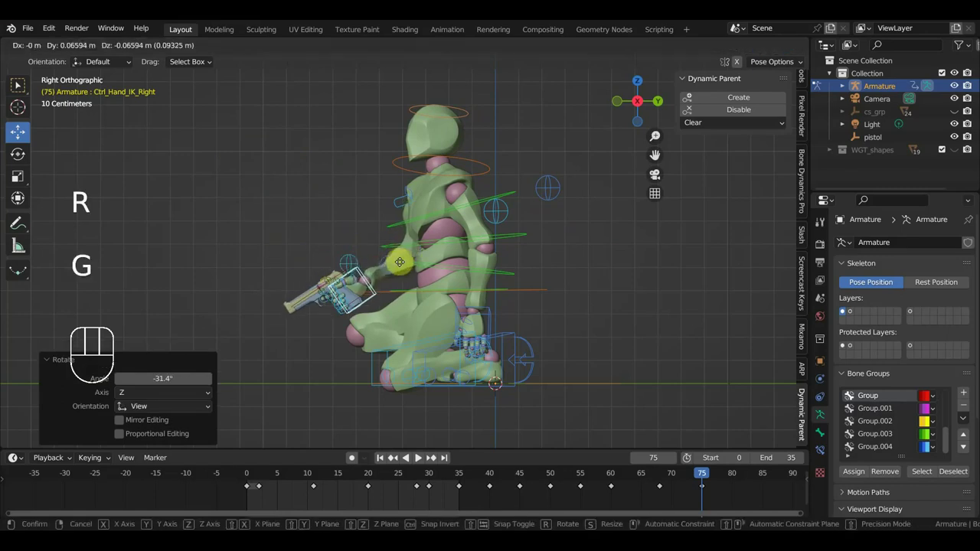
{"action": "scroll", "scroll_direction": "up", "scroll_amount": 3}
{"action": "left_click_drag", "start_coordinate": [454, 290], "coordinate": [569, 349]}
{"action": "scroll", "scroll_direction": "down", "scroll_amount": 3}
{"action": "key", "text": "g"}
{"action": "scroll", "scroll_direction": "up", "scroll_amount": 3}
{"action": "left_click_drag", "start_coordinate": [525, 338], "coordinate": [529, 300]}
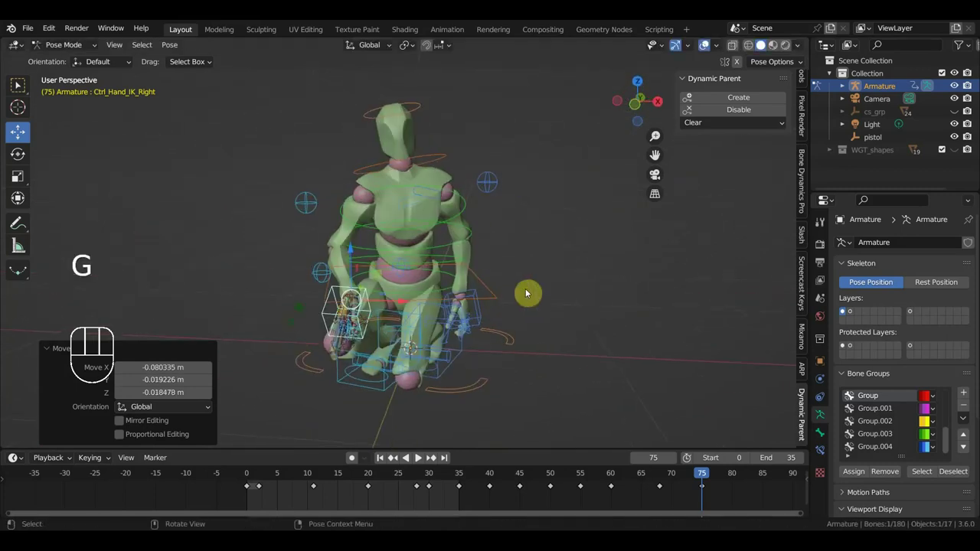
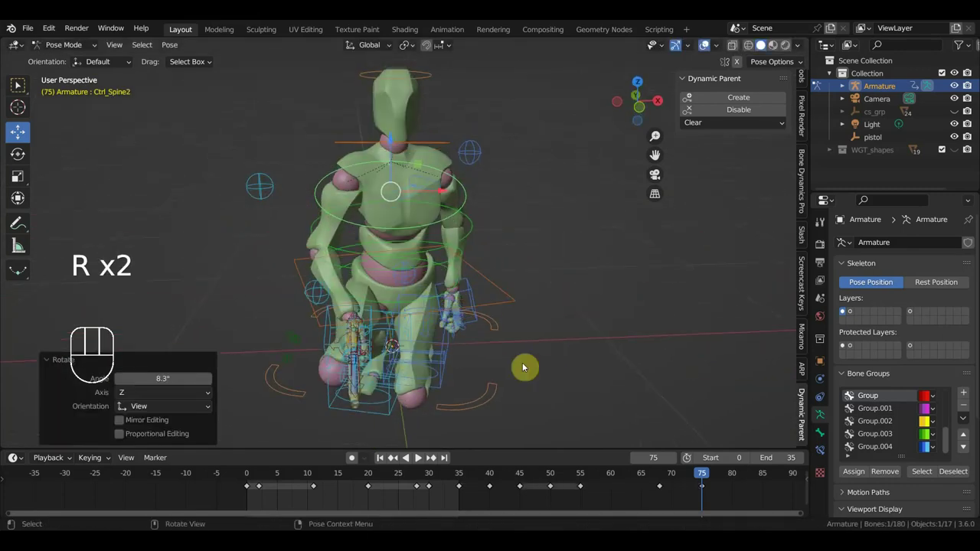
From a front view, shift the knee control into place
{"action": "middle_click", "coordinate": [458, 411]}
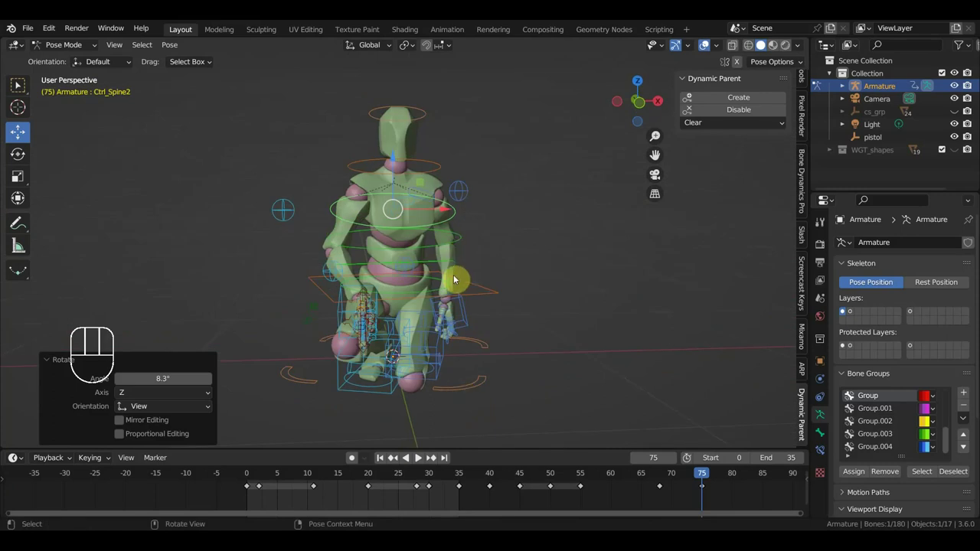
{"action": "left_click_drag", "start_coordinate": [404, 373], "coordinate": [379, 341]}
{"action": "left_click", "coordinate": [393, 267]}
{"action": "left_click", "coordinate": [392, 272]}
{"action": "middle_click", "coordinate": [417, 328]}
{"action": "key", "text": "g"}
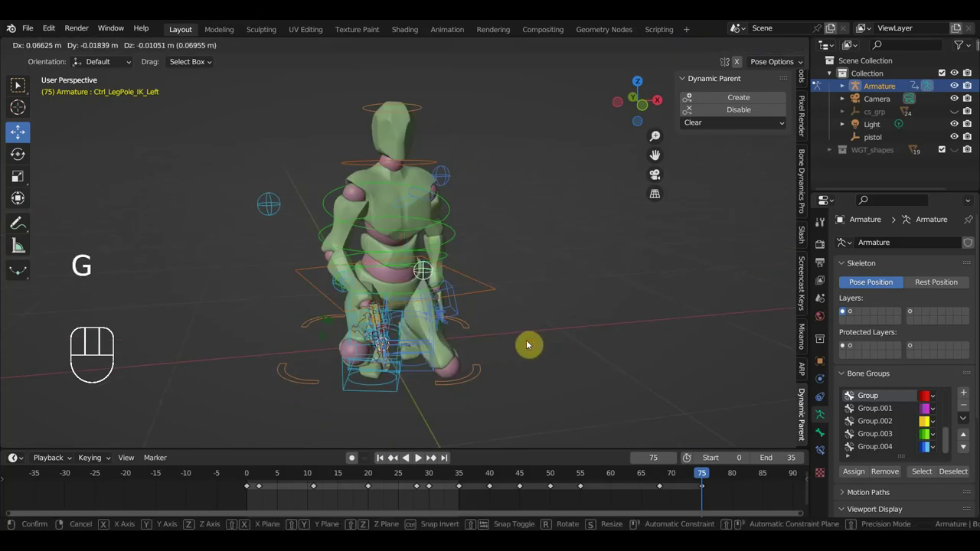
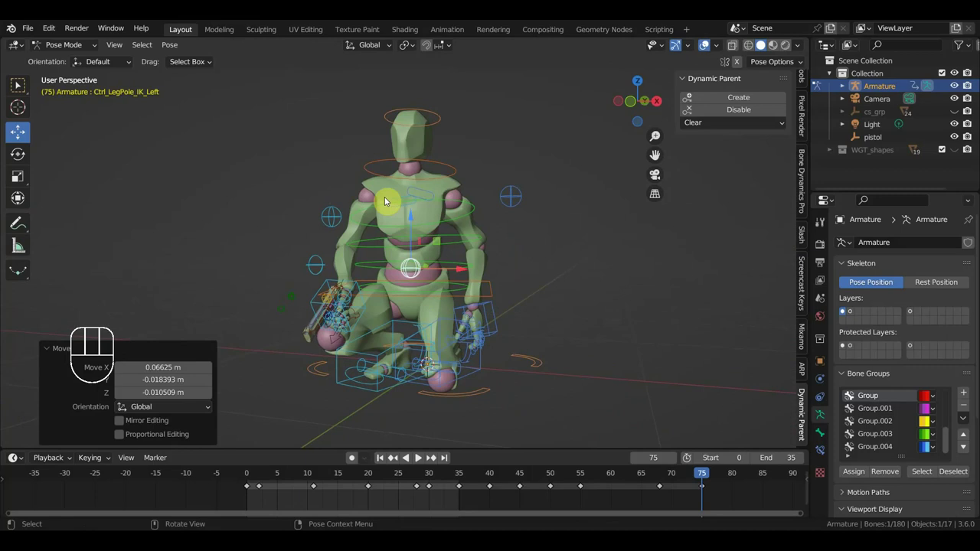
Rotate the chest control and move the hip control to correct the crouching pose
{"action": "left_click", "coordinate": [389, 200]}
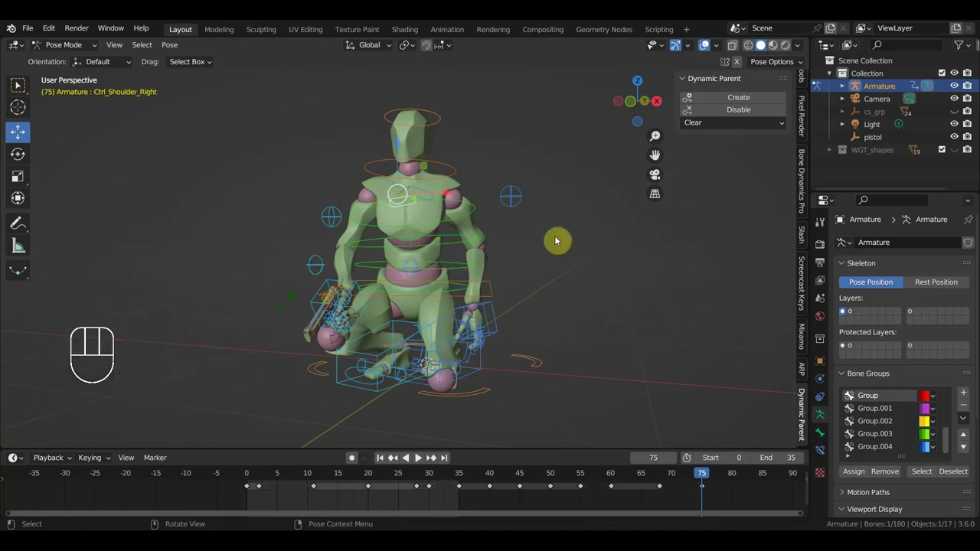
{"action": "key", "text": "r"}
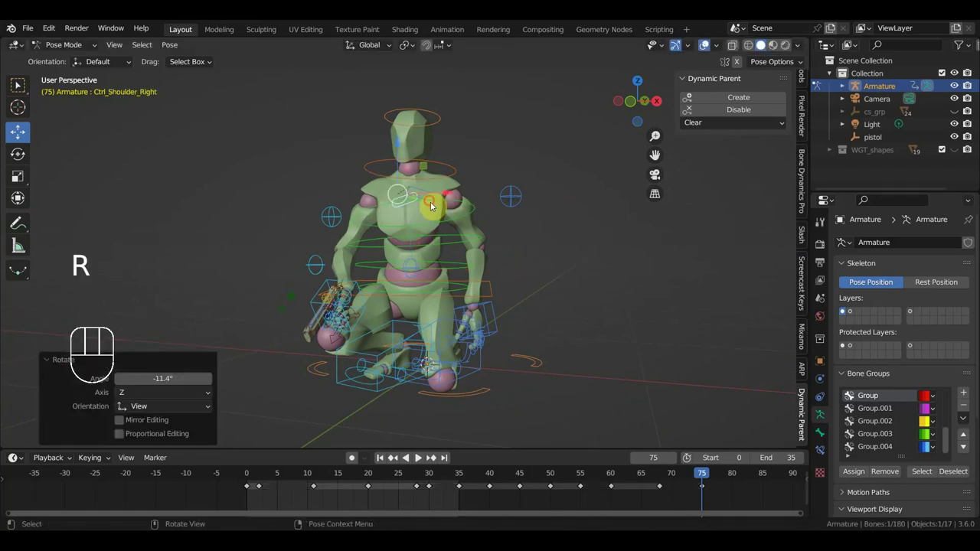
{"action": "key", "text": "r"}
{"action": "middle_click", "coordinate": [450, 334]}
{"action": "left_click", "coordinate": [507, 324]}
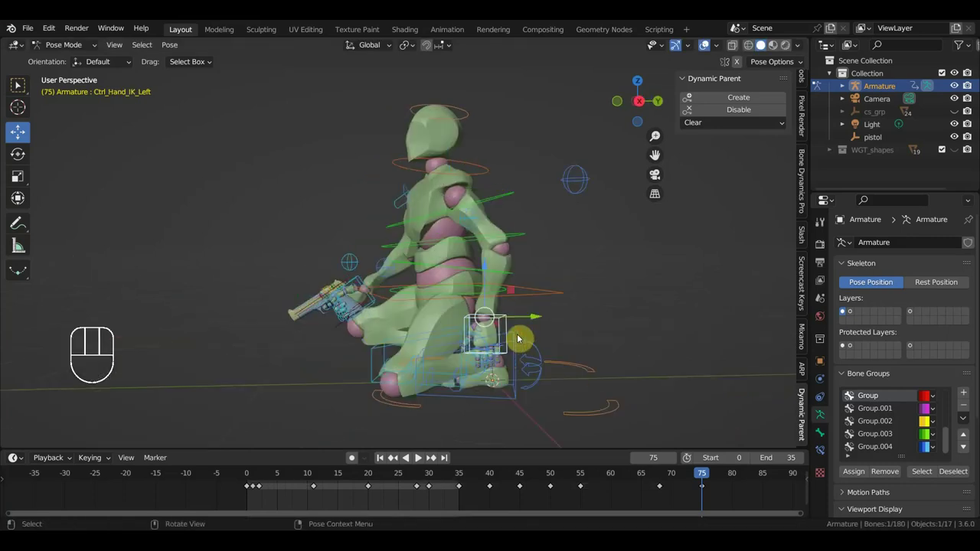
{"action": "key", "text": "g"}
{"action": "key", "text": "r"}
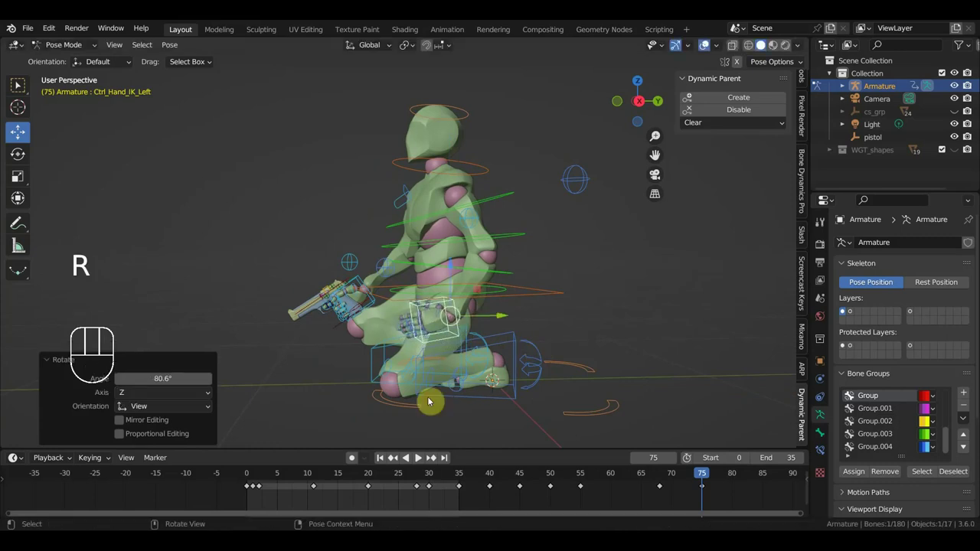
{"action": "key", "text": "g"}
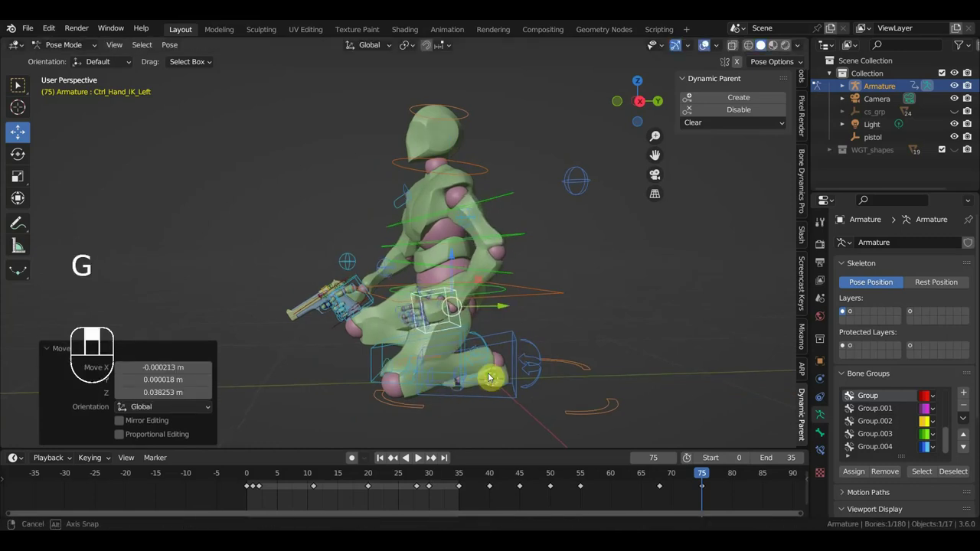
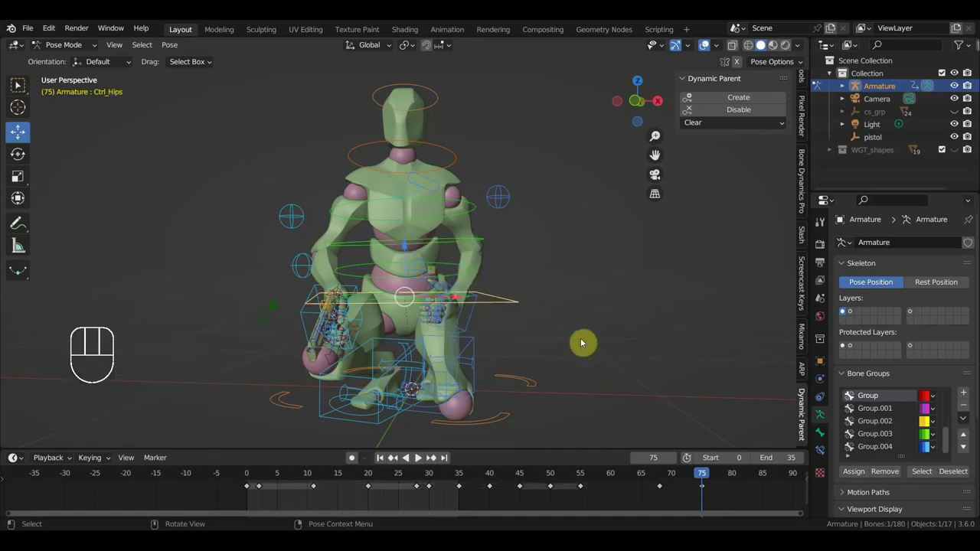
Key location and rotation of all rig bones at frame 75 and scrub back to frame 8
{"action": "key", "text": "r"}
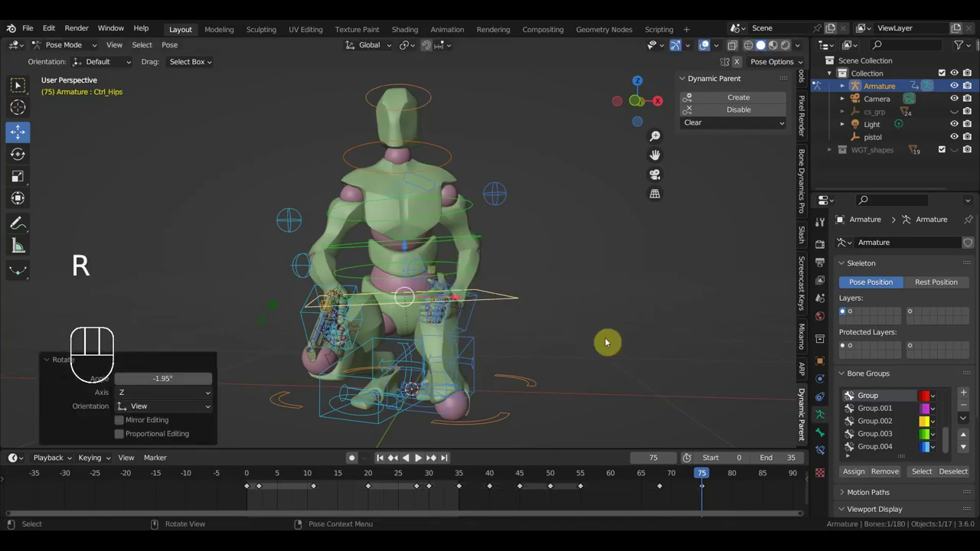
{"action": "left_click", "coordinate": [468, 210]}
{"action": "key", "text": "r"}
{"action": "key", "text": "a"}
{"action": "key", "text": "i"}
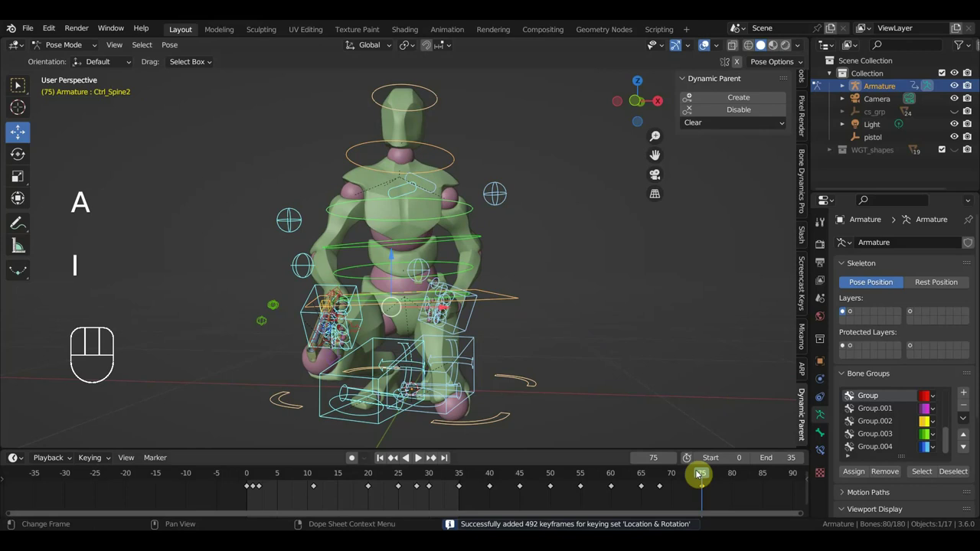
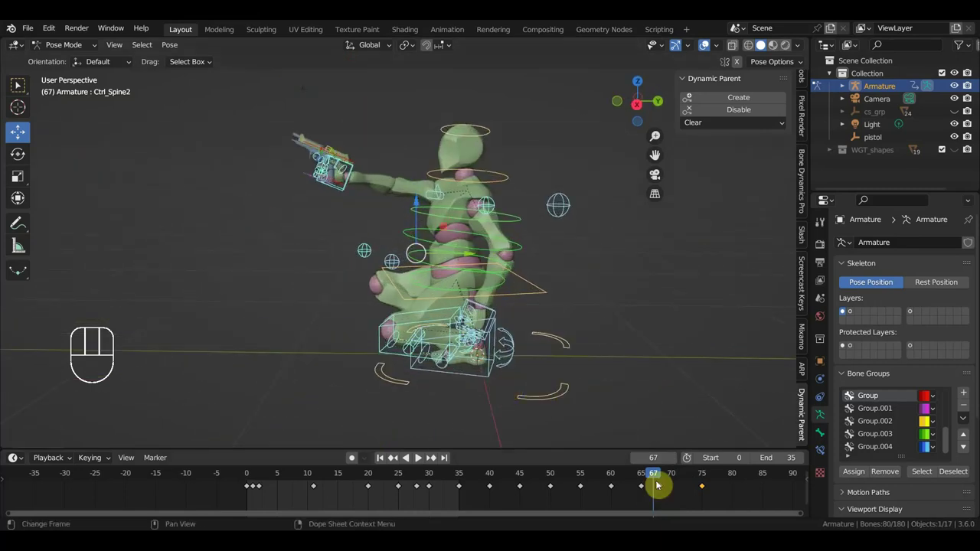
{"action": "left_click_drag", "start_coordinate": [673, 477], "coordinate": [298, 470]}
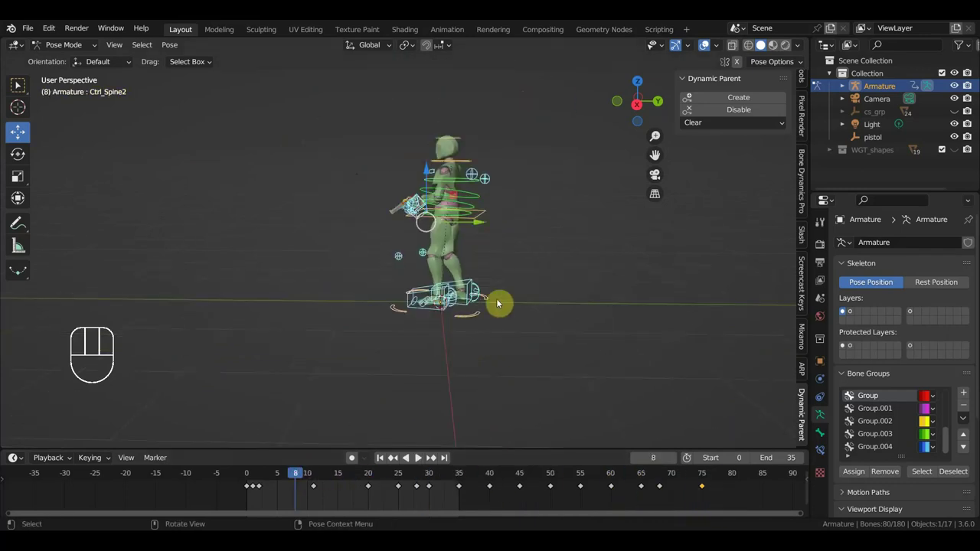
Preview the animation with rig controls hidden and stop playback at frame 1
{"action": "key", "text": "KP_3"}
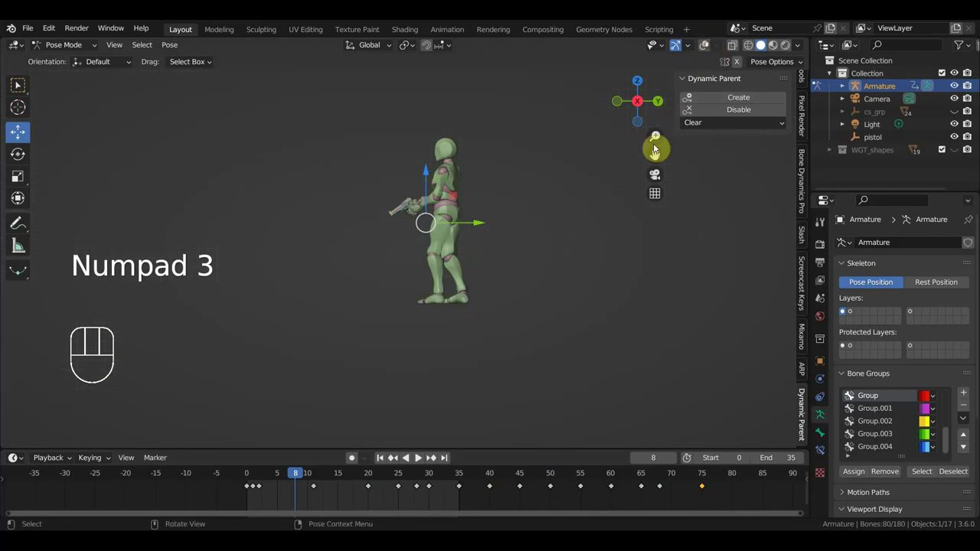
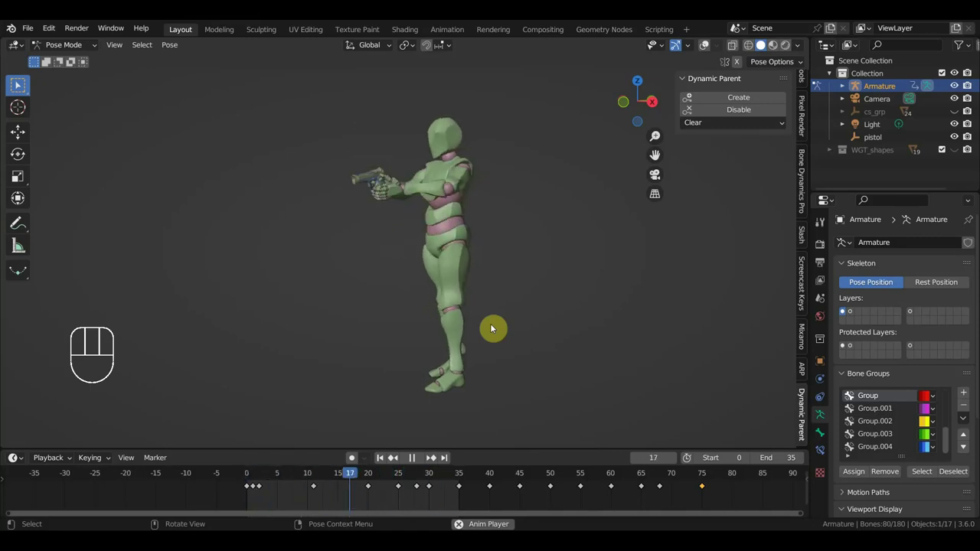
{"action": "key", "text": "space"}
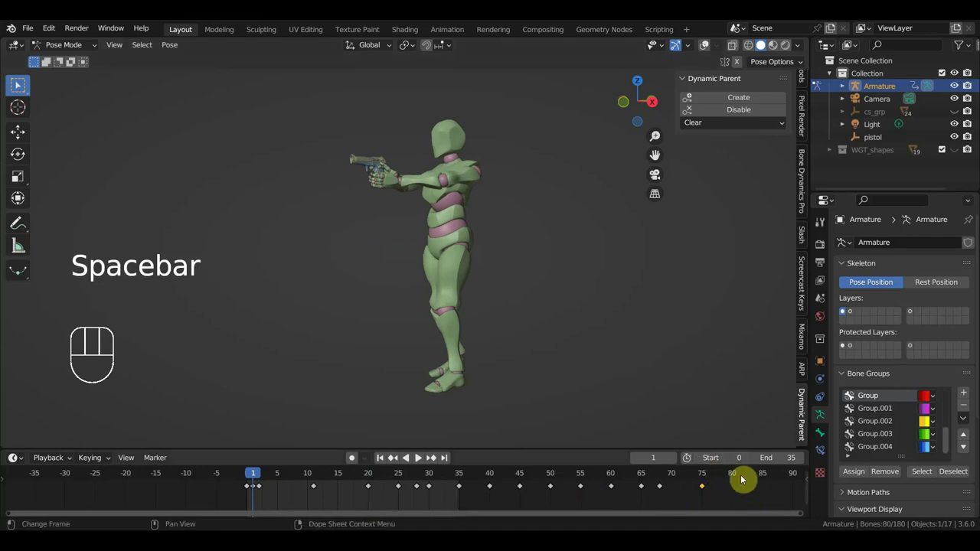
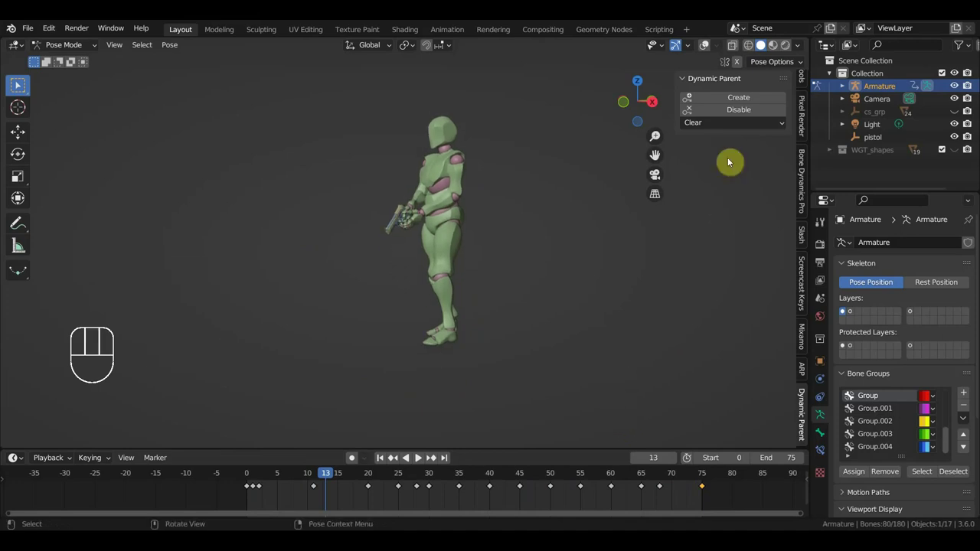
Scale the keyframes after frame 40 apart in time so the animation runs to frame 92
{"action": "left_click", "coordinate": [707, 50]}
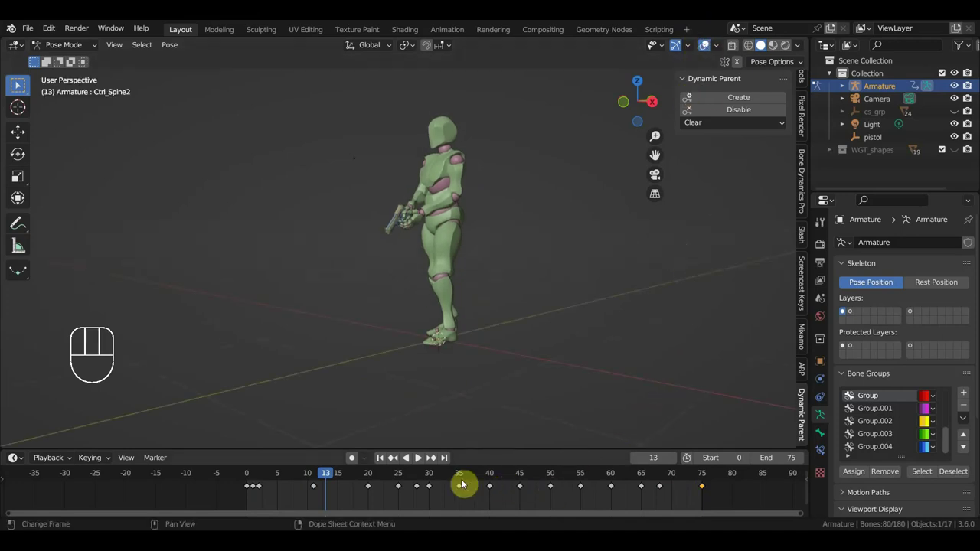
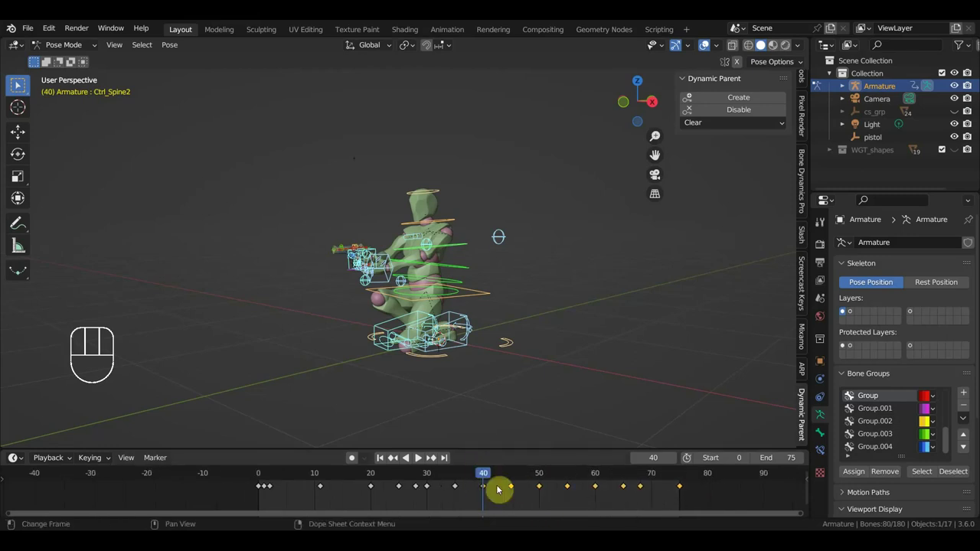
{"action": "key", "text": "s"}
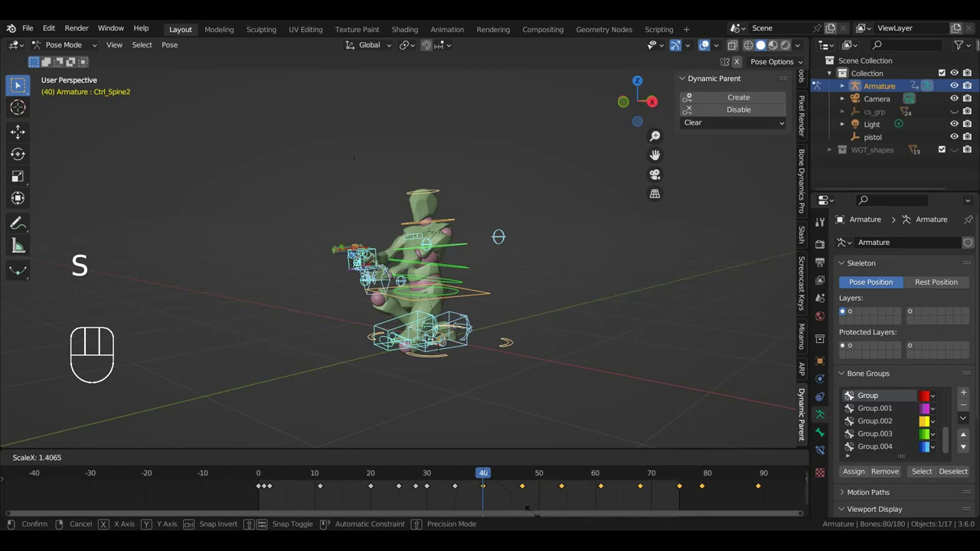
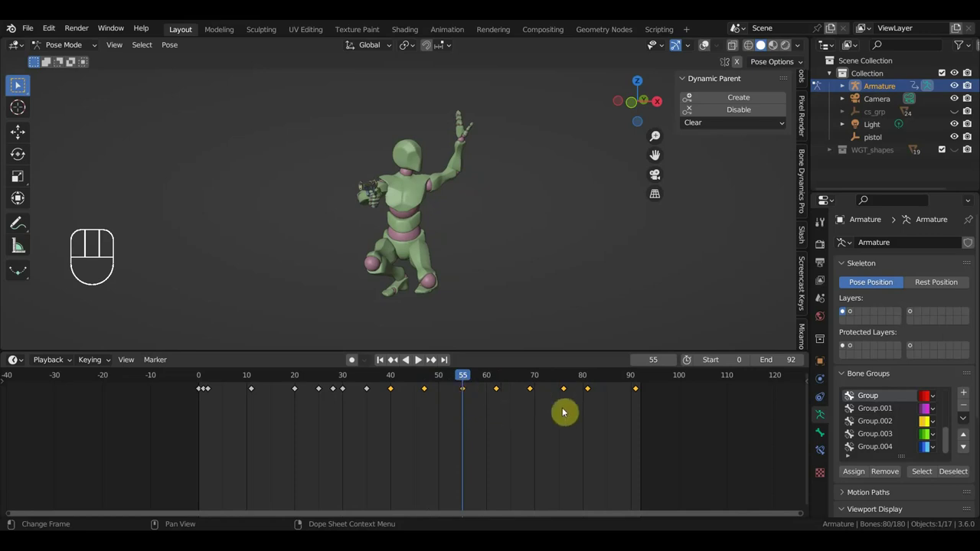
Scrub through the crouch to frame 93, show the rig controls again and pan to later frames
{"action": "left_click_drag", "start_coordinate": [686, 429], "coordinate": [558, 384]}
{"action": "left_click", "coordinate": [585, 381]}
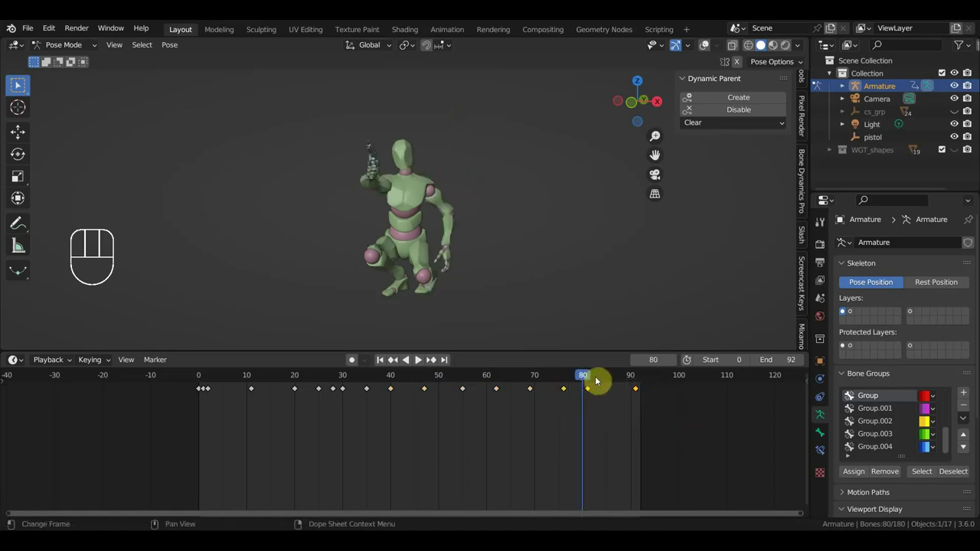
{"action": "left_click_drag", "start_coordinate": [586, 380], "coordinate": [645, 397]}
{"action": "left_click_drag", "start_coordinate": [679, 436], "coordinate": [557, 388]}
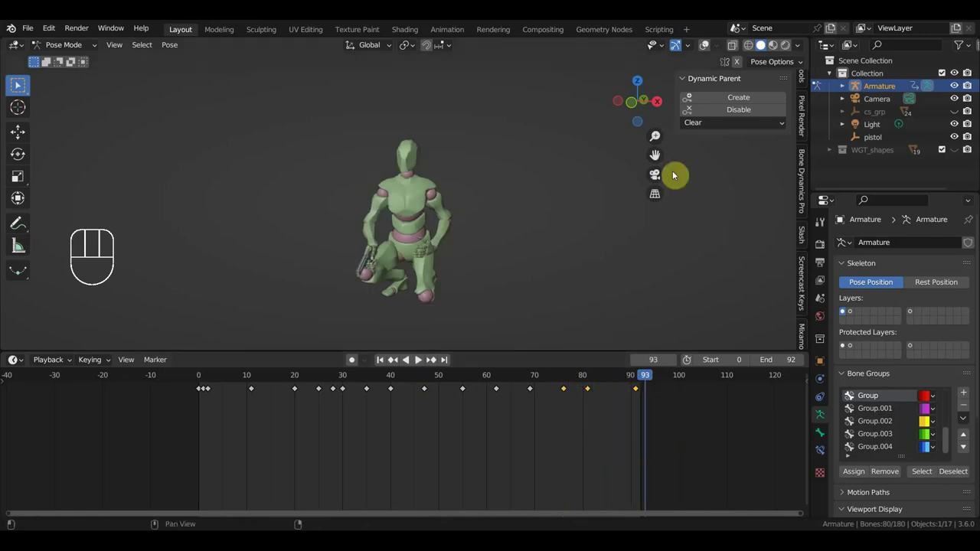
{"action": "left_click", "coordinate": [706, 46]}
{"action": "middle_click", "coordinate": [551, 238]}
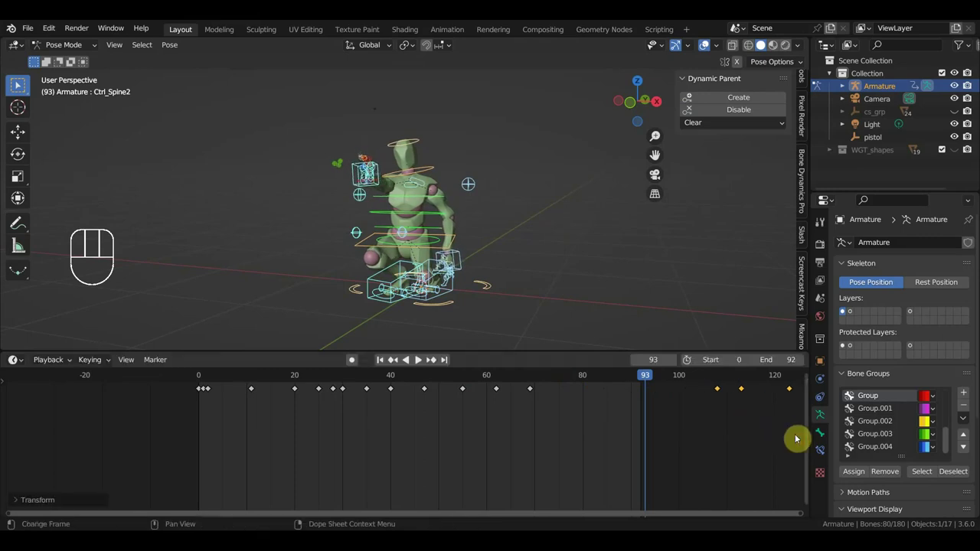
Scrub around frame 61 and revert the earlier keyframe shift
{"action": "left_click", "coordinate": [497, 381]}
{"action": "left_click_drag", "start_coordinate": [508, 379], "coordinate": [494, 417]}
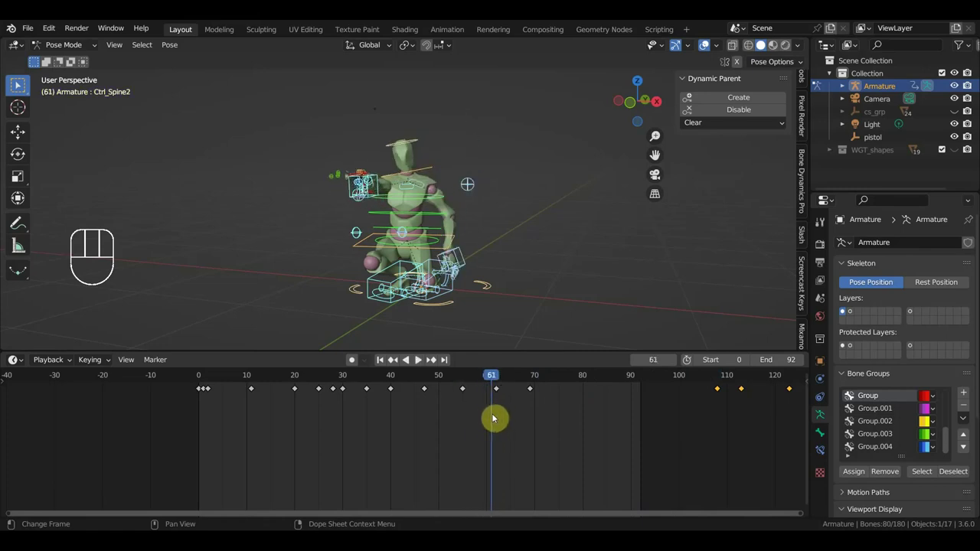
{"action": "left_click", "coordinate": [532, 390]}
{"action": "left_click_drag", "start_coordinate": [533, 380], "coordinate": [535, 390]}
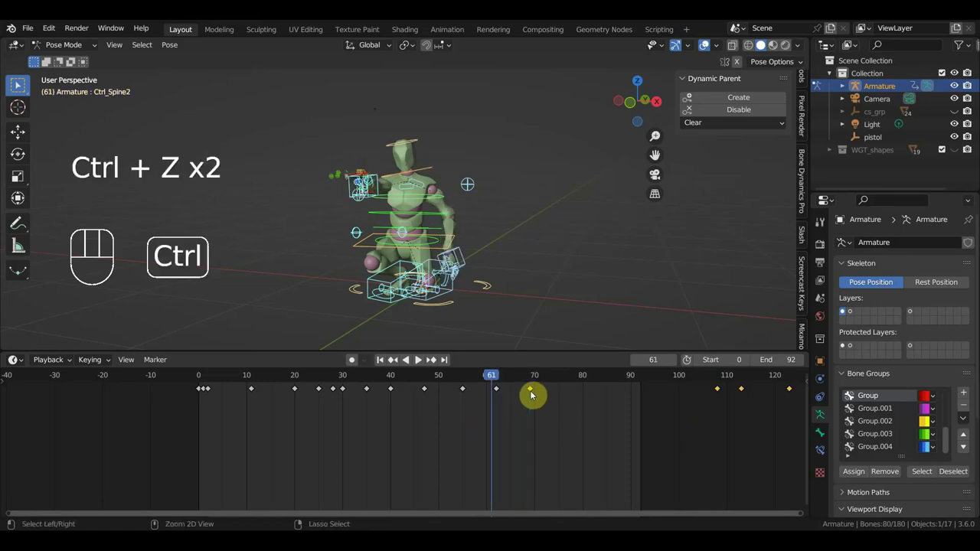
{"action": "key", "text": "ctrl+z"}
{"action": "key", "text": "ctrl+z"}
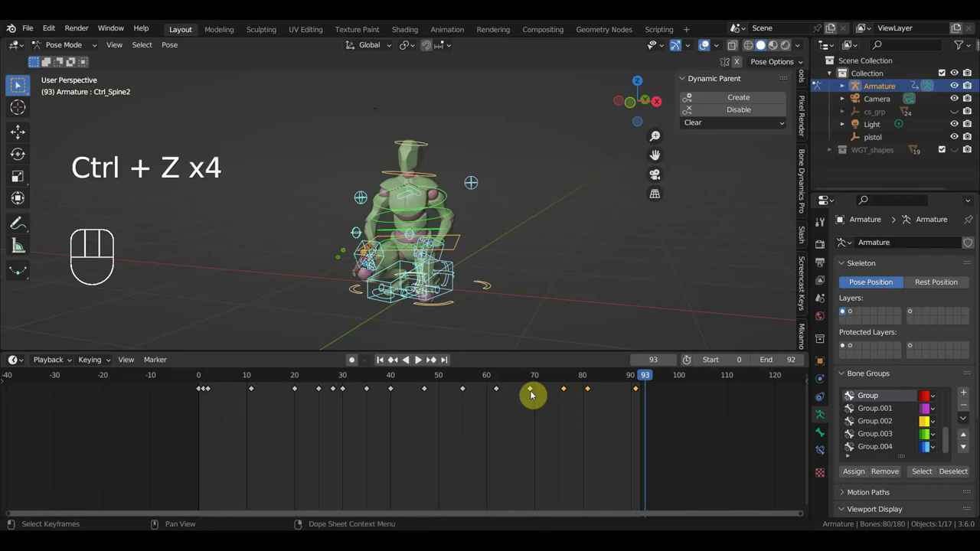
Move the later keyframes to around frame 100, leaving one pose key near frame 70
{"action": "left_click_drag", "start_coordinate": [694, 428], "coordinate": [524, 381]}
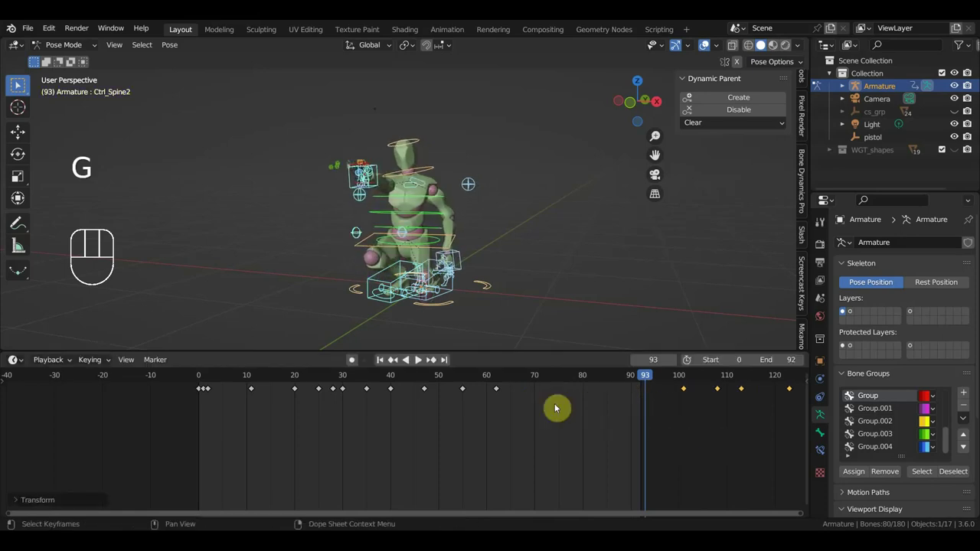
{"action": "left_click_drag", "start_coordinate": [521, 416], "coordinate": [453, 381]}
{"action": "left_click", "coordinate": [463, 377]}
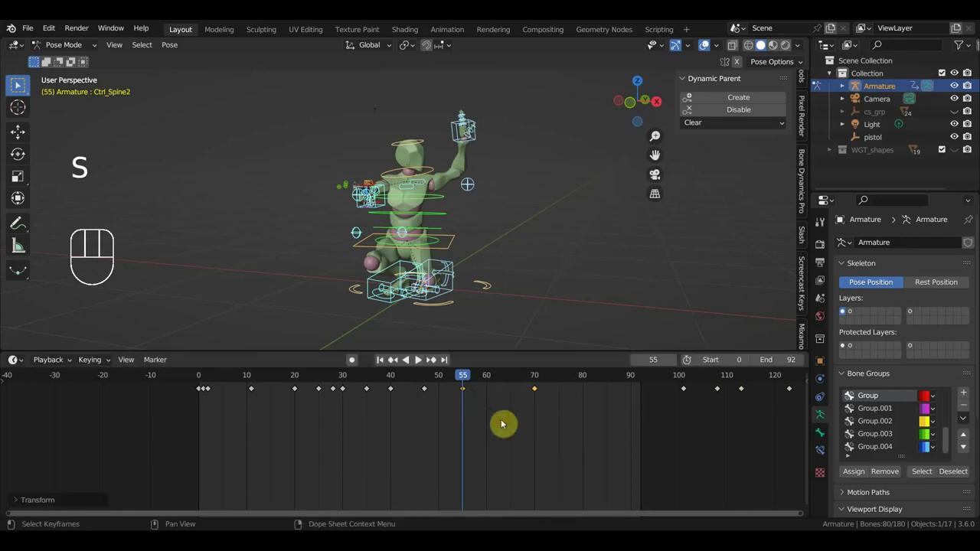
{"action": "left_click", "coordinate": [747, 434]}
{"action": "left_click", "coordinate": [735, 424]}
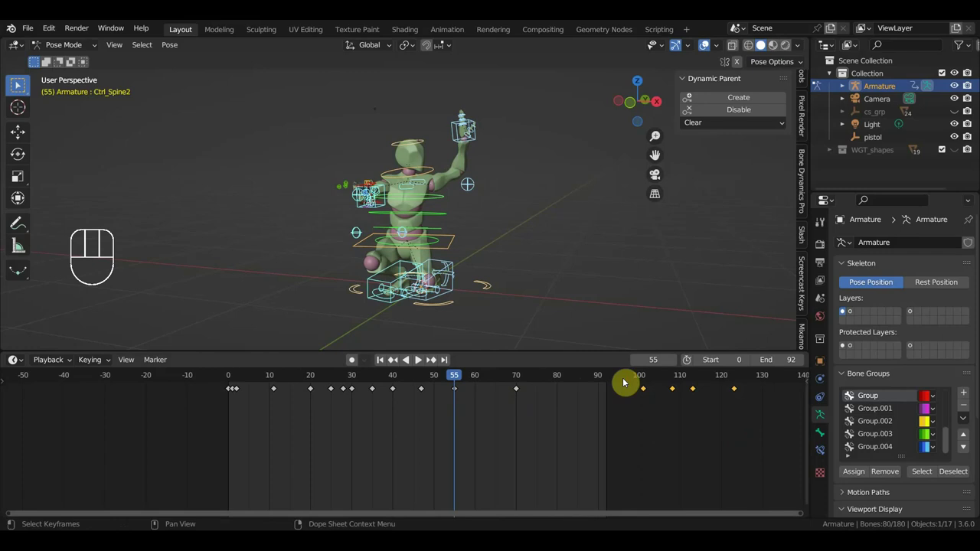
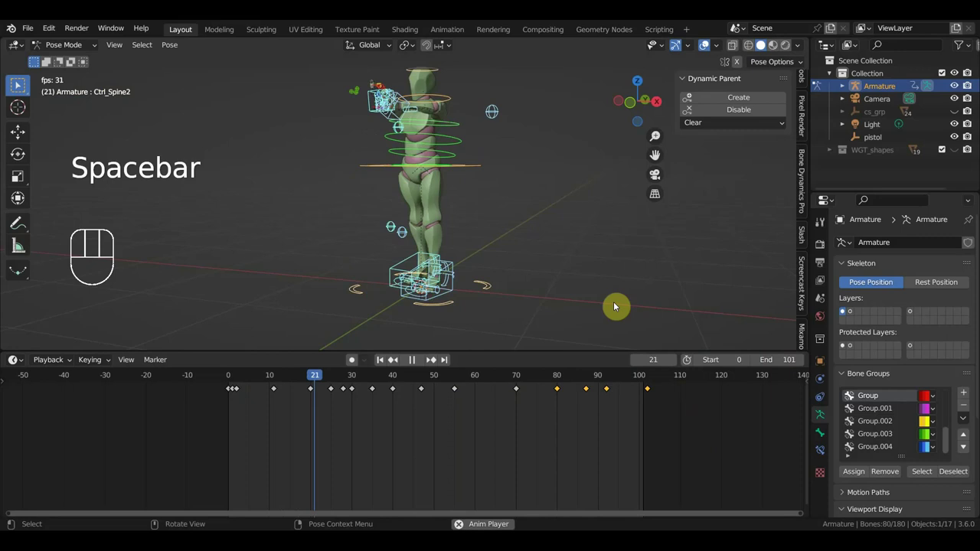
{"action": "left_click_drag", "start_coordinate": [575, 256], "coordinate": [582, 266]}
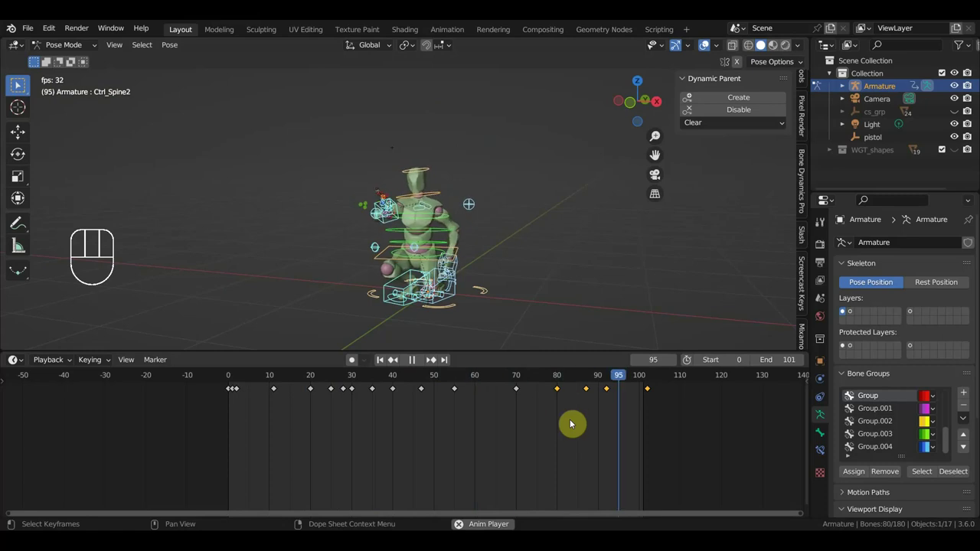
{"action": "key", "text": "space"}
{"action": "left_click_drag", "start_coordinate": [423, 379], "coordinate": [228, 404]}
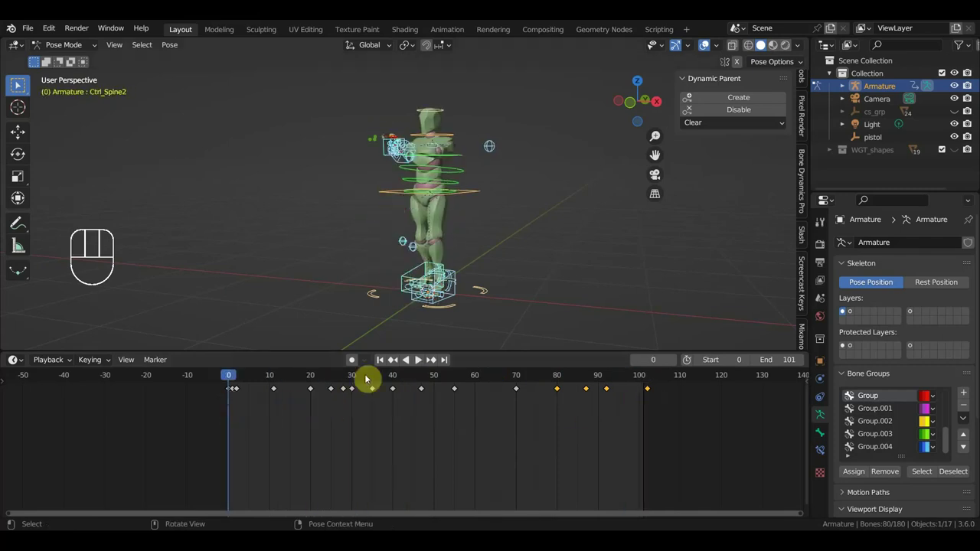
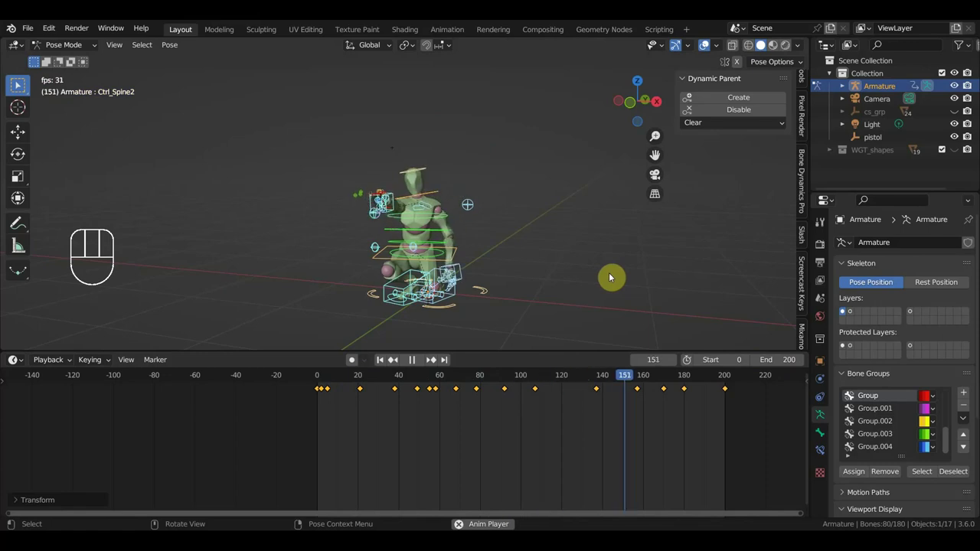
{"action": "key", "text": "space"}
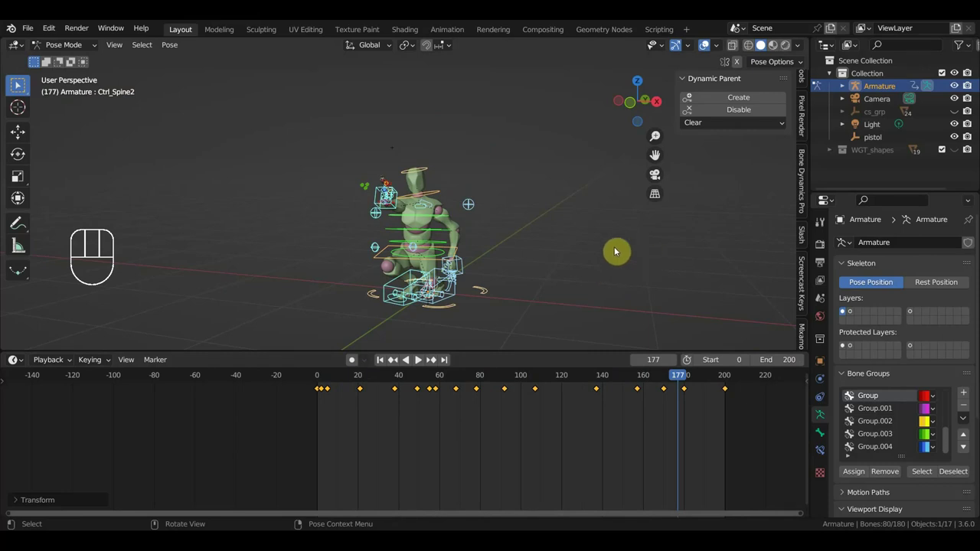
{"action": "key", "text": "space"}
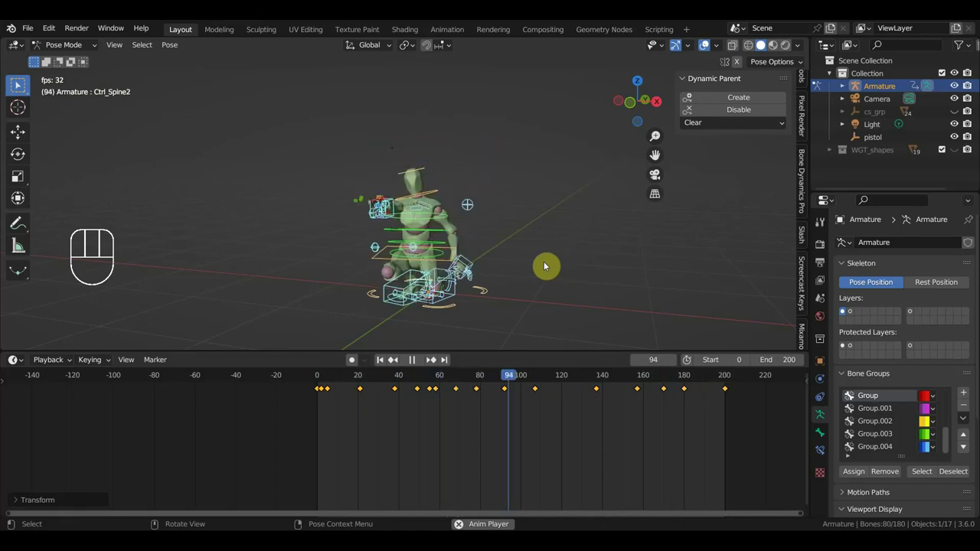
{"action": "key", "text": "space"}
{"action": "left_click_drag", "start_coordinate": [572, 258], "coordinate": [444, 255]}
{"action": "middle_click", "coordinate": [483, 182]}
{"action": "middle_click", "coordinate": [476, 186]}
{"action": "key", "text": "space"}
{"action": "key", "text": "KP_3"}
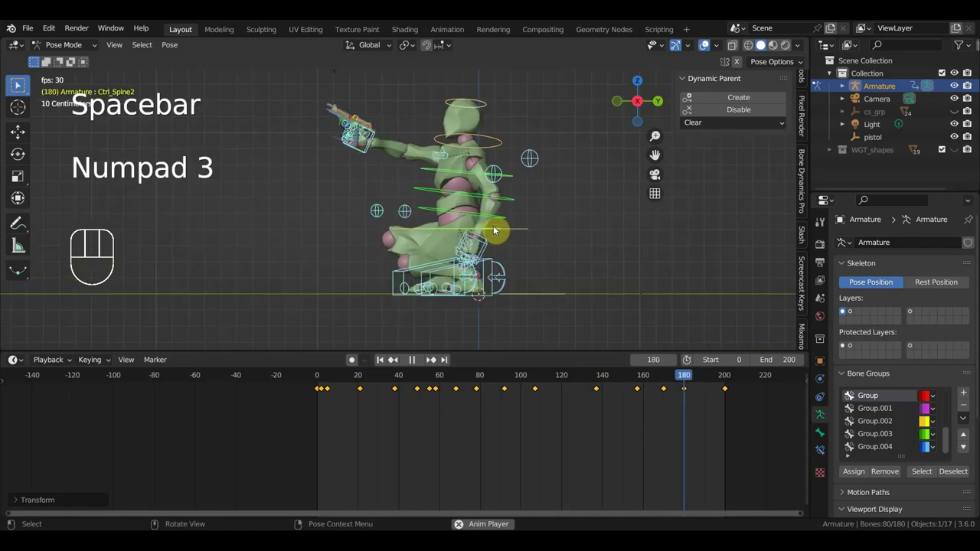
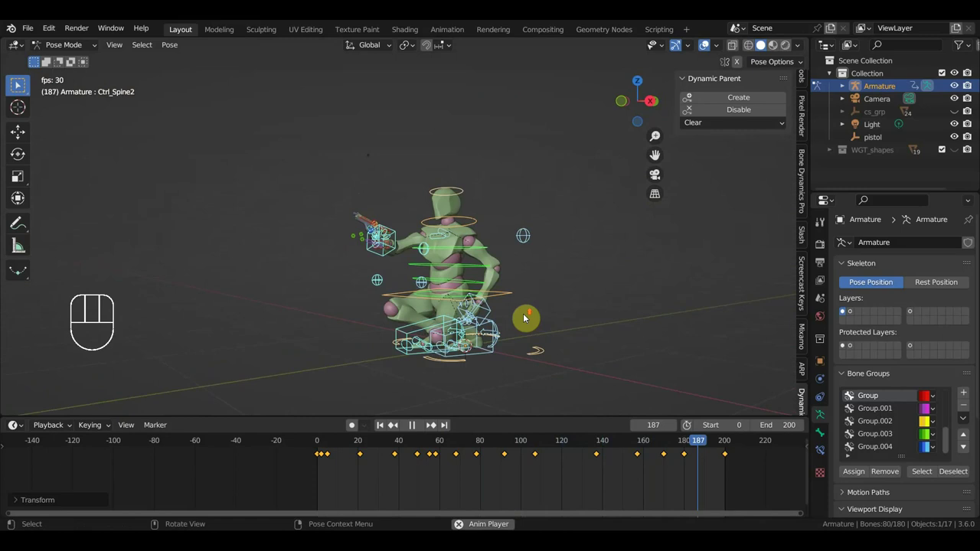
Rotate the free hand's control into a raised pose and keyframe the rig
{"action": "left_click_drag", "start_coordinate": [524, 317], "coordinate": [699, 323]}
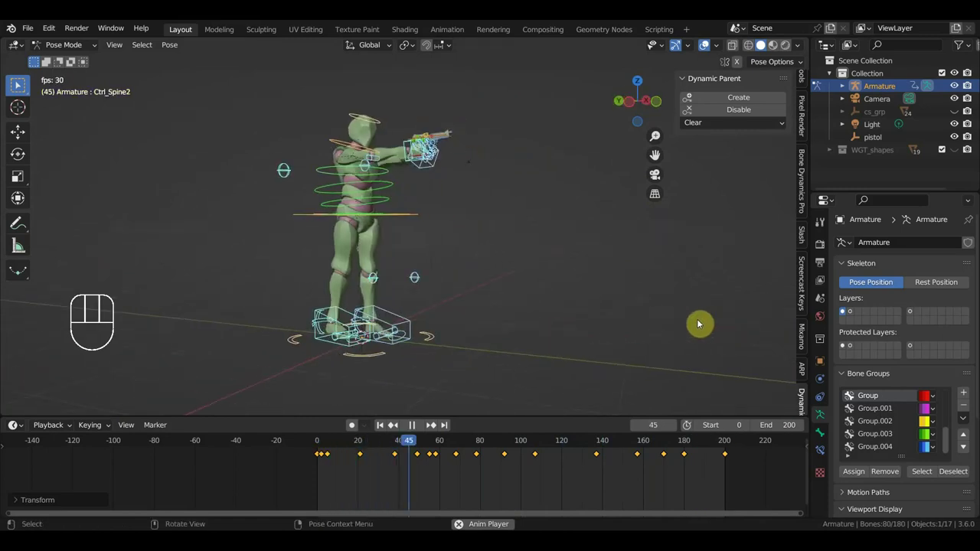
{"action": "left_click_drag", "start_coordinate": [556, 319], "coordinate": [593, 325]}
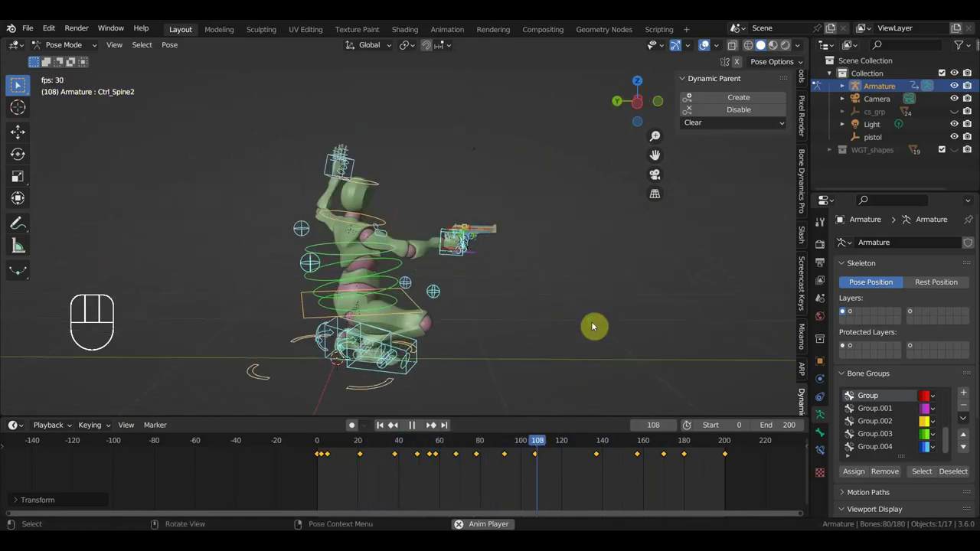
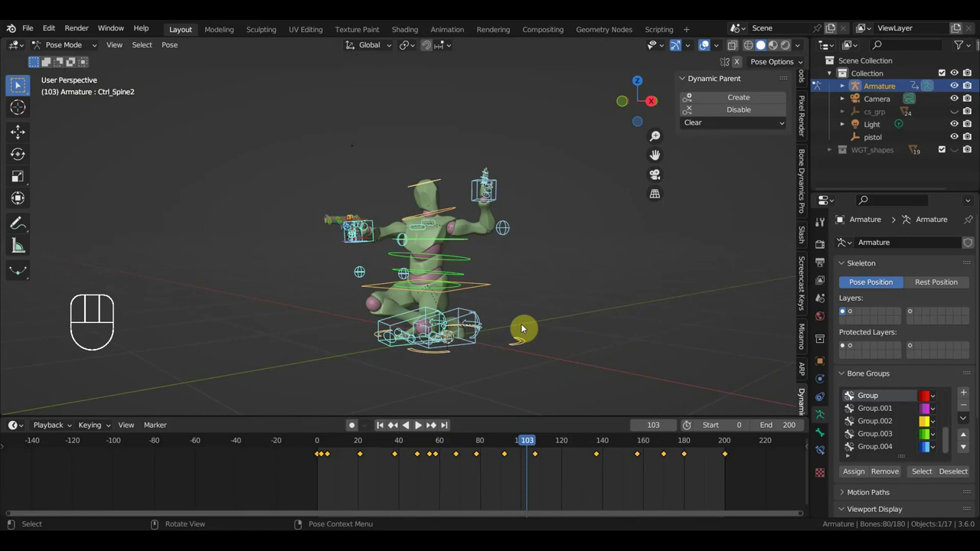
{"action": "left_click_drag", "start_coordinate": [554, 335], "coordinate": [517, 339]}
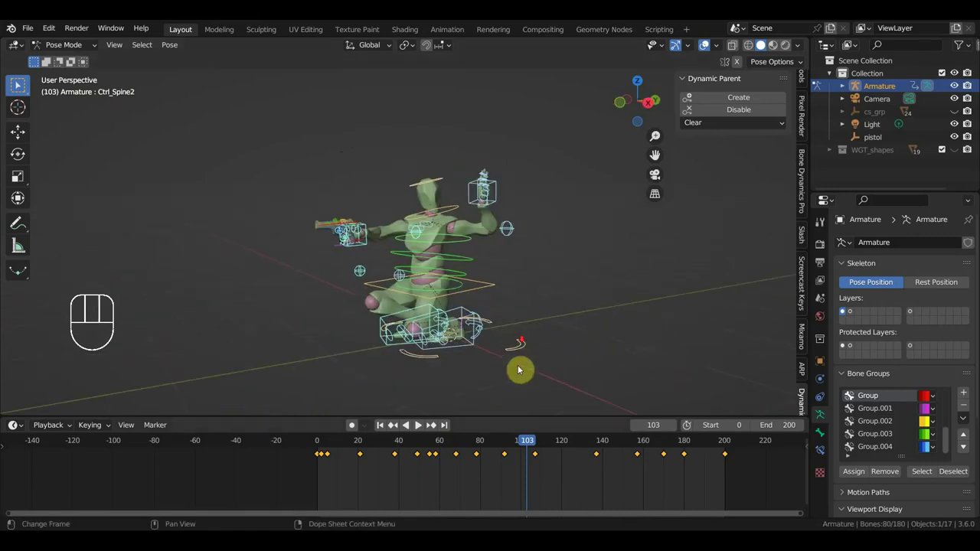
{"action": "left_click_drag", "start_coordinate": [532, 444], "coordinate": [573, 449]}
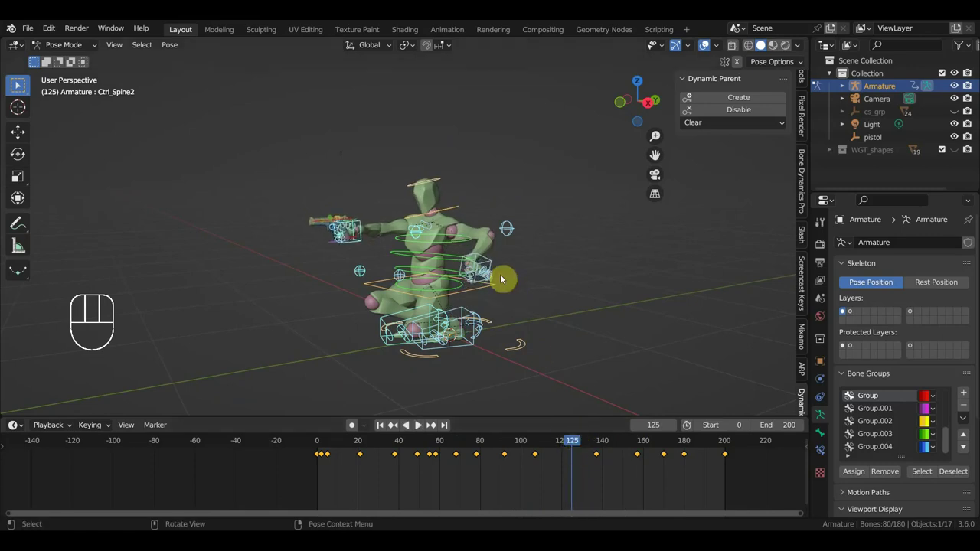
{"action": "left_click", "coordinate": [594, 448]}
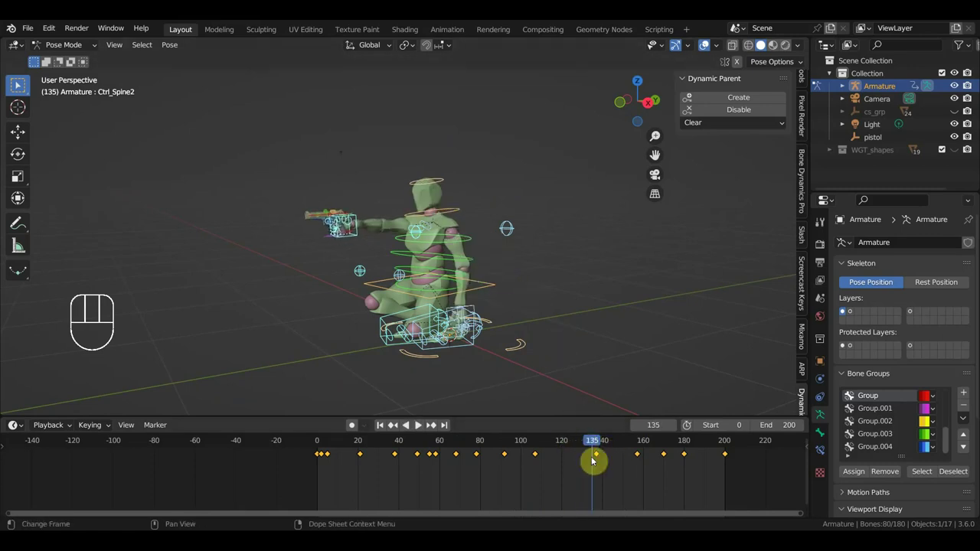
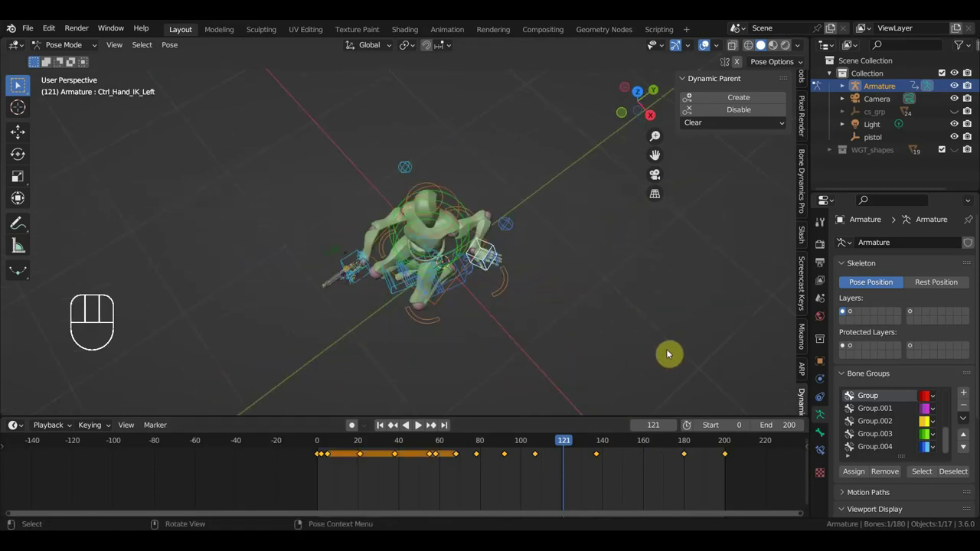
{"action": "key", "text": "r"}
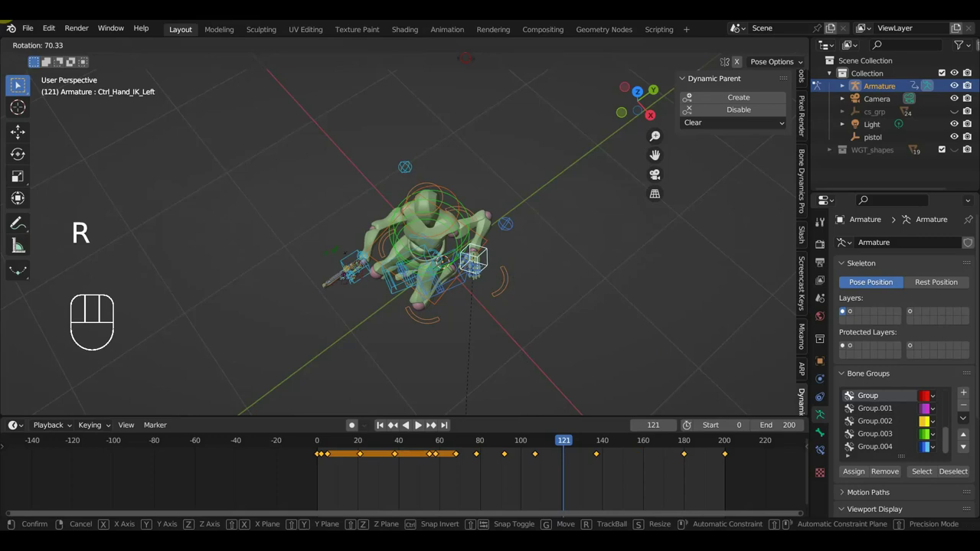
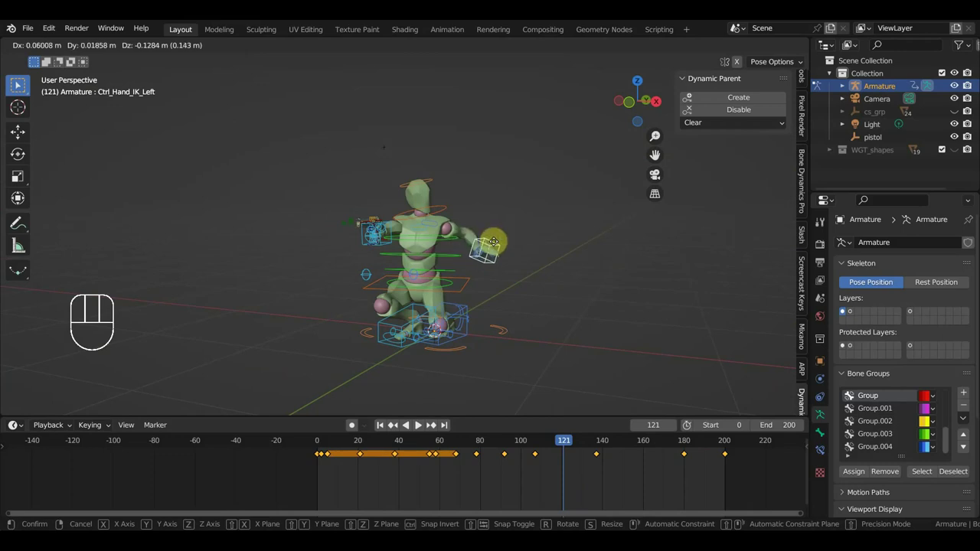
{"action": "key", "text": "a"}
Turn the hand to a new angle after checking the pose from above
{"action": "left_click_drag", "start_coordinate": [559, 445], "coordinate": [567, 452]}
{"action": "left_click_drag", "start_coordinate": [587, 359], "coordinate": [533, 398]}
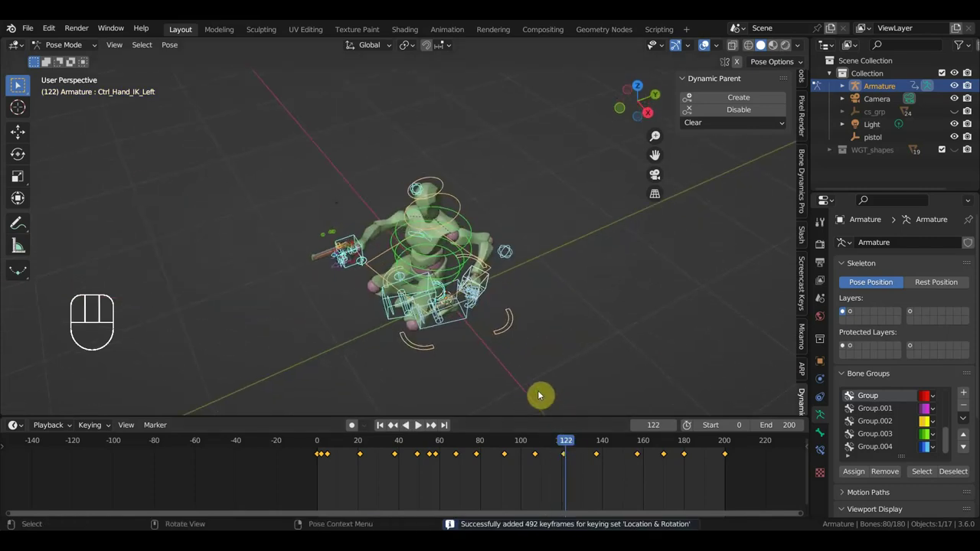
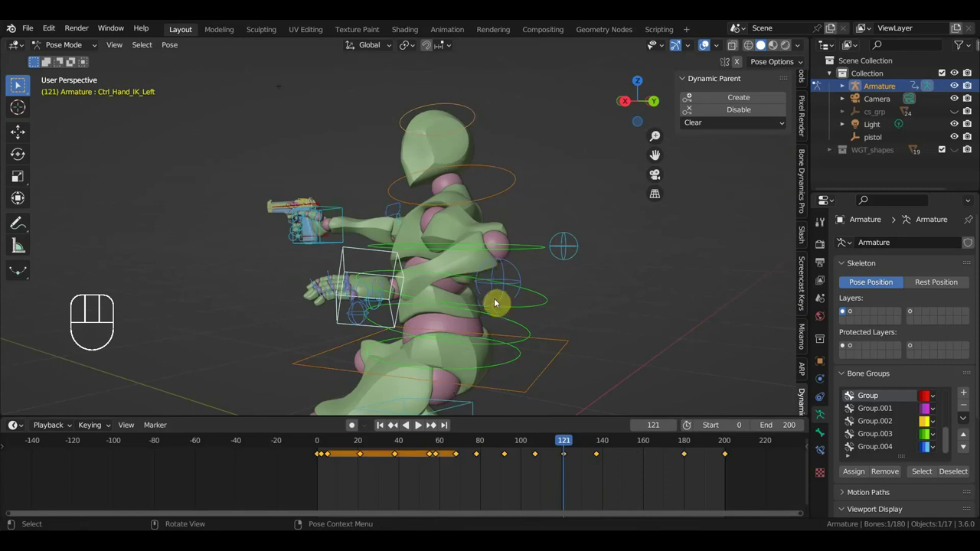
{"action": "key", "text": "r"}
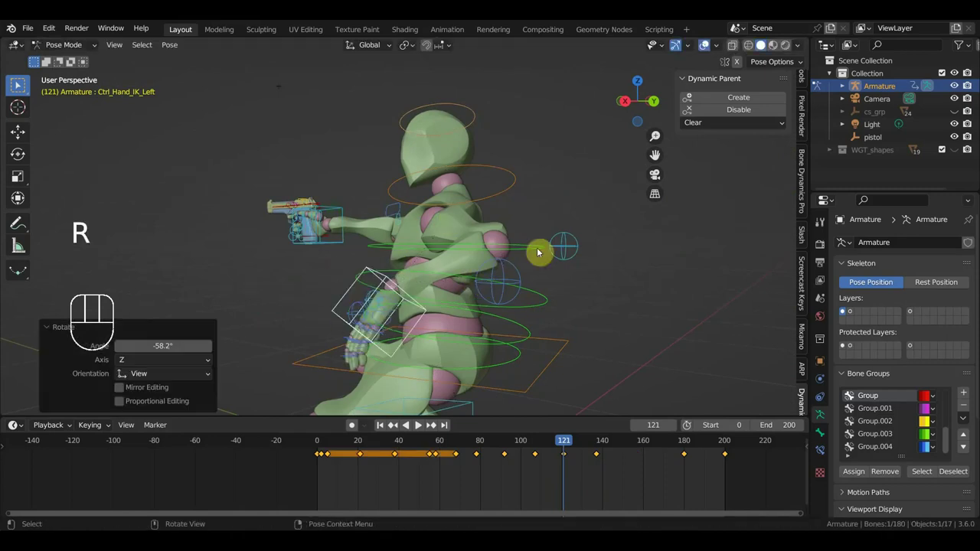